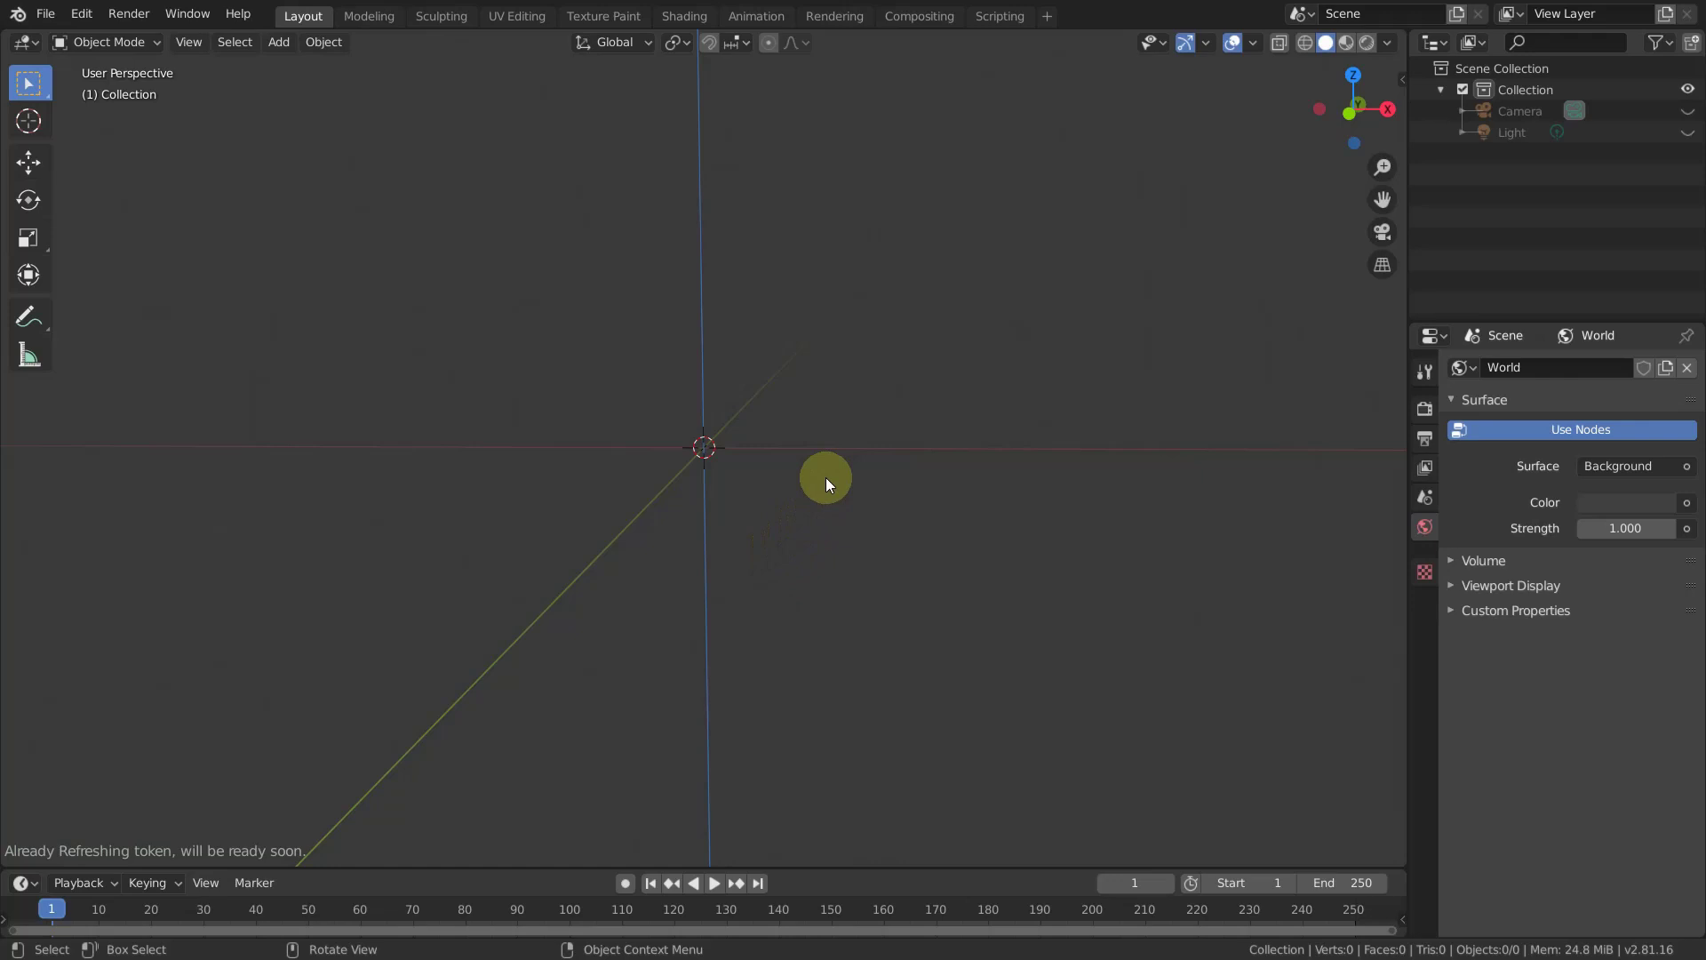
# From top view, add a circle mesh at the world origin.
pyautogui.press('KP_7')
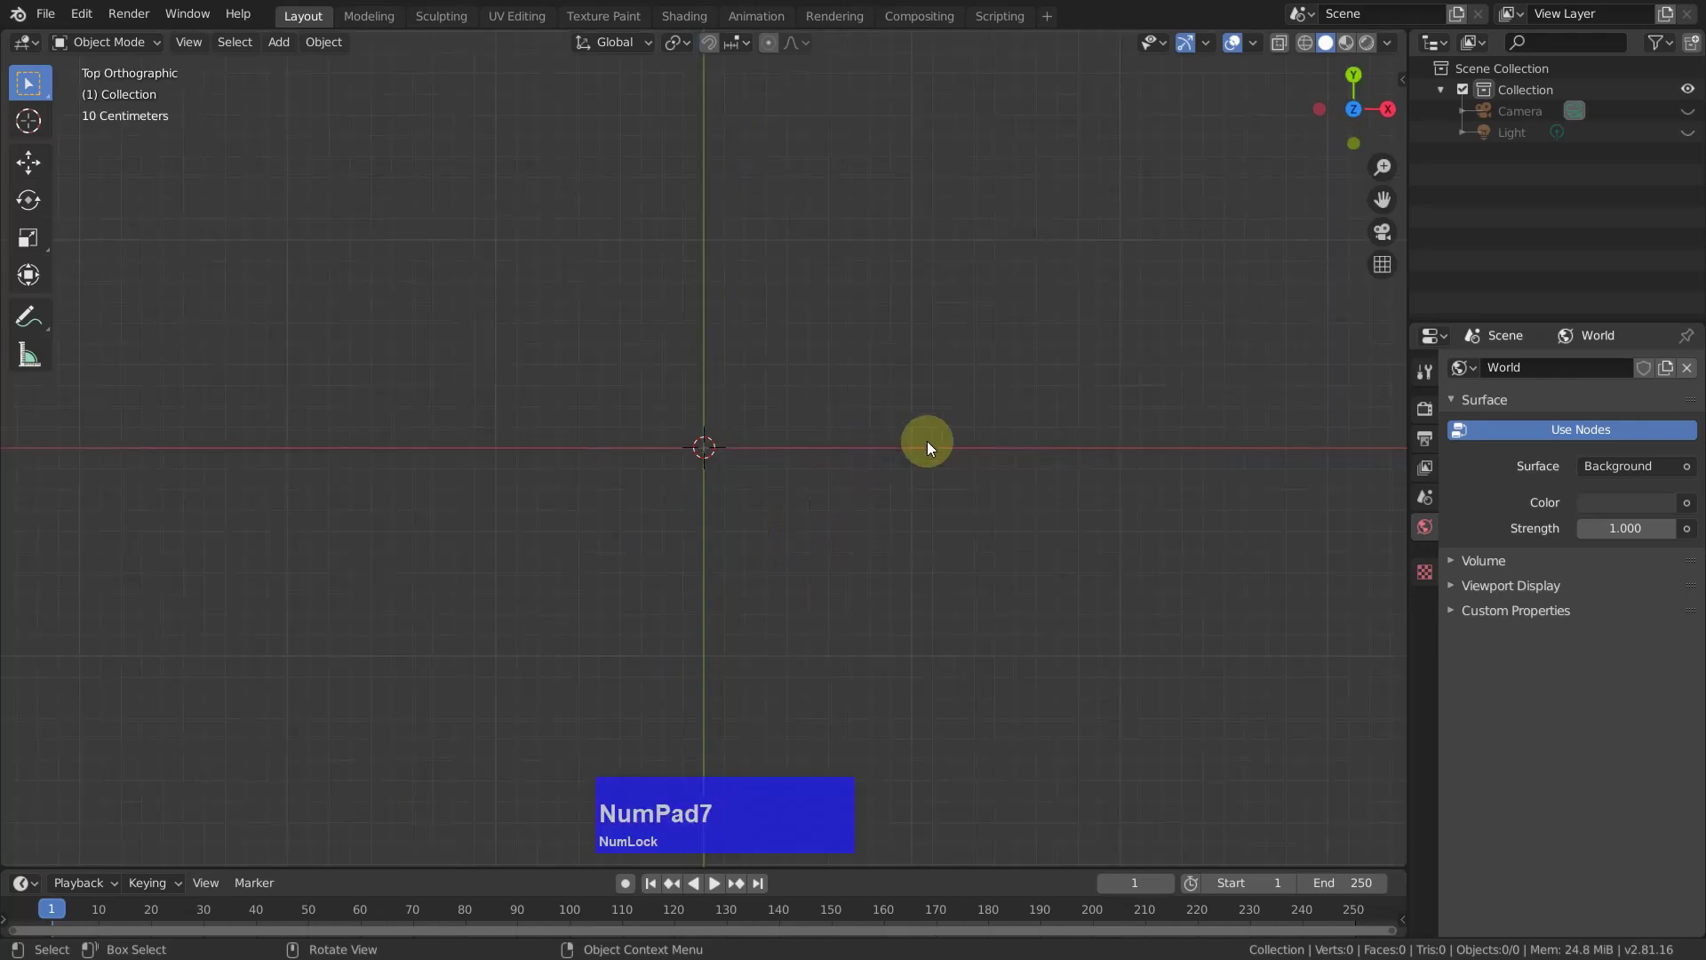
pyautogui.press('shift+a')
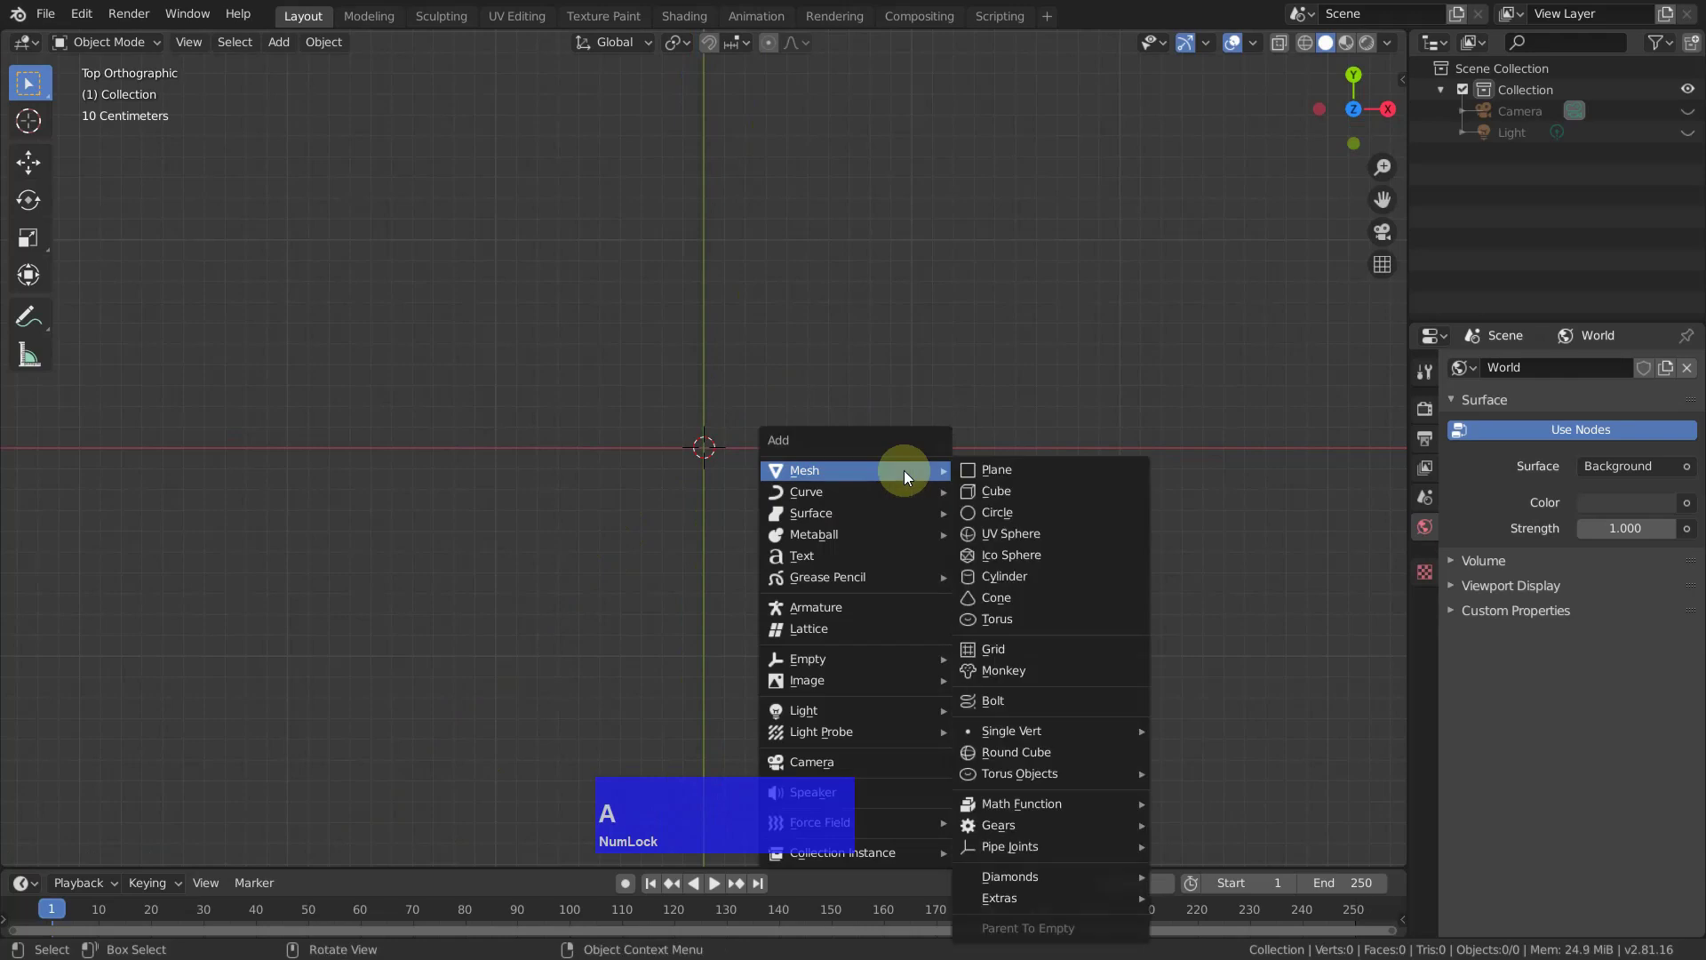
pyautogui.click(1011, 520)
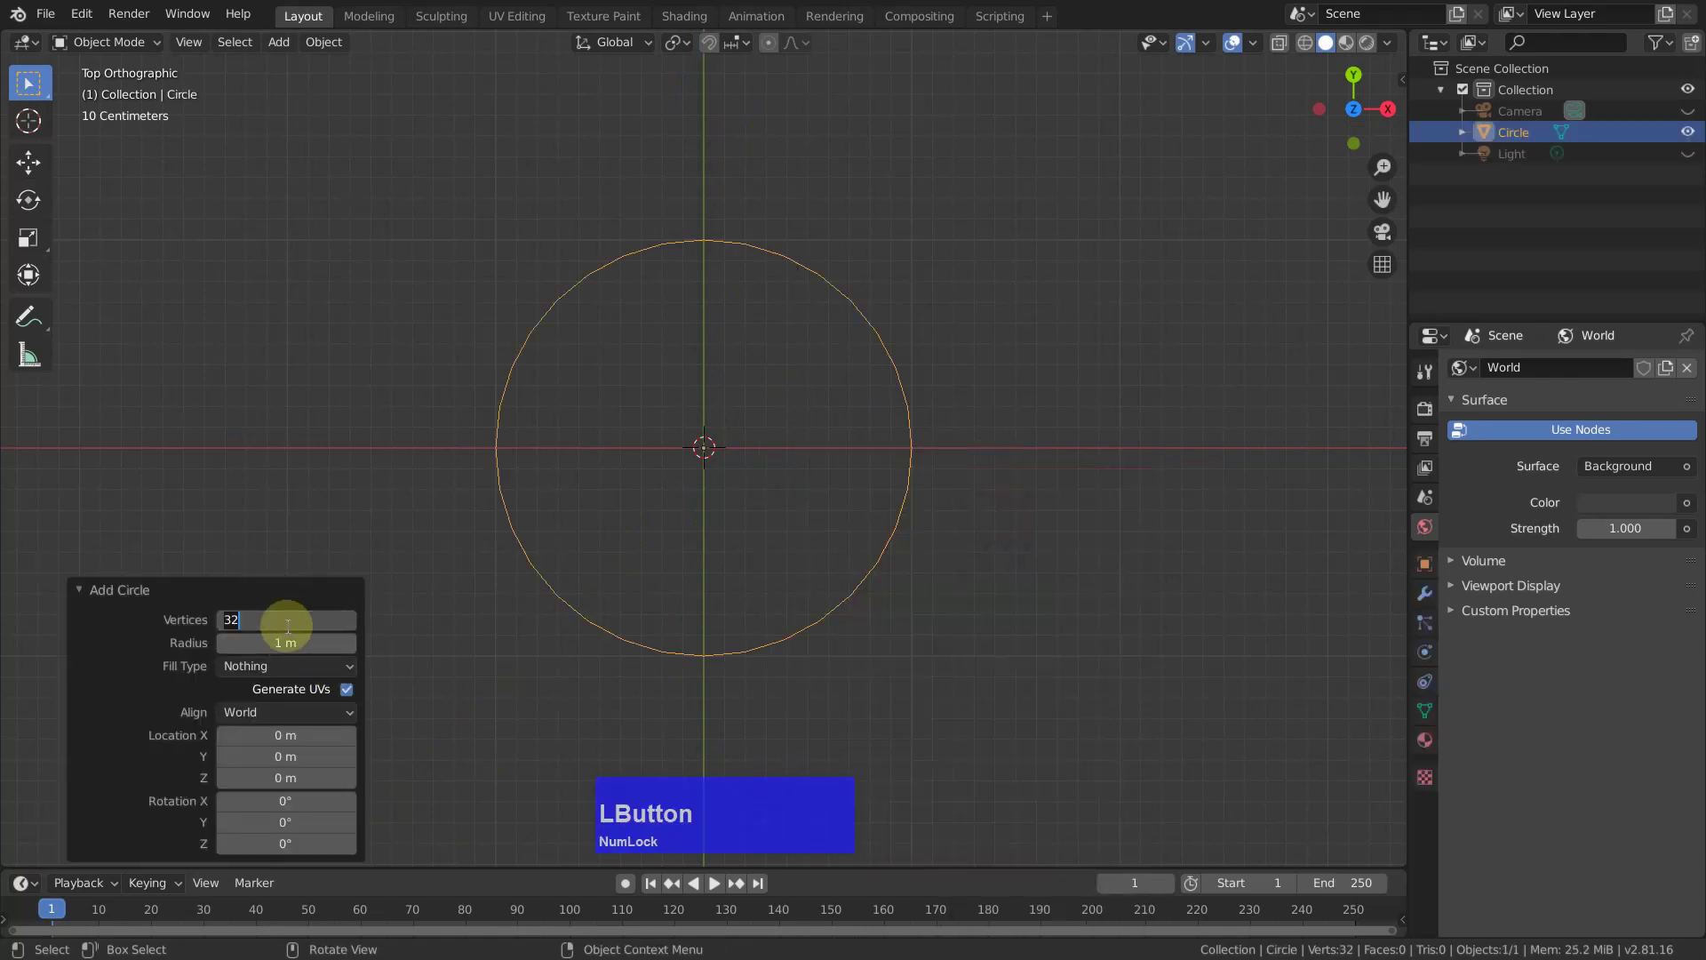
# Raise the circle's vertex count to 64 and enter edit mode.
pyautogui.write('64')
pyautogui.press('Return')
pyautogui.press('Tab')
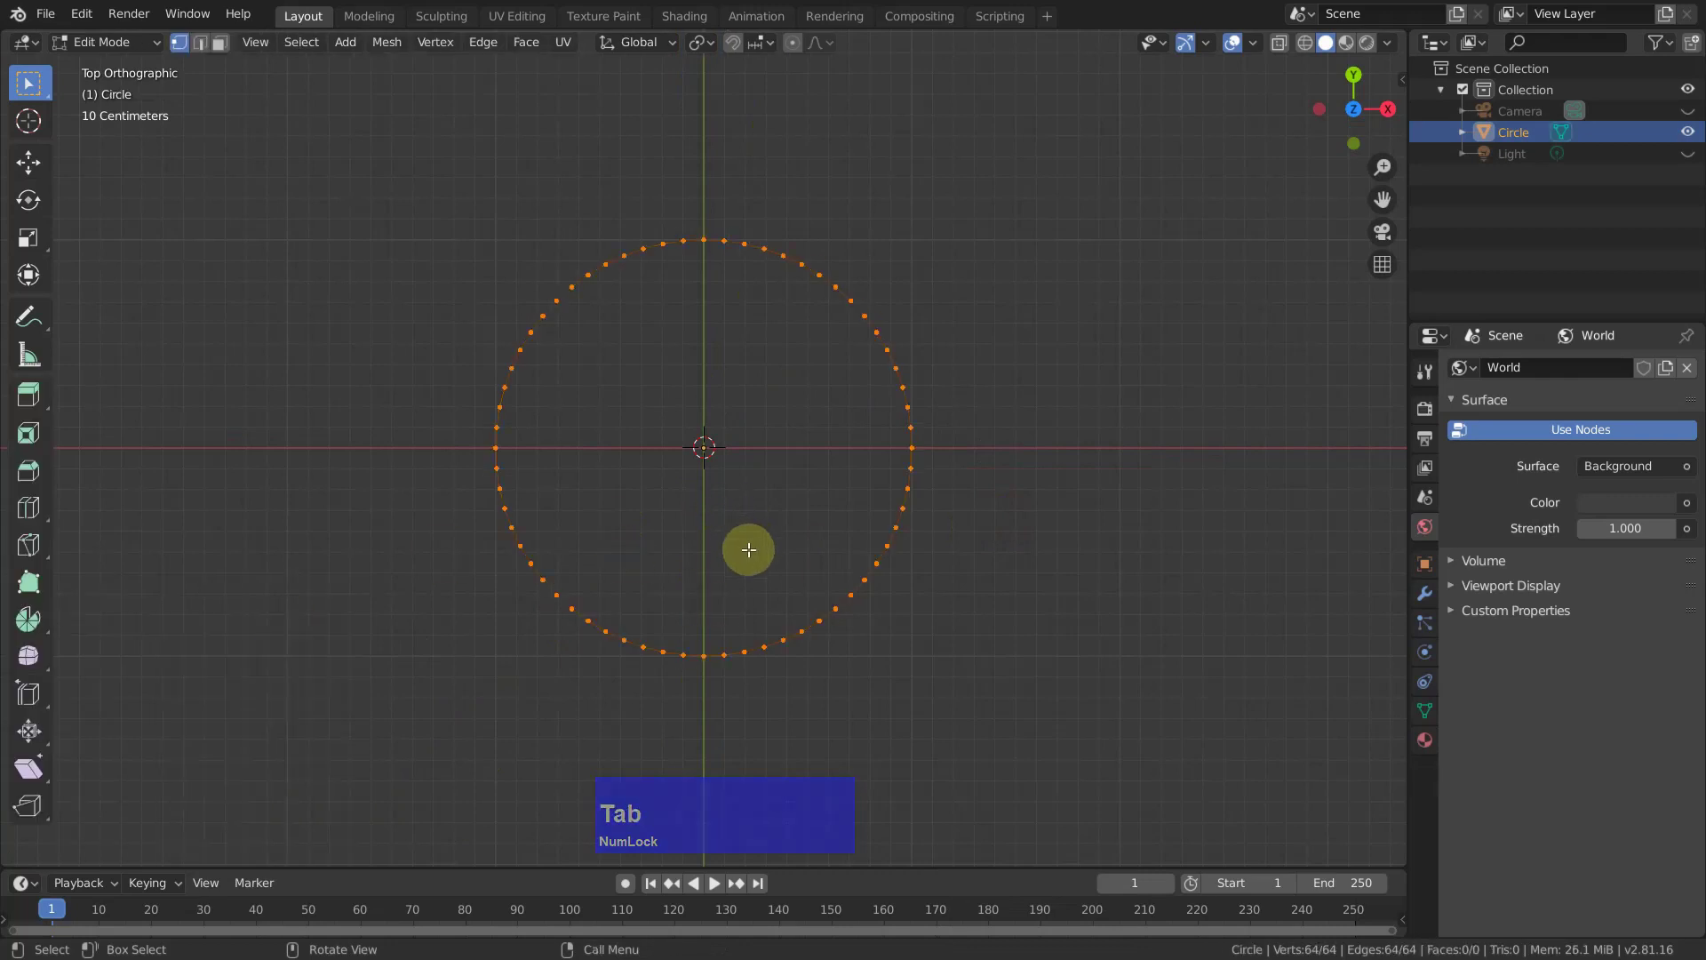
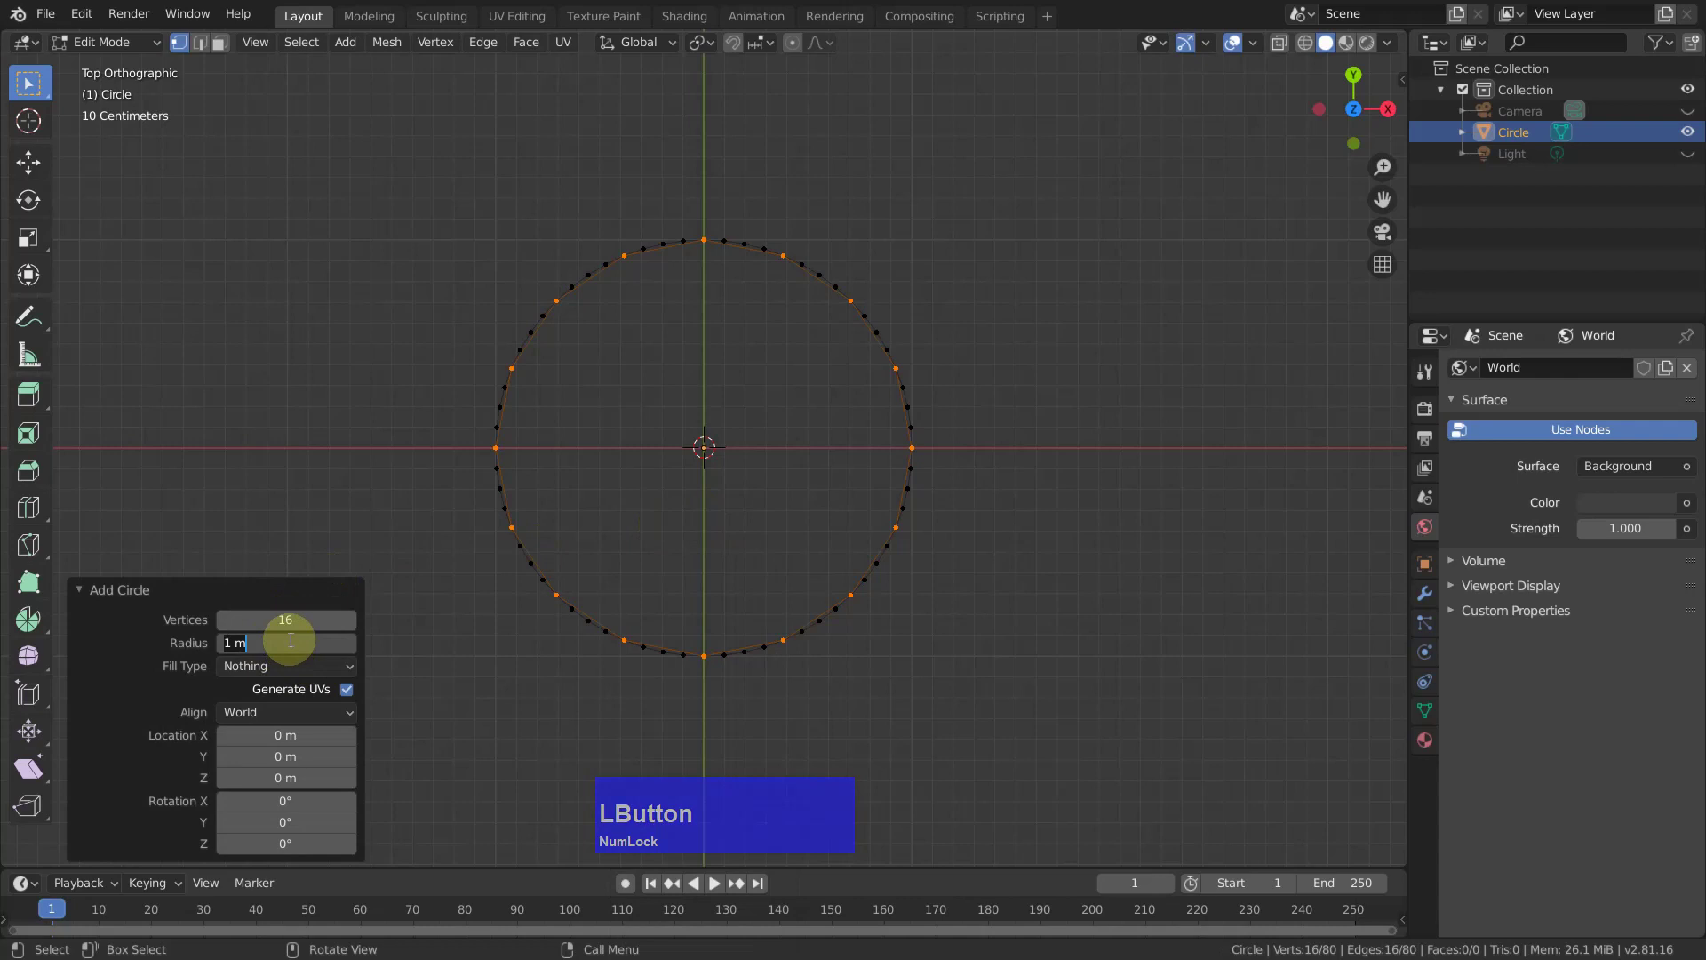
# Add a 0.15 m radius circle, move it along Y above the large one, select all.
pyautogui.write('.1')
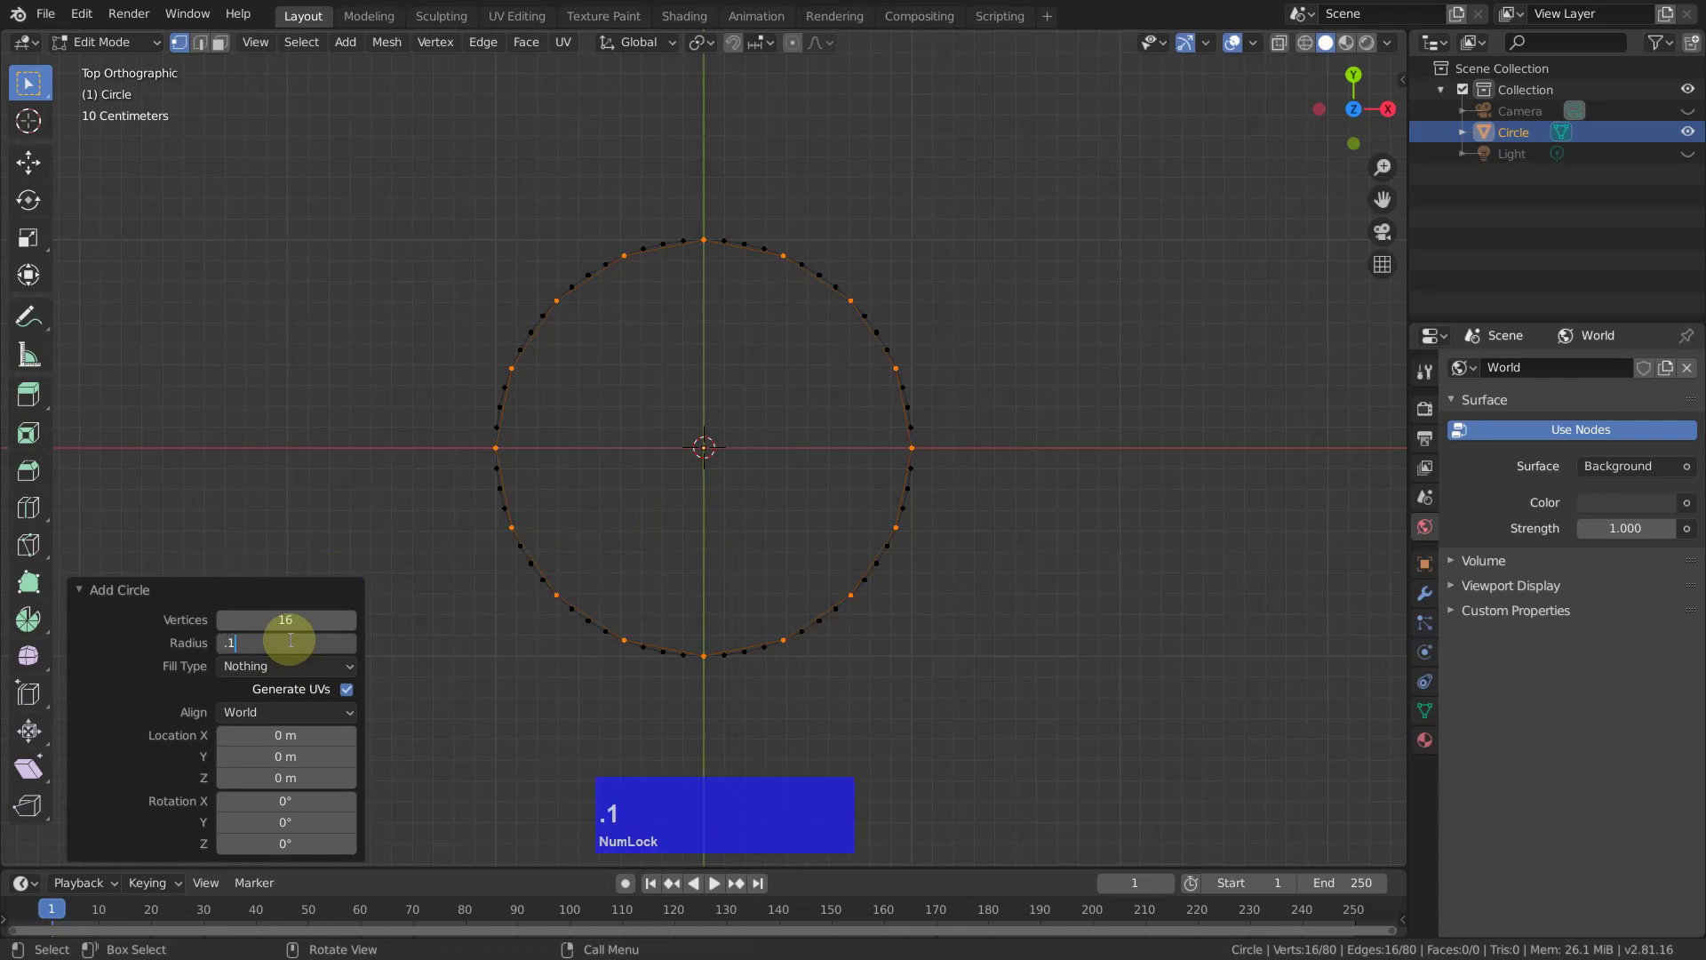
pyautogui.write('5')
pyautogui.press('Return')
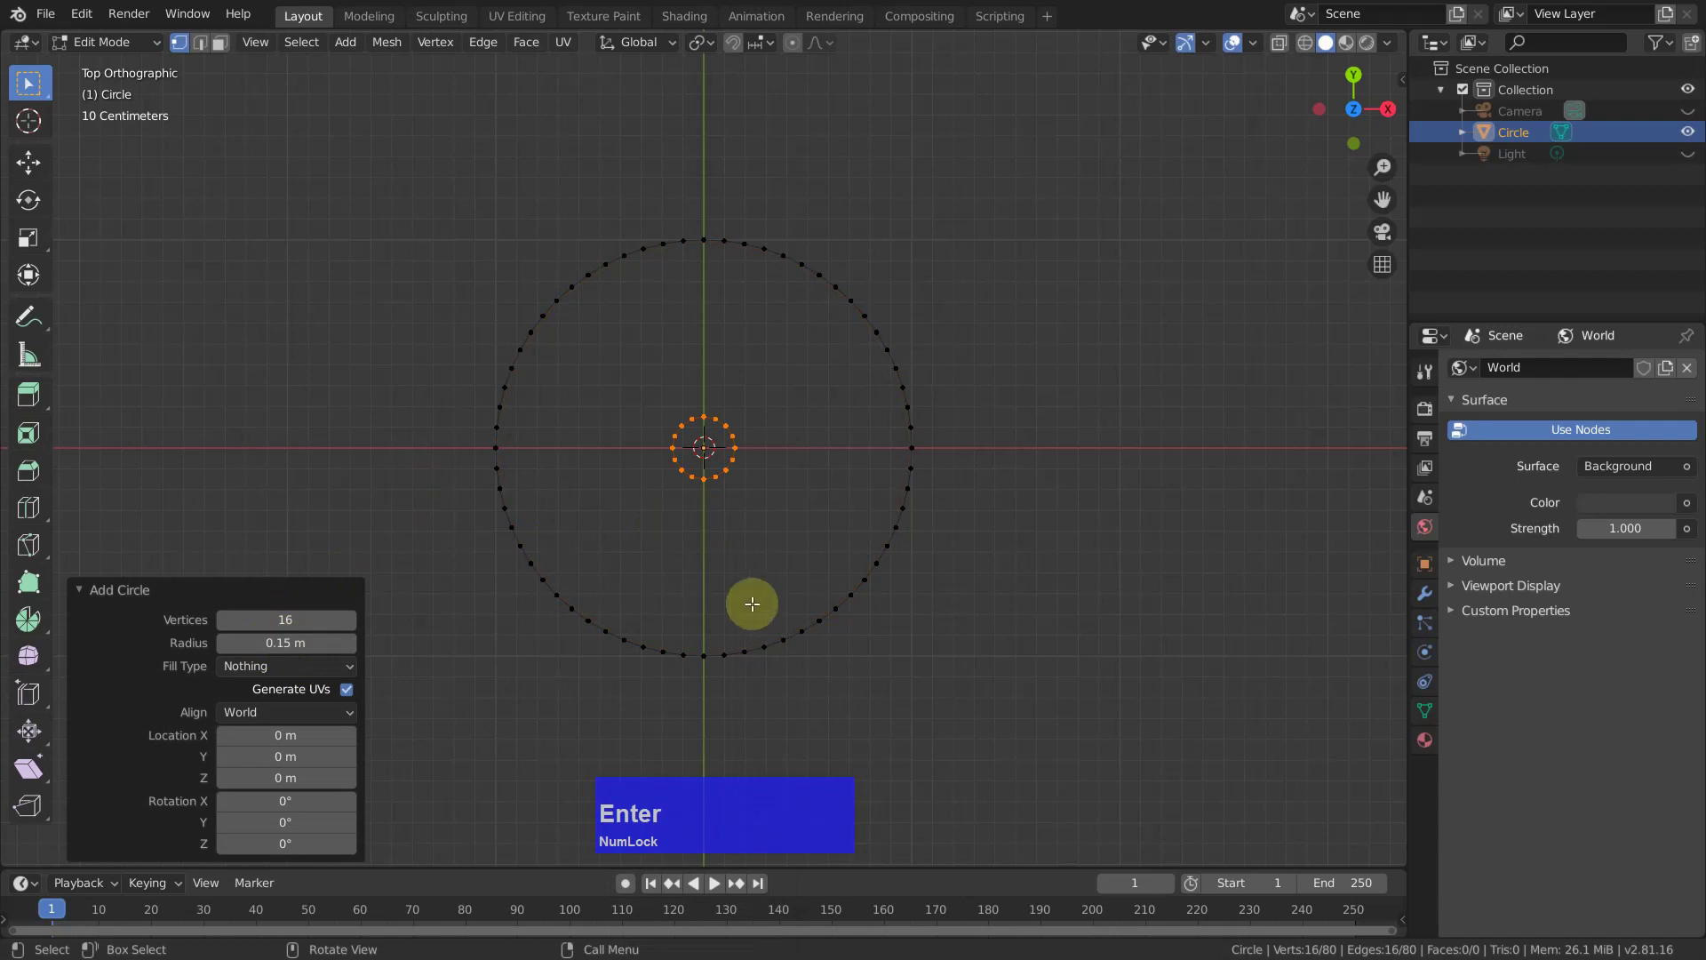
pyautogui.press('g')
pyautogui.press('y')
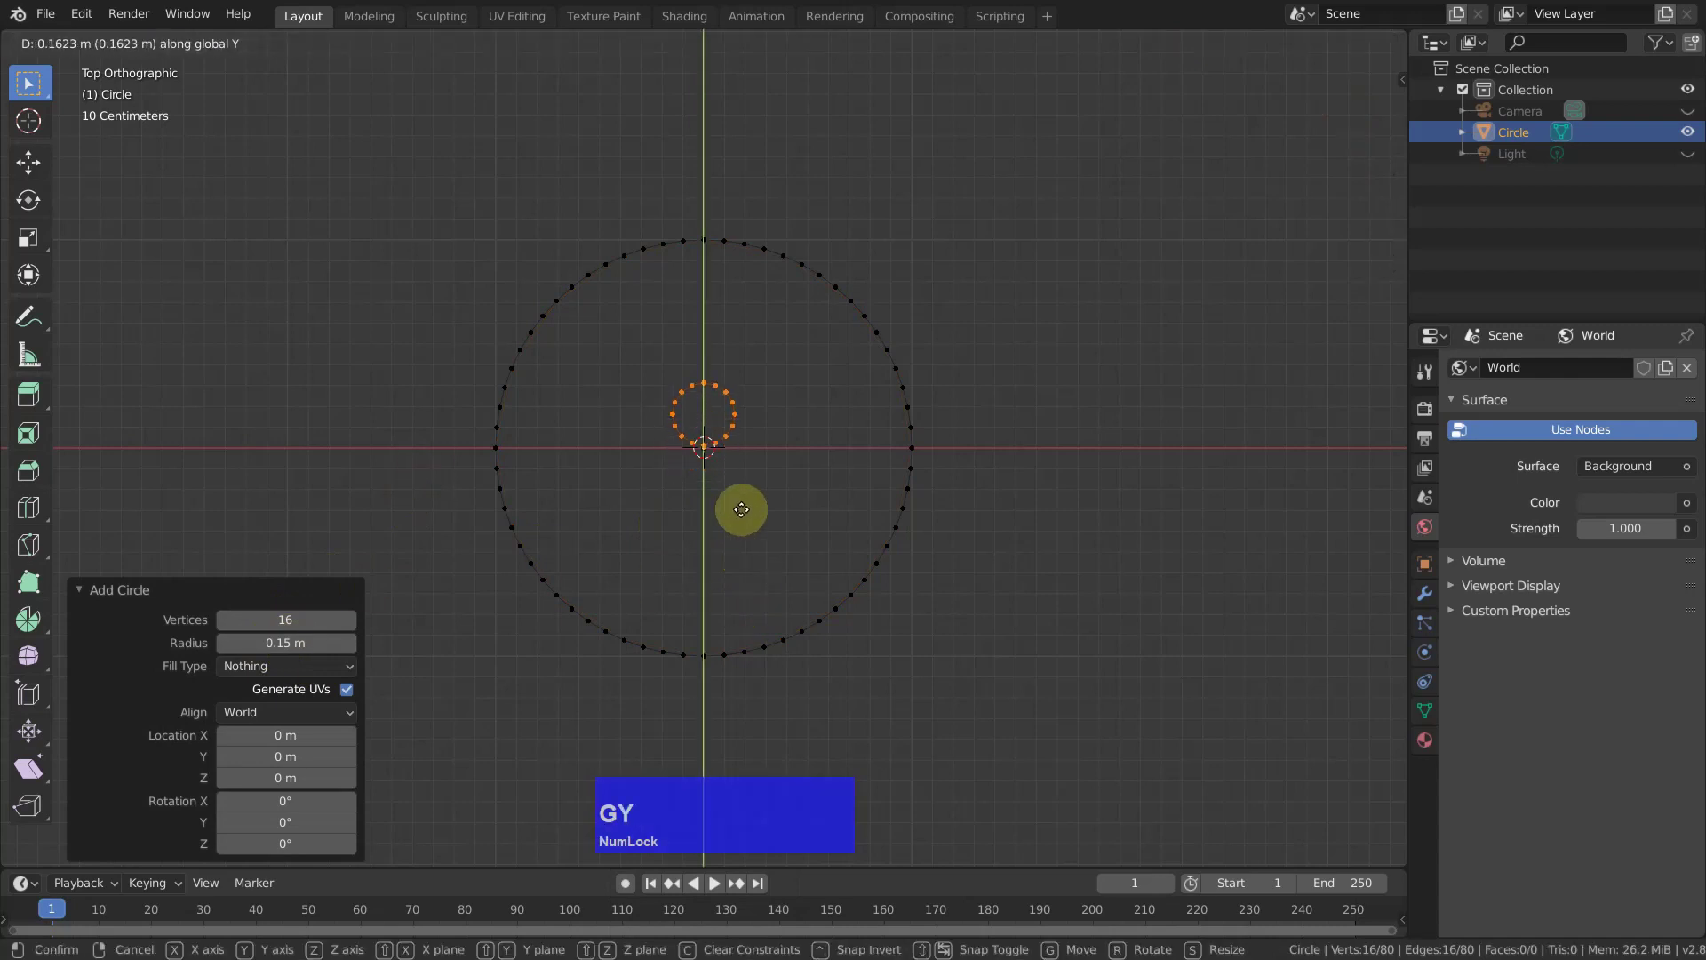
pyautogui.click(756, 342)
pyautogui.press('a')
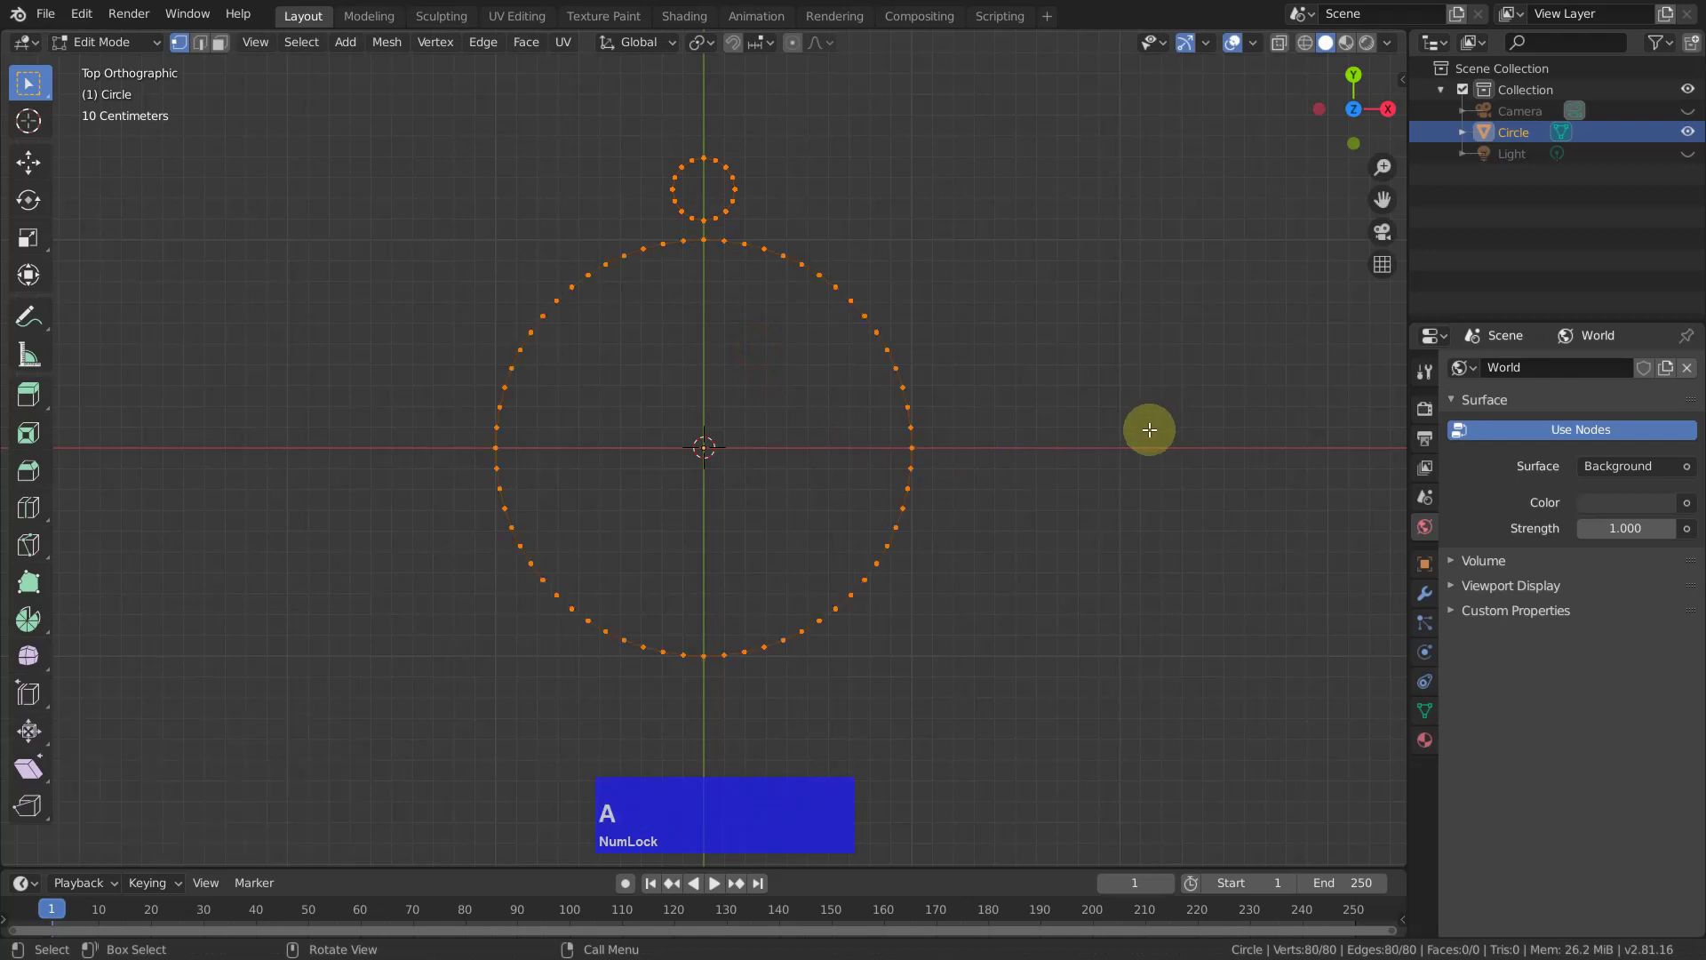
# Fill and inset both circles into rings, deleting the inner centre faces.
pyautogui.press('f')
pyautogui.press('i')
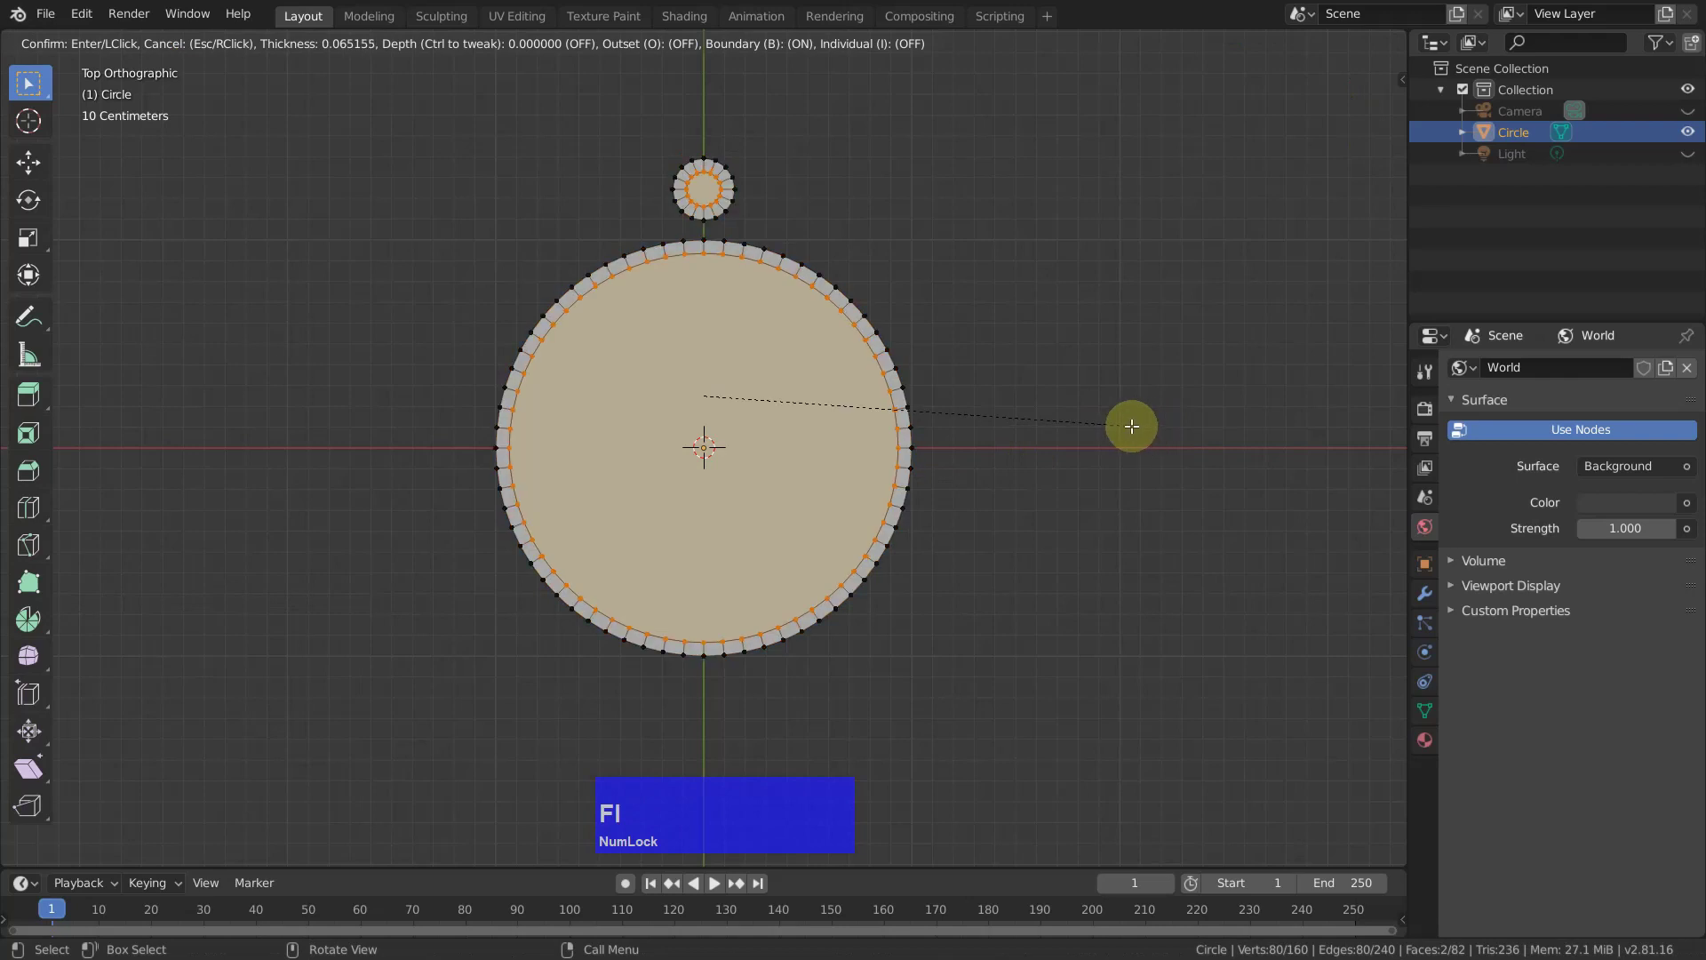
pyautogui.click(1131, 424)
pyautogui.press('x')
pyautogui.click(1115, 479)
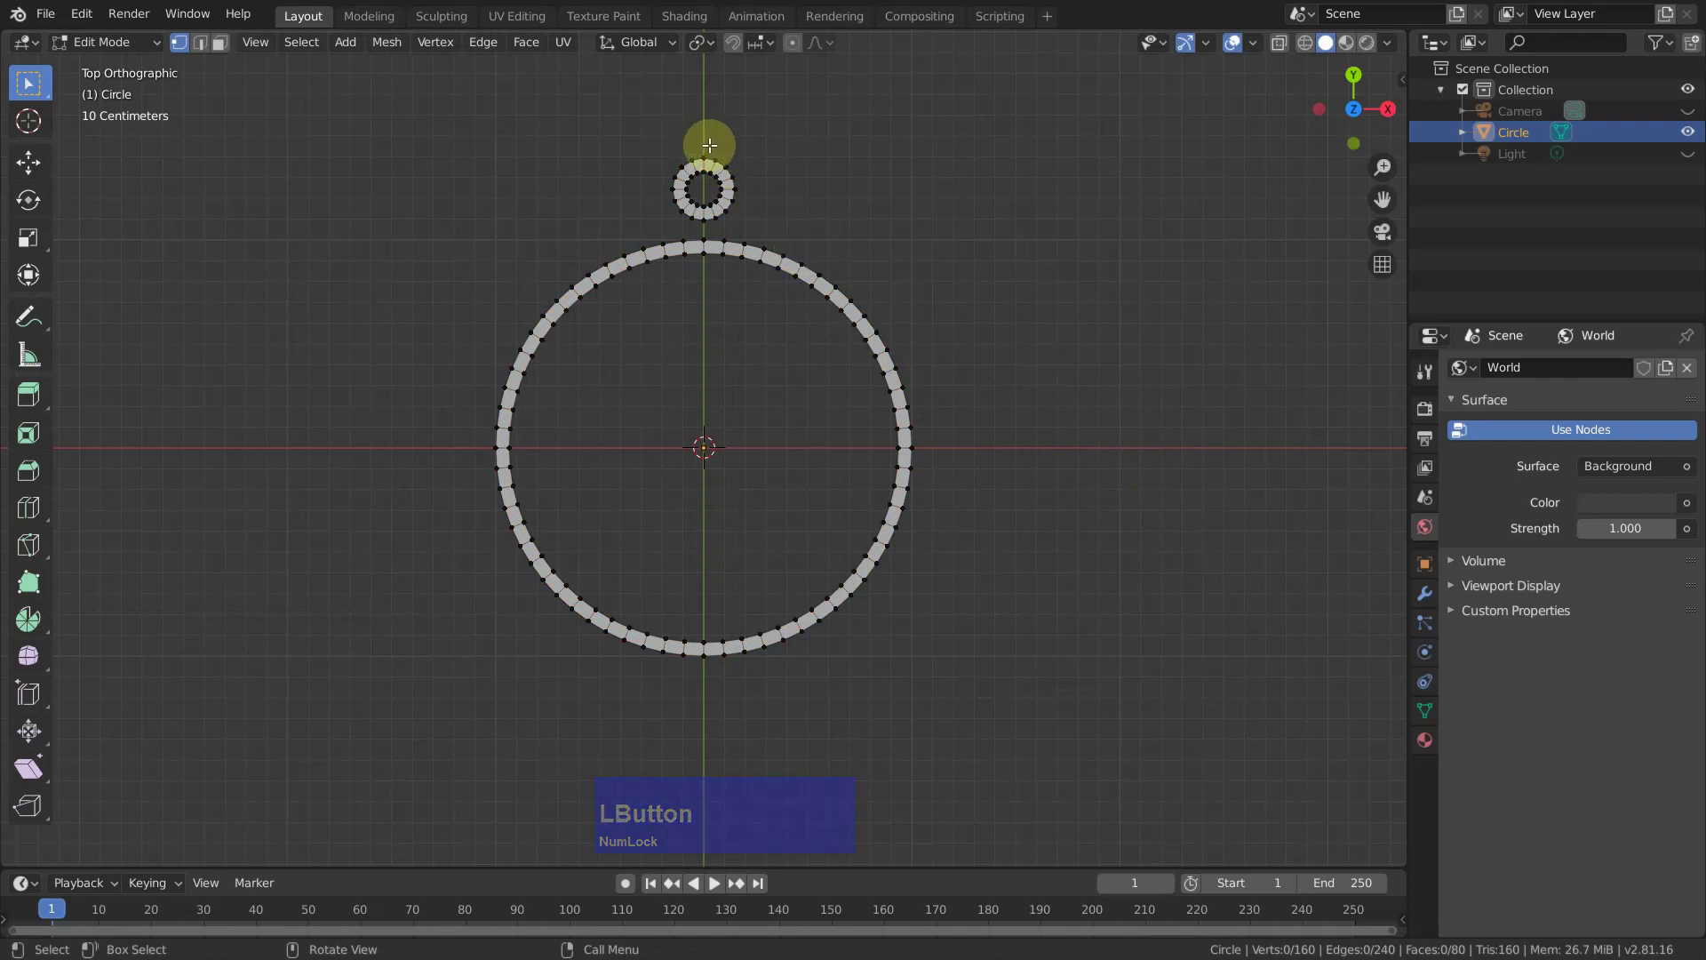
# Delete the right half of both rings.
pyautogui.click(707, 141)
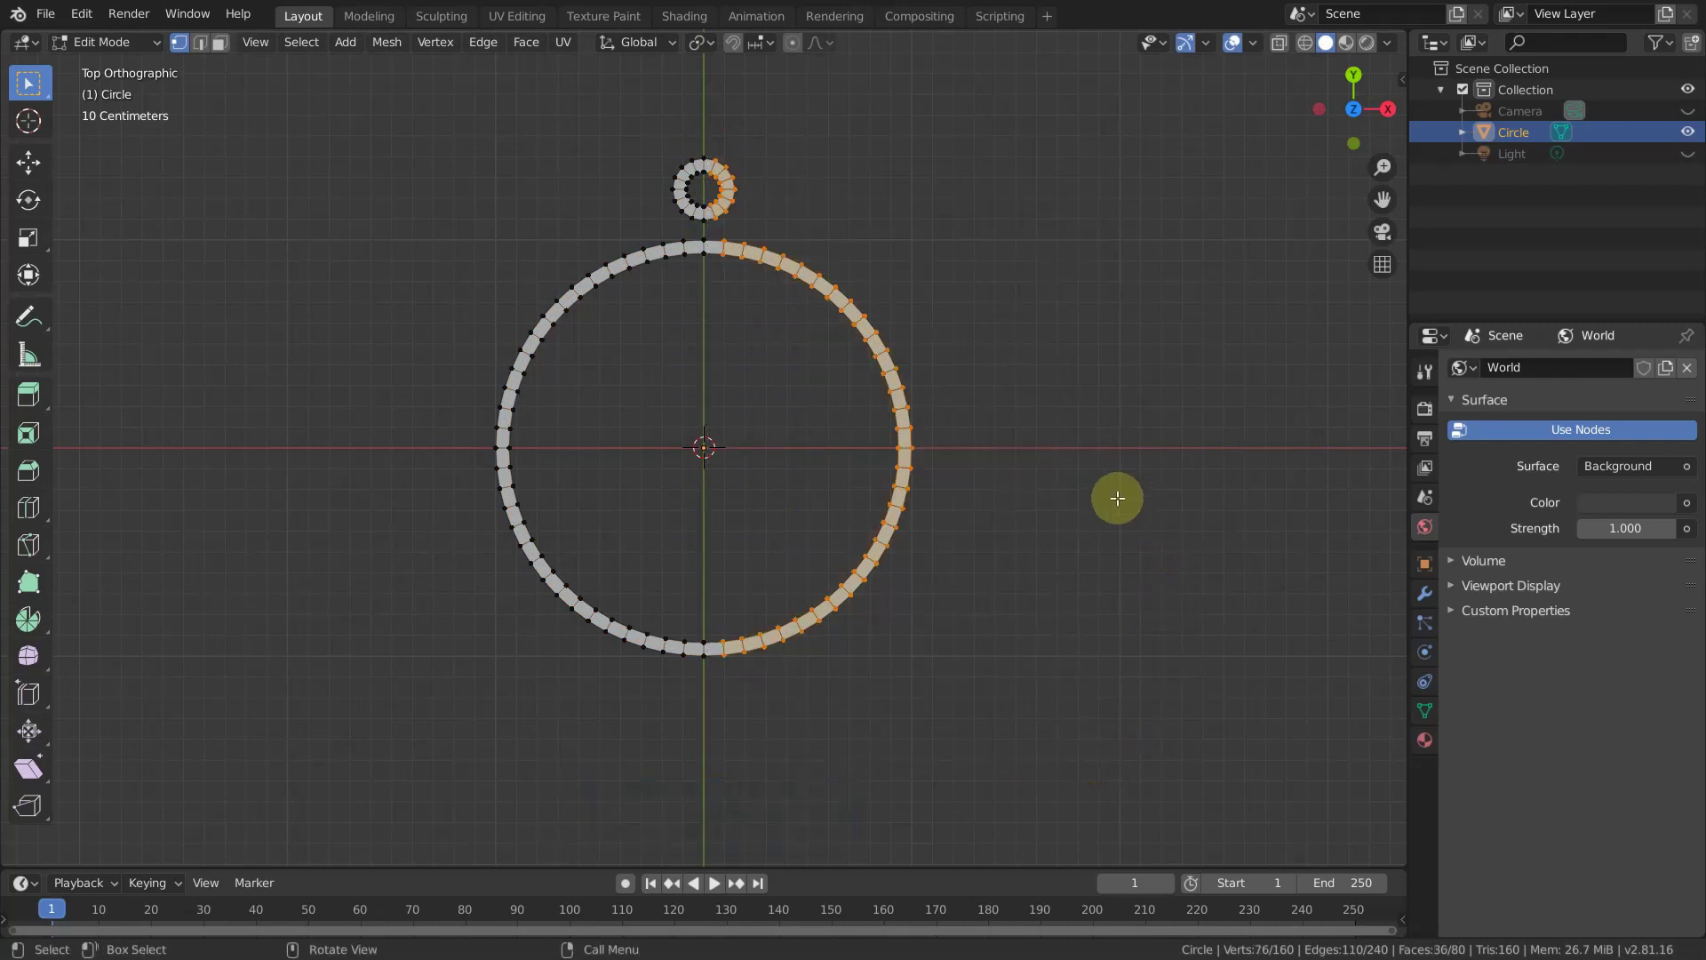
pyautogui.press('x')
pyautogui.click(1107, 460)
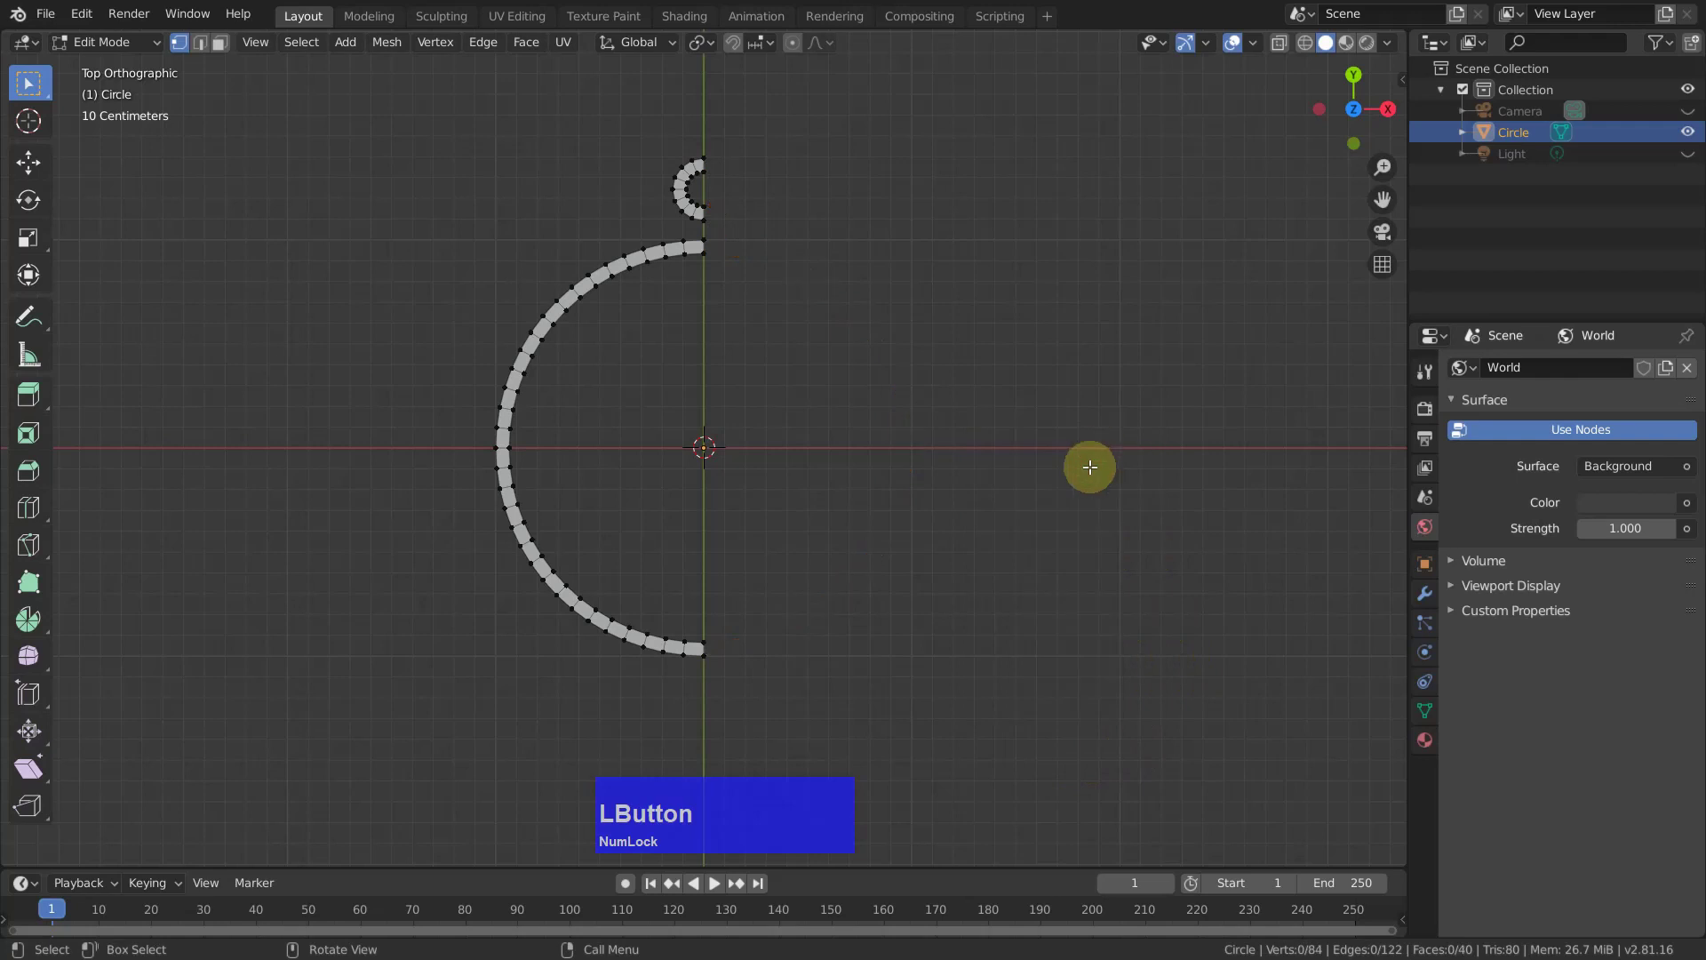
pyautogui.scroll(3)
pyautogui.middleClick(700, 367)
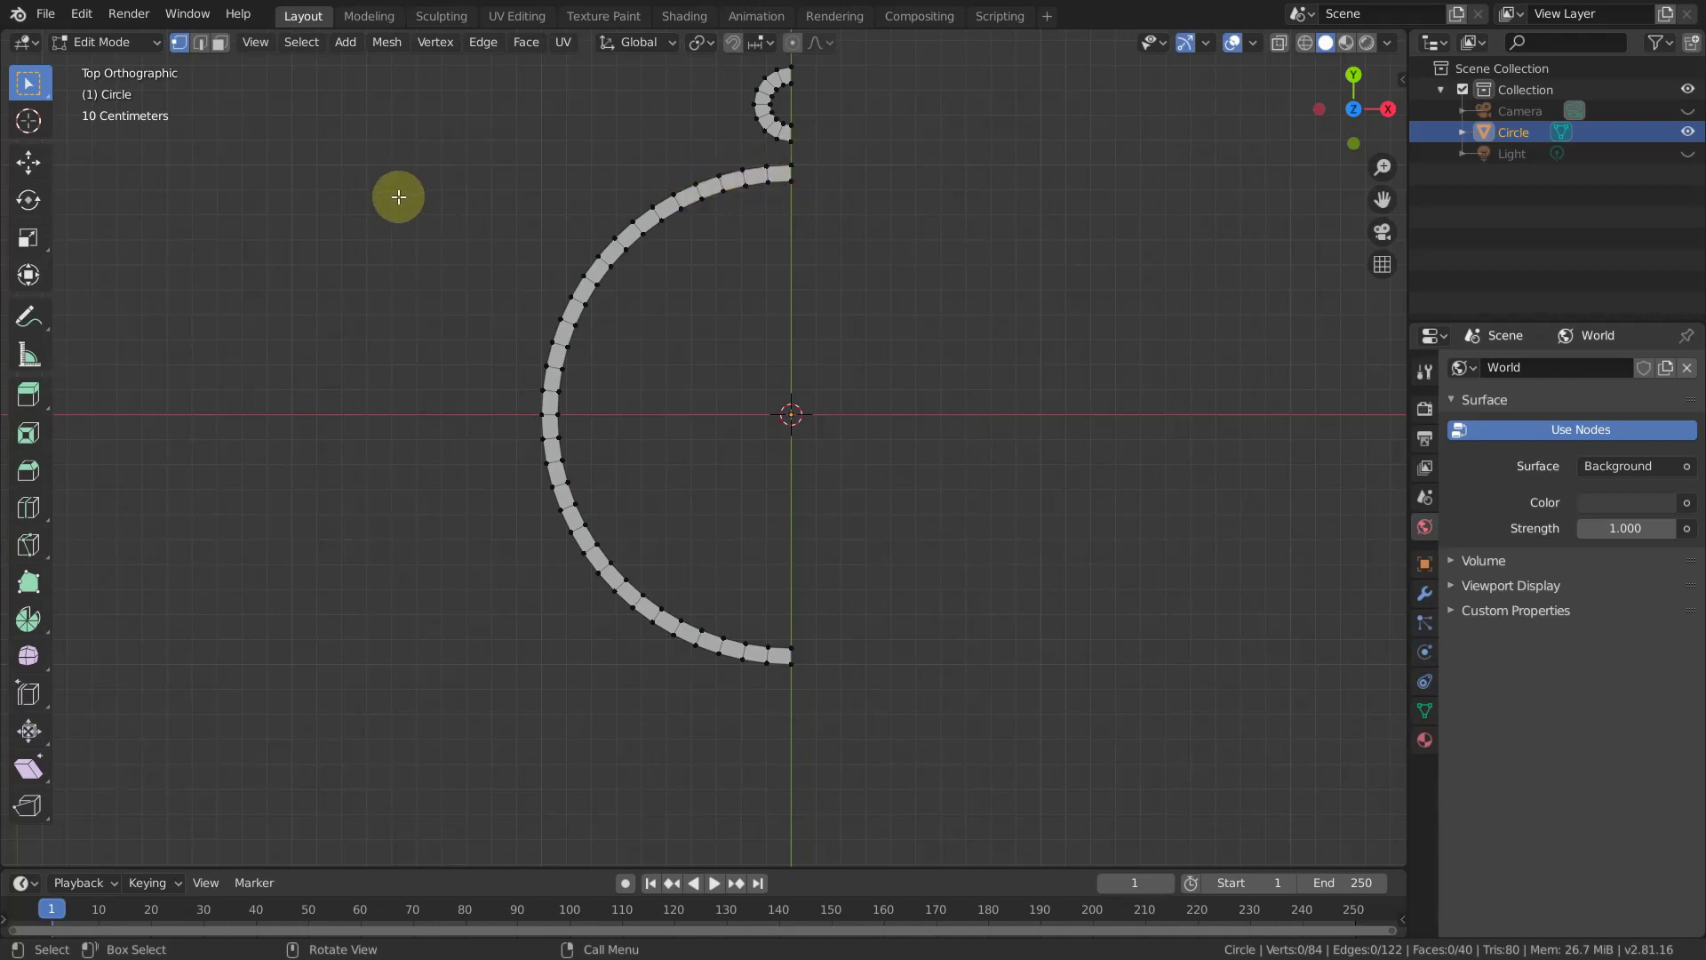
# Delete an arc of the large ring's faces, leaving only a short top strip.
pyautogui.press('ctrl+Num_Lock')
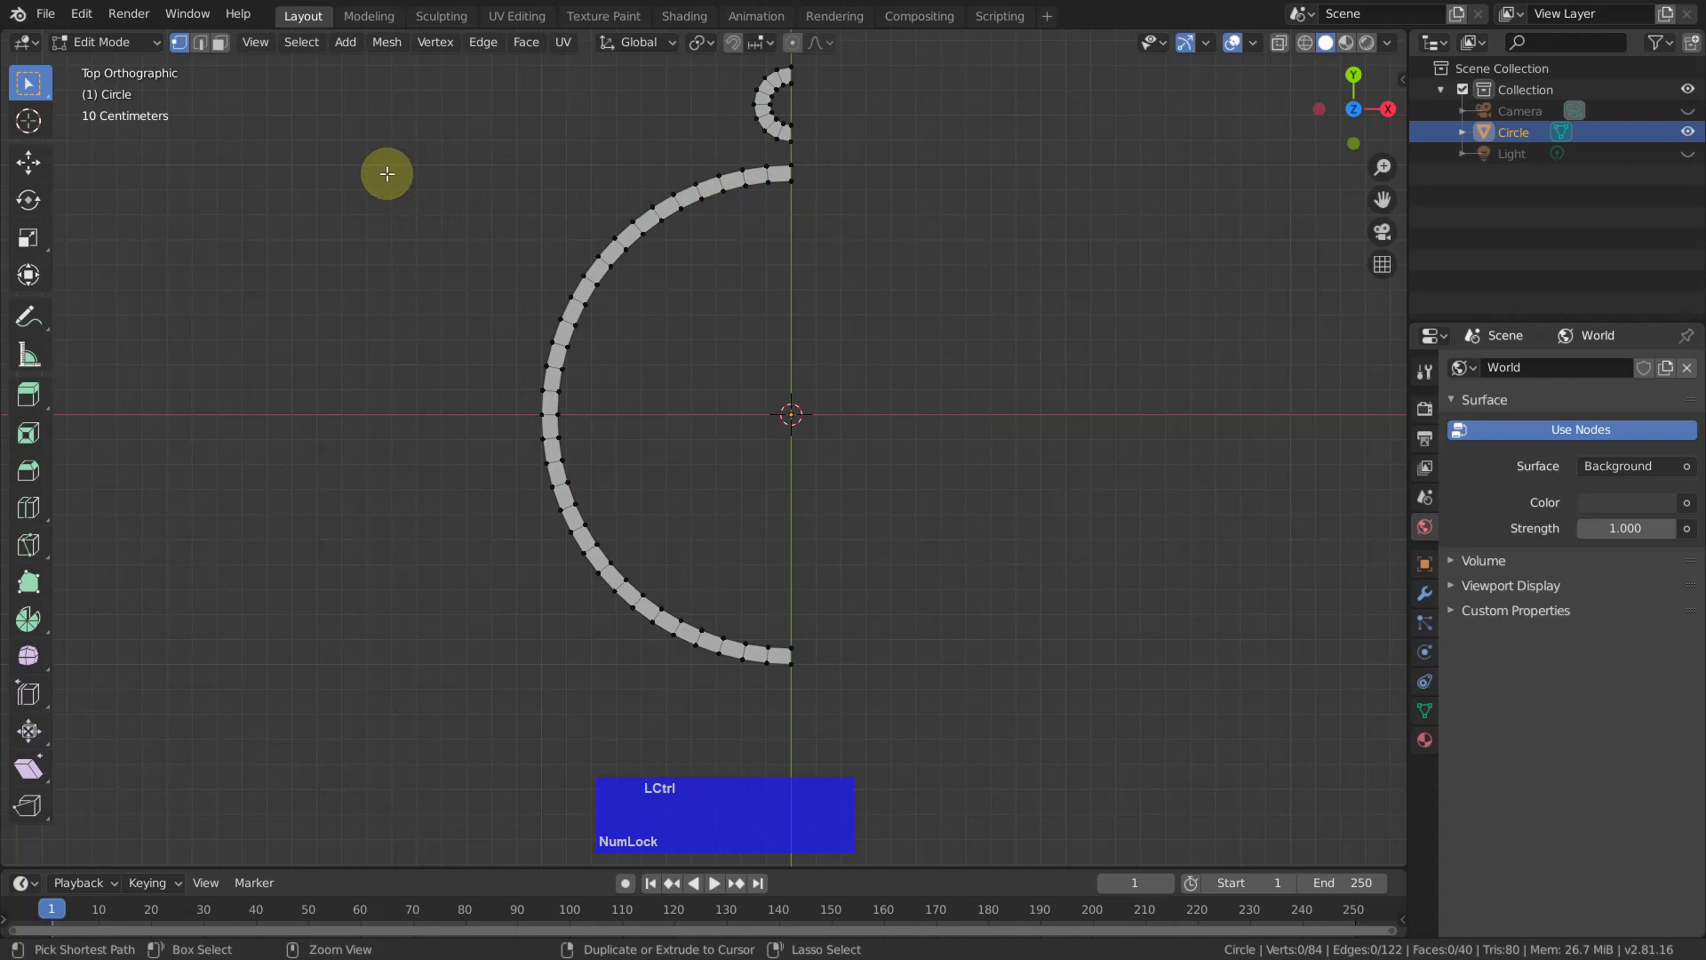
pyautogui.rightClick(442, 159)
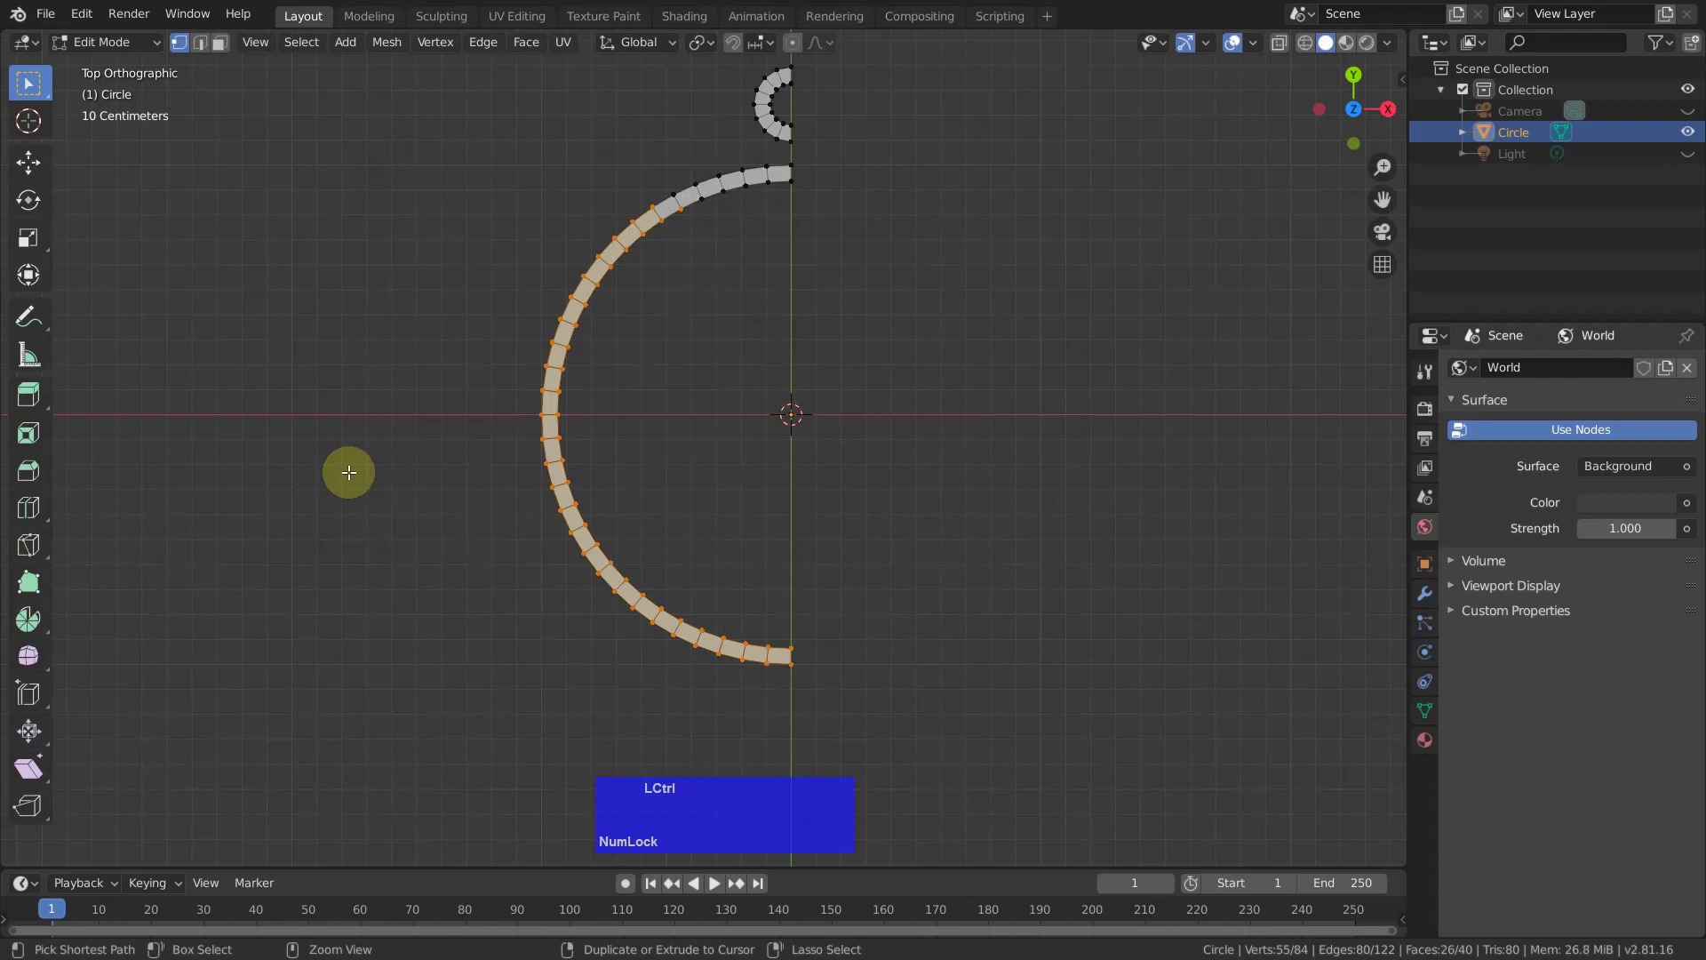
pyautogui.click(670, 190)
pyautogui.click(657, 192)
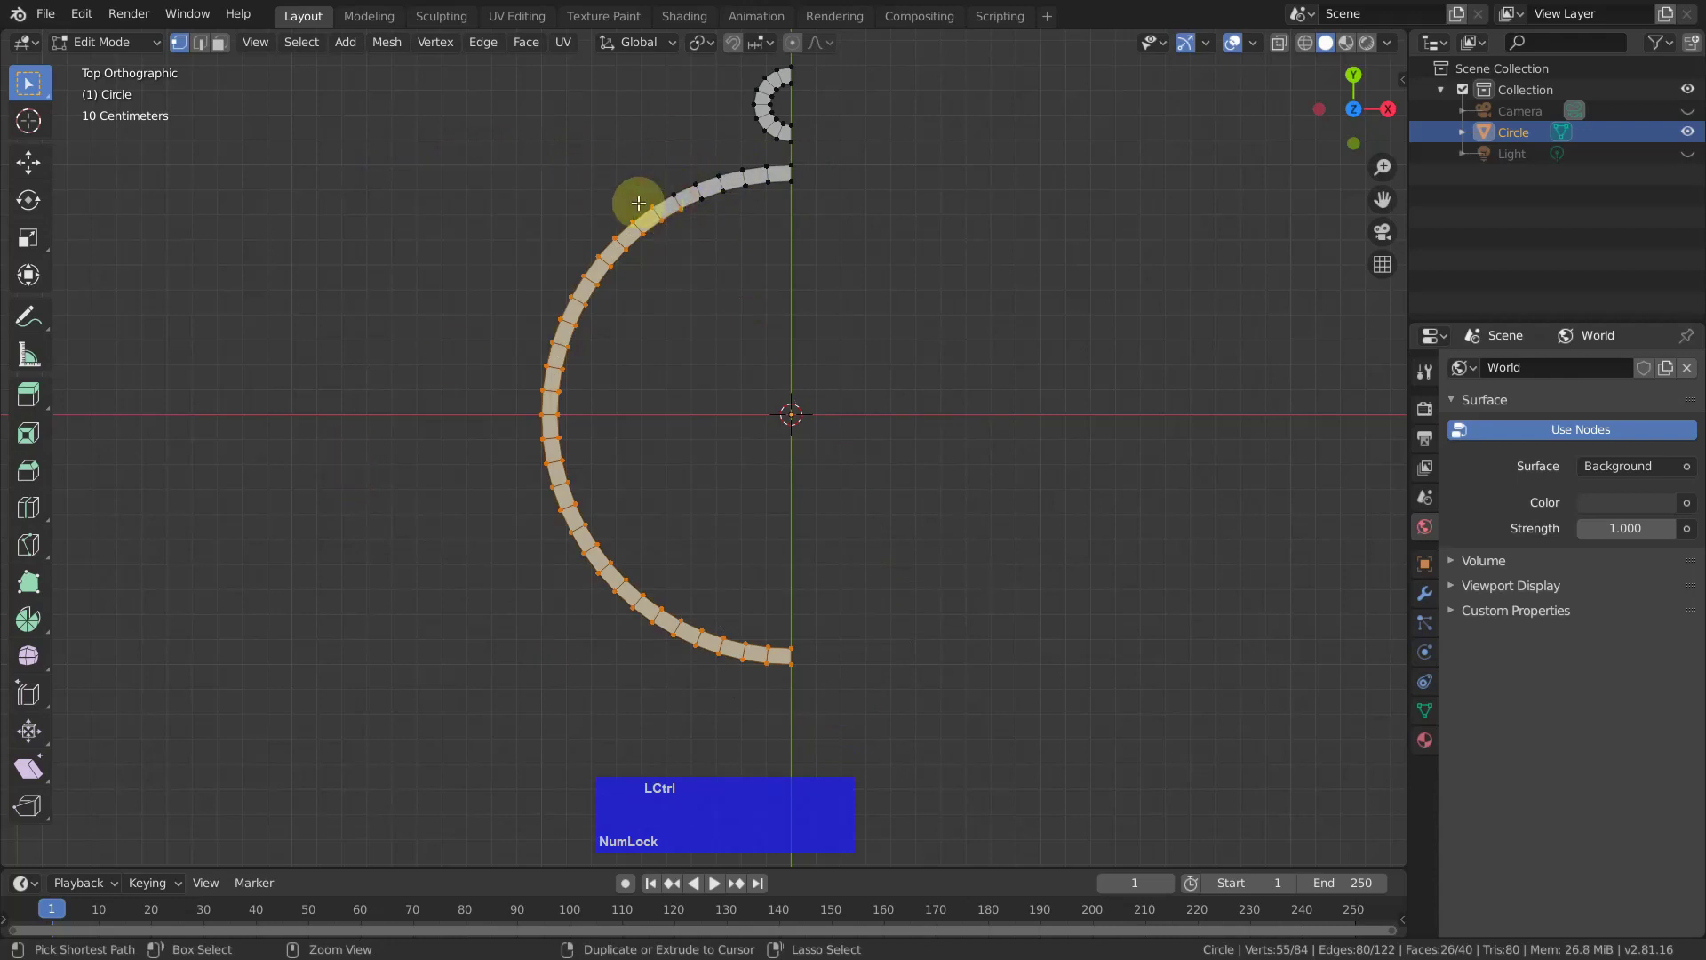
pyautogui.click(664, 191)
pyautogui.rightClick(1055, 325)
pyautogui.press('x')
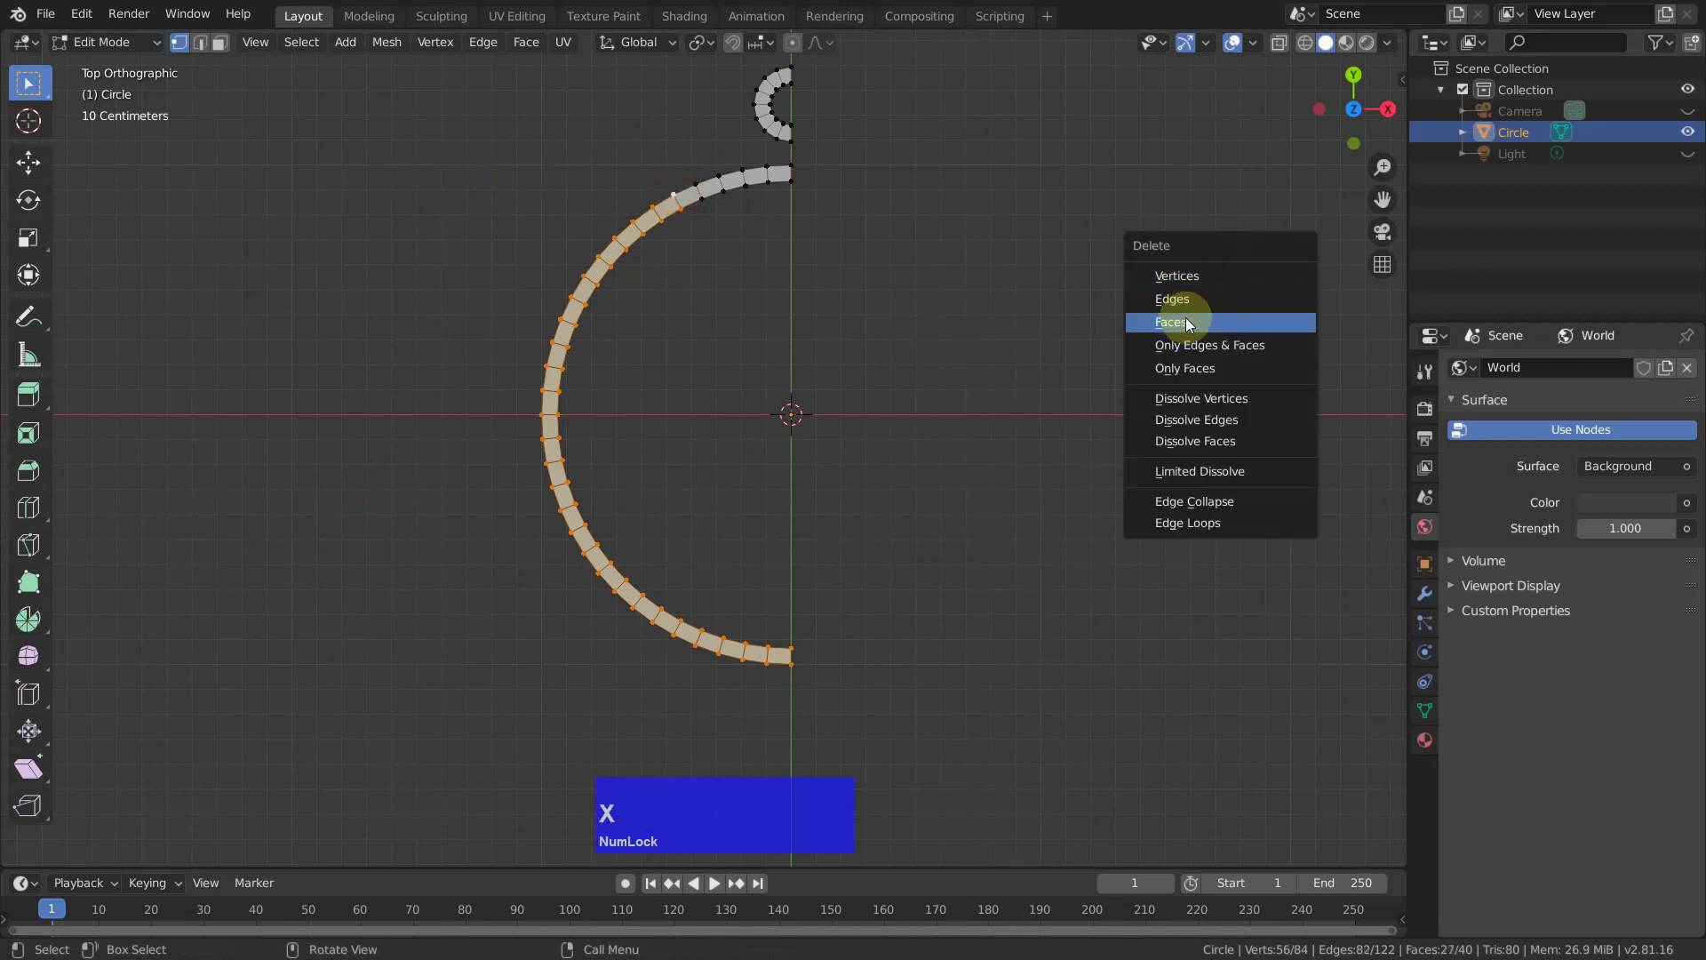
pyautogui.click(1185, 272)
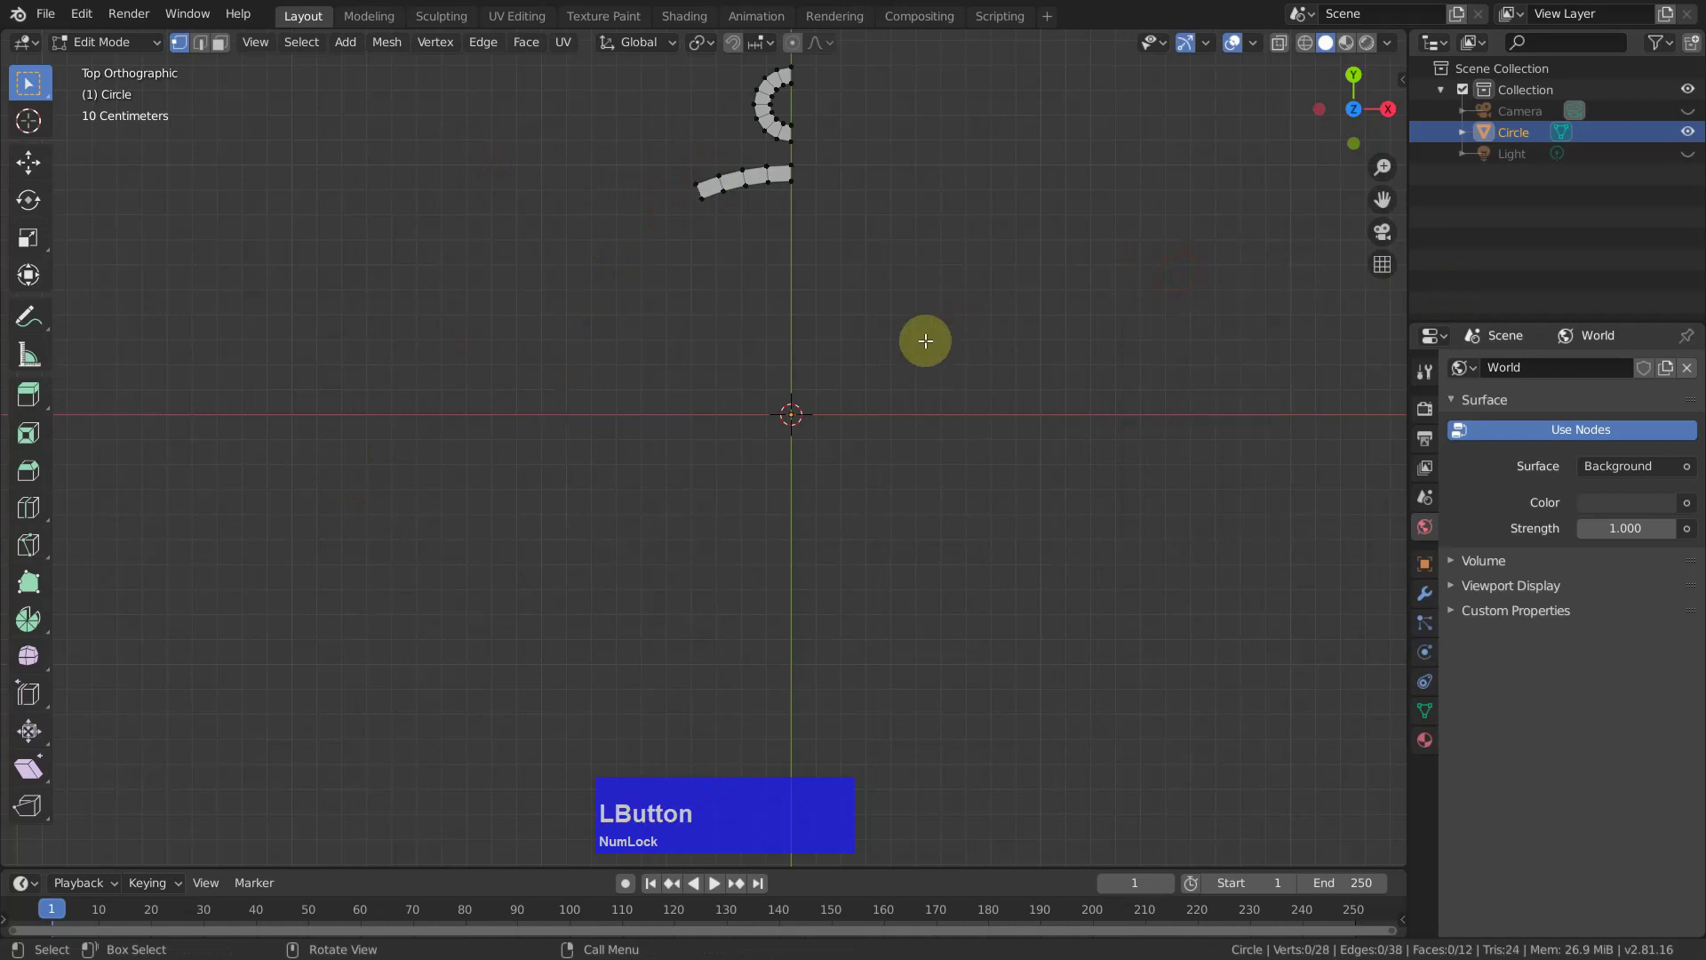
pyautogui.scroll(3)
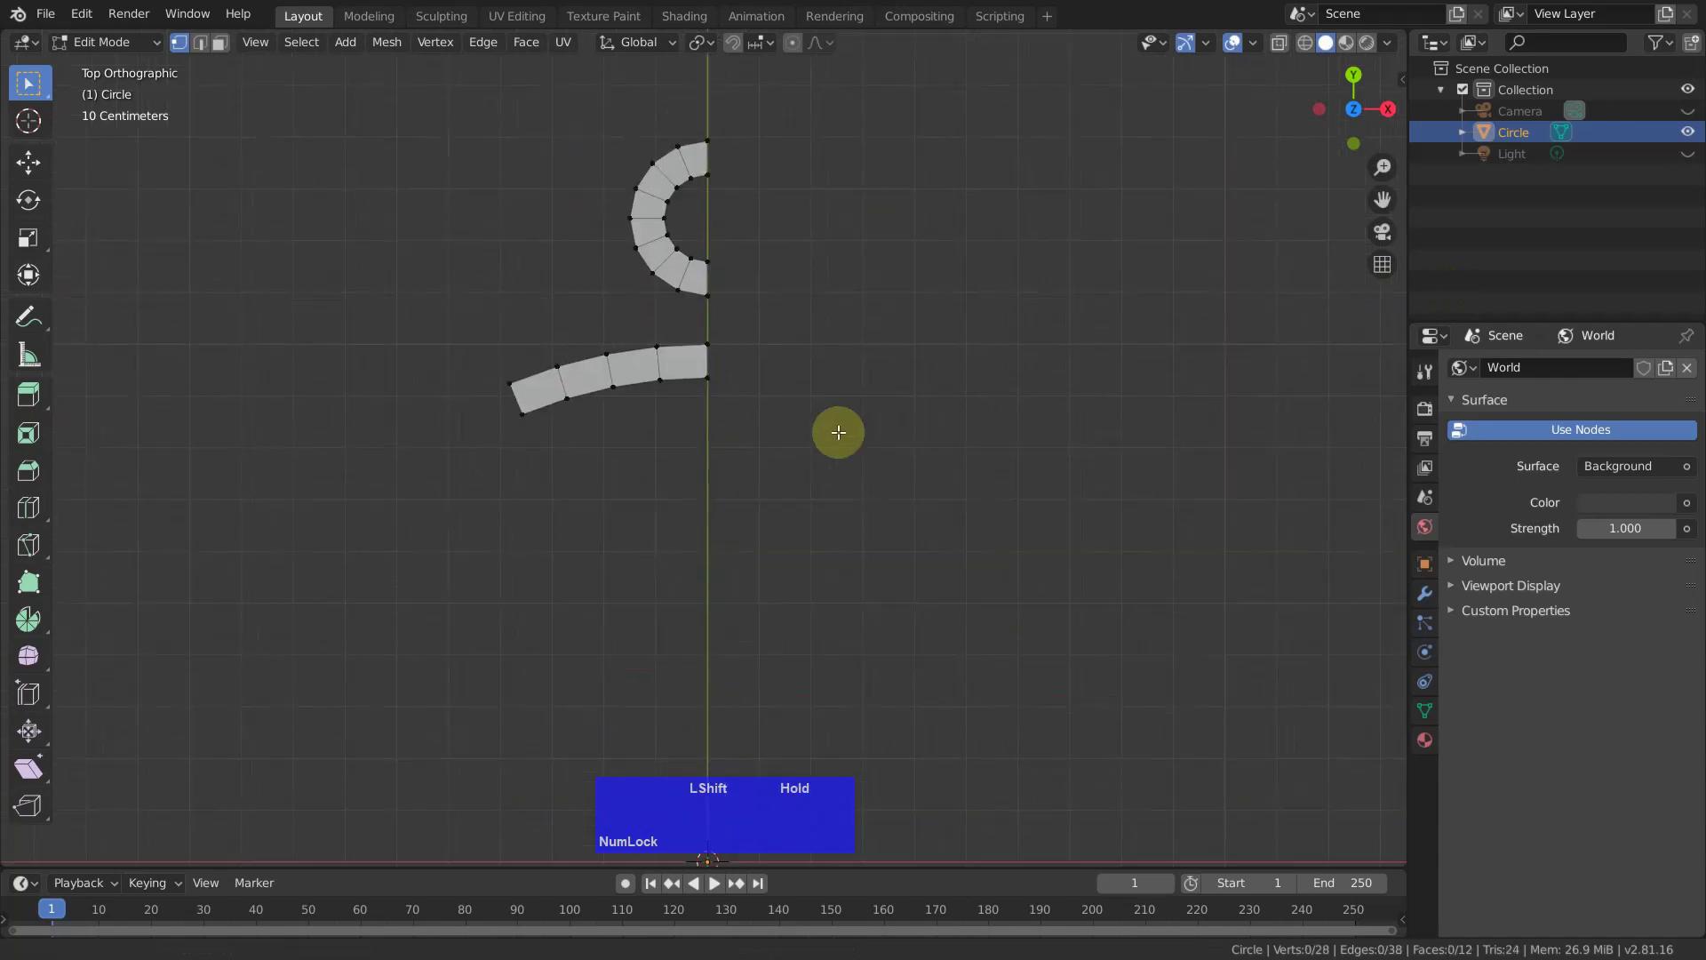
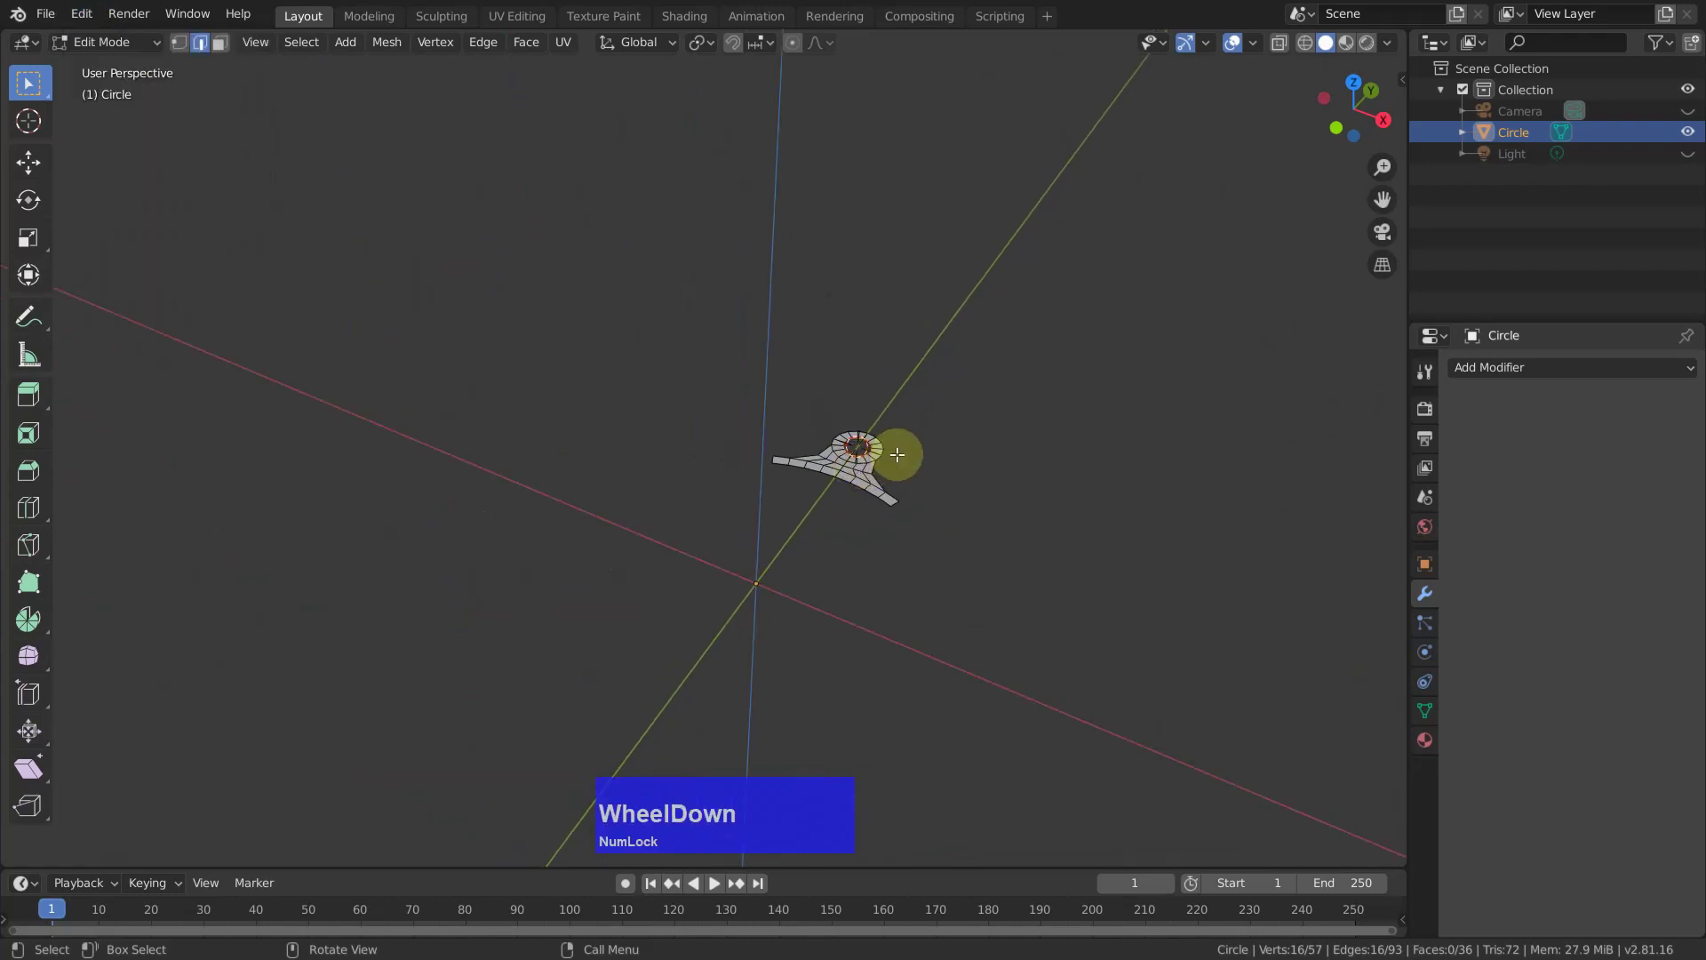
# Back in object mode, add a bolt mesh from the Add menu and orbit around it.
pyautogui.middleClick(907, 475)
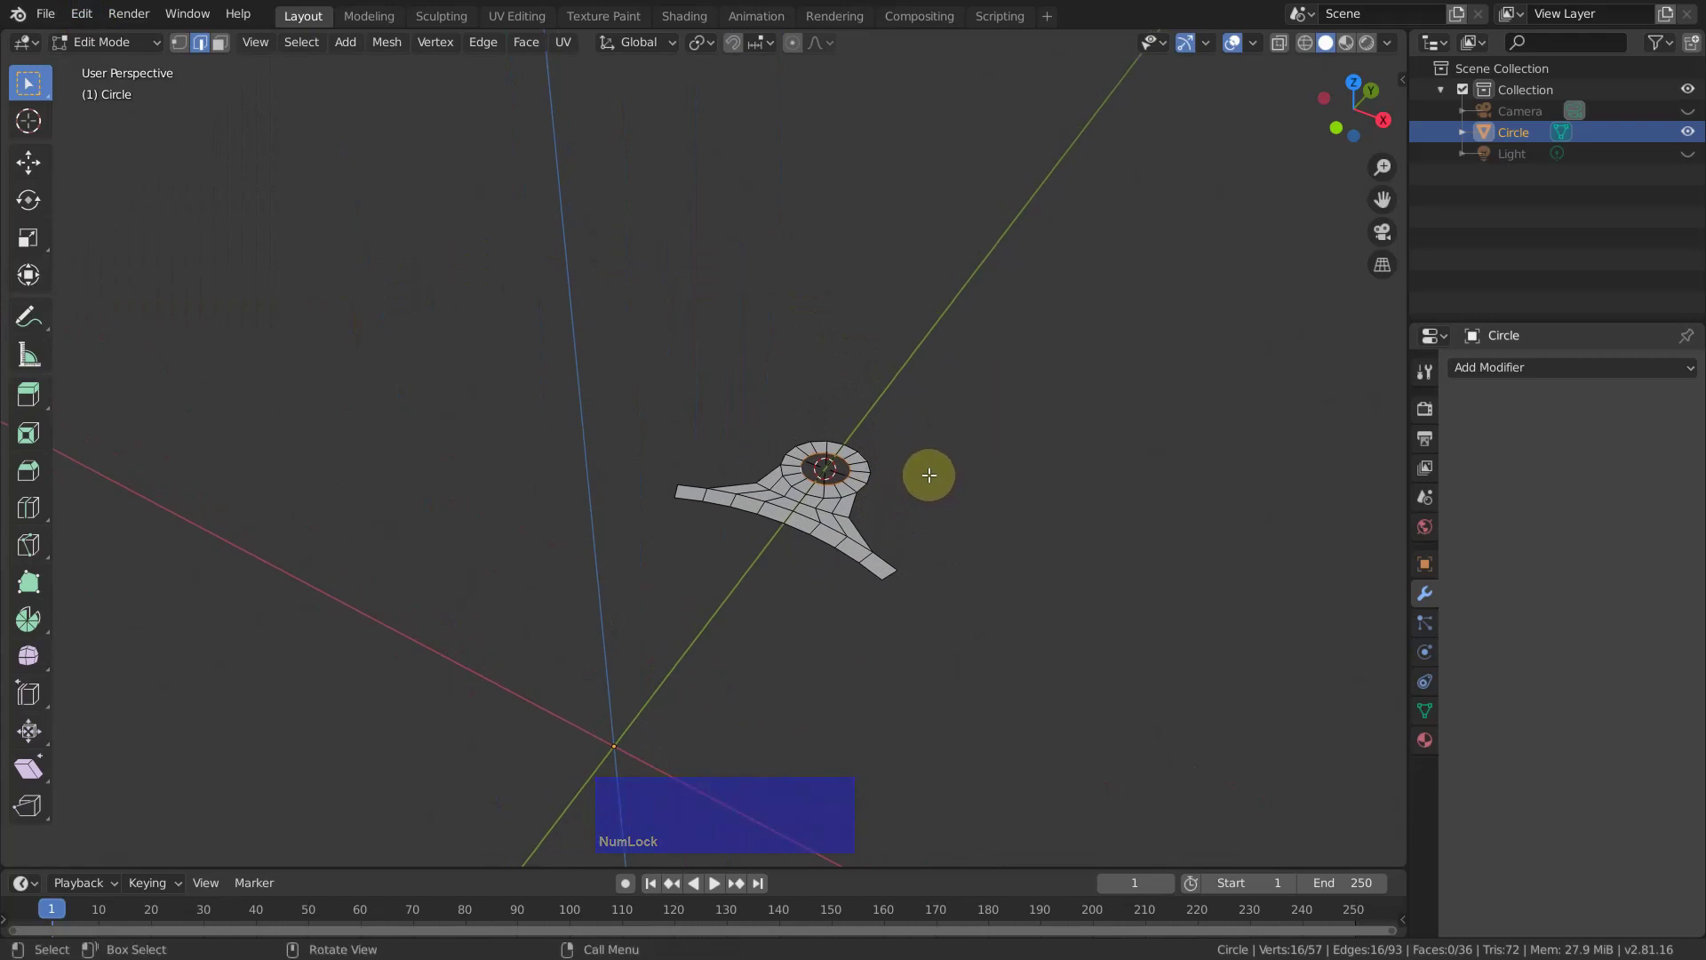
pyautogui.press('Tab')
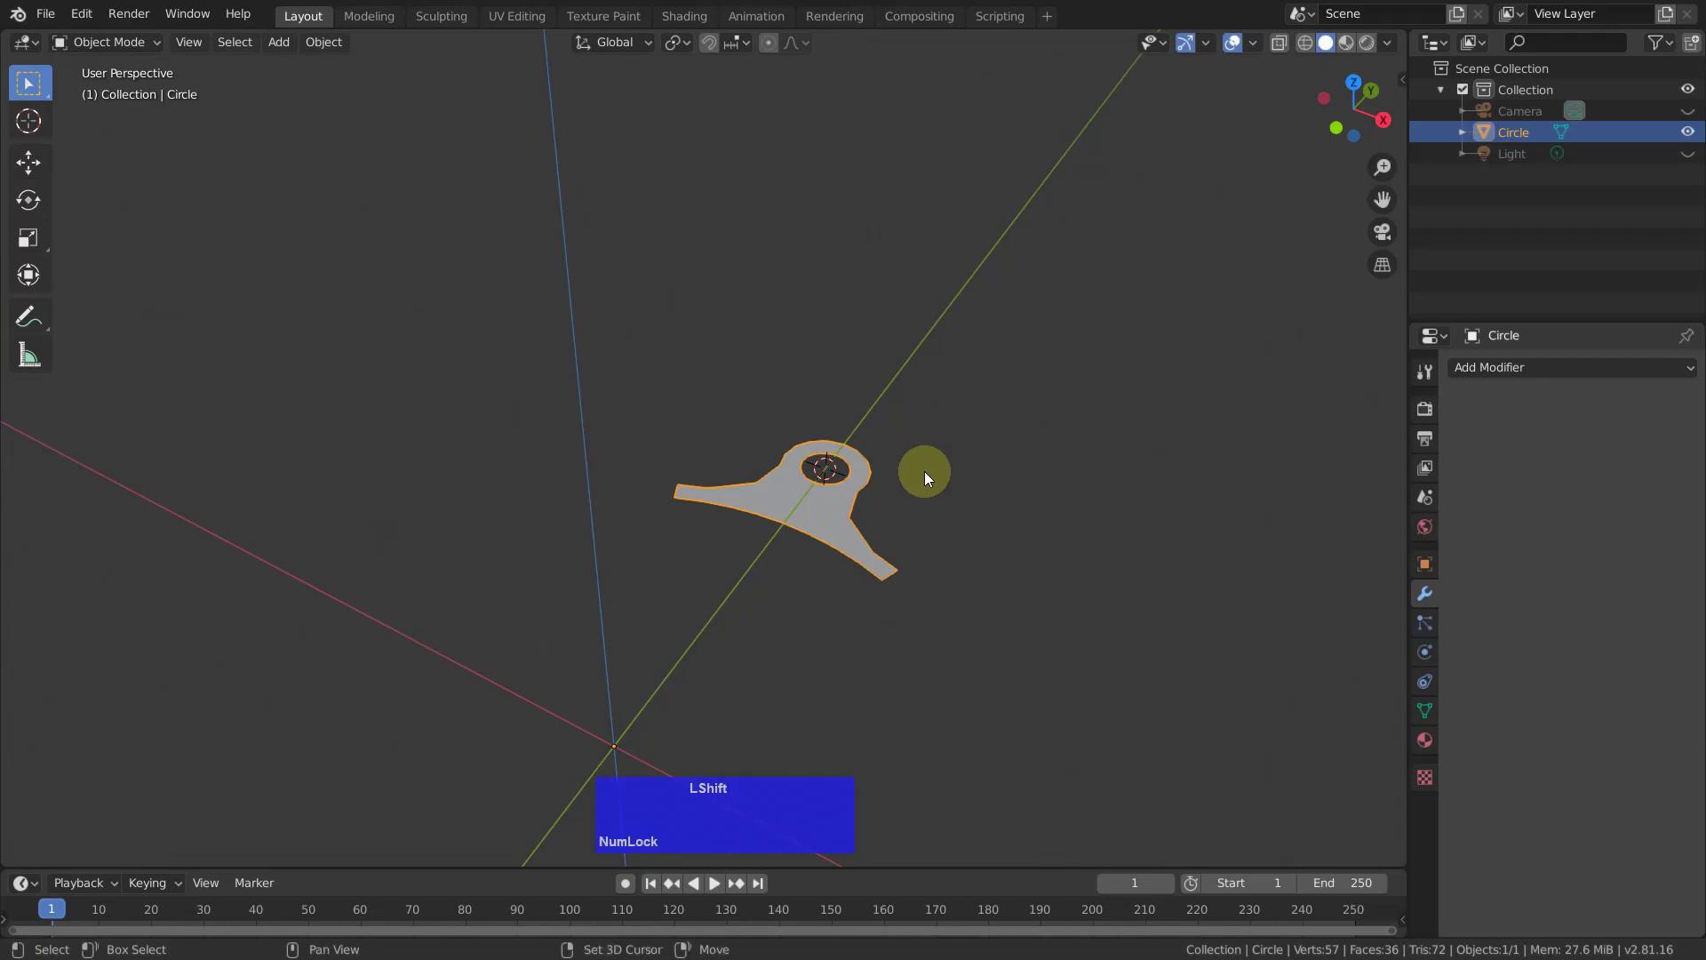
pyautogui.press('shift+a')
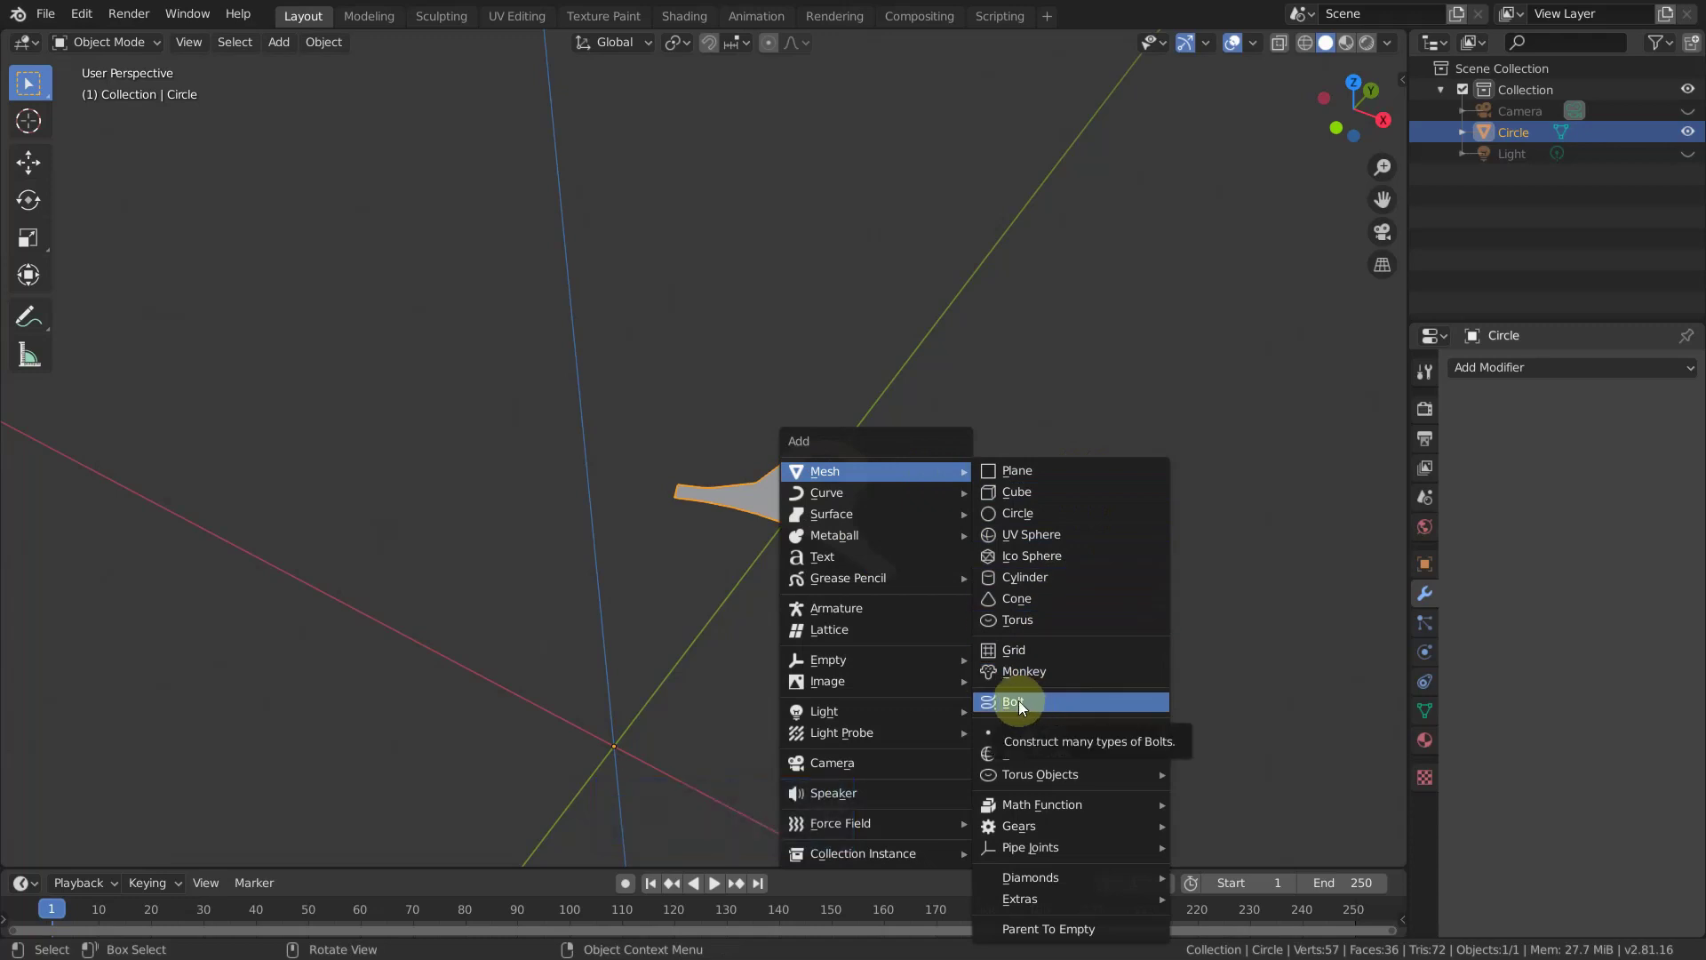
pyautogui.click(1027, 704)
pyautogui.scroll(-3)
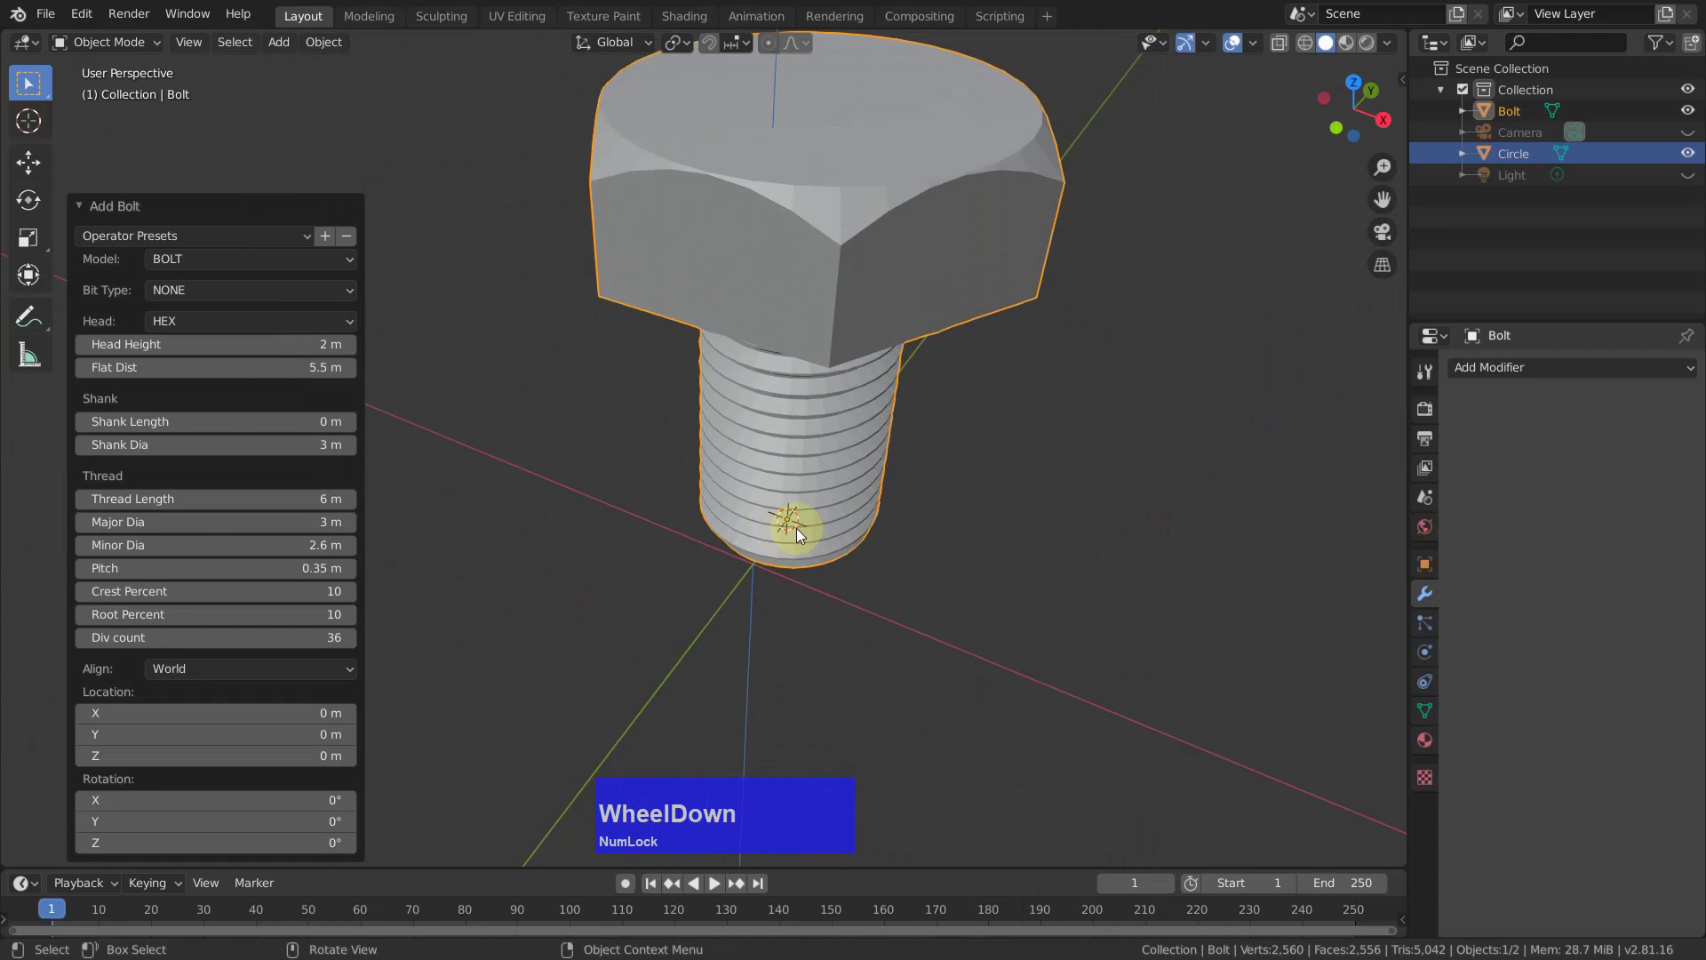
pyautogui.middleClick(1001, 550)
pyautogui.middleClick(1039, 585)
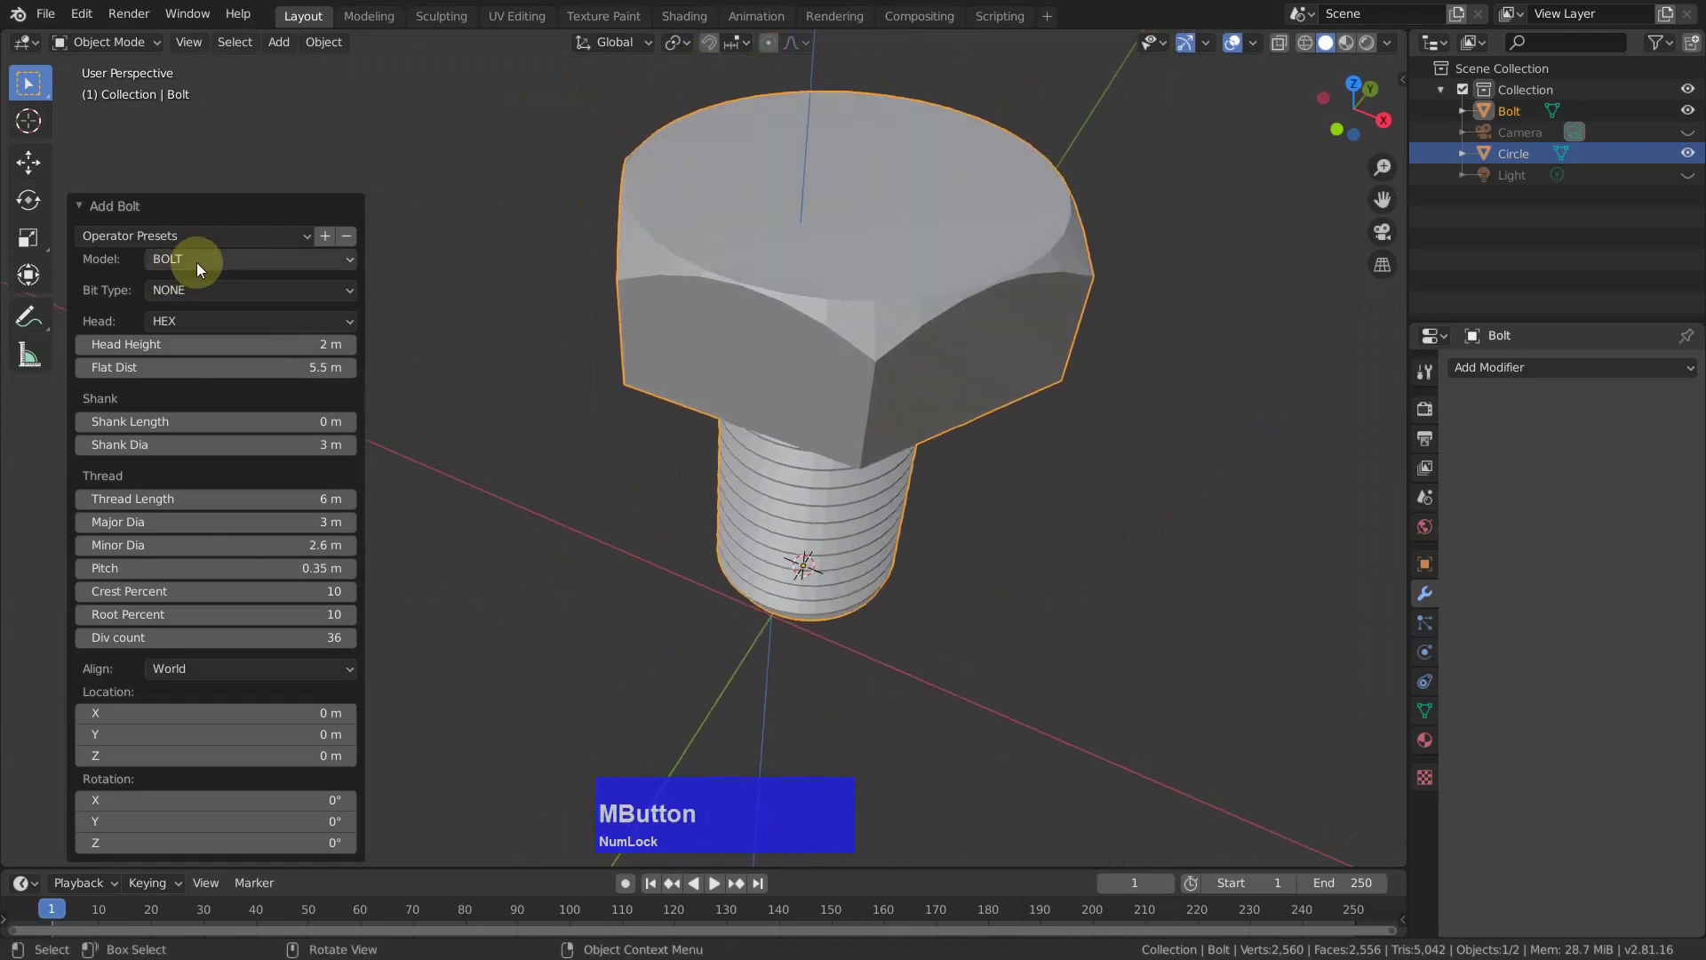
# In the Add Bolt panel switch the model between nut and bolt, ending as a bolt.
pyautogui.click(207, 261)
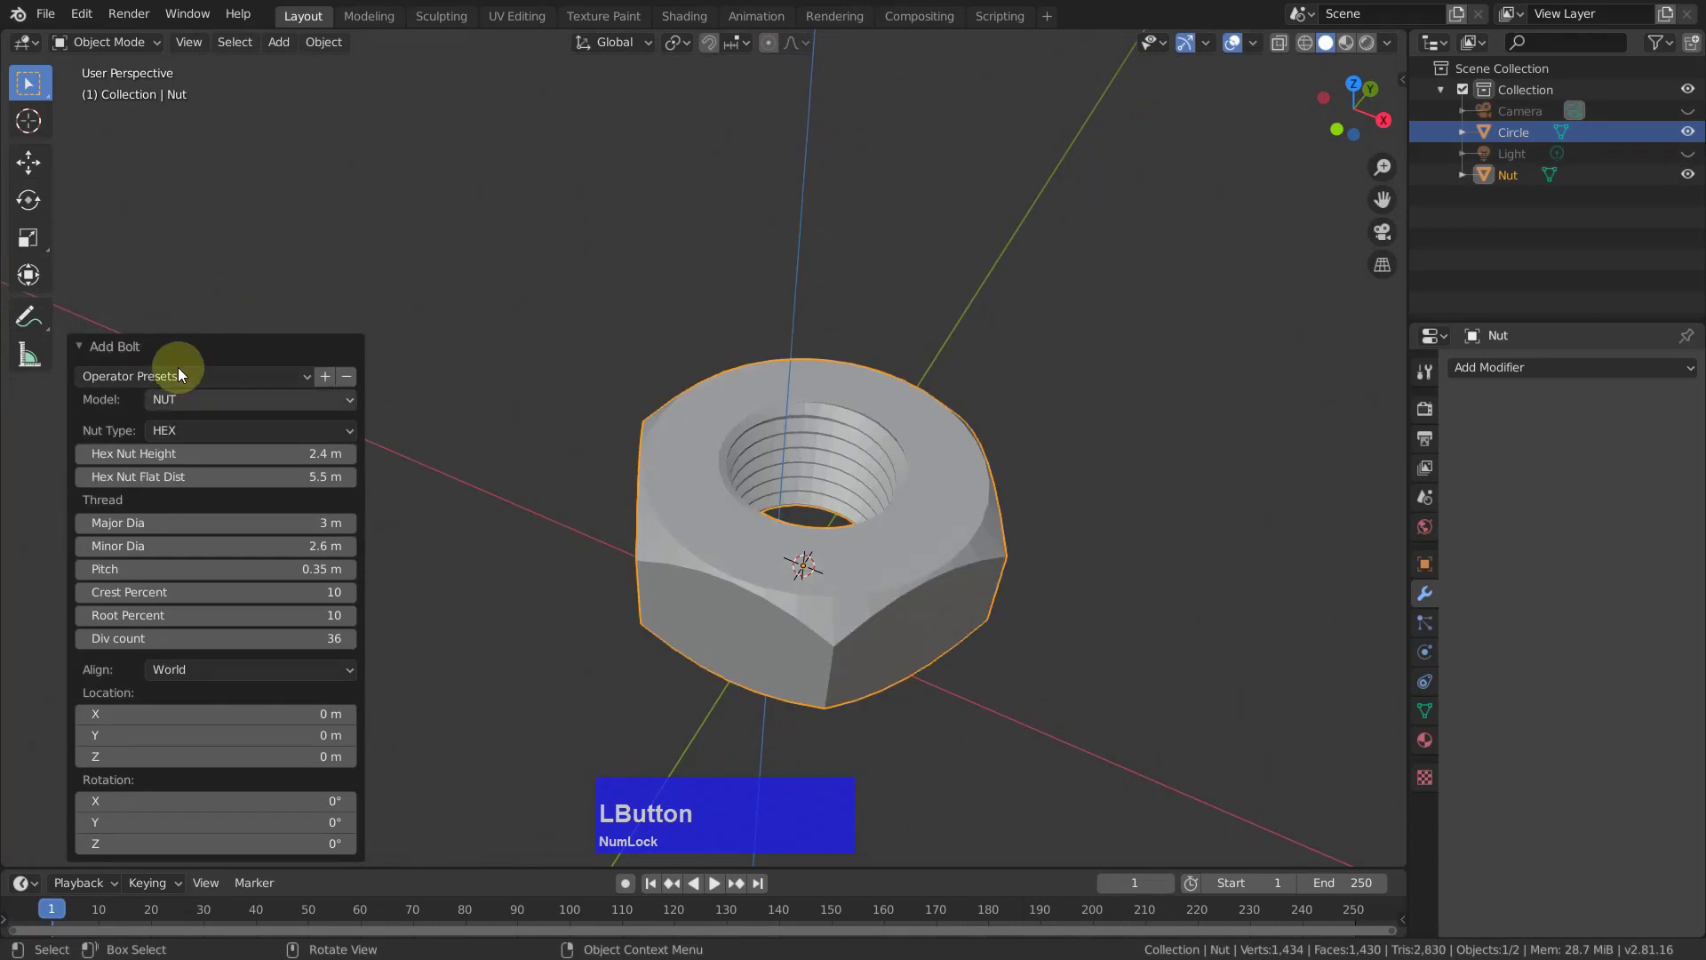
pyautogui.click(185, 365)
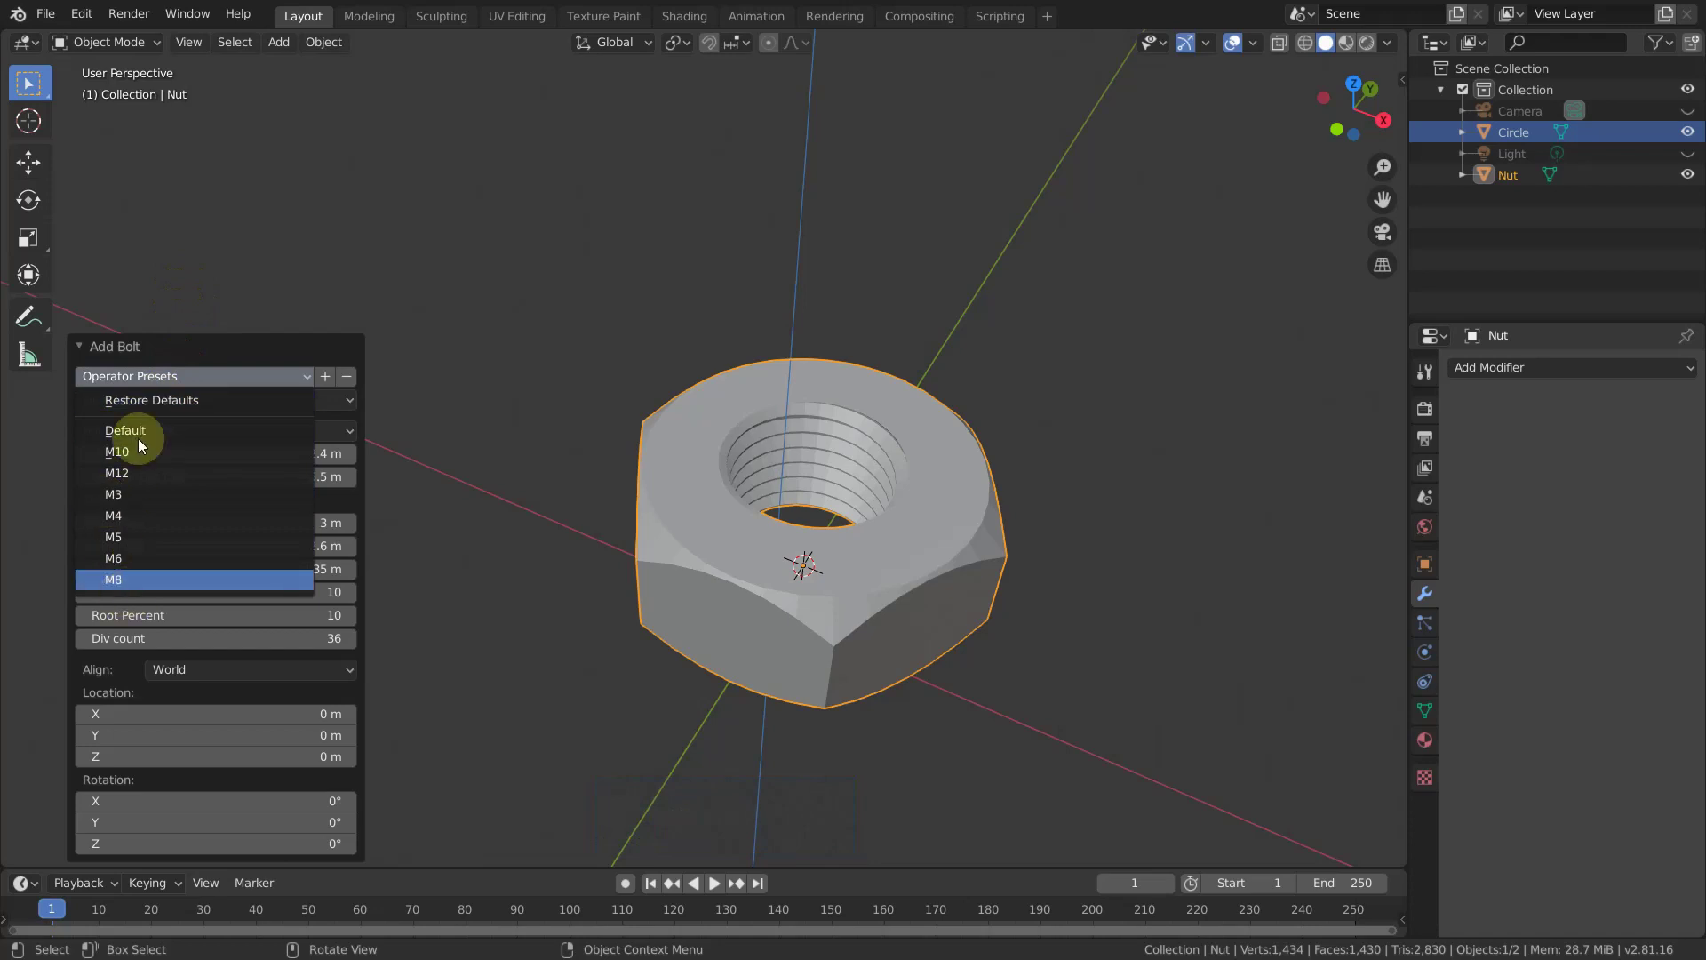
pyautogui.click(301, 371)
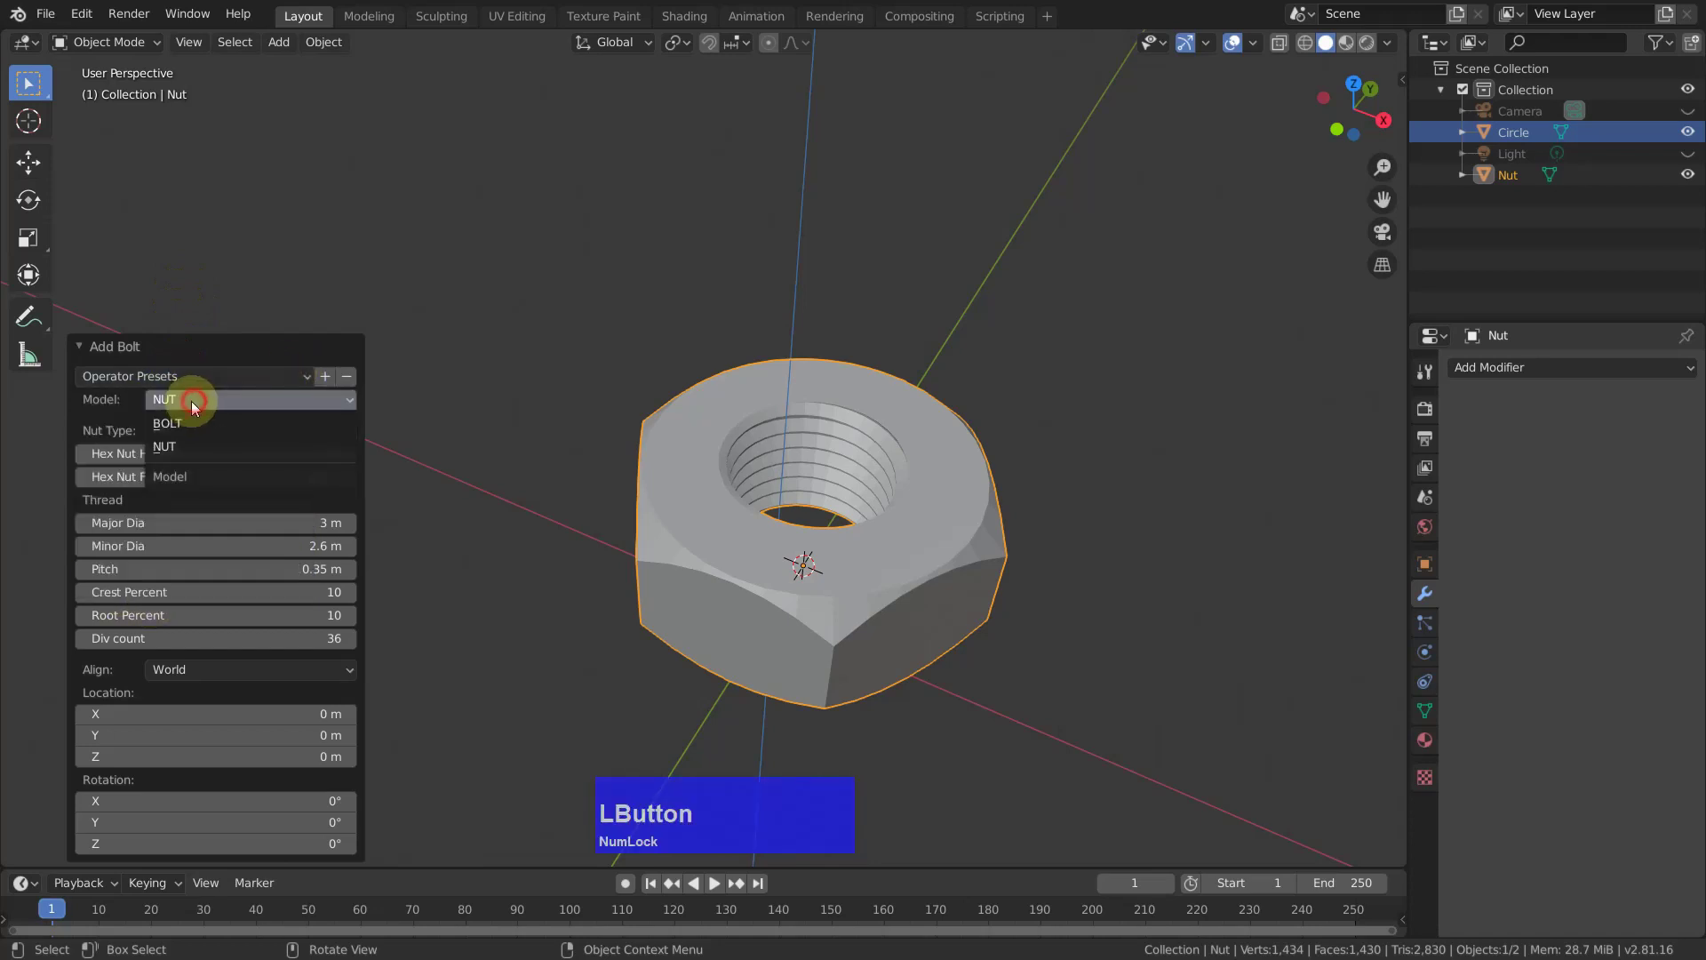
pyautogui.middleClick(1002, 455)
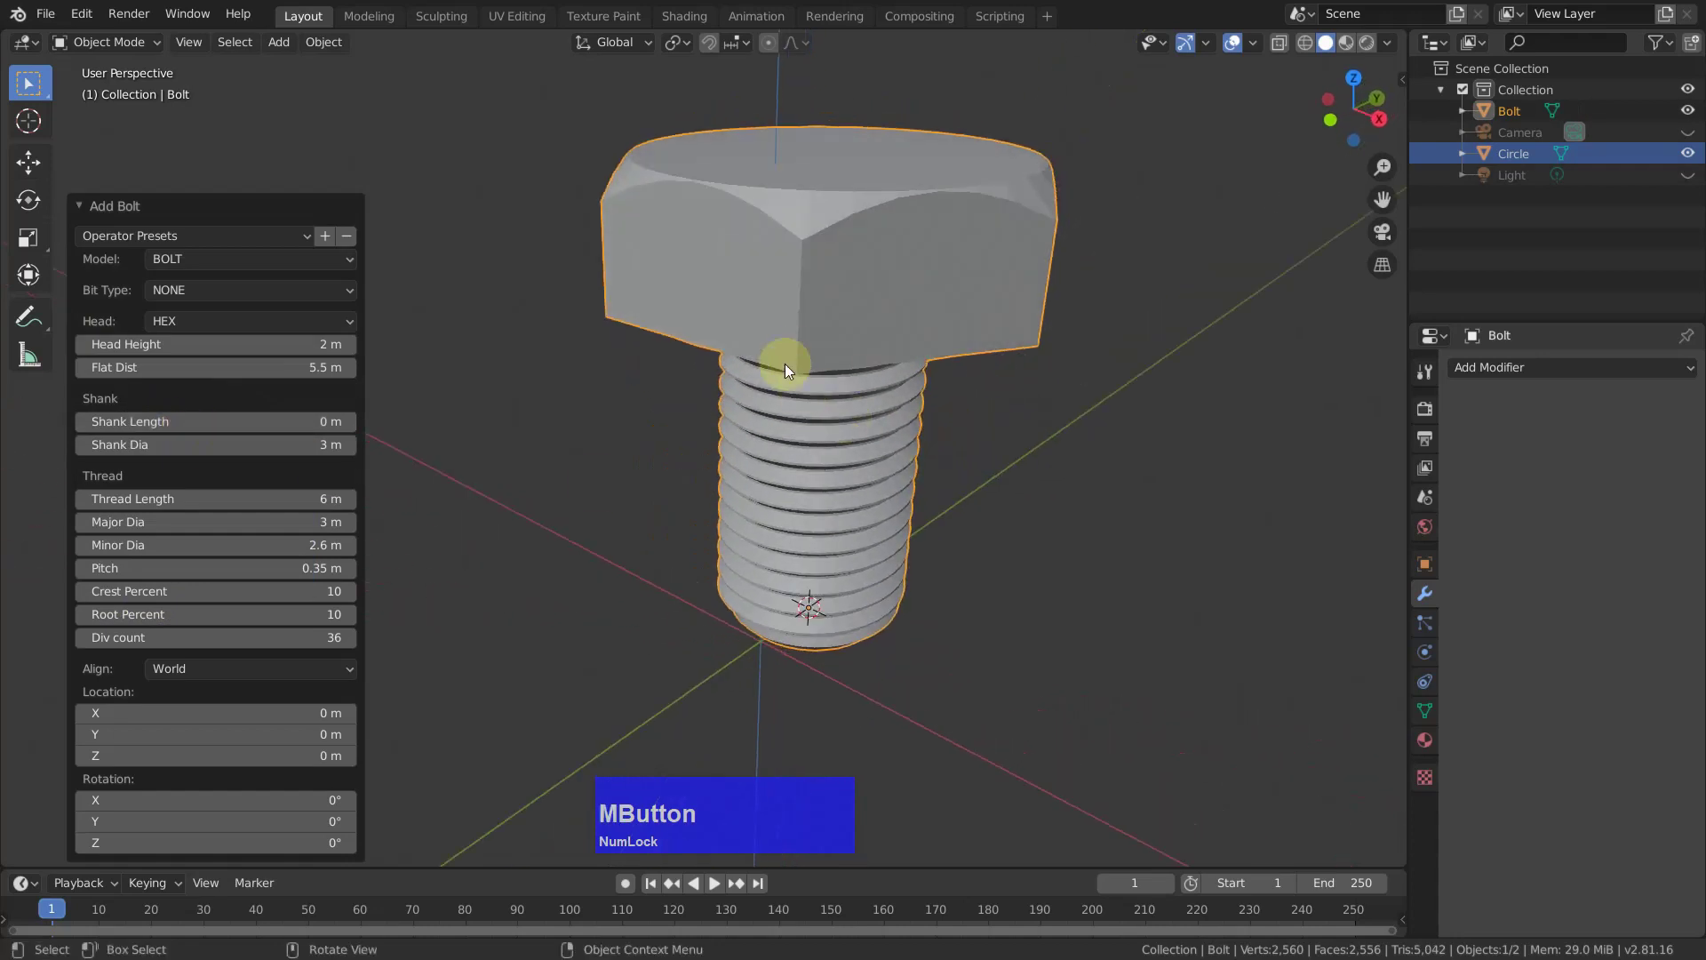
pyautogui.scroll(3)
pyautogui.scroll(-3)
pyautogui.middleClick(848, 419)
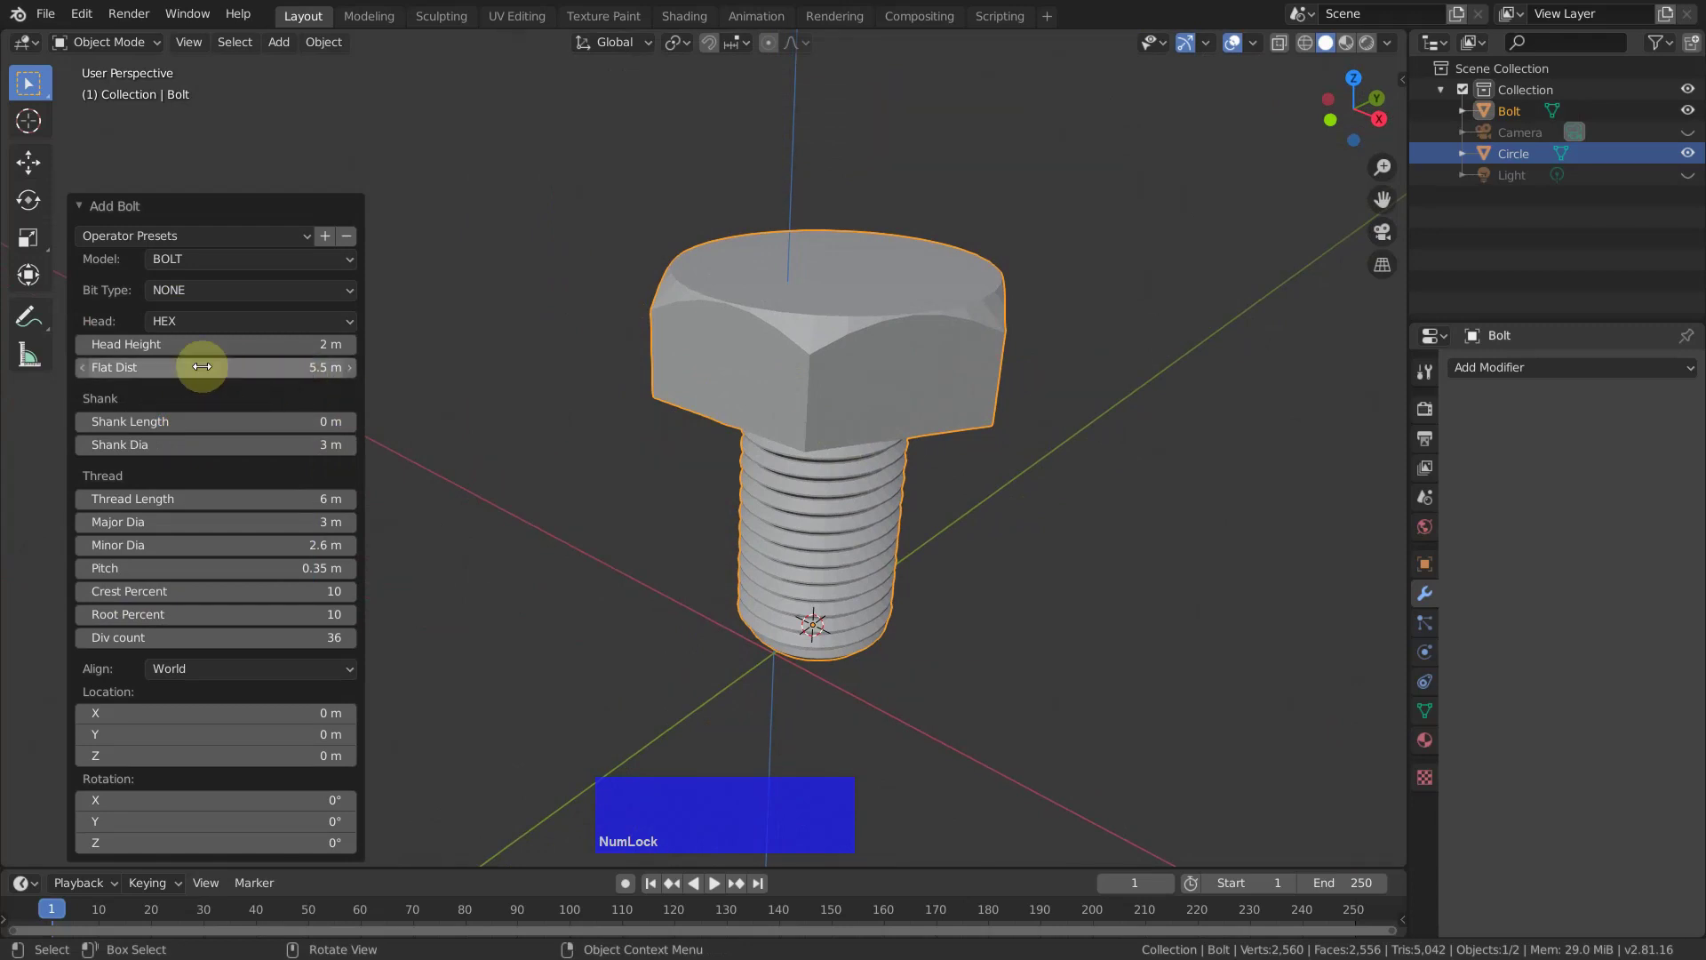
# Give the bolt an Allen socket bit and a countersunk head.
pyautogui.click(192, 290)
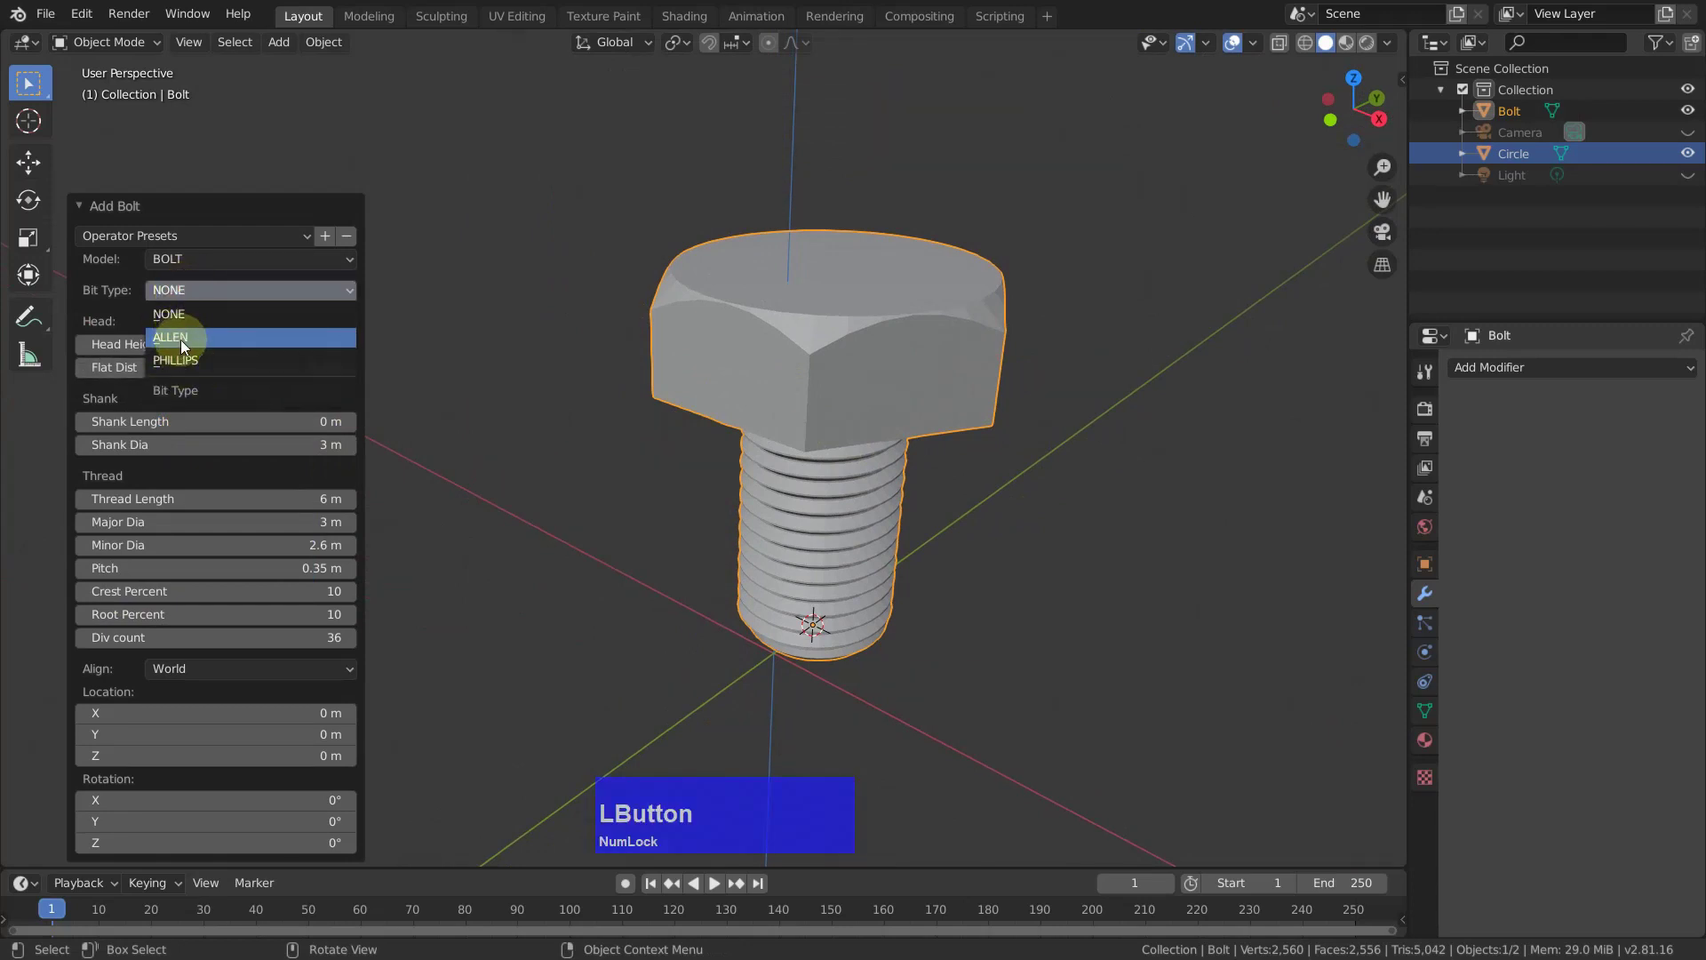
pyautogui.click(189, 343)
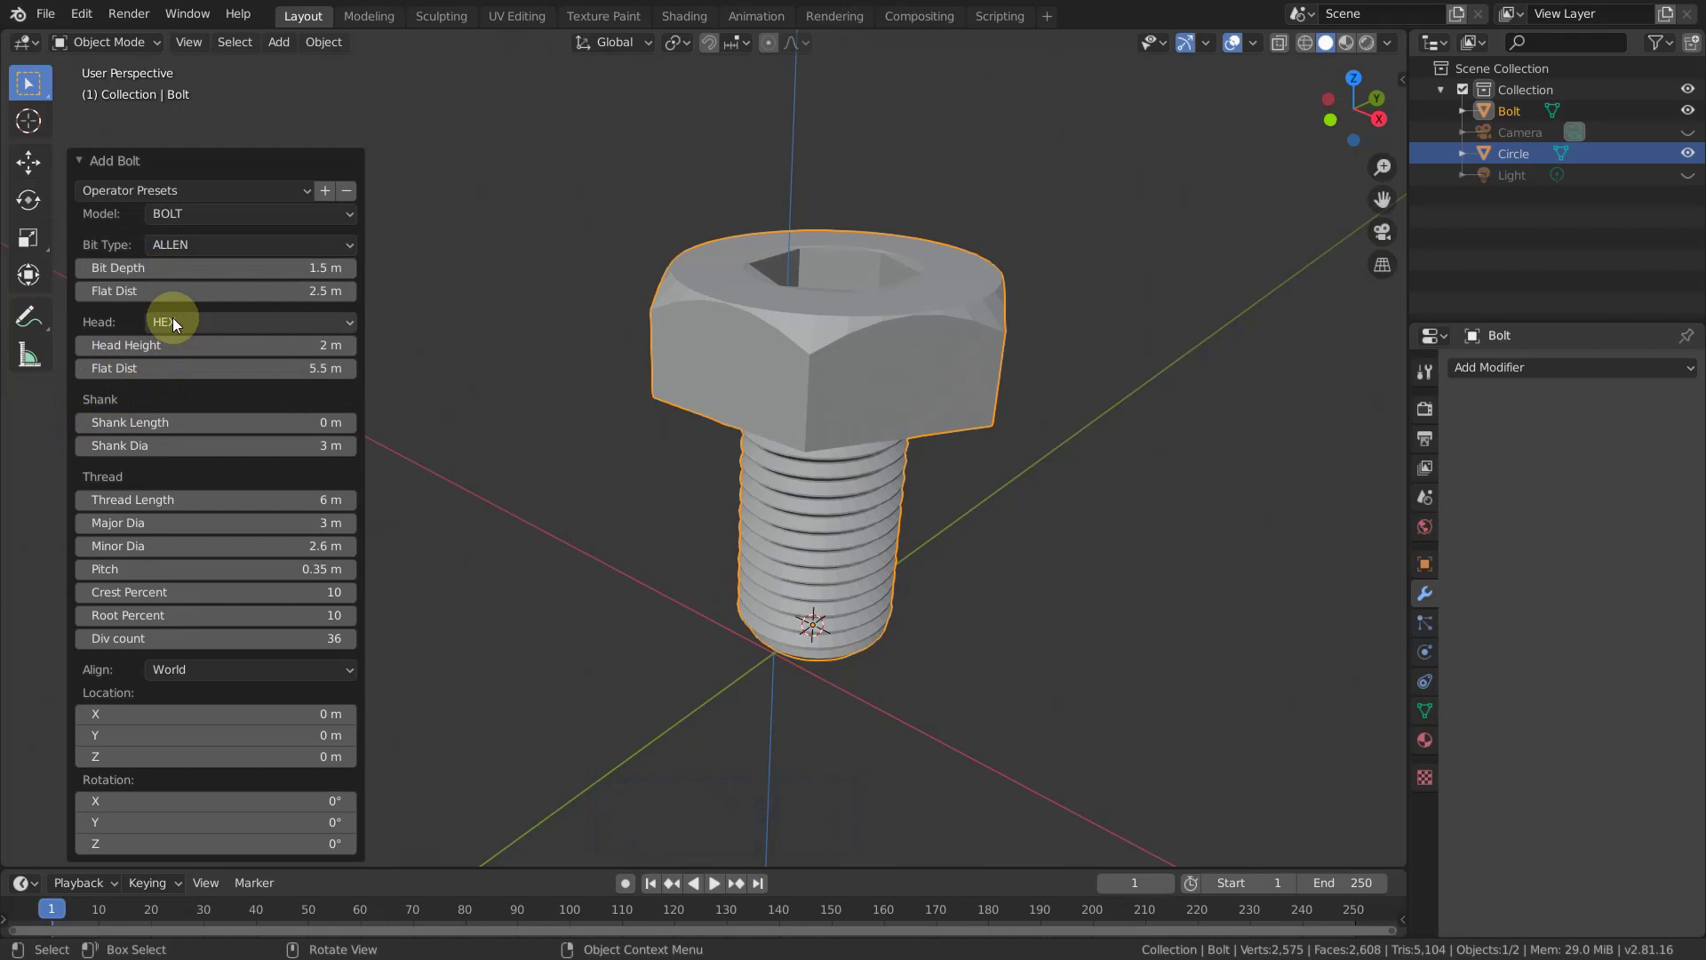
pyautogui.click(178, 320)
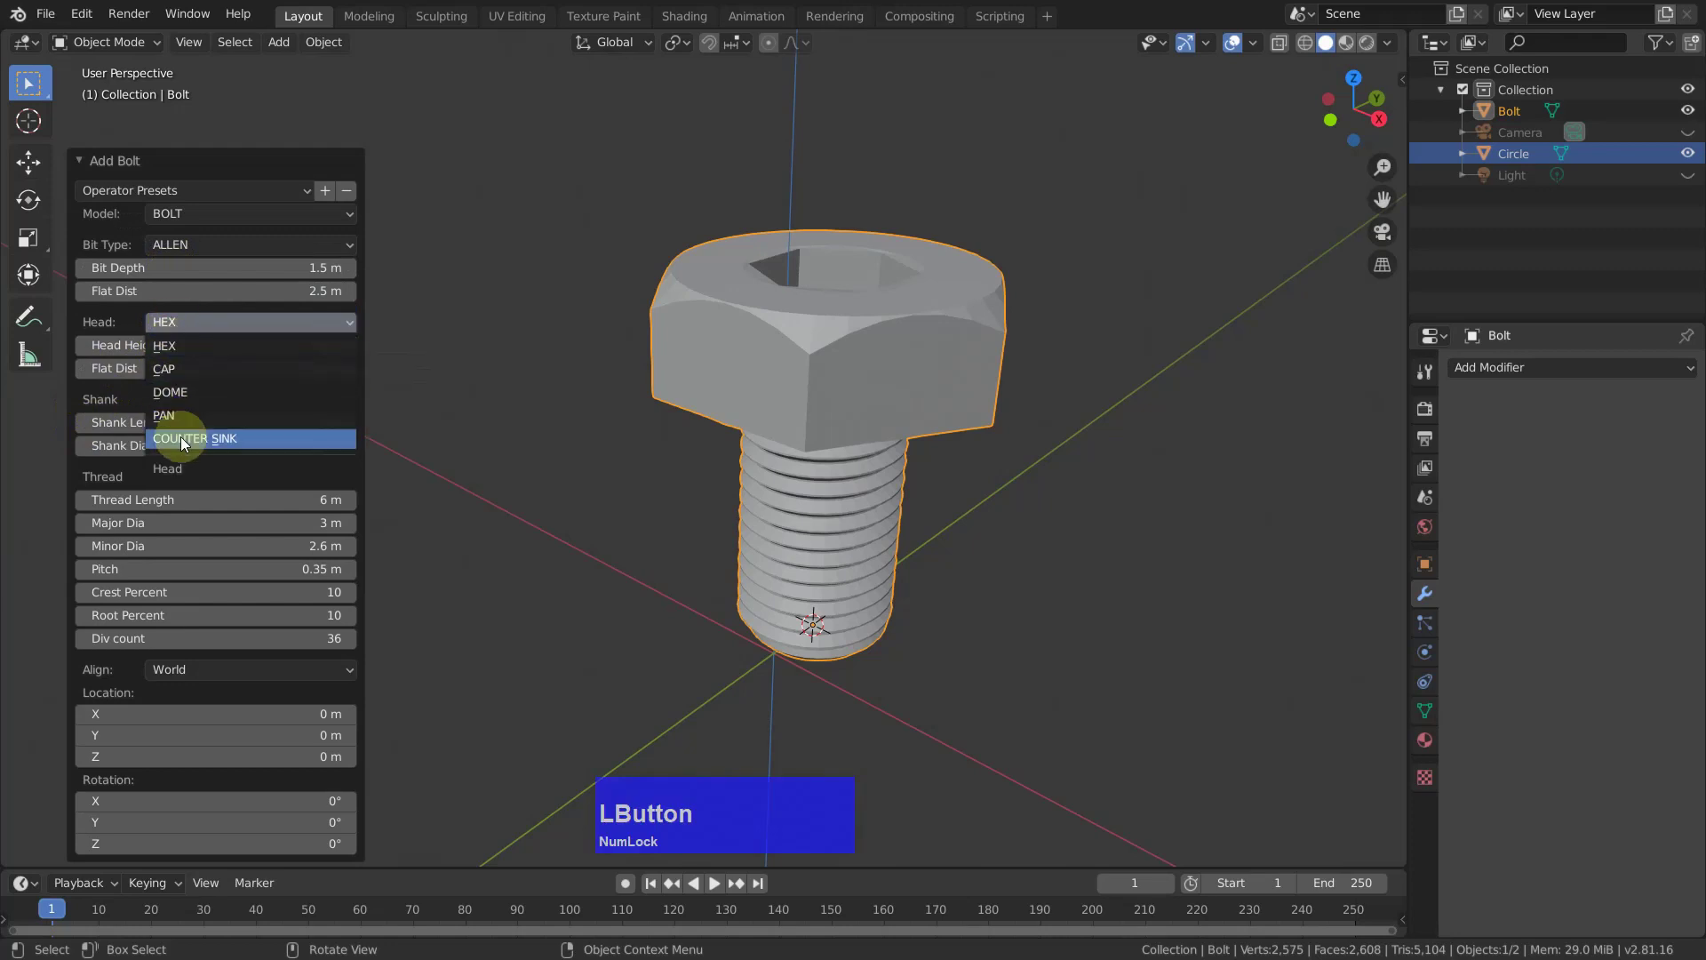
pyautogui.scroll(3)
# In edit mode, select and delete the bolt's cone-shaped head faces.
pyautogui.press('Tab')
pyautogui.middleClick(875, 465)
pyautogui.press('2')
pyautogui.press('3')
pyautogui.click(839, 467)
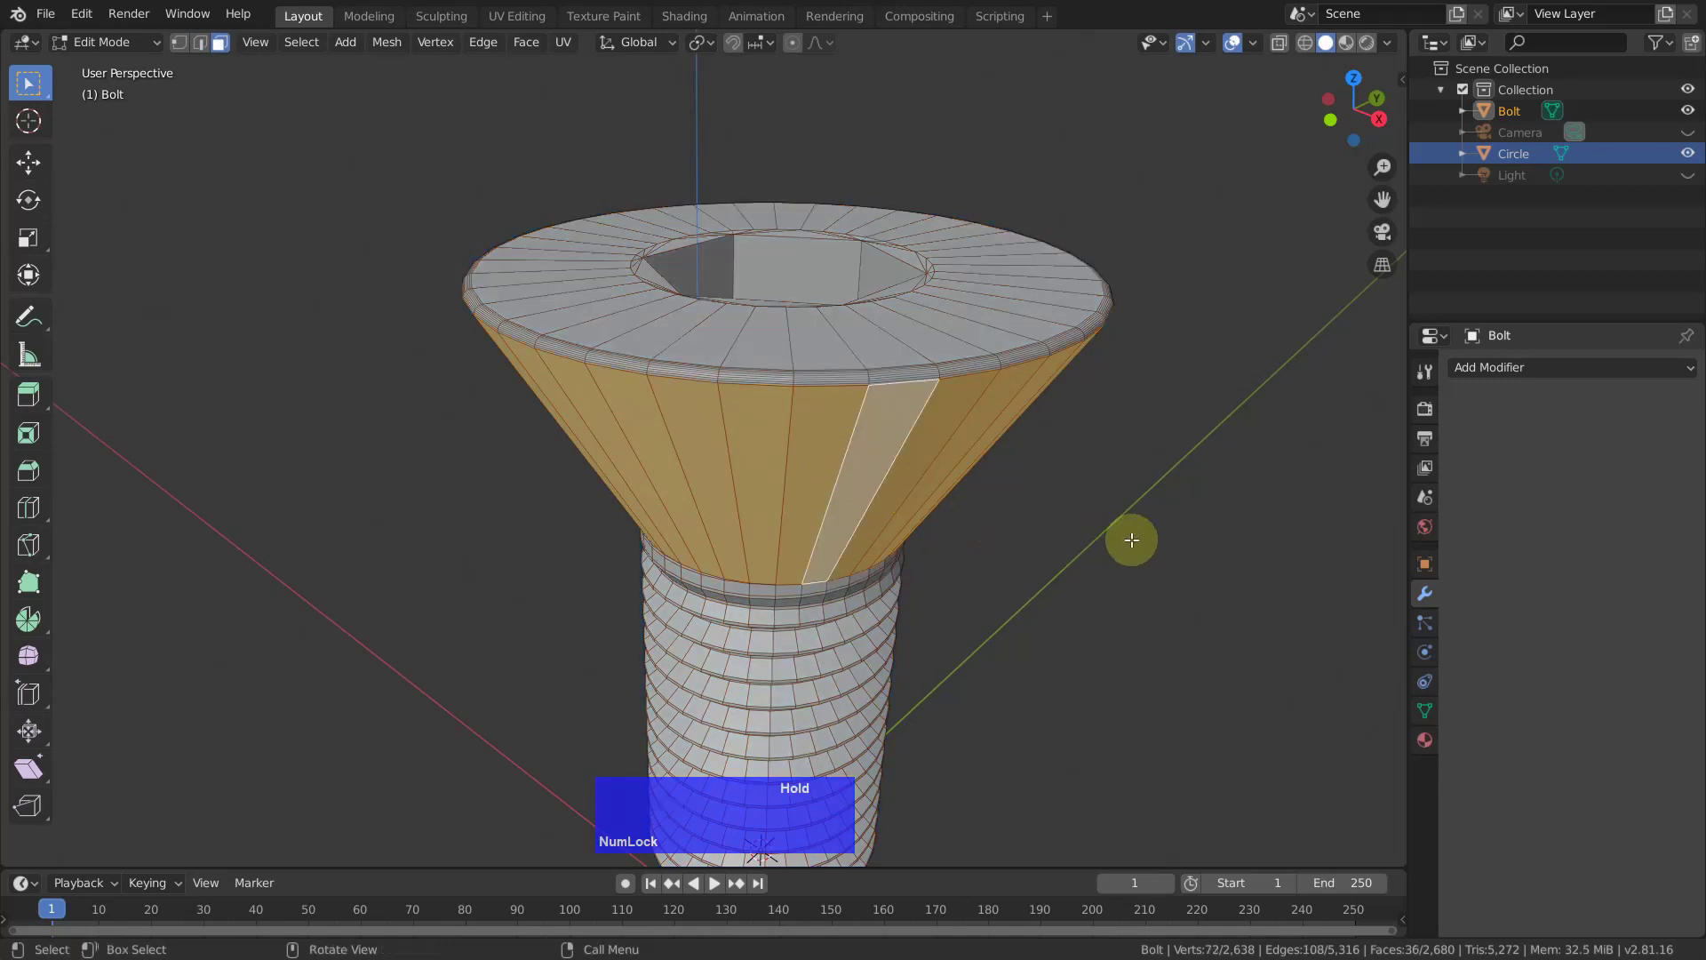
pyautogui.press('x')
pyautogui.click(1119, 602)
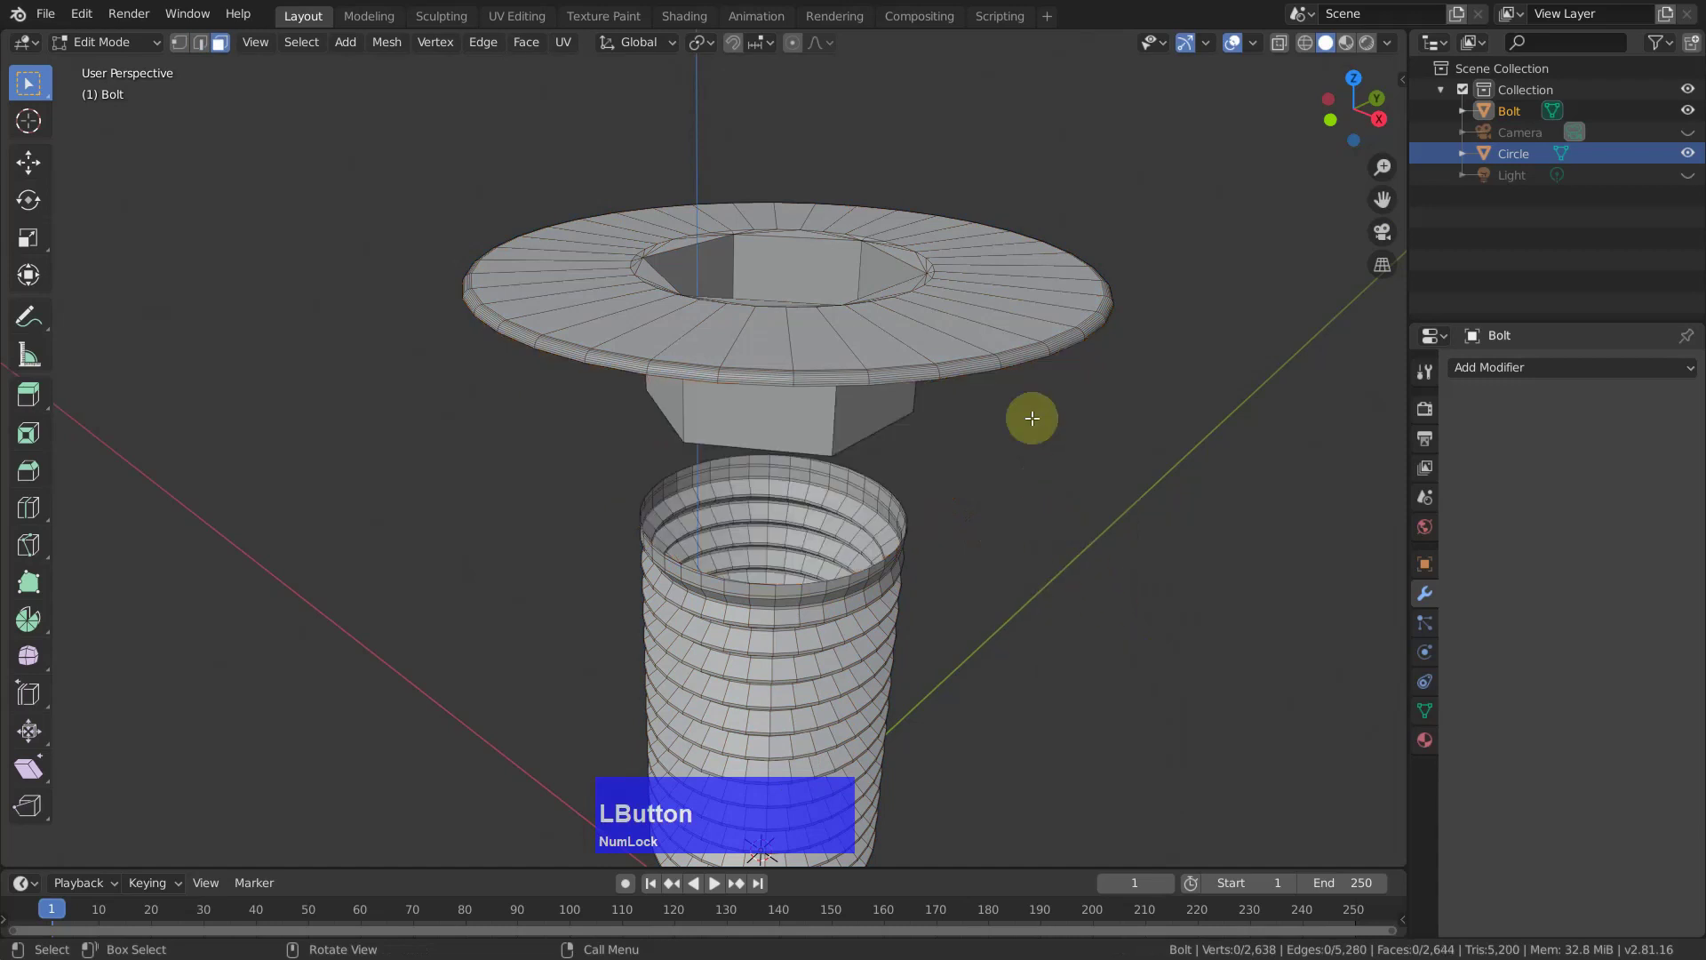
pyautogui.scroll(3)
pyautogui.scroll(-3)
pyautogui.scroll(3)
# Select the extra rim edge loops and dissolve them.
pyautogui.press('2')
pyautogui.click(956, 415)
pyautogui.click(933, 430)
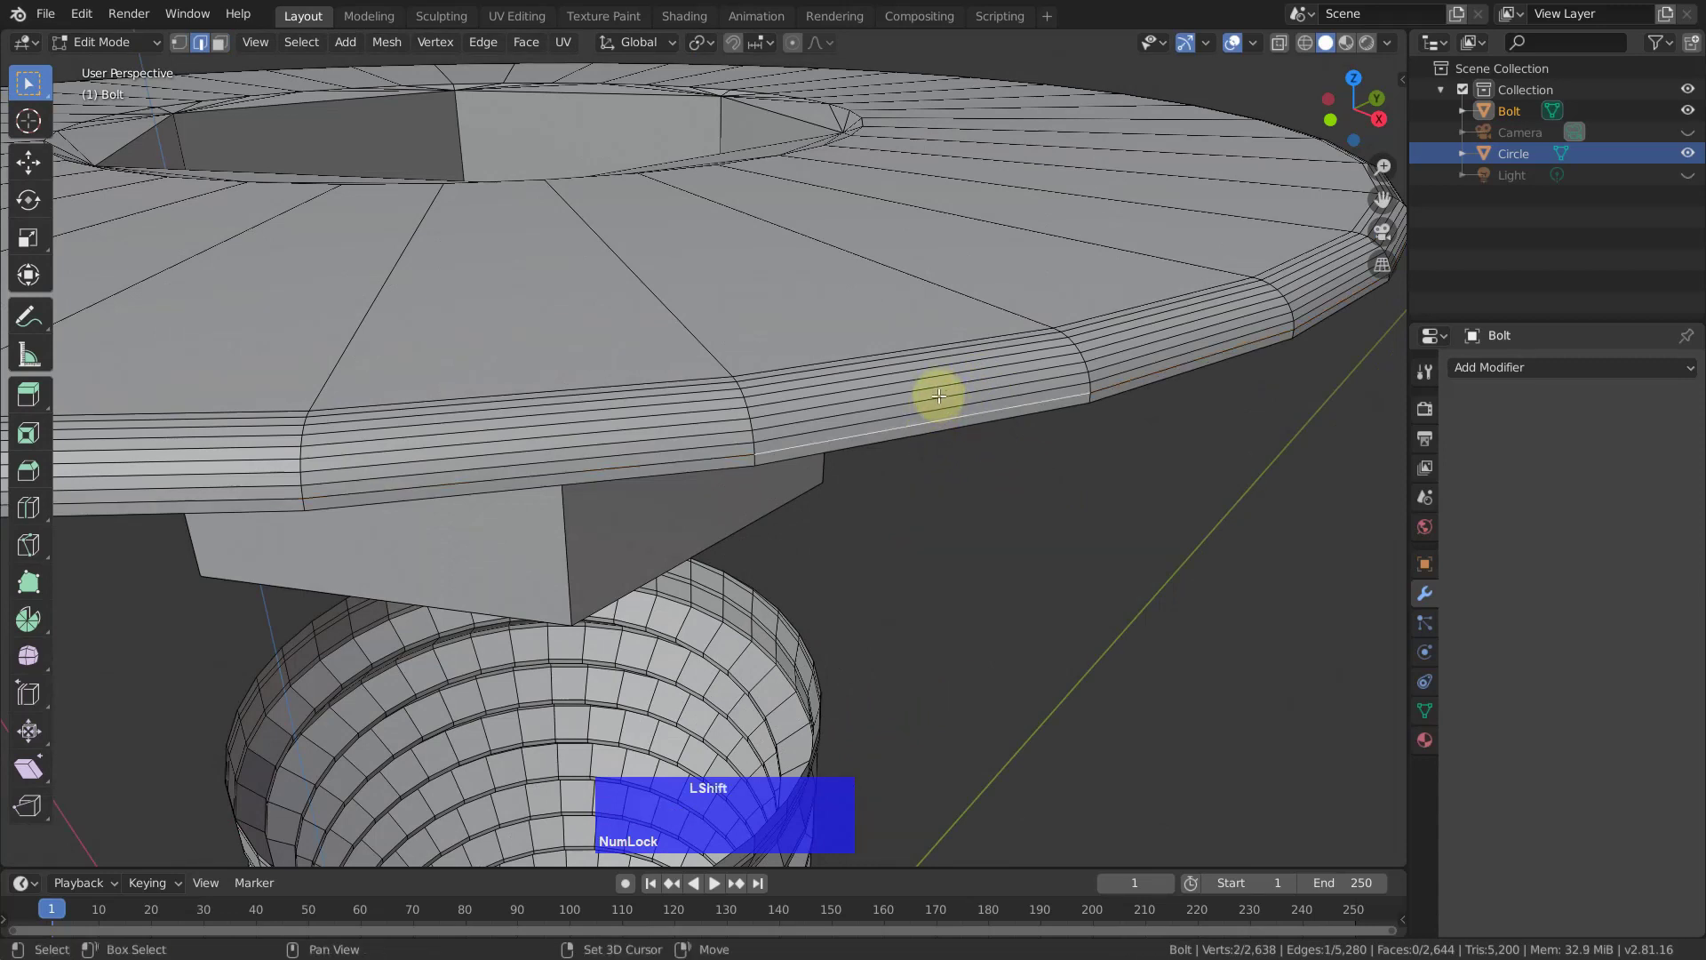
pyautogui.click(937, 397)
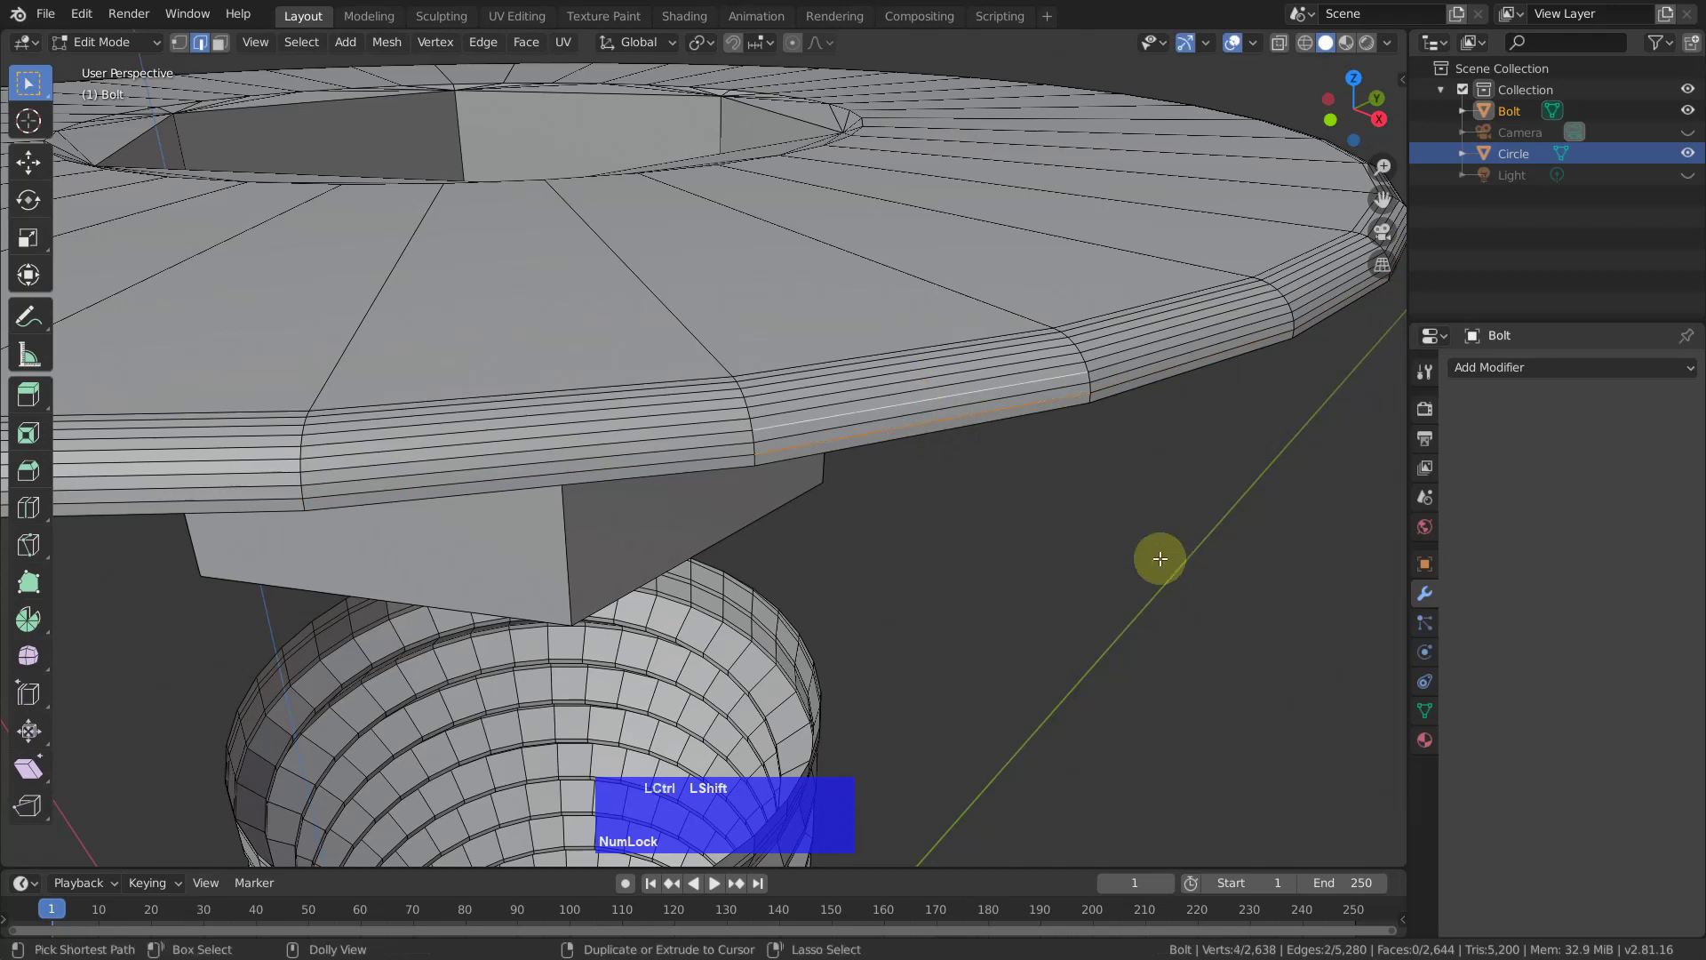
pyautogui.press('ctrl+shift+KP_Add')
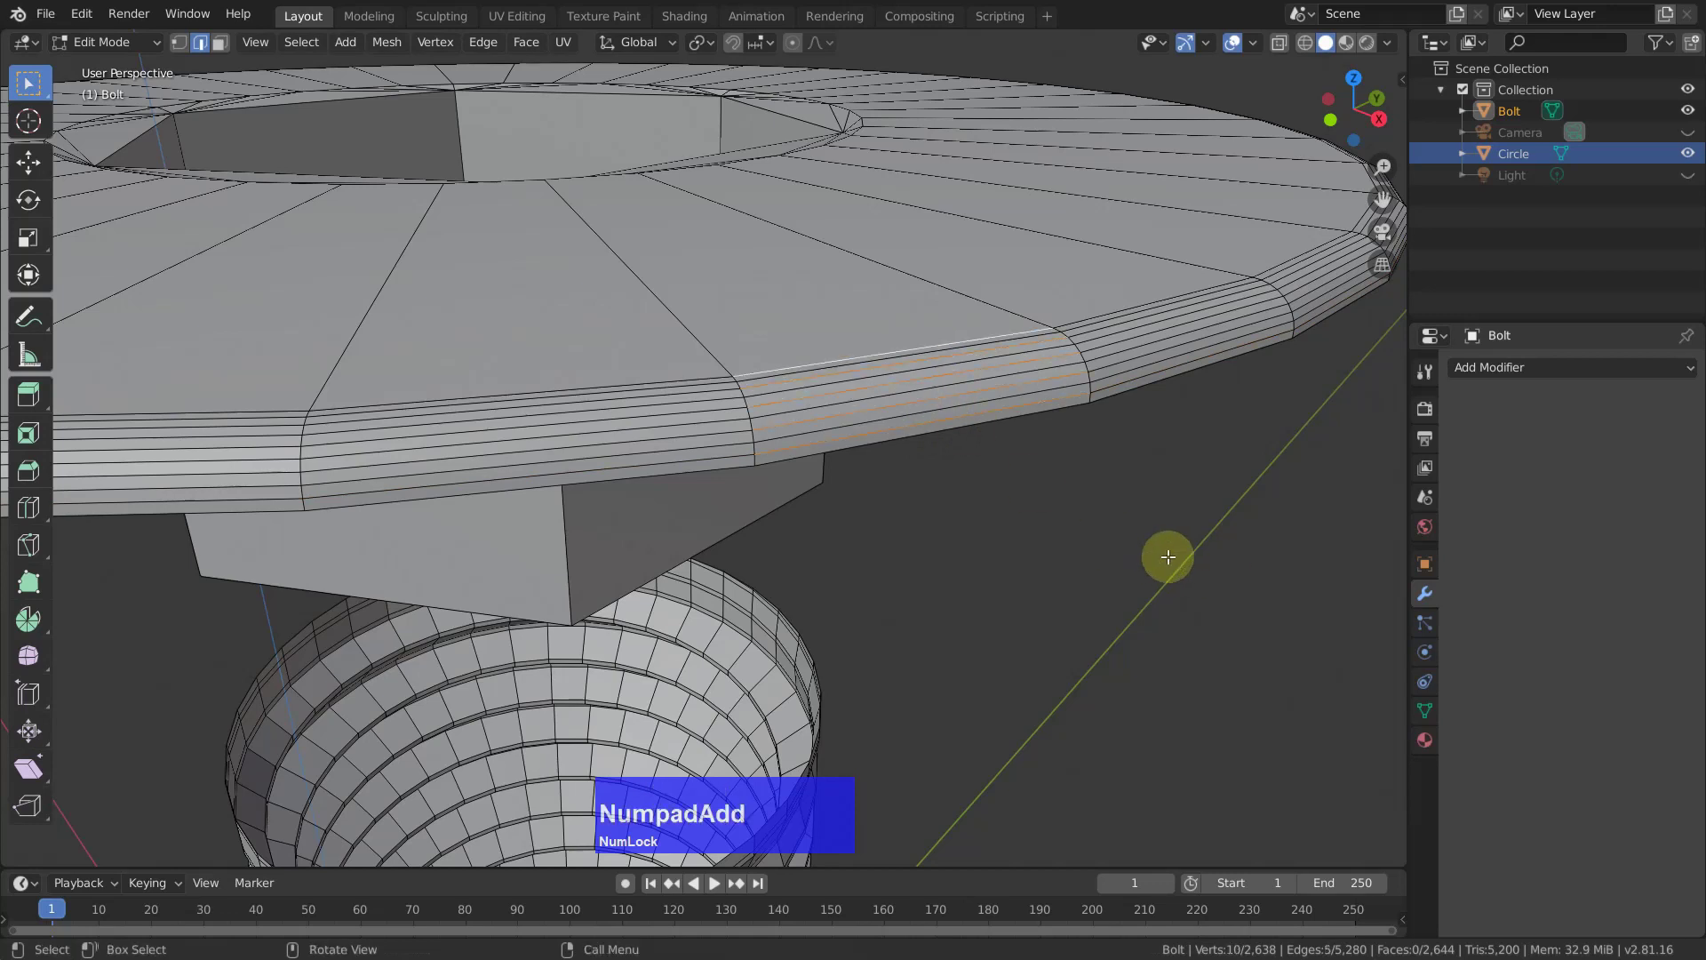
pyautogui.press('q')
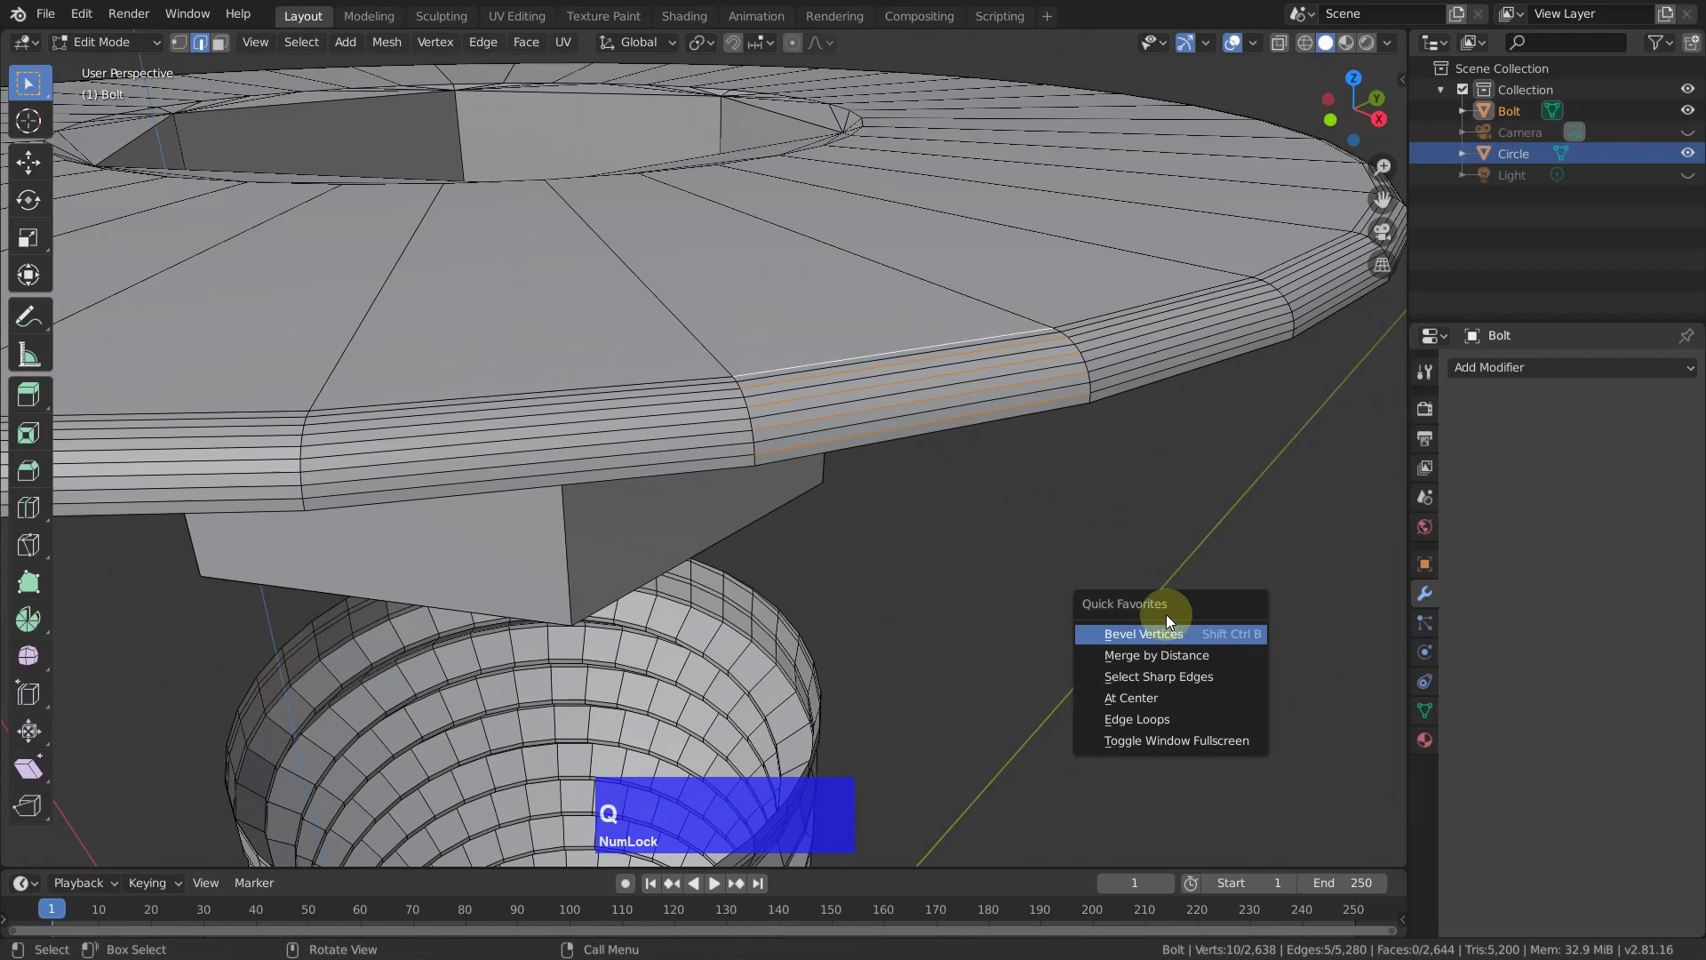
pyautogui.click(1142, 713)
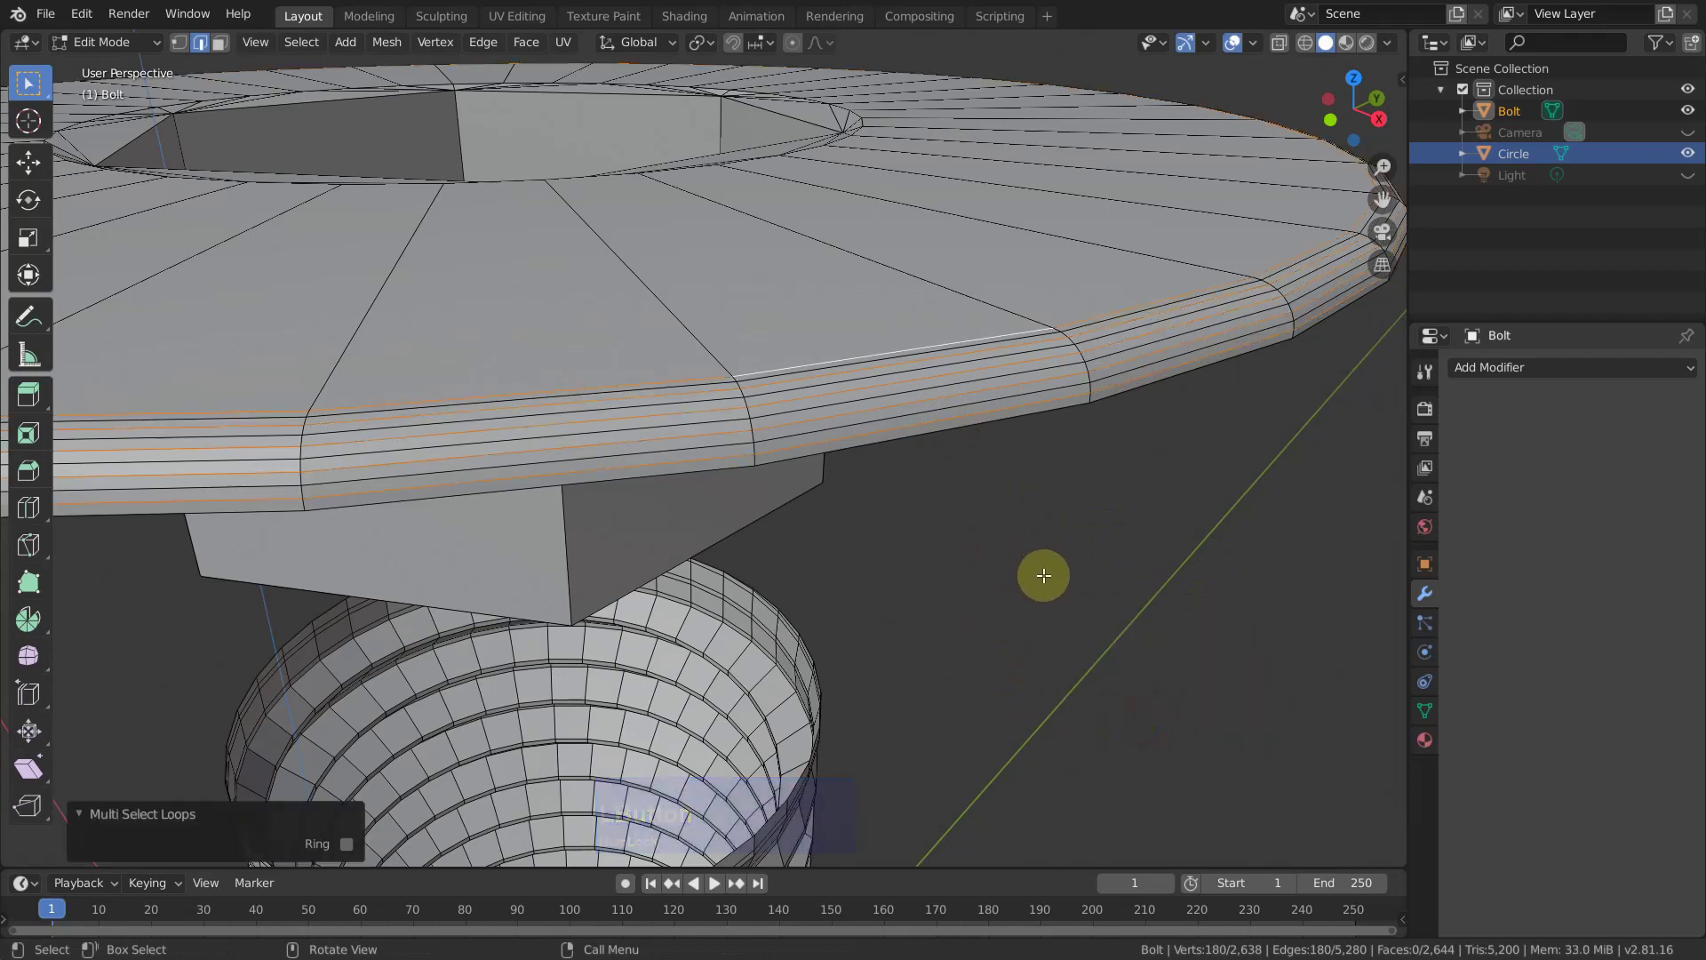
pyautogui.press('x')
pyautogui.click(1012, 682)
# Extrude the rim's bottom edge loop down about 0.9 m along Z into a thick ring.
pyautogui.scroll(-3)
pyautogui.scroll(3)
pyautogui.scroll(-3)
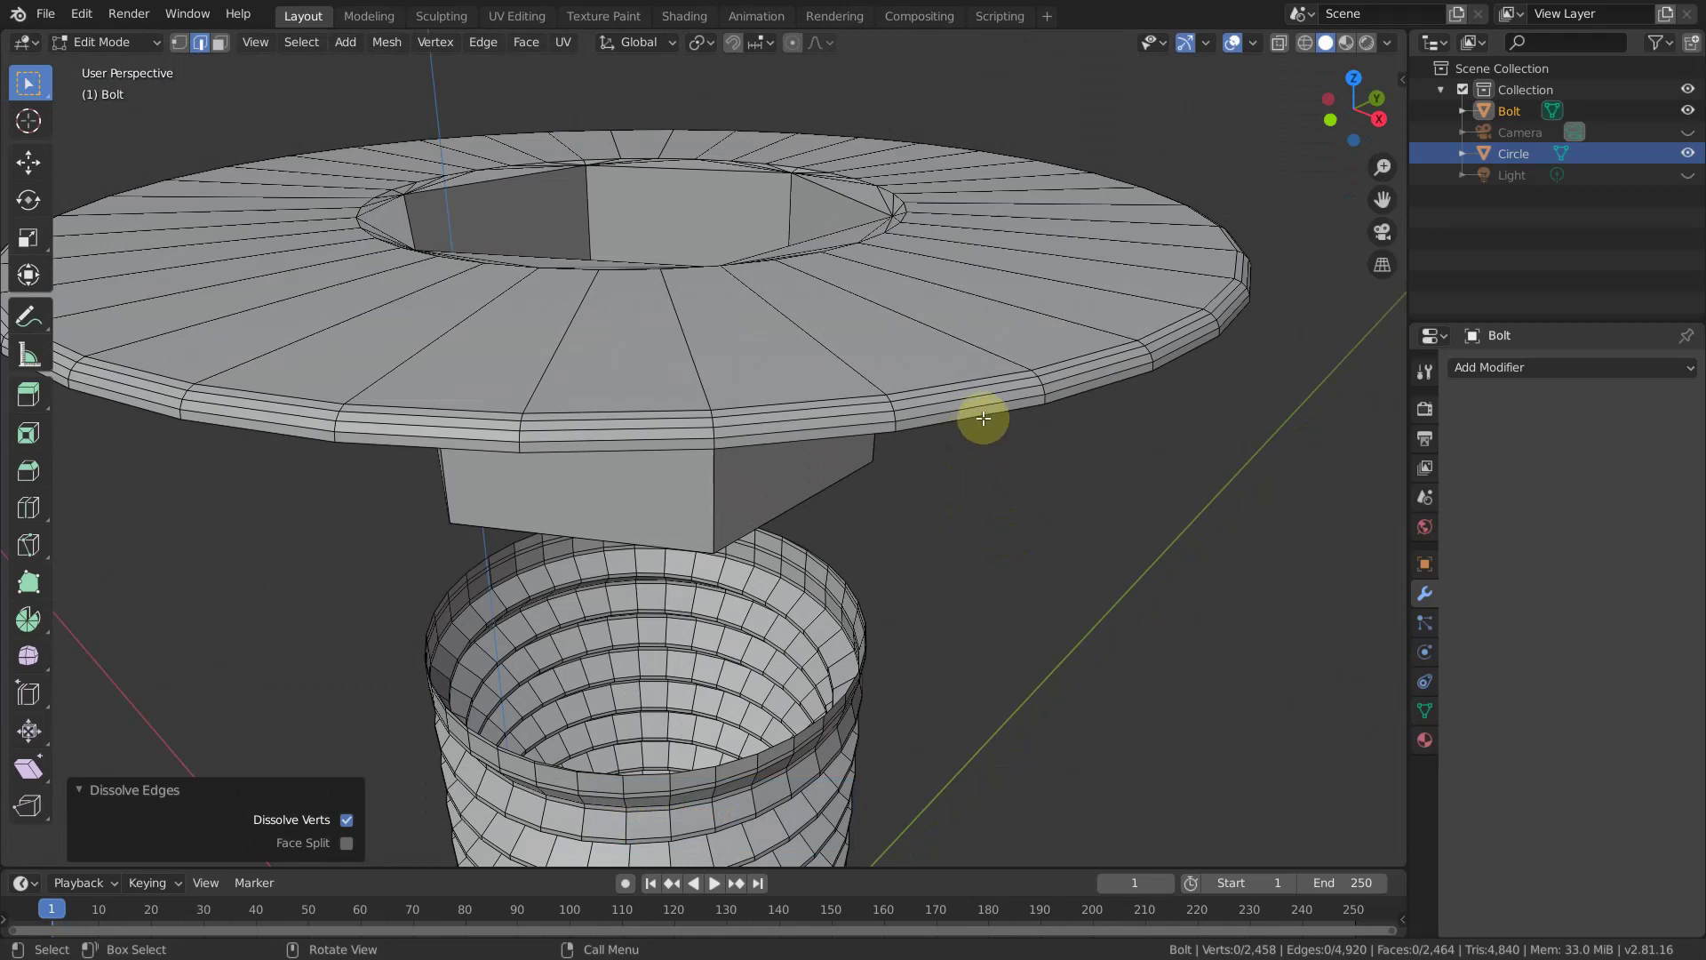
pyautogui.press('alt+Num_Lock')
pyautogui.press('alt+2')
pyautogui.click(991, 412)
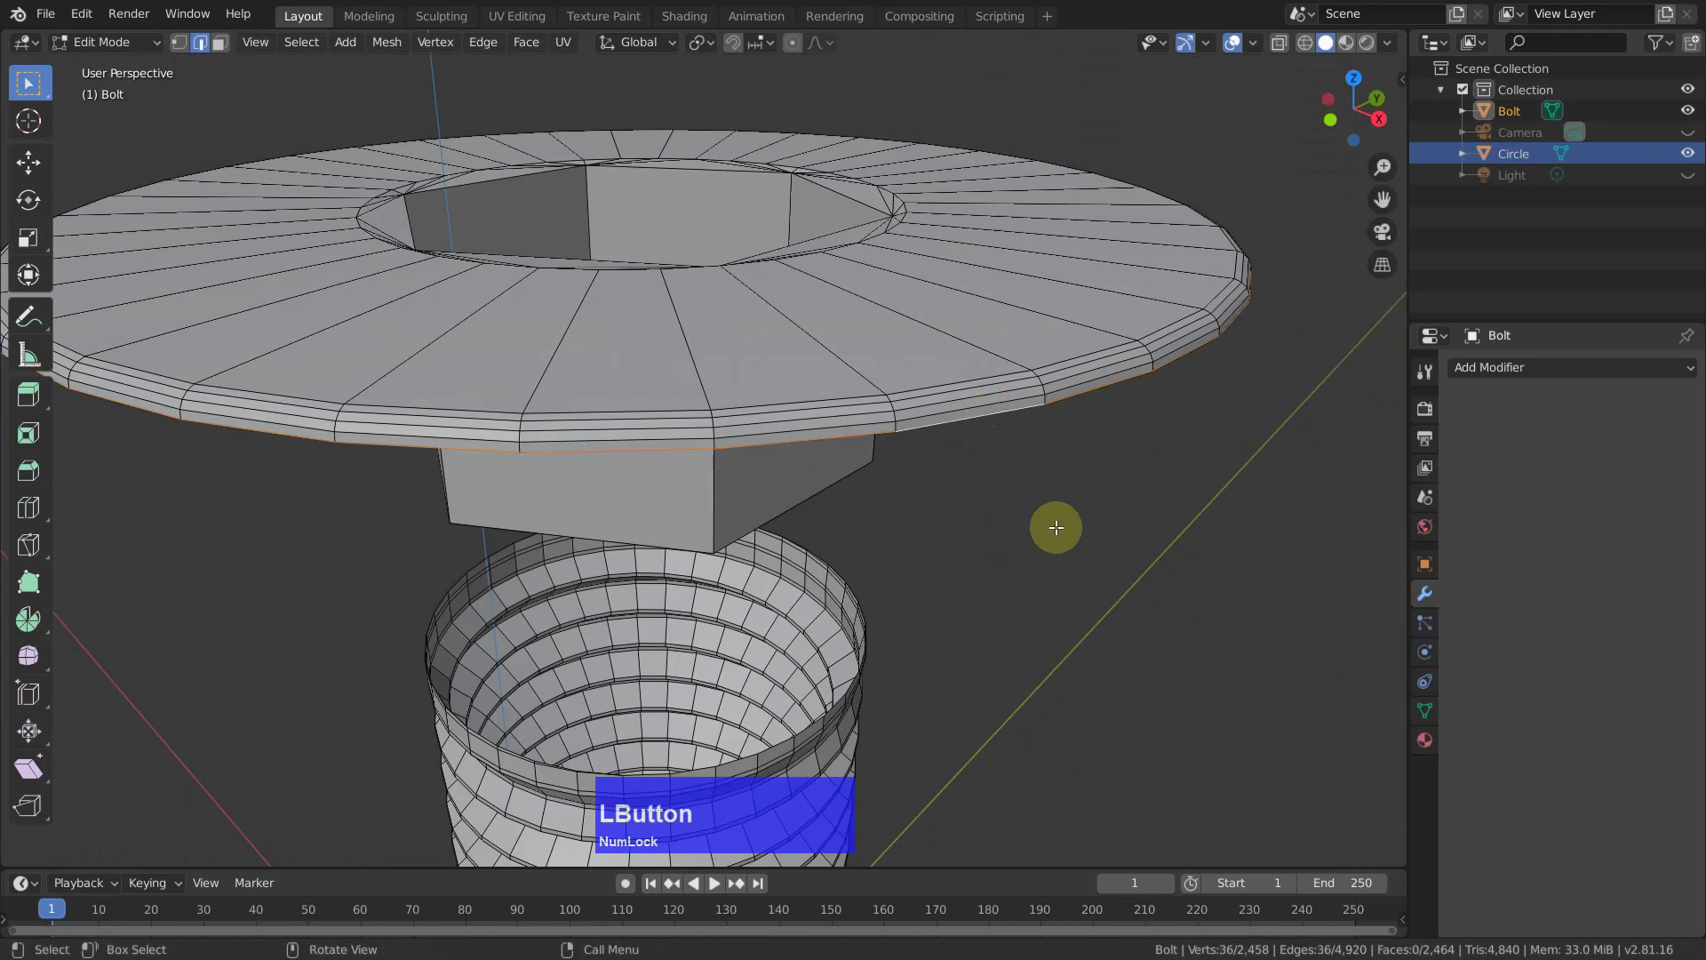
pyautogui.press('e')
pyautogui.press('z')
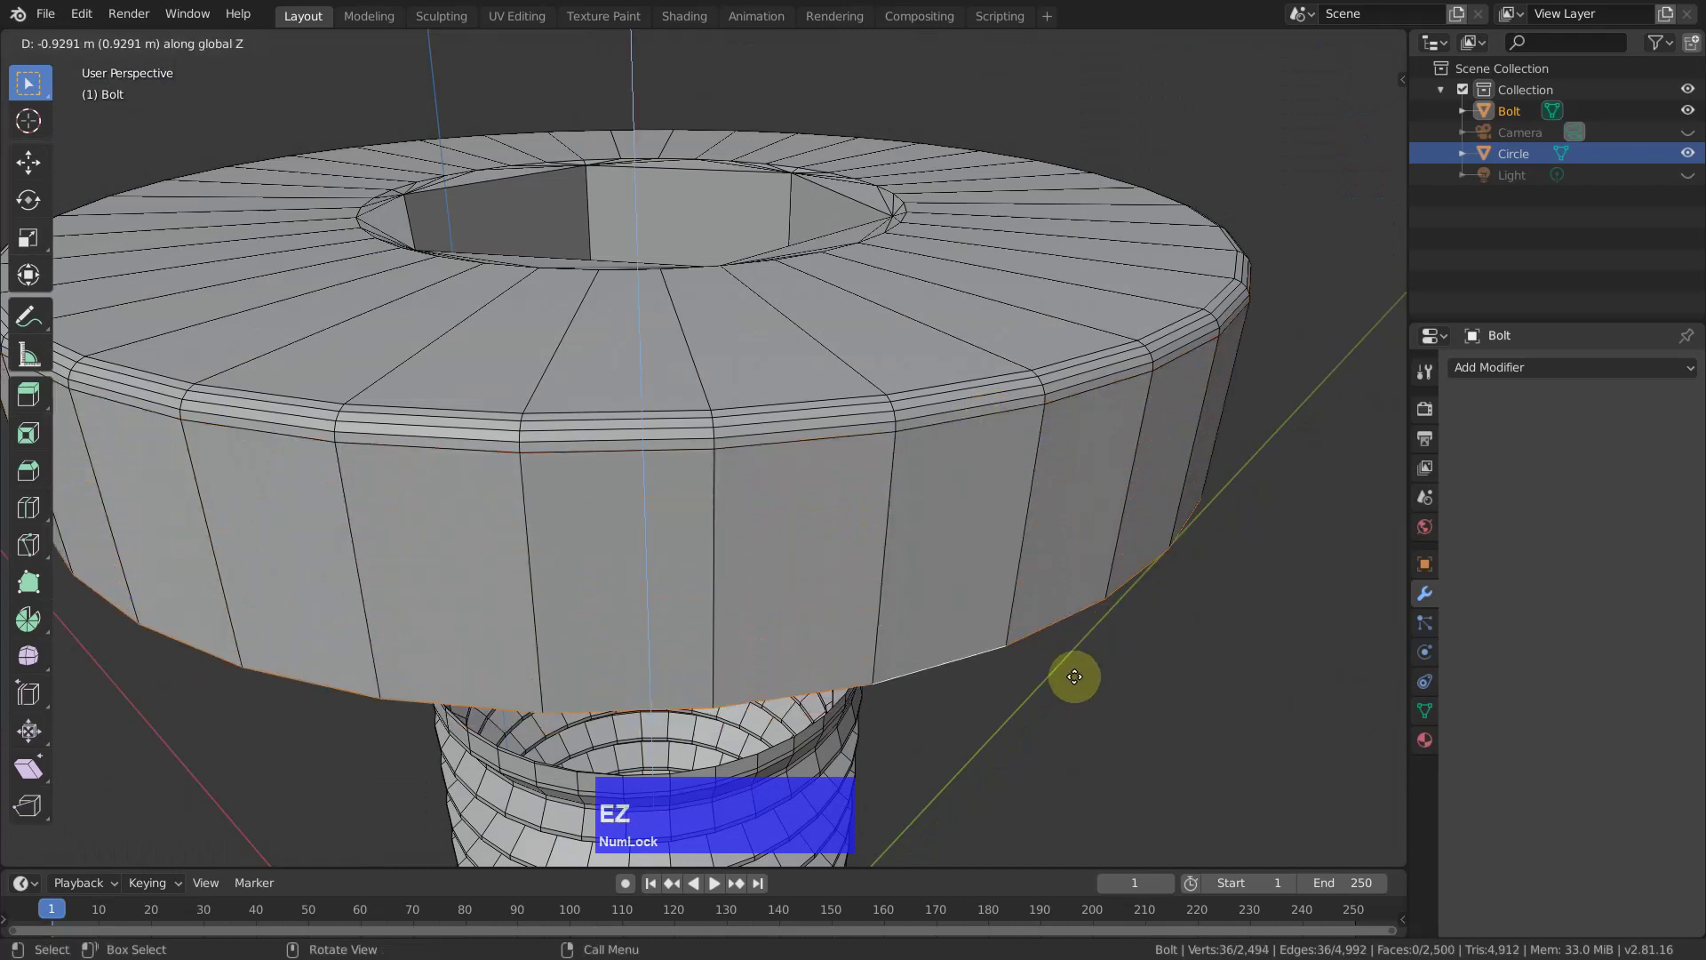
pyautogui.click(1071, 670)
pyautogui.scroll(-3)
pyautogui.scroll(3)
pyautogui.middleClick(915, 476)
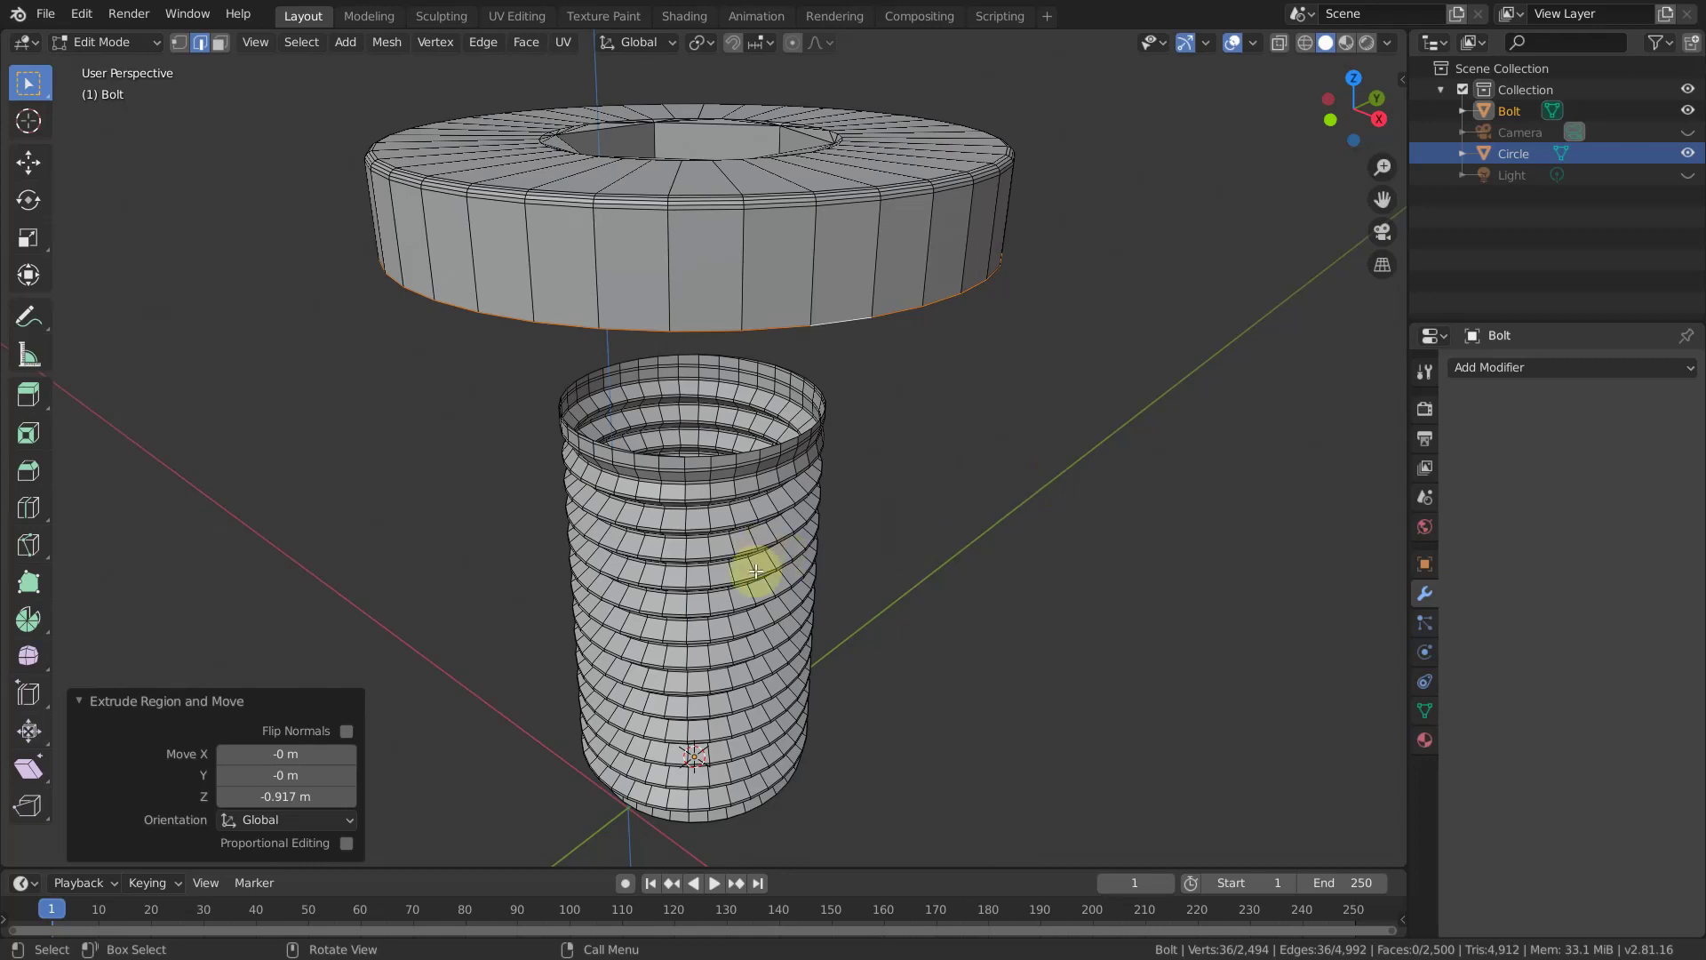
pyautogui.scroll(3)
pyautogui.scroll(-3)
# Select the linked threaded shank and delete its vertices, leaving the ring.
pyautogui.scroll(3)
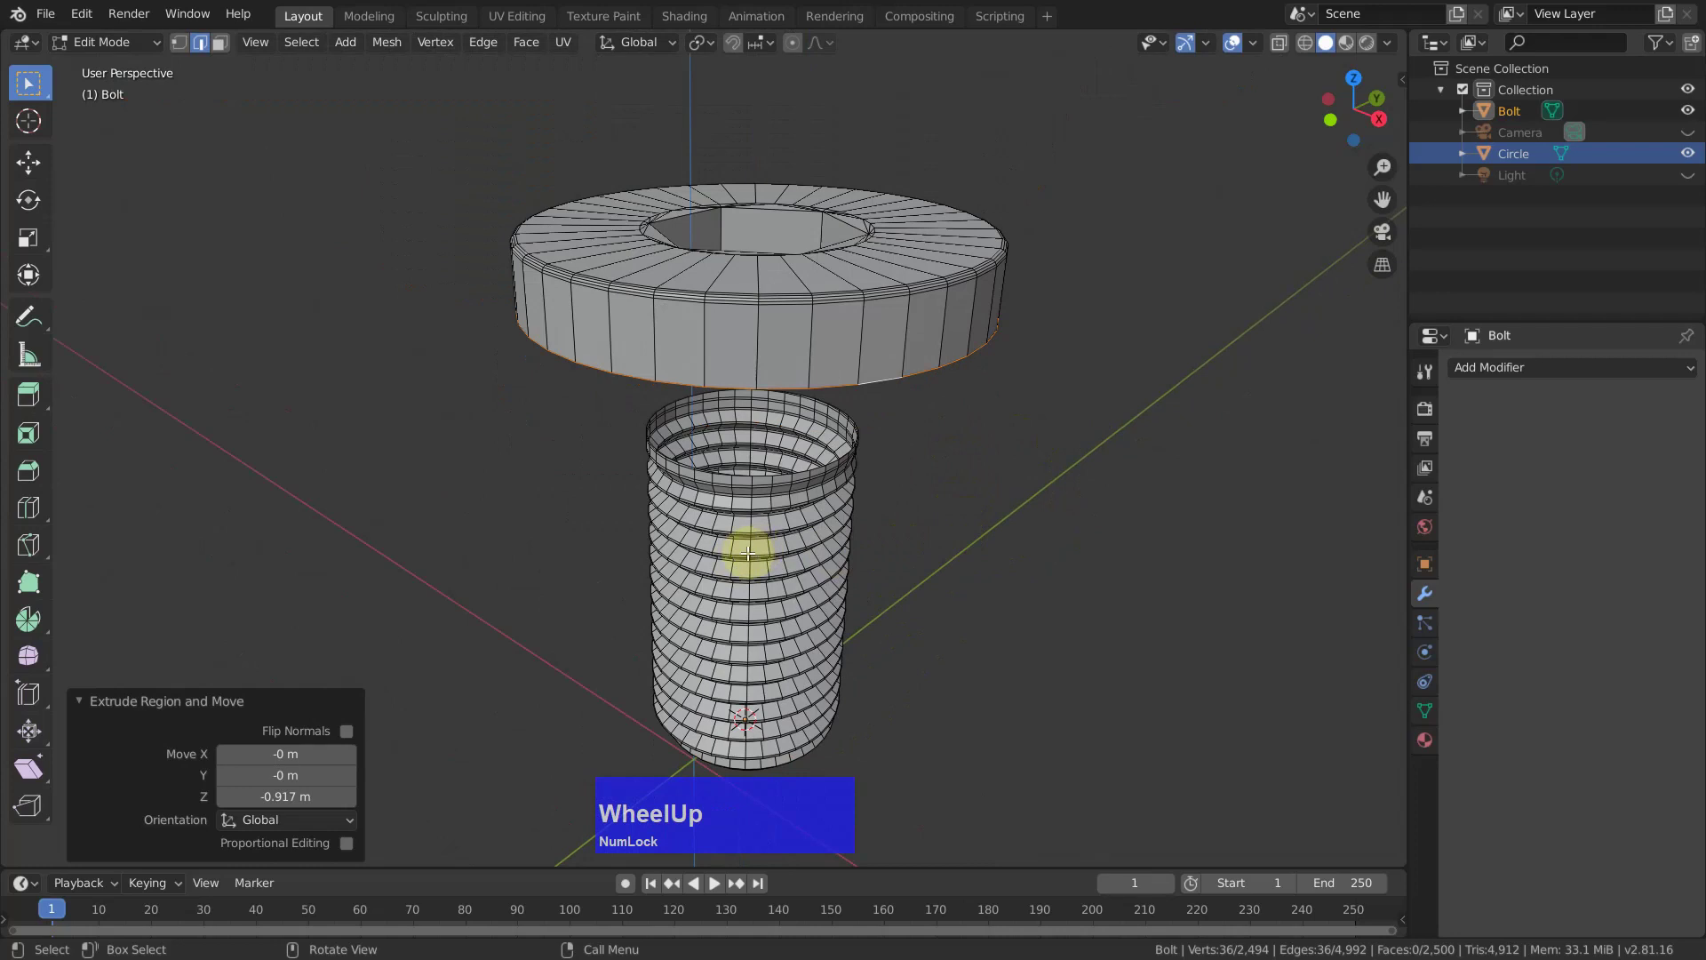
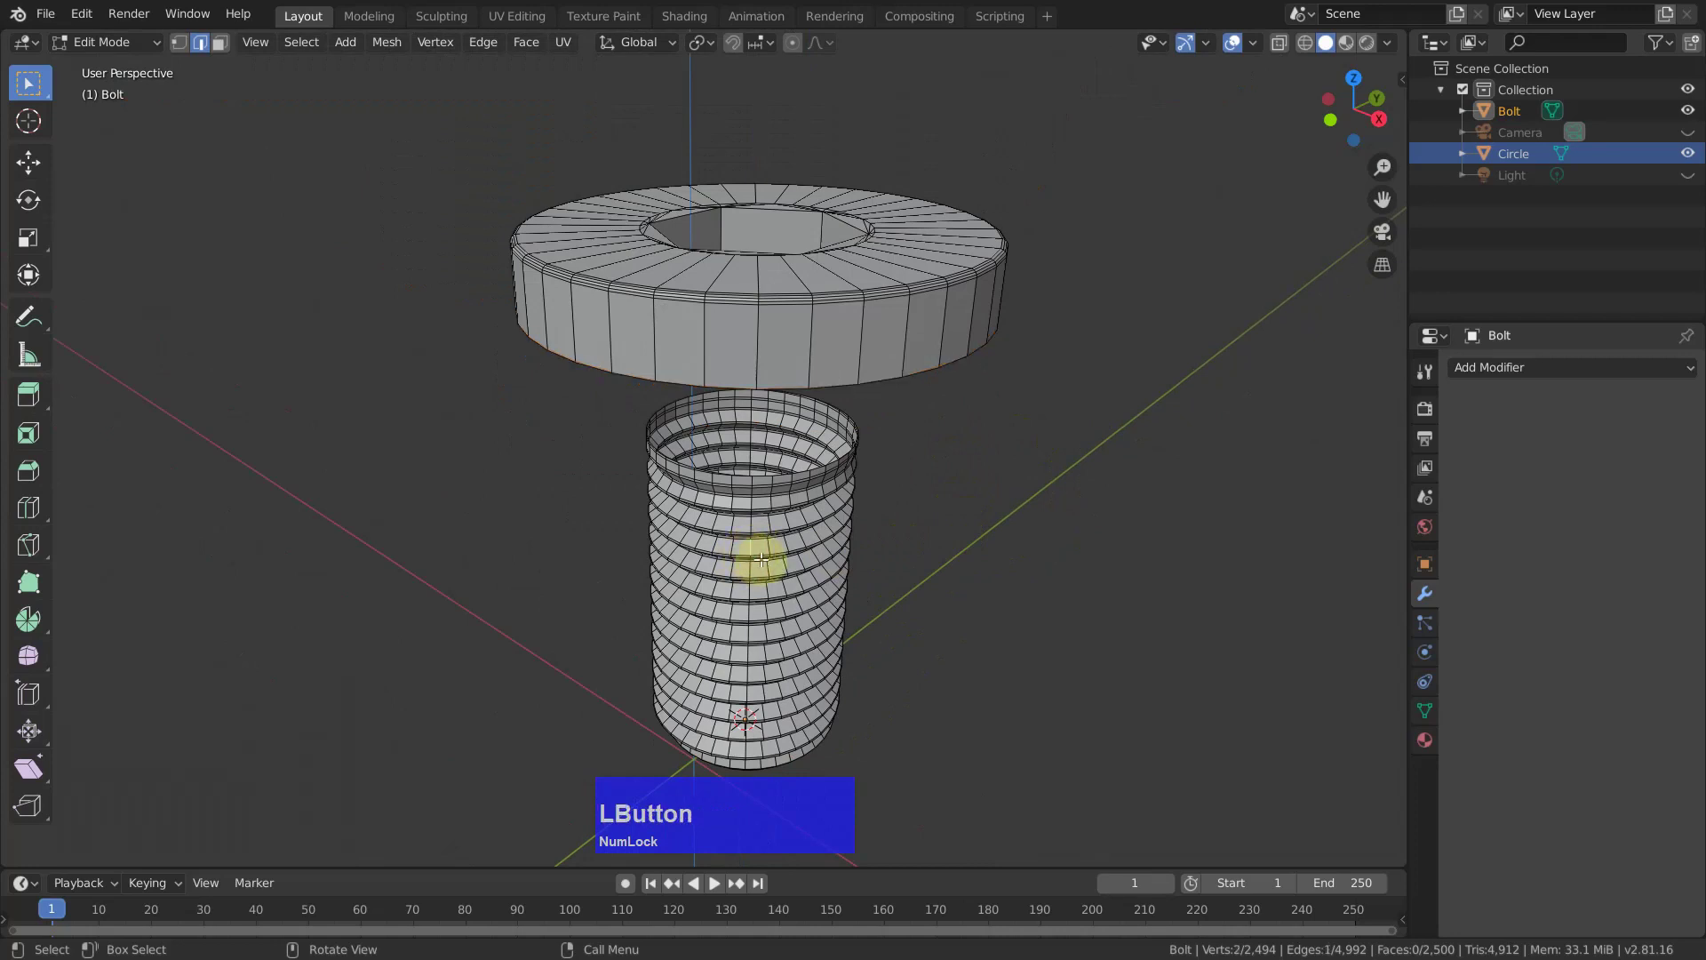
pyautogui.press('l')
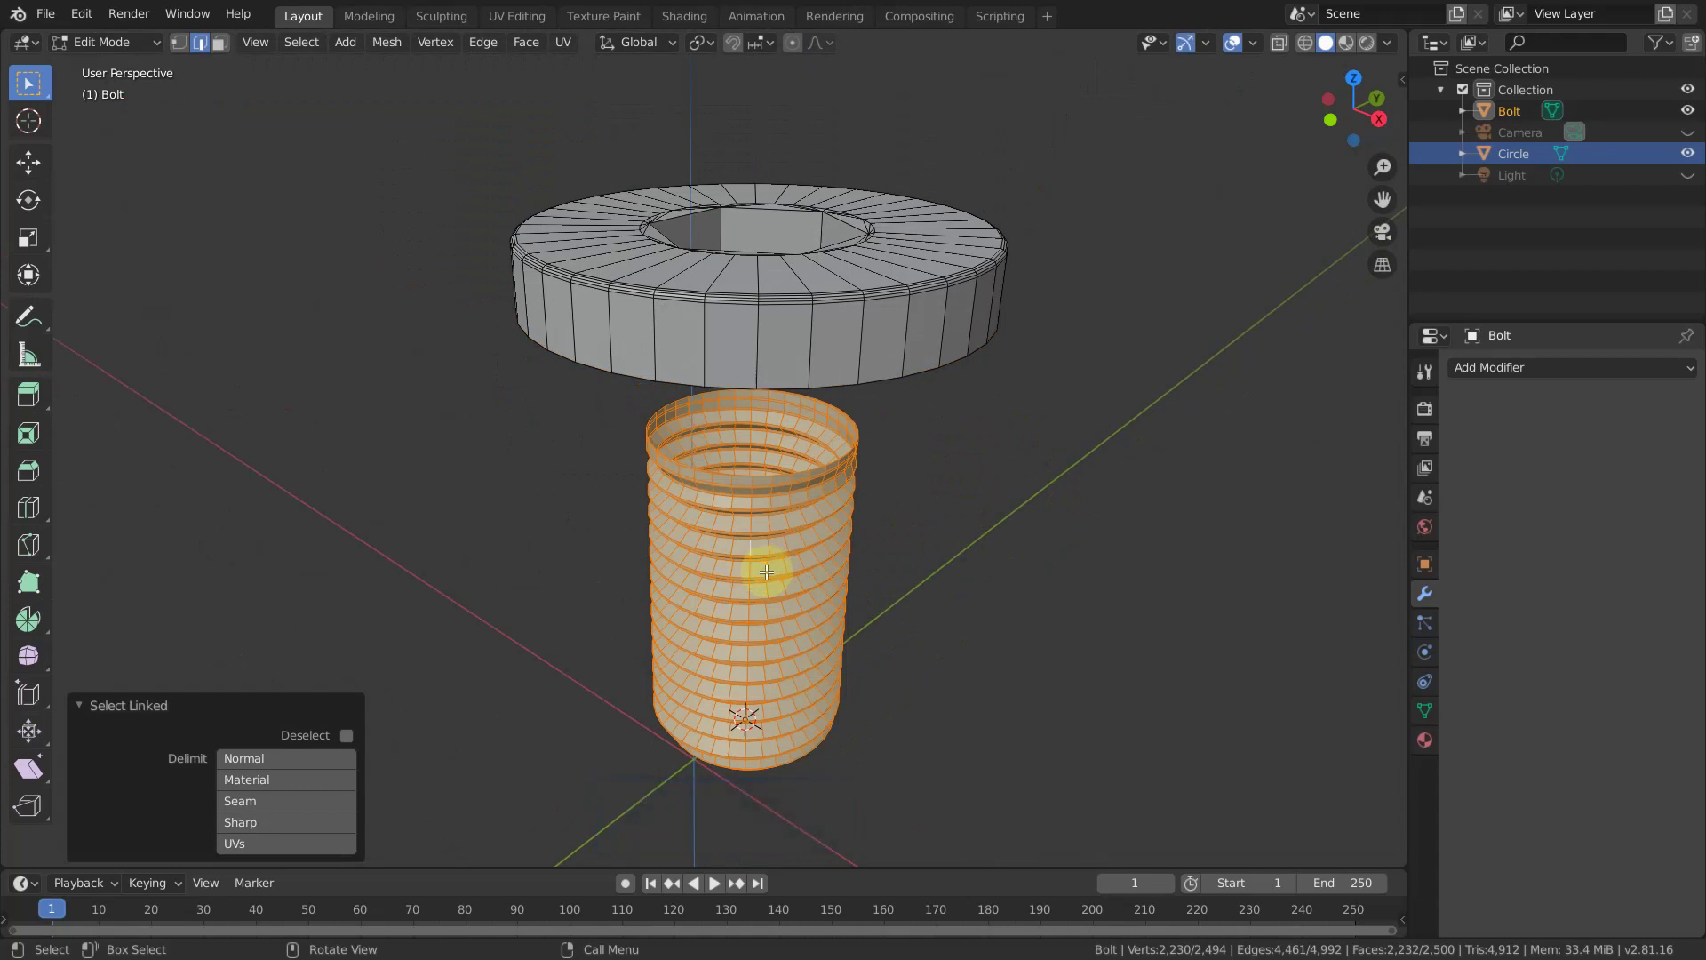
pyautogui.press('x')
pyautogui.click(715, 446)
pyautogui.scroll(-3)
pyautogui.scroll(3)
pyautogui.middleClick(952, 612)
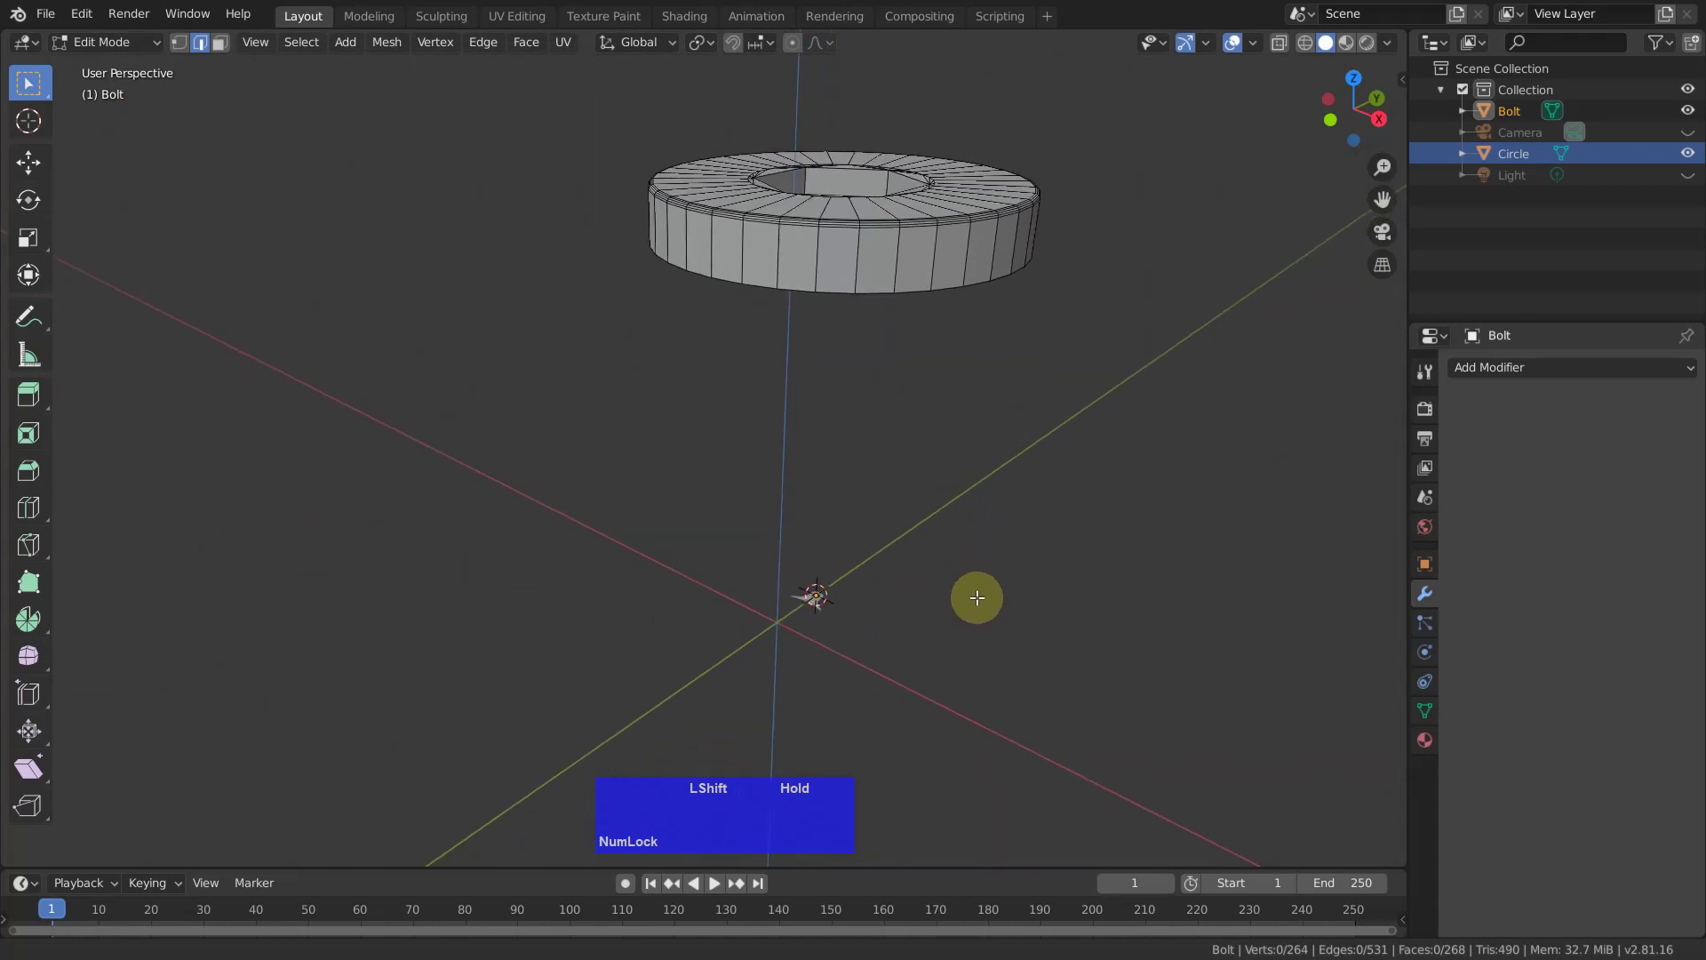
pyautogui.click(705, 42)
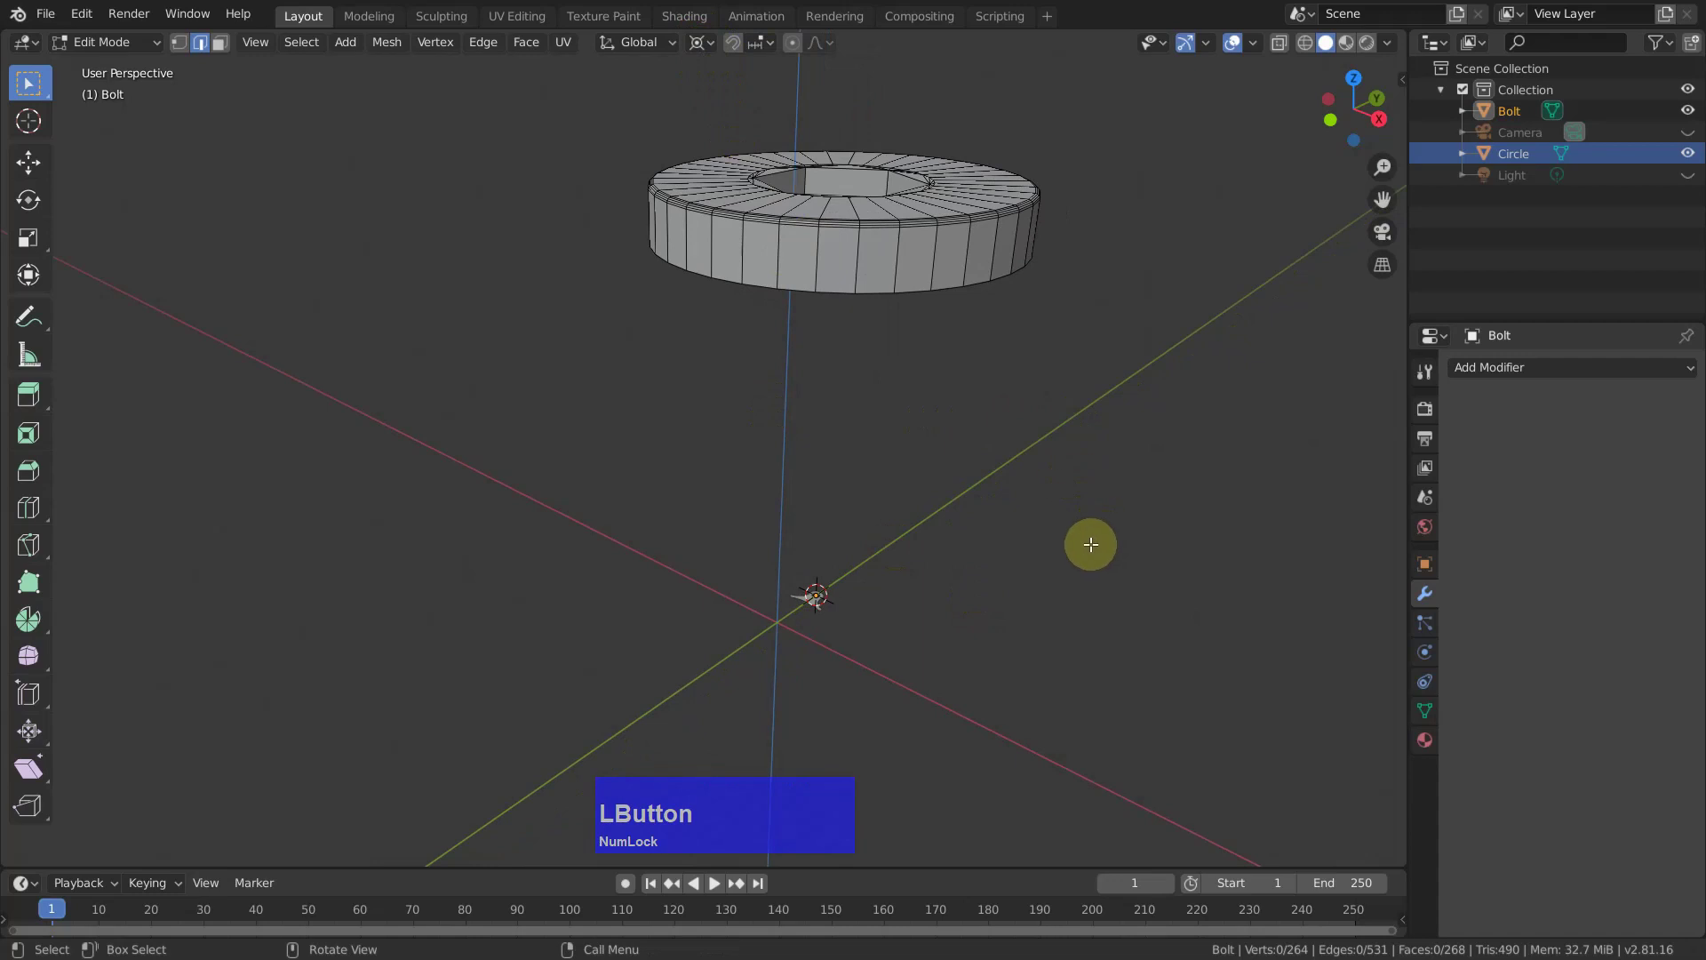
# Scale the bolt ring down to about 0.356.
pyautogui.press('s')
pyautogui.write('sa')
pyautogui.write('s')
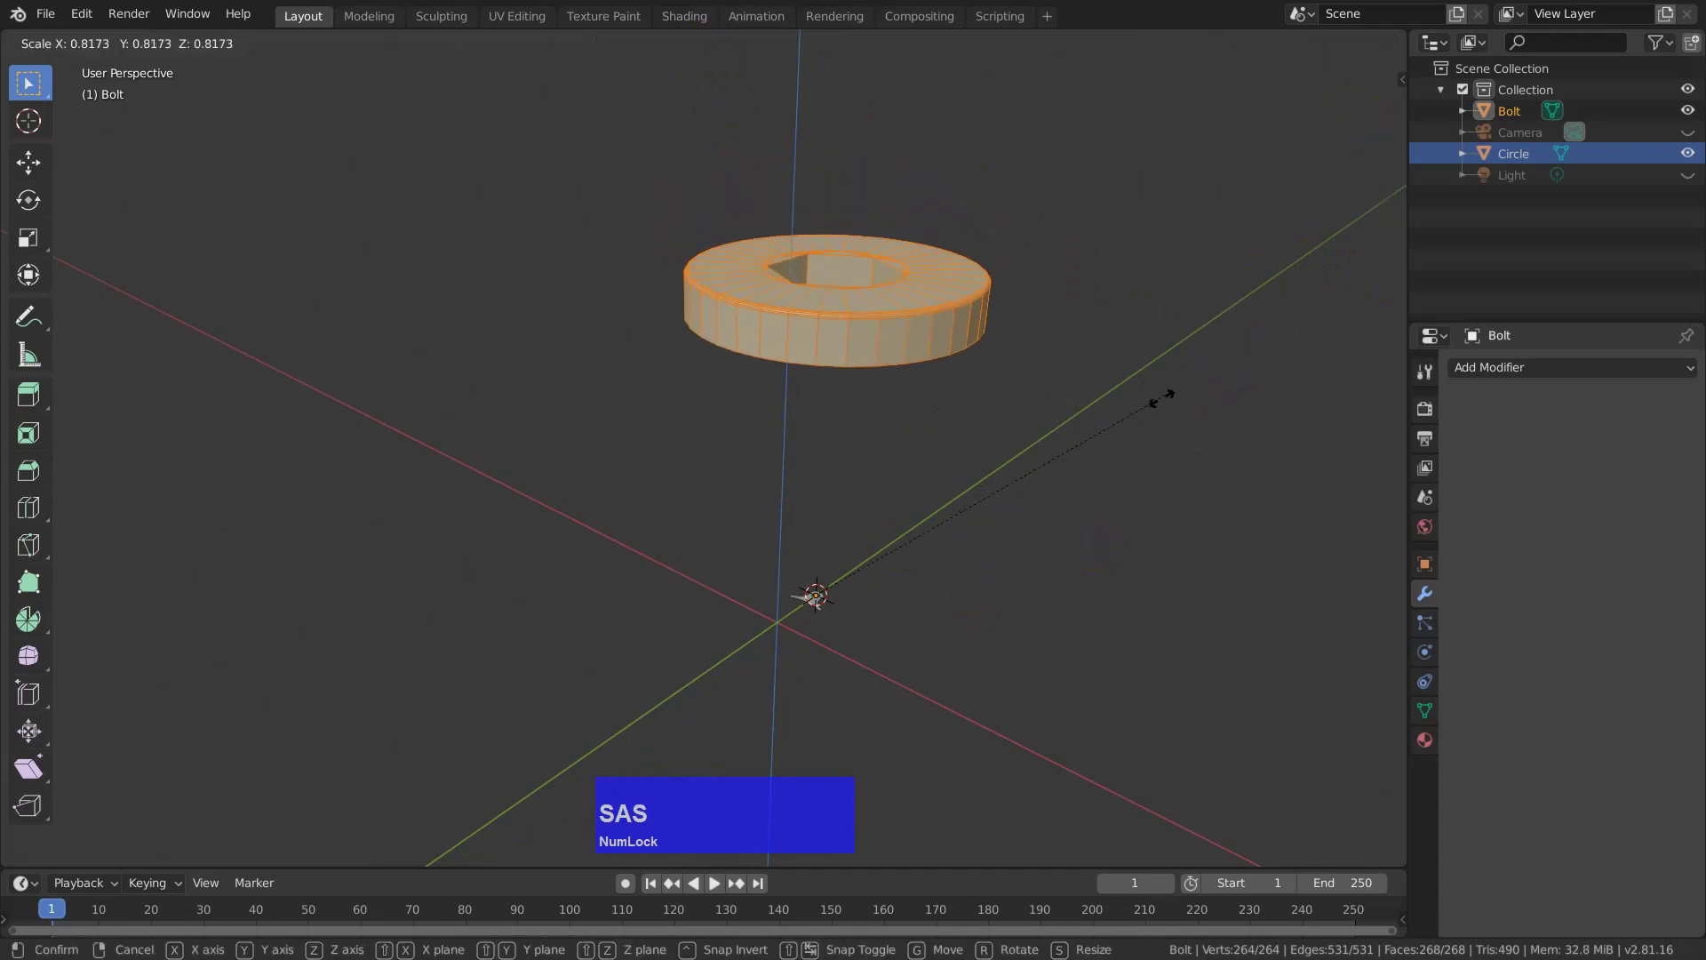
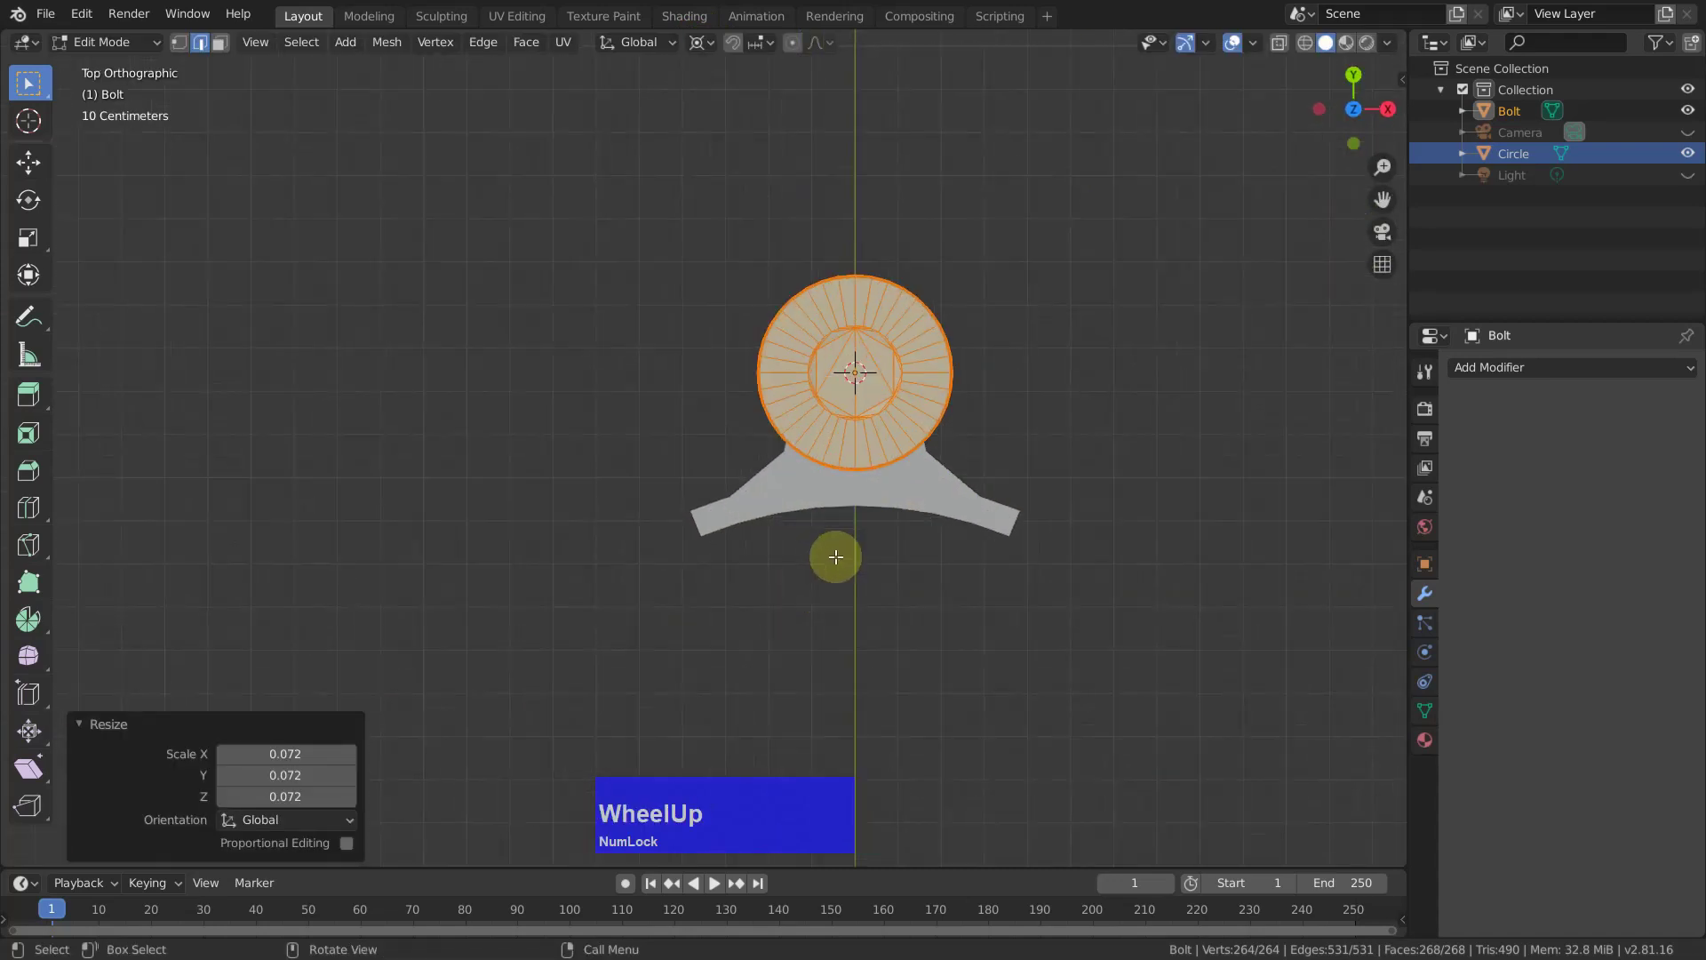
pyautogui.middleClick(1118, 373)
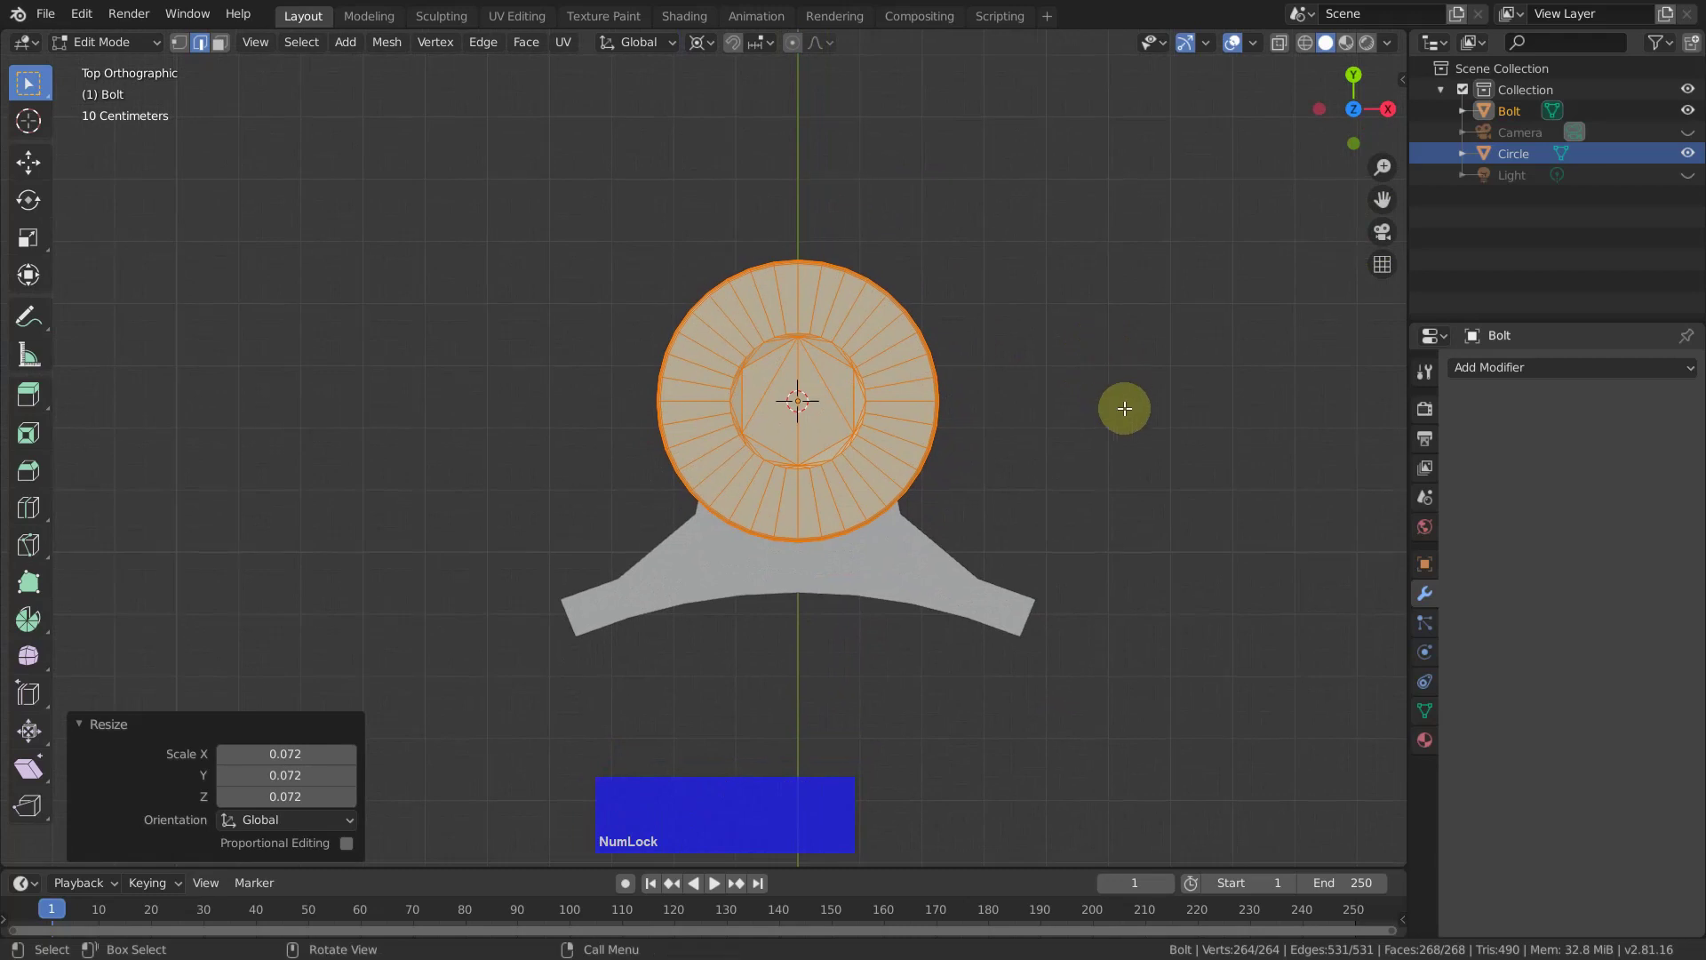
pyautogui.press('s')
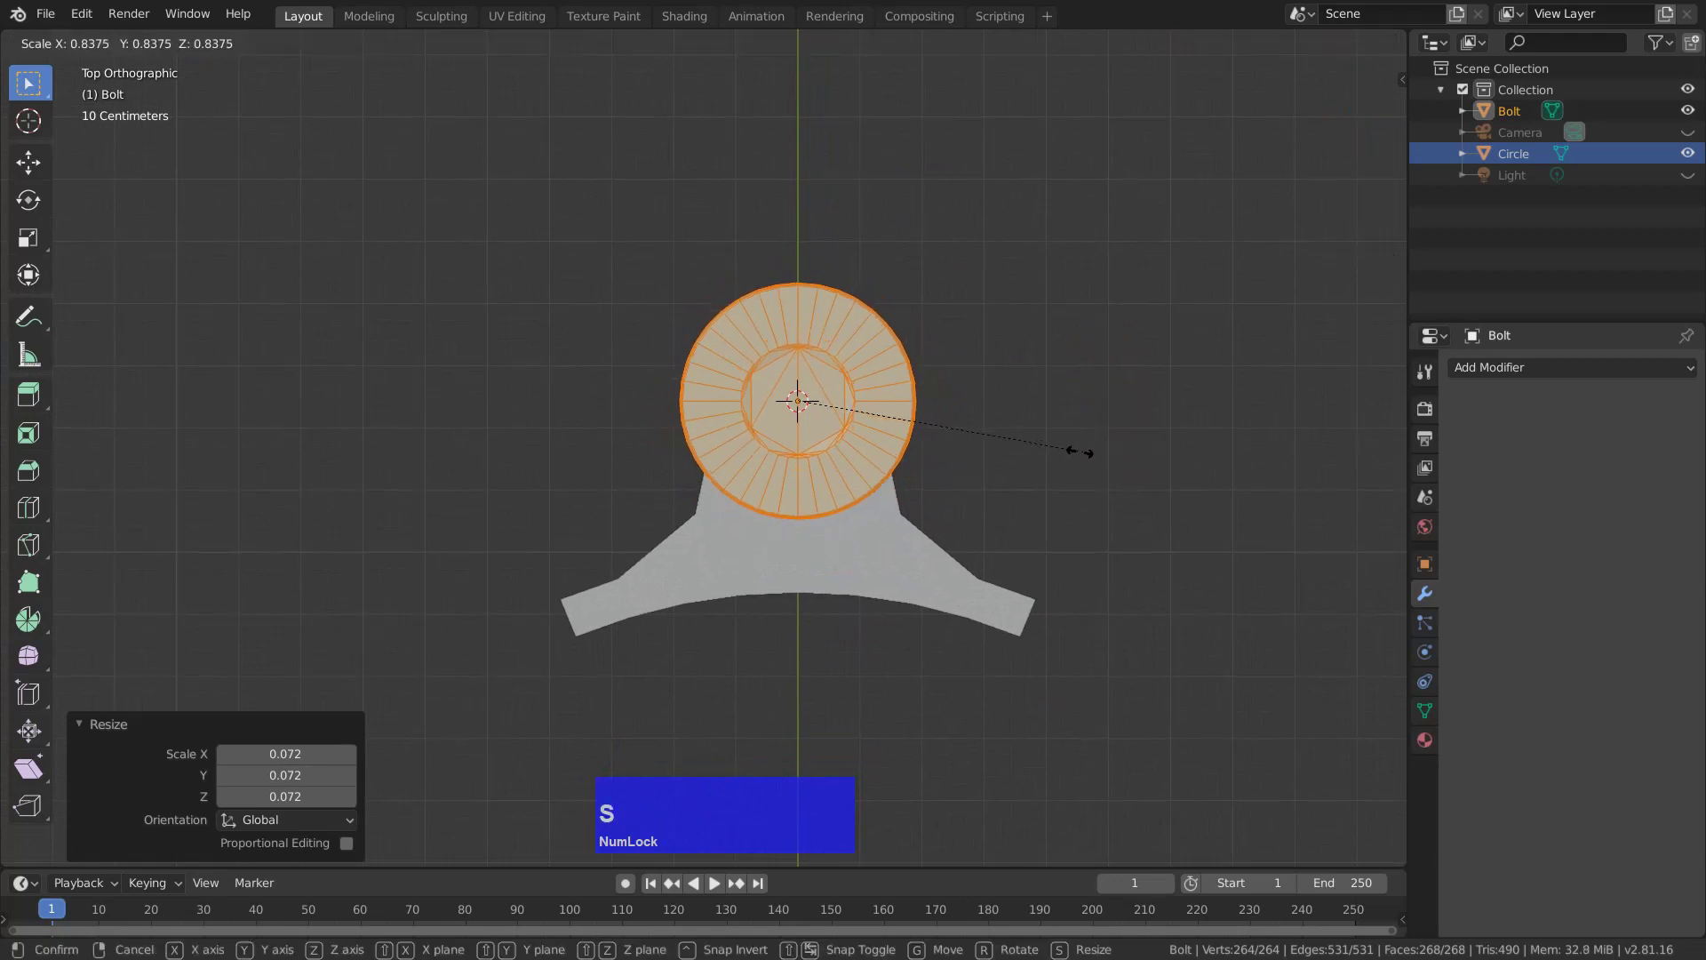
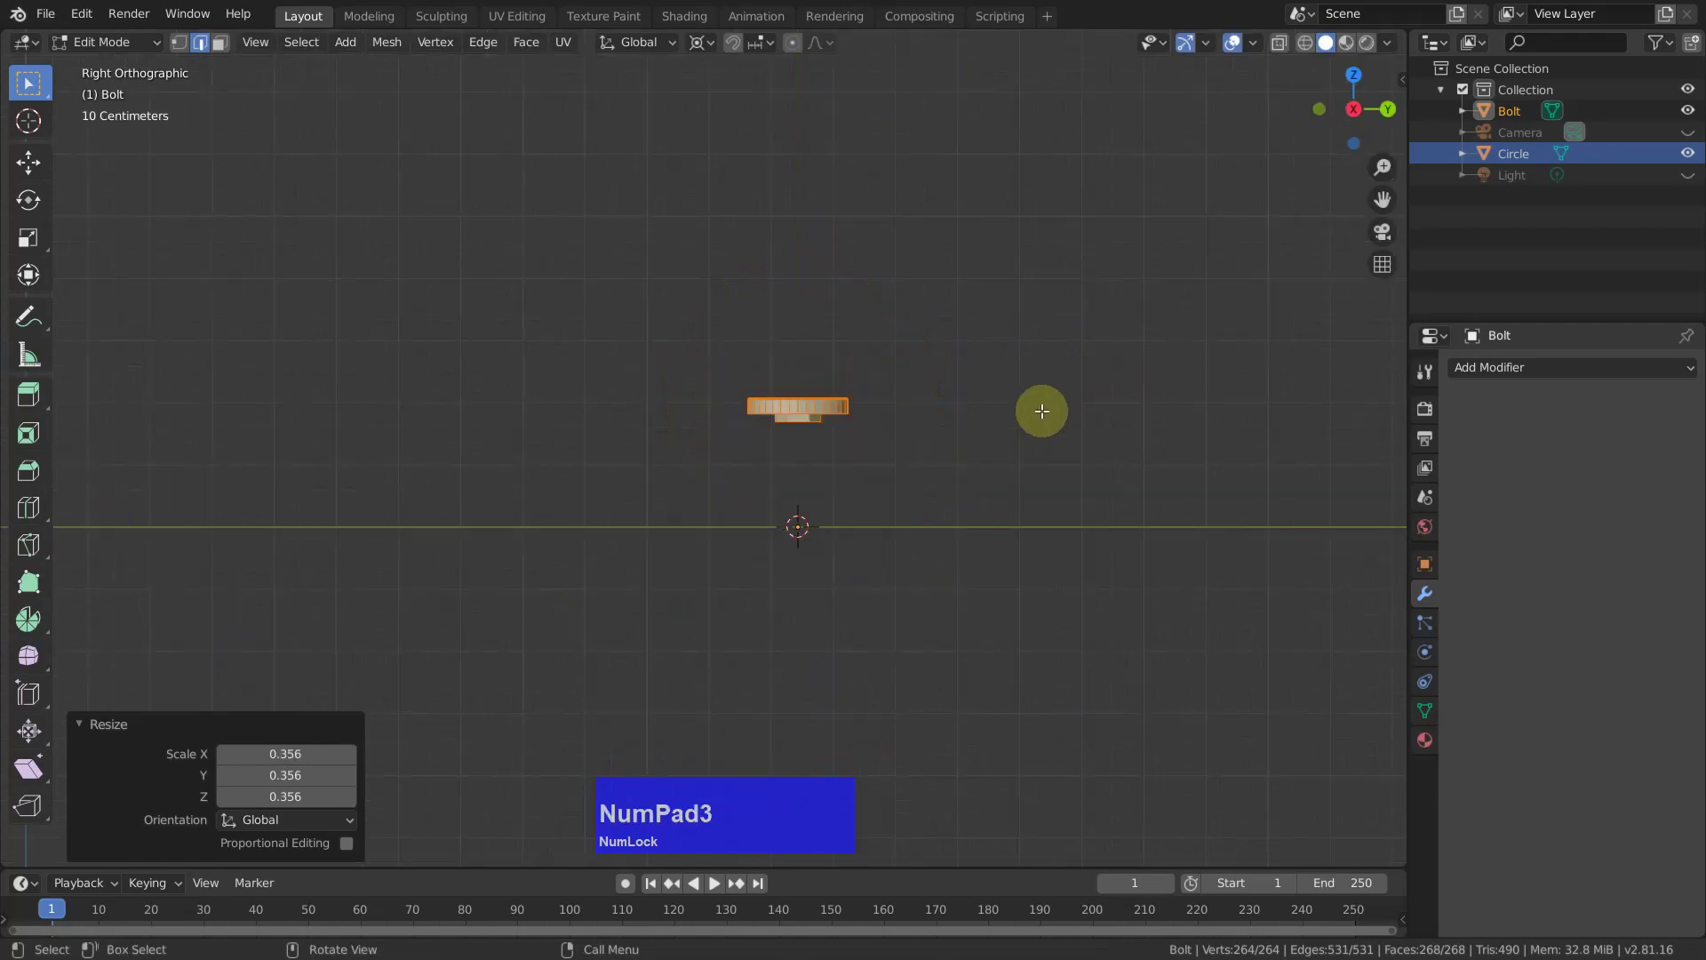
pyautogui.press('g')
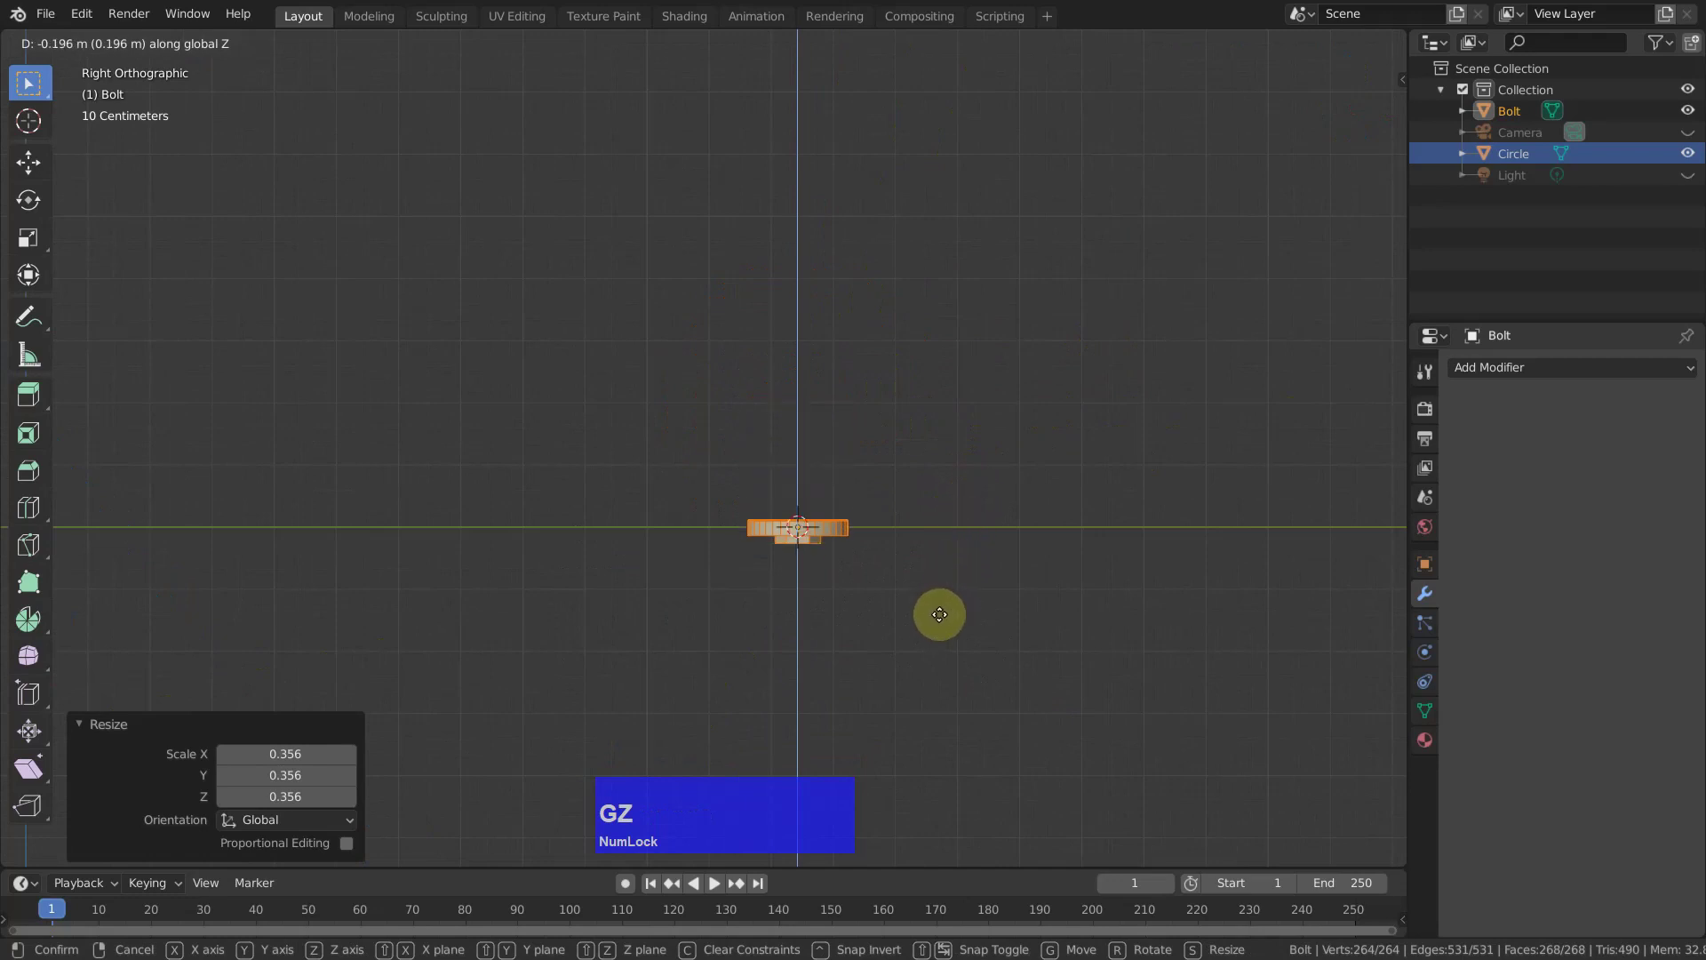
pyautogui.click(934, 618)
# Move the bolt down along Z about 0.225 m into the lug's hole and orbit to check.
pyautogui.middleClick(932, 550)
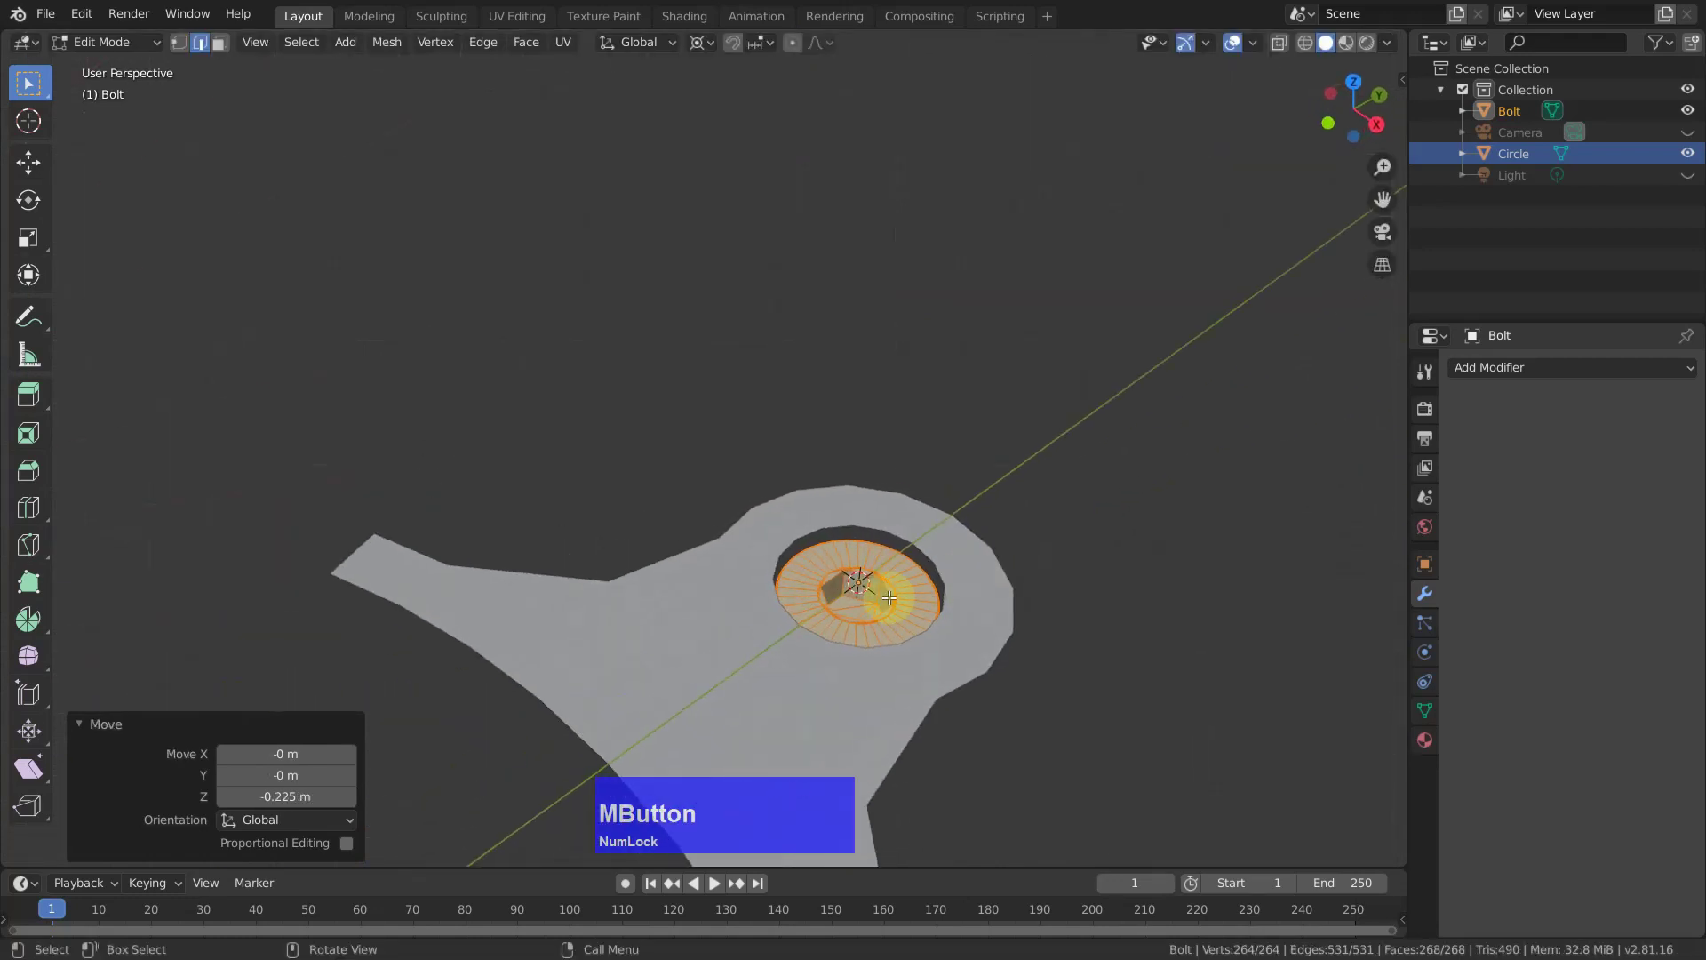
pyautogui.scroll(3)
pyautogui.scroll(-3)
pyautogui.middleClick(913, 568)
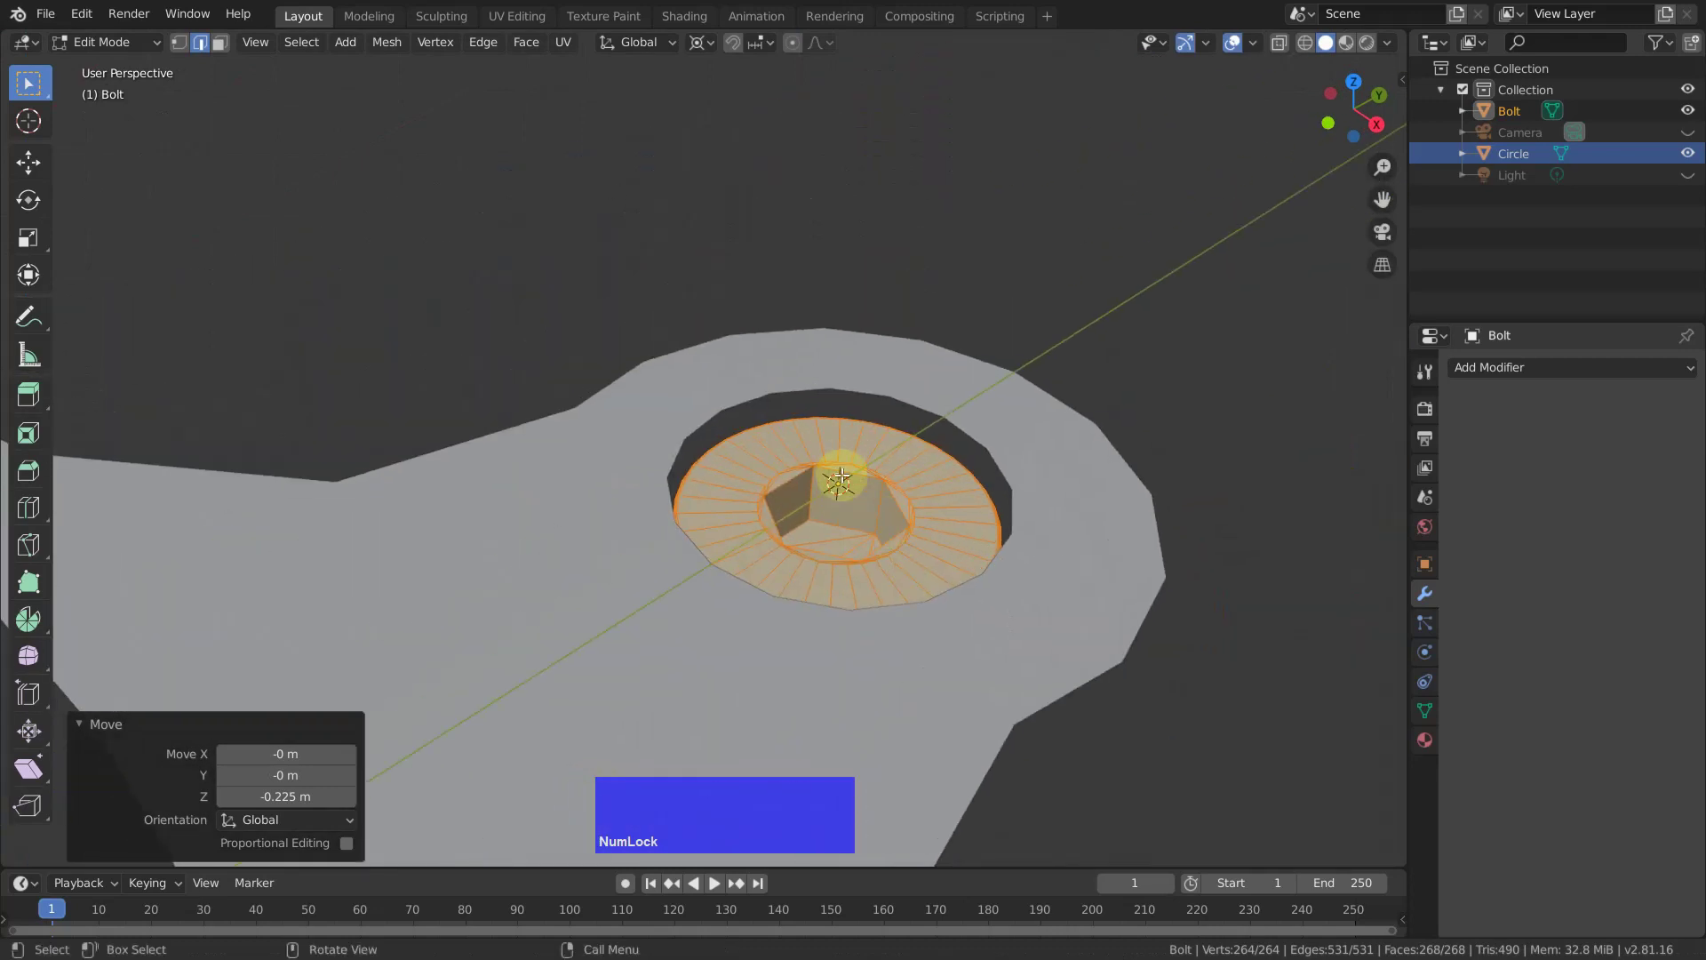
pyautogui.press('g')
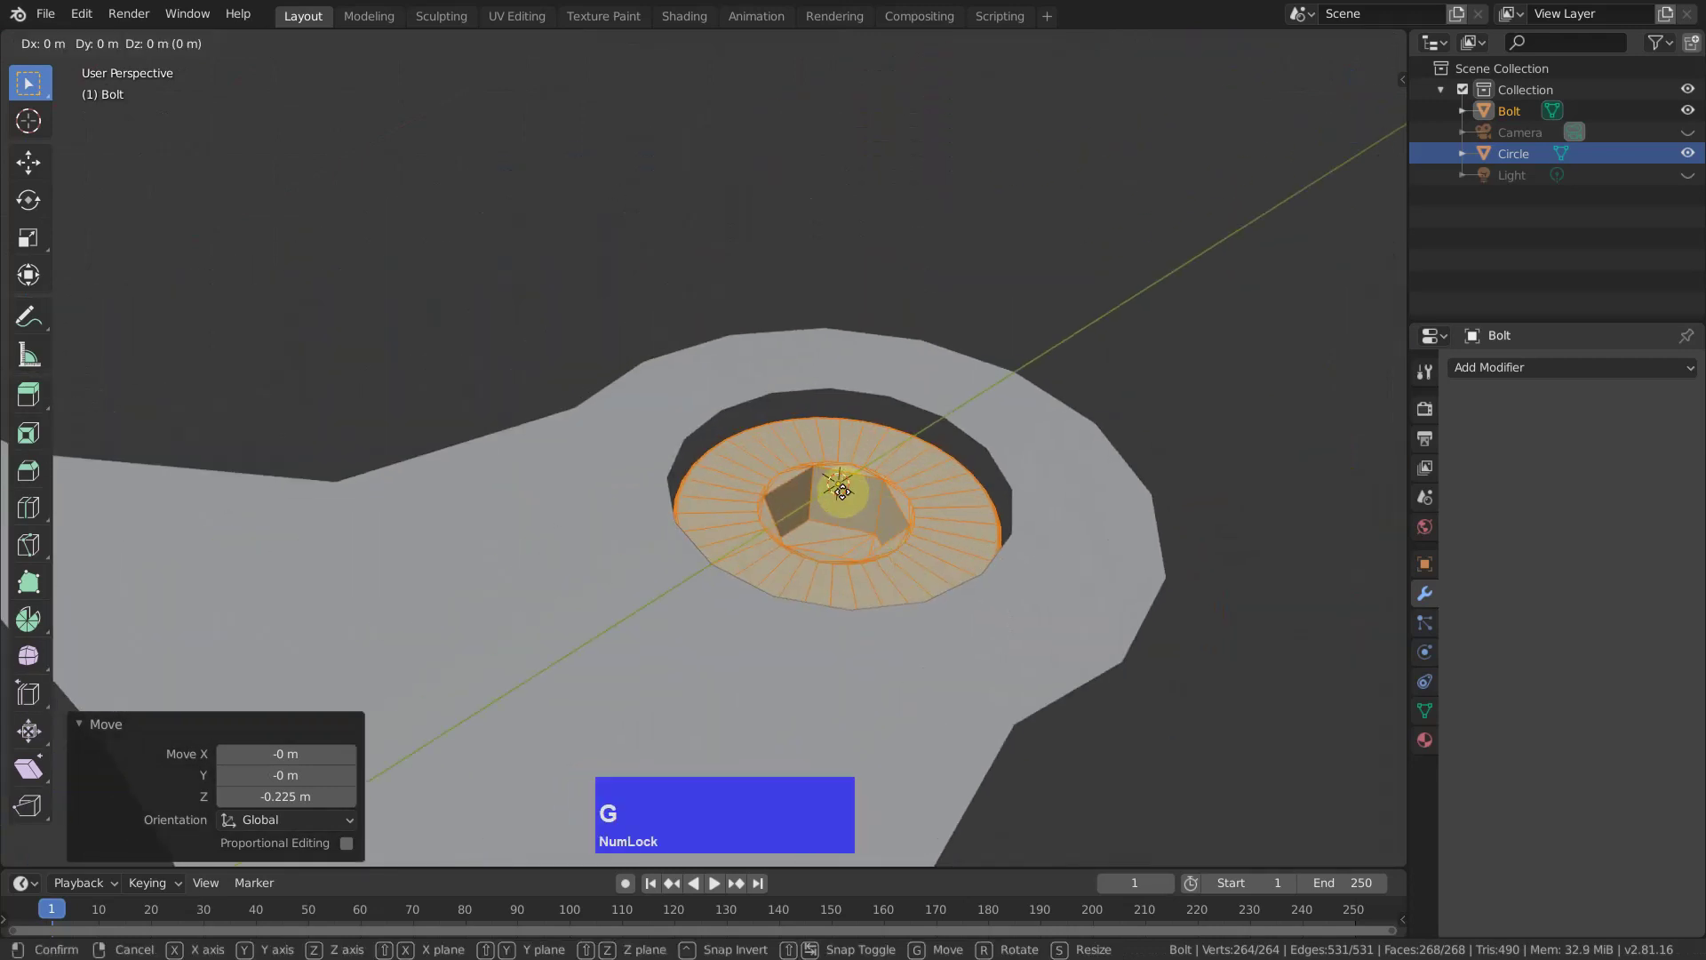
pyautogui.press('z')
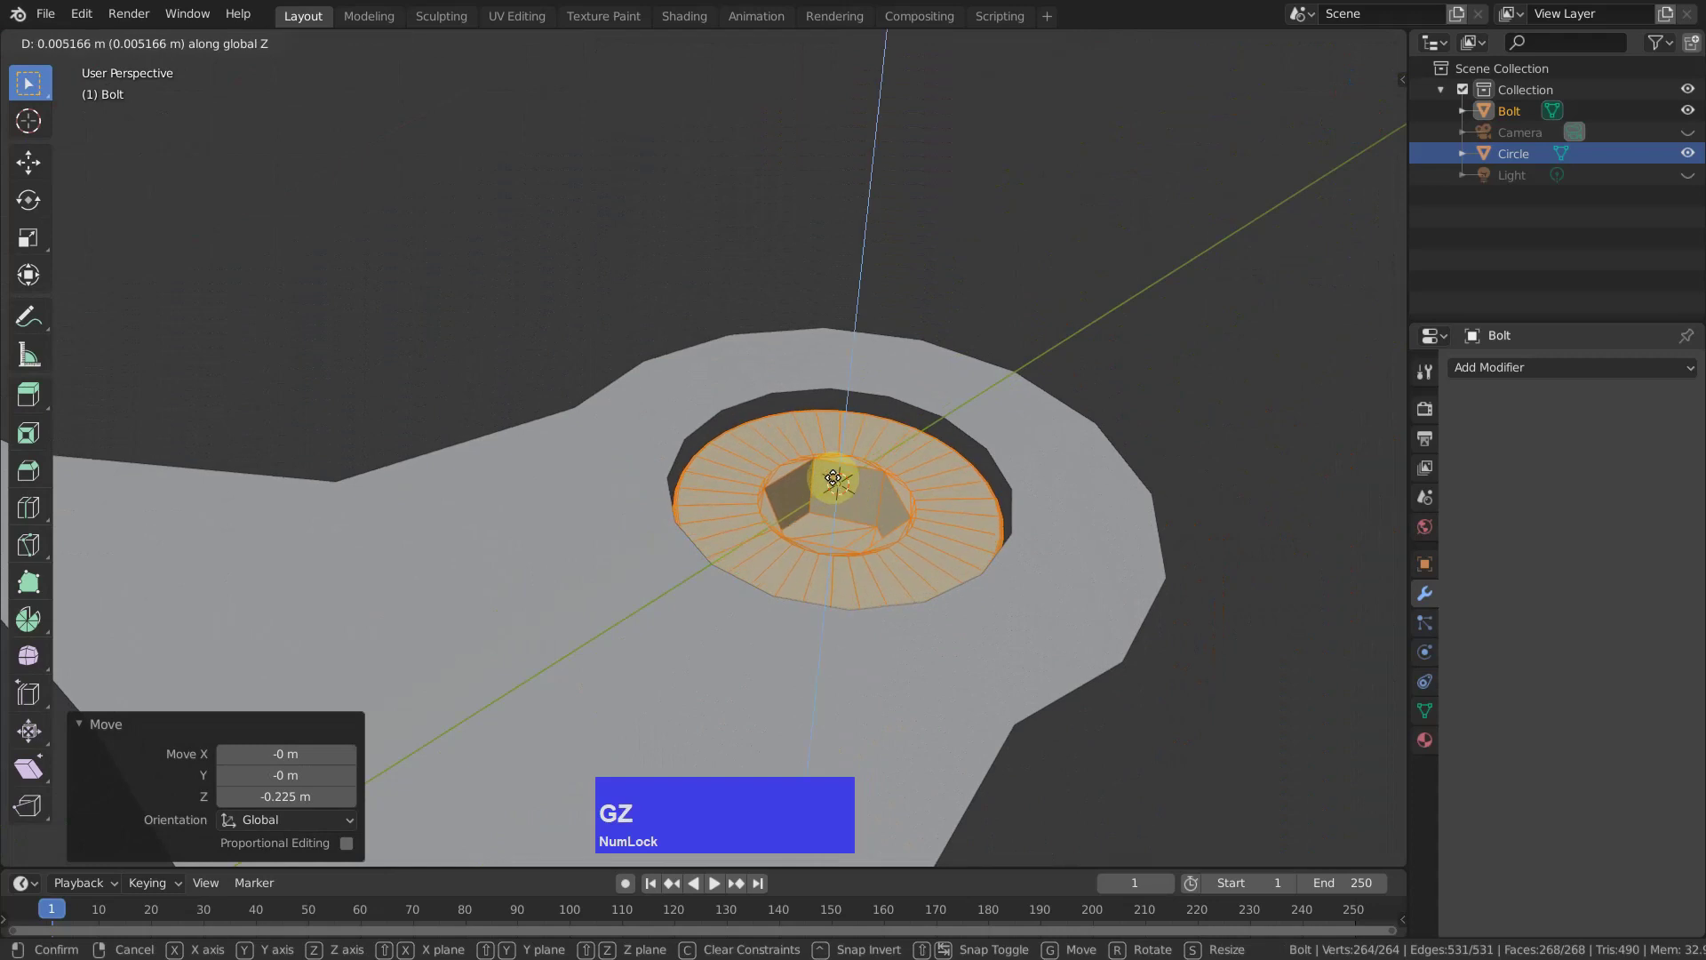
pyautogui.click(838, 469)
pyautogui.scroll(-3)
pyautogui.middleClick(898, 510)
# Select bolt and bracket, edit both from top view, snap the cursor to the world origin.
pyautogui.press('Tab')
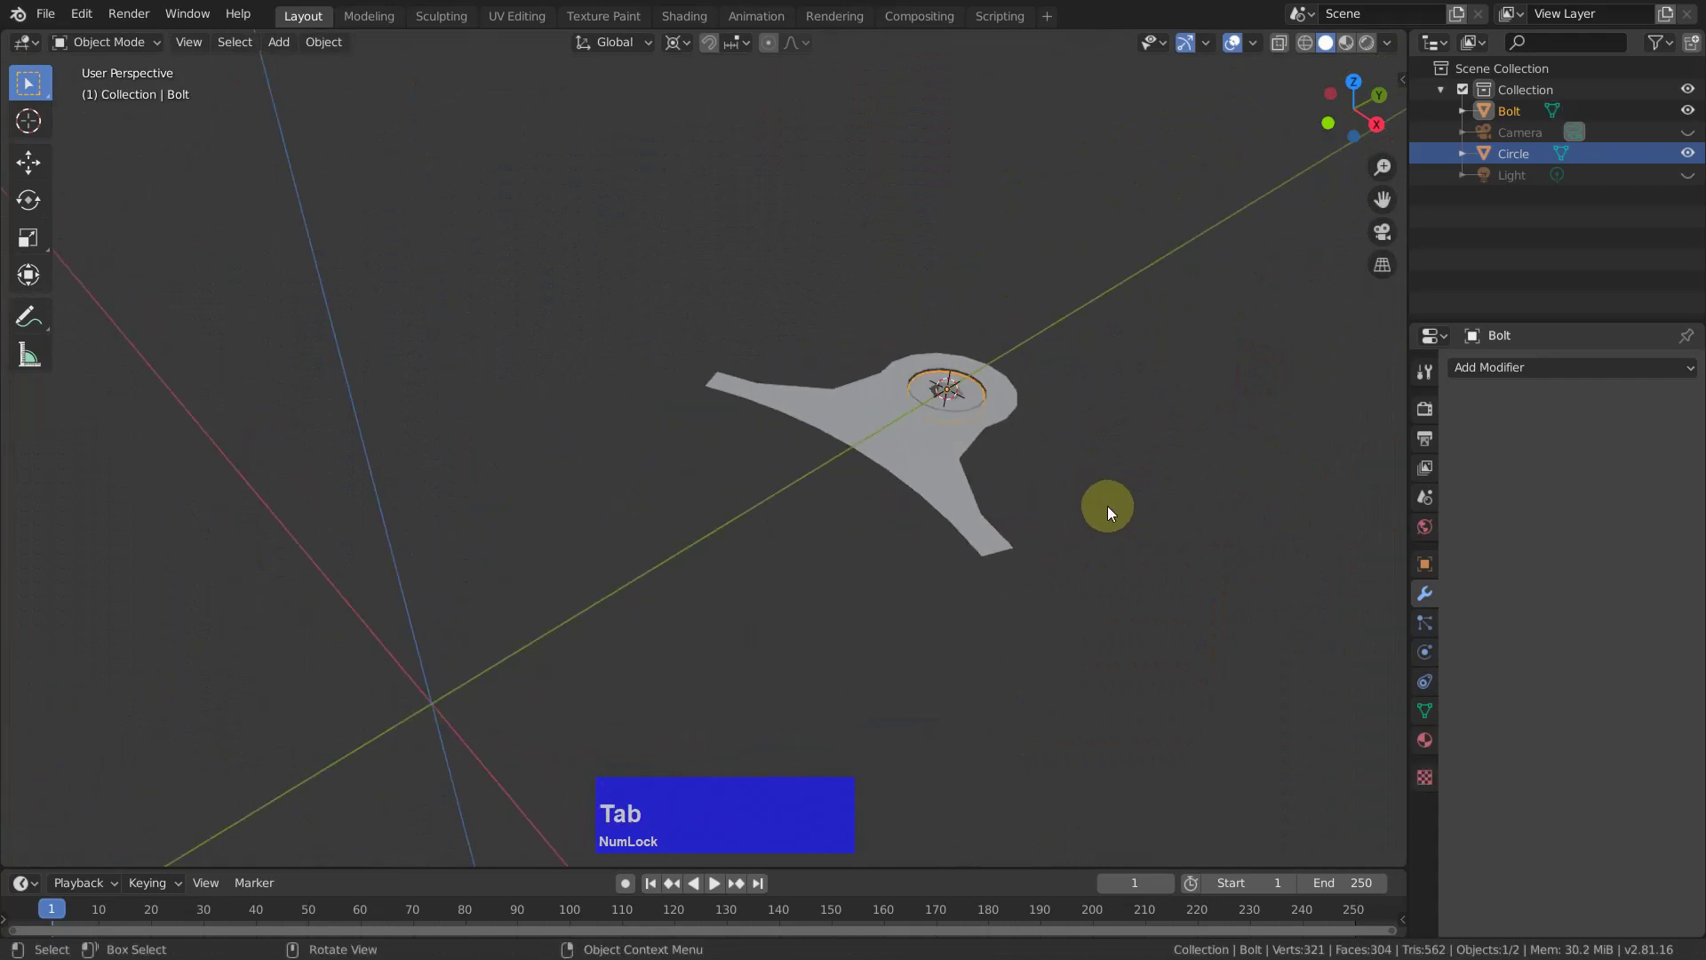
pyautogui.press('a')
pyautogui.press('Tab')
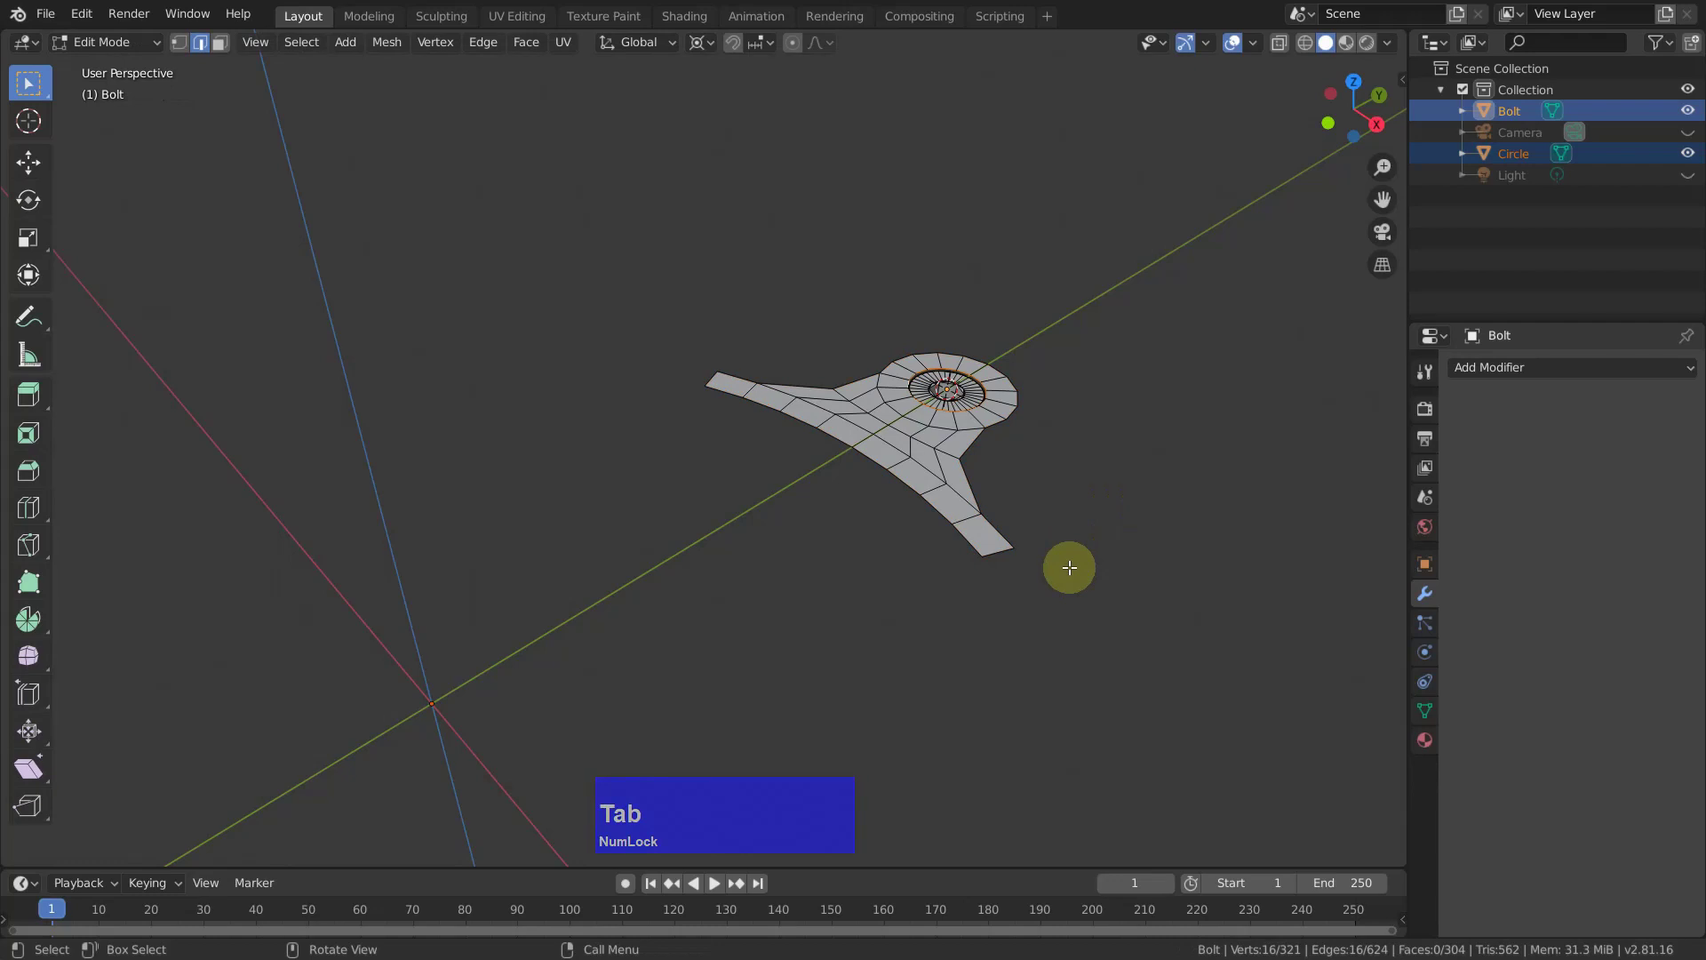
pyautogui.press('KP_7')
pyautogui.middleClick(1152, 441)
pyautogui.press('shift+s')
pyautogui.click(1012, 480)
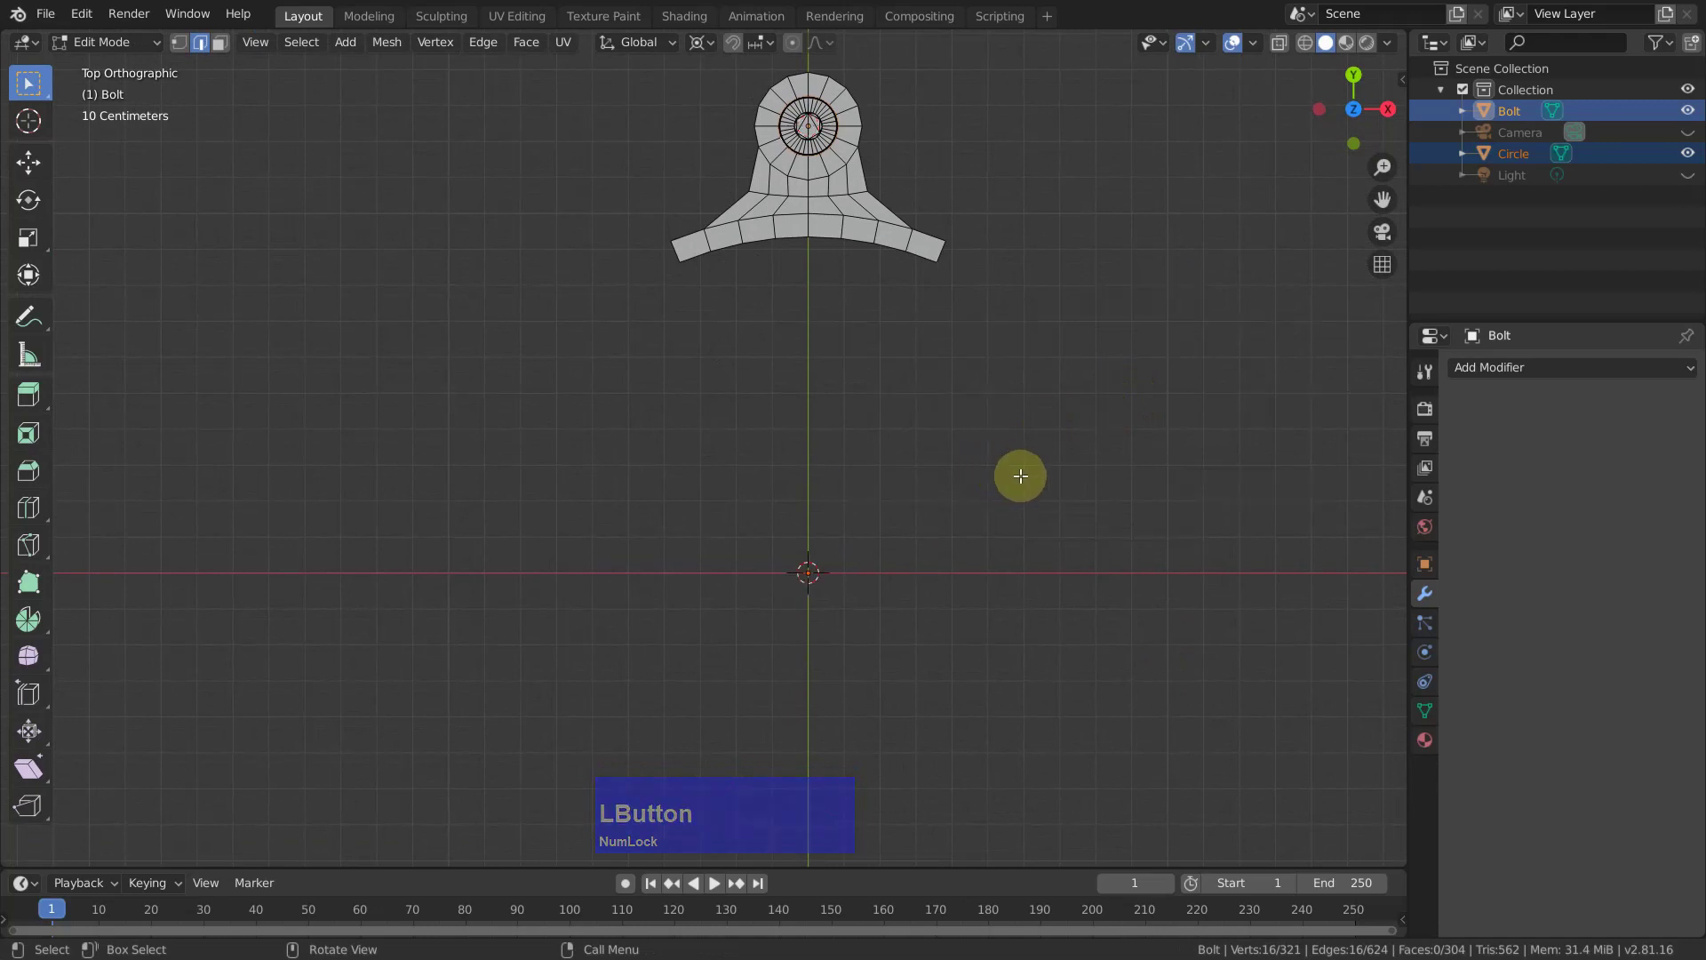
# Spin all geometry 8 steps over 360° with duplicates to form a ring of lugs.
pyautogui.press('a')
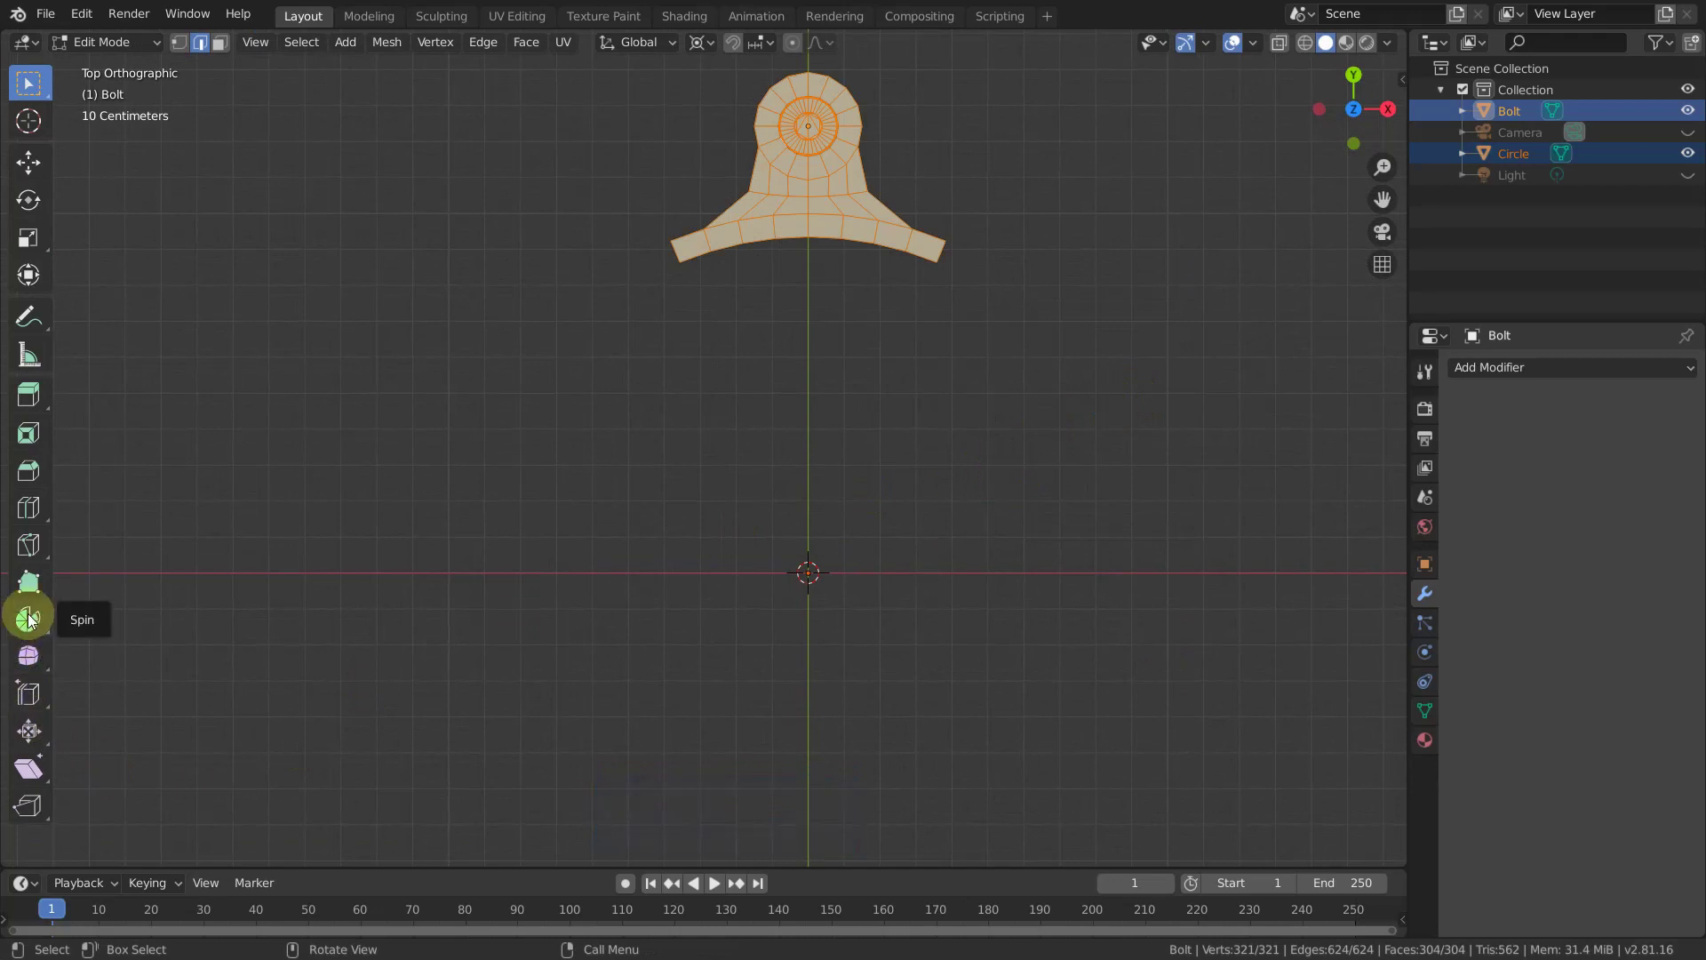
pyautogui.click(32, 623)
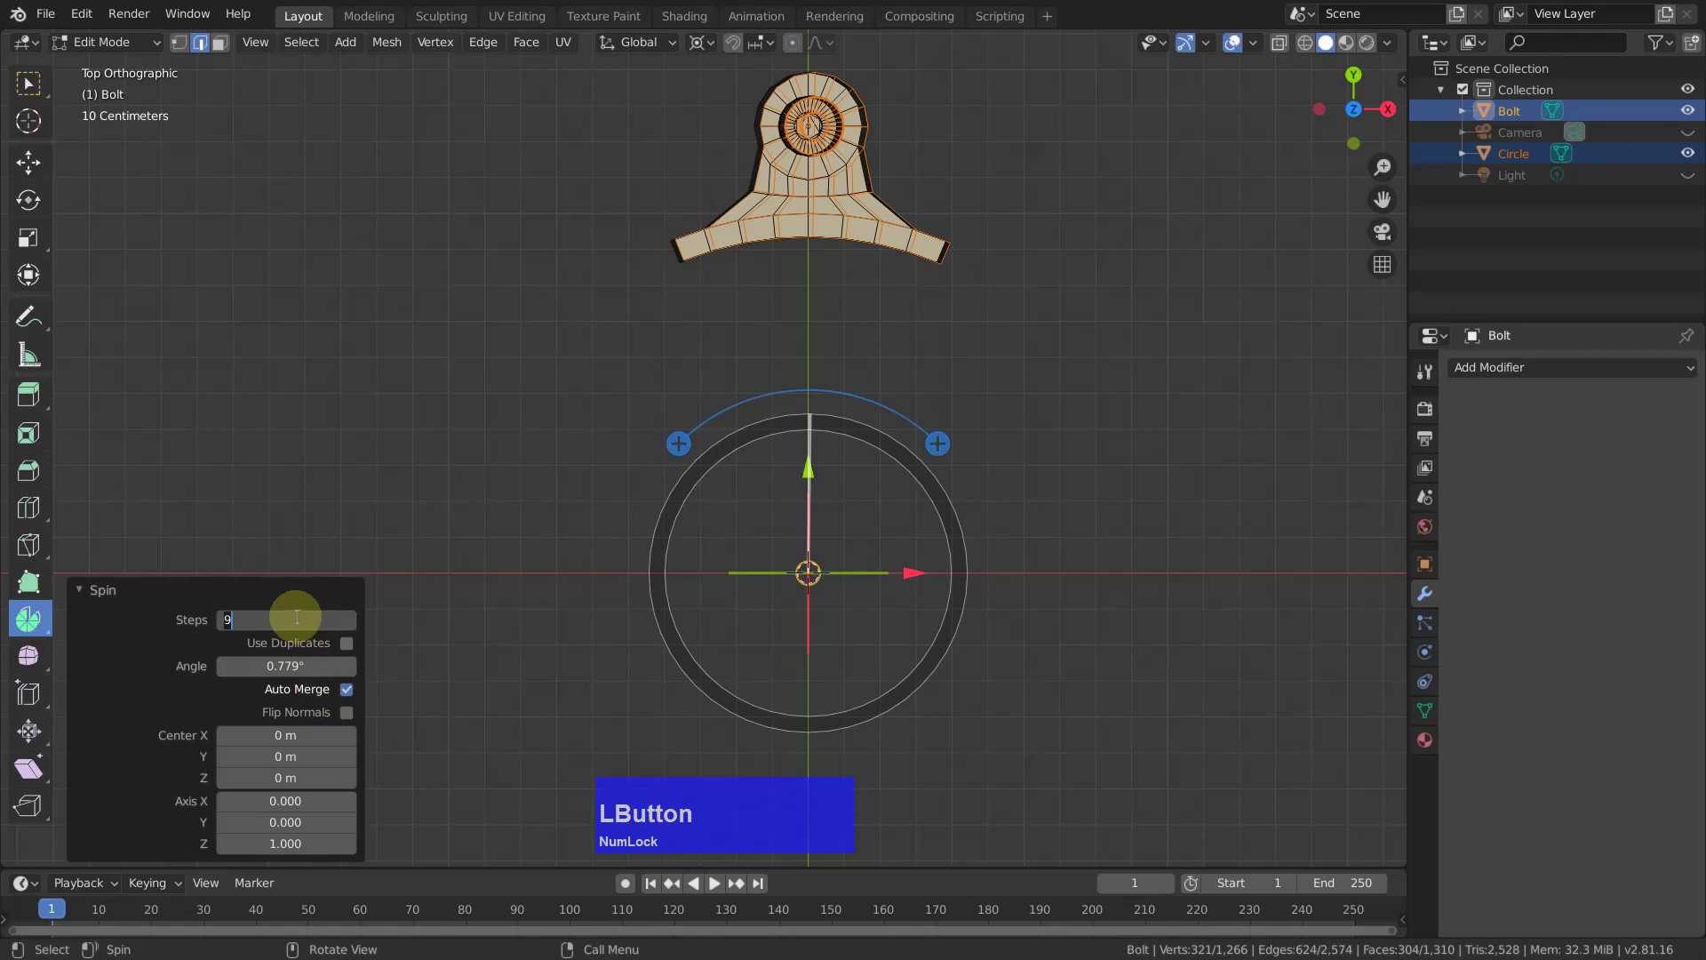
pyautogui.press('8')
pyautogui.press('Return')
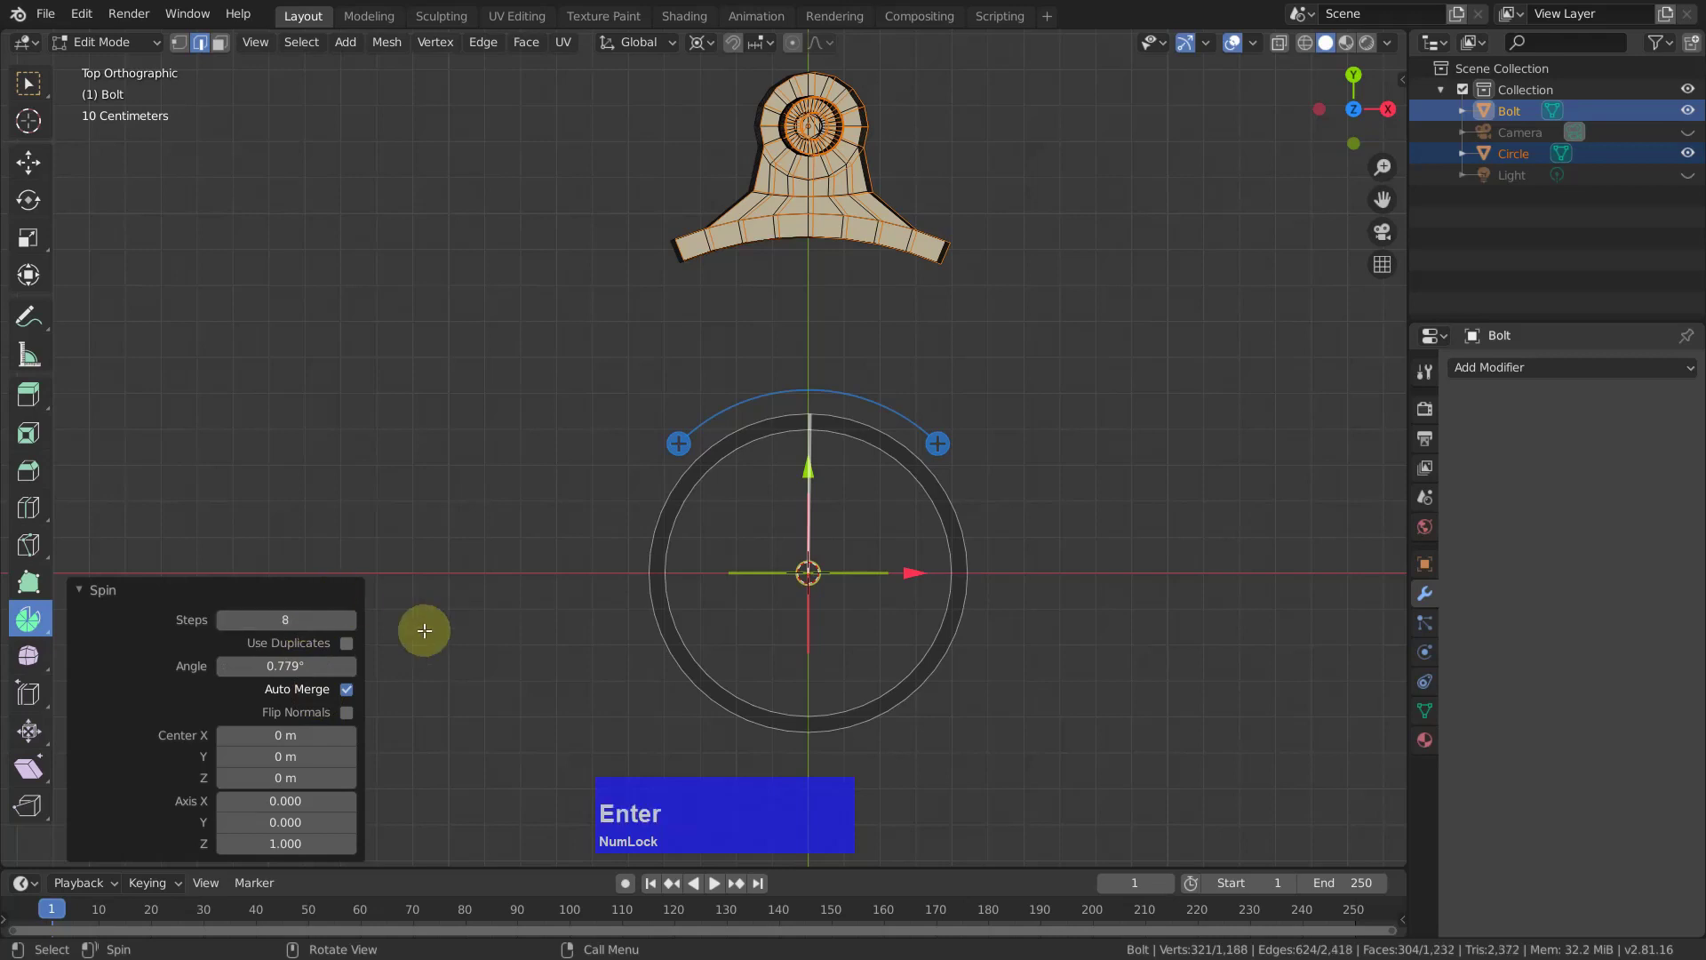
pyautogui.click(347, 646)
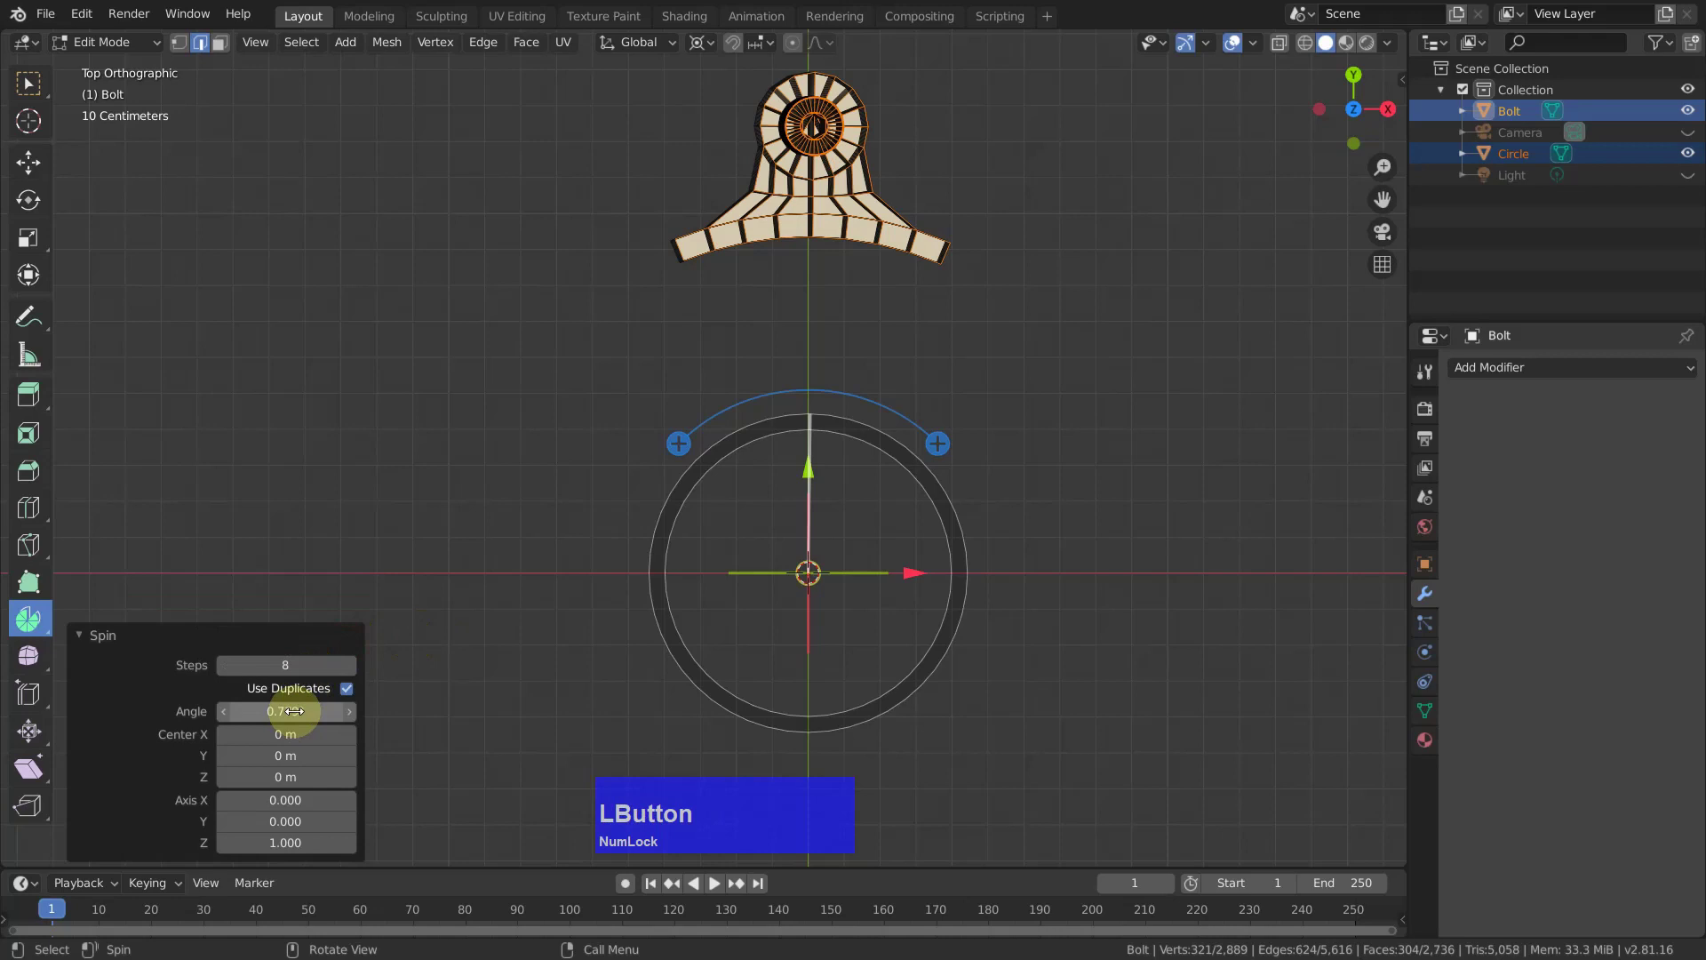
pyautogui.write('360')
pyautogui.press('Return')
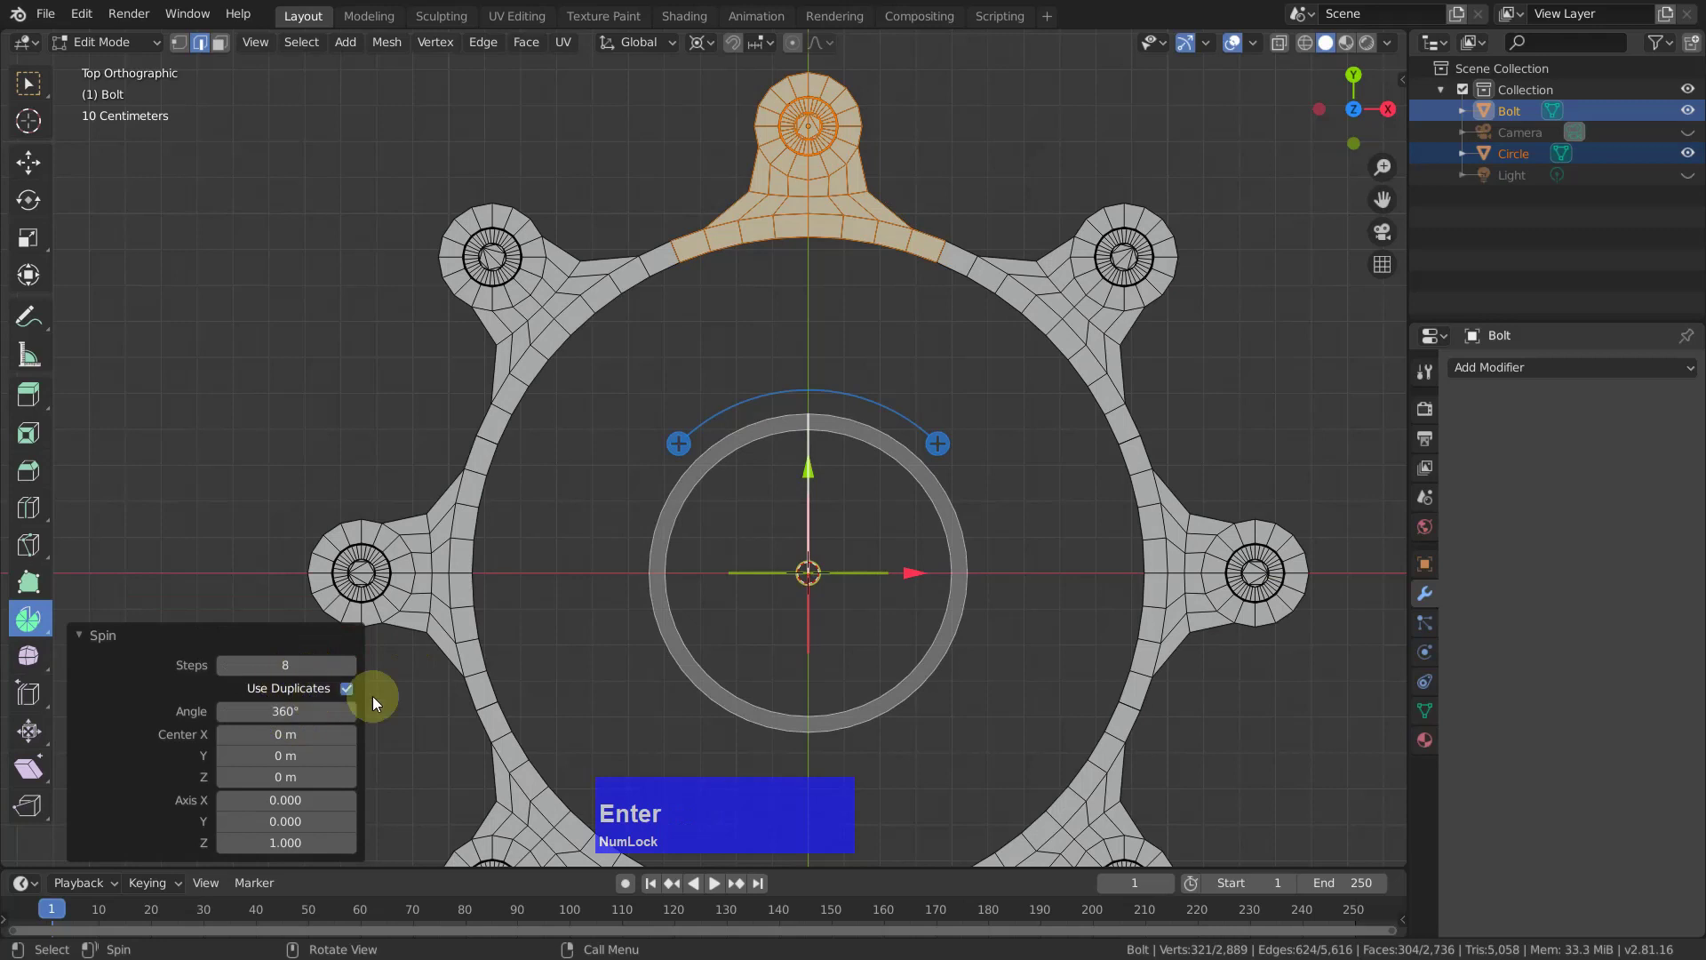
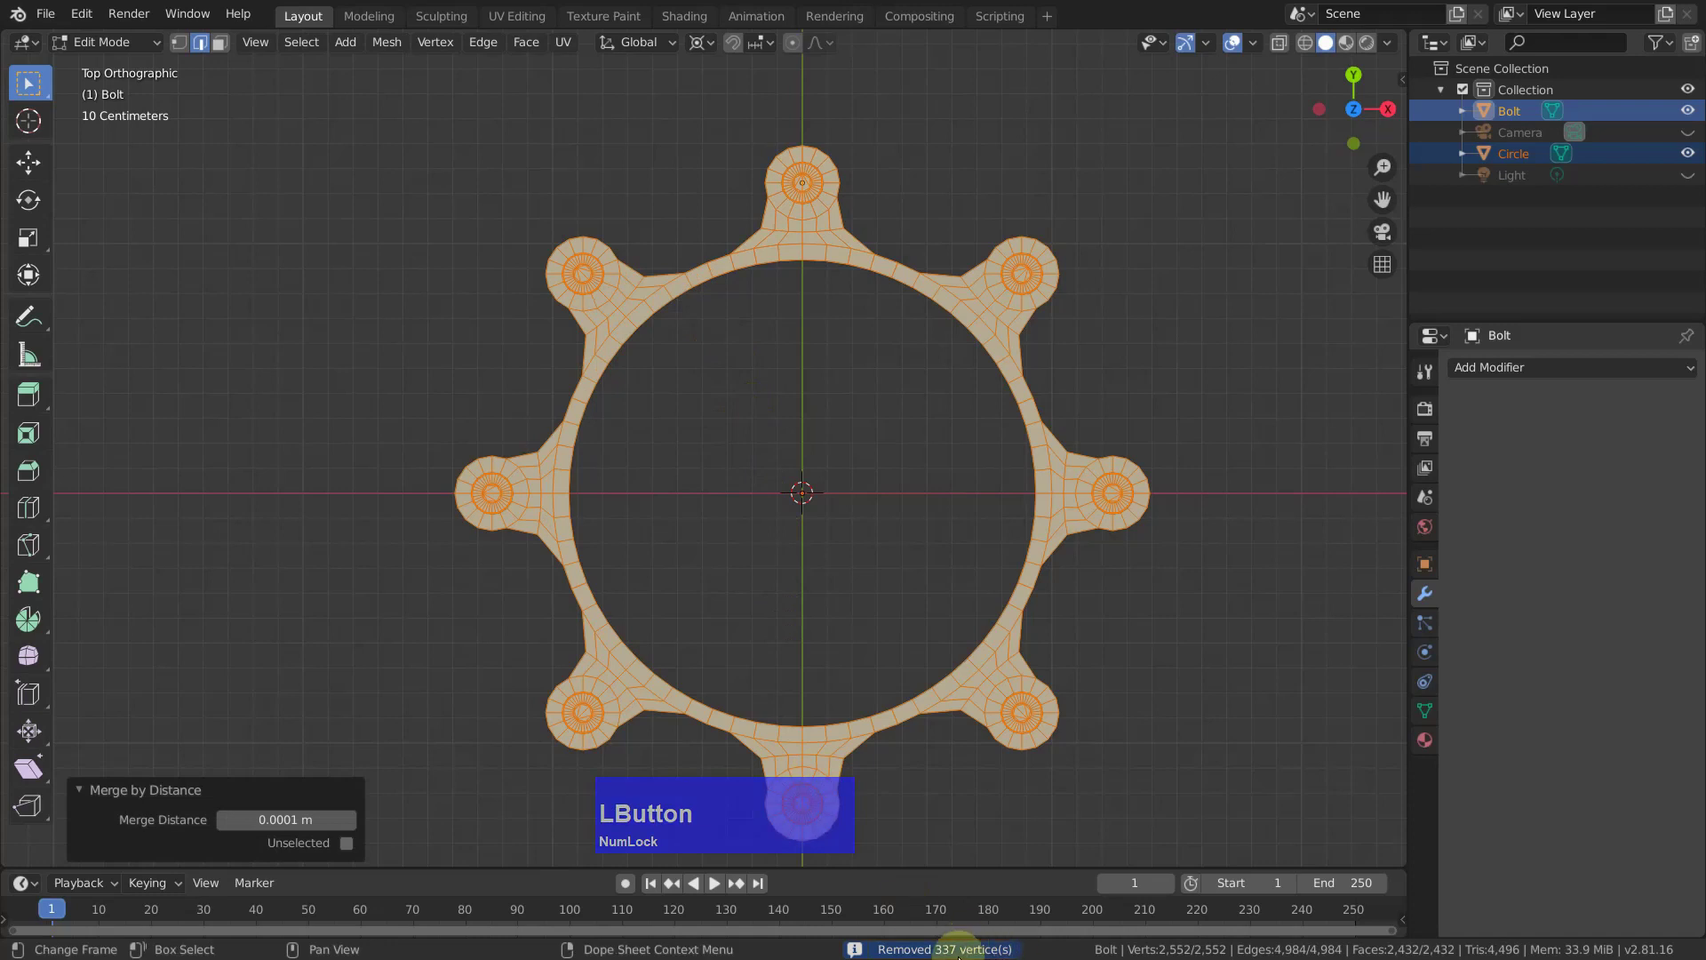
# Deselect the merged geometry and orbit to inspect the ring from the side and above.
pyautogui.click(1228, 398)
pyautogui.middleClick(1245, 473)
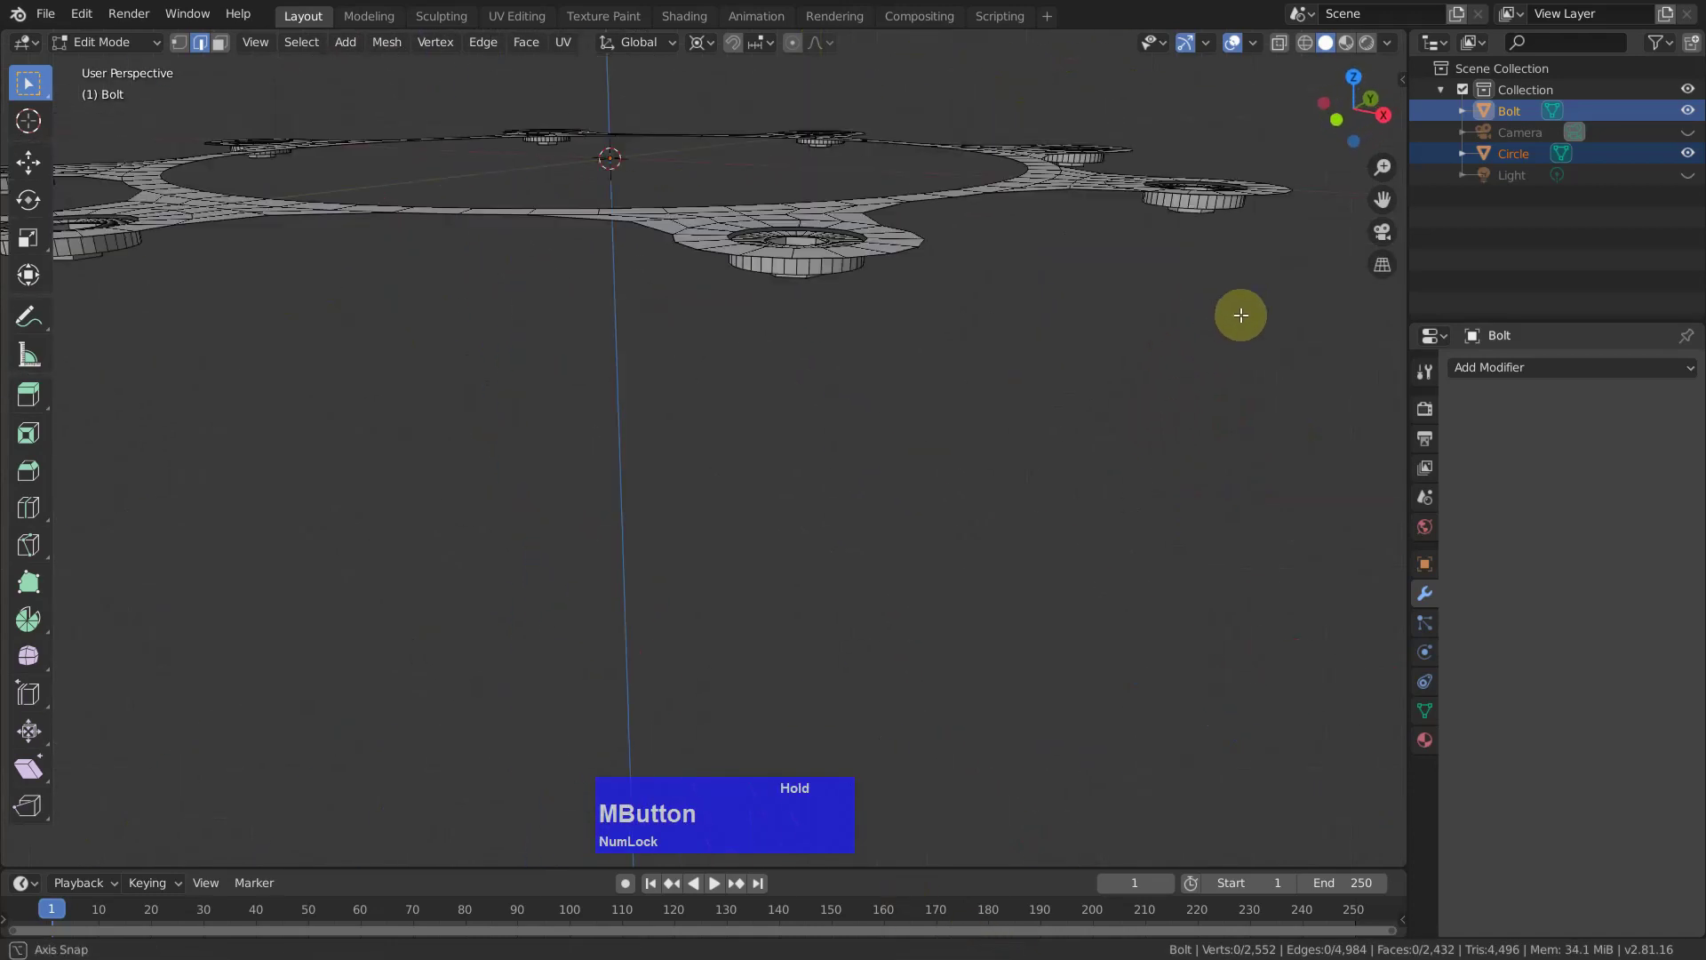
pyautogui.scroll(-3)
pyautogui.scroll(3)
pyautogui.middleClick(929, 397)
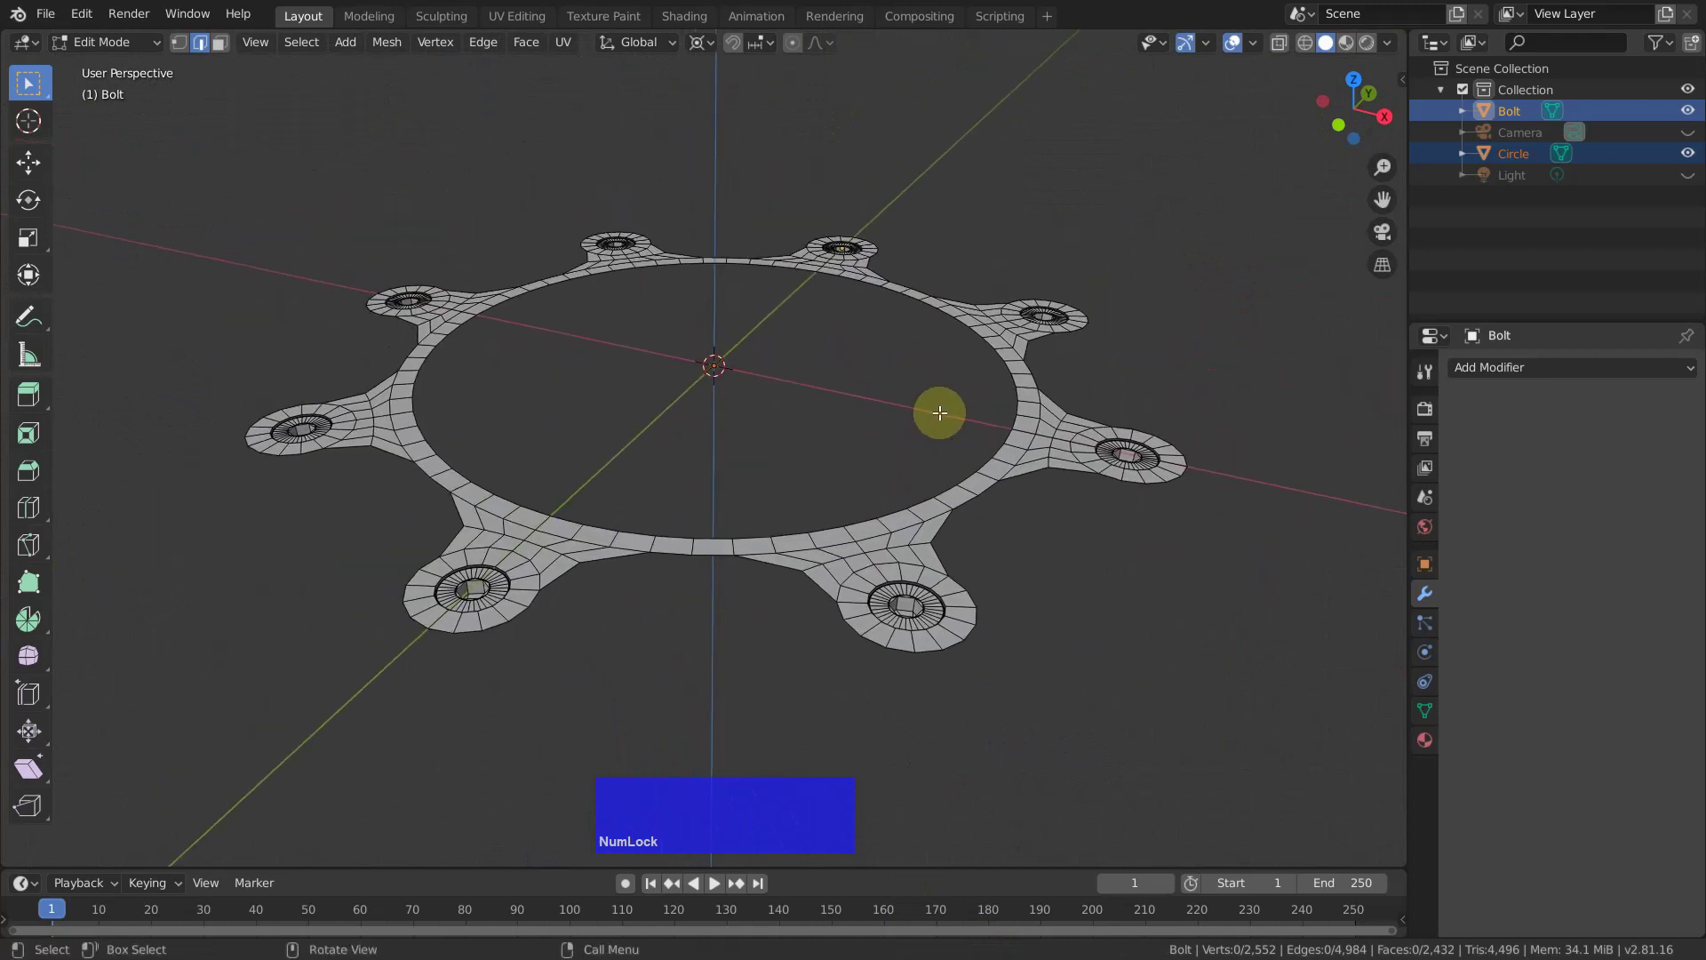
# Leave Edit Mode, pick only the ring piece and edit it on its own.
pyautogui.press('Tab')
pyautogui.click(967, 500)
pyautogui.press('Tab')
pyautogui.middleClick(1173, 598)
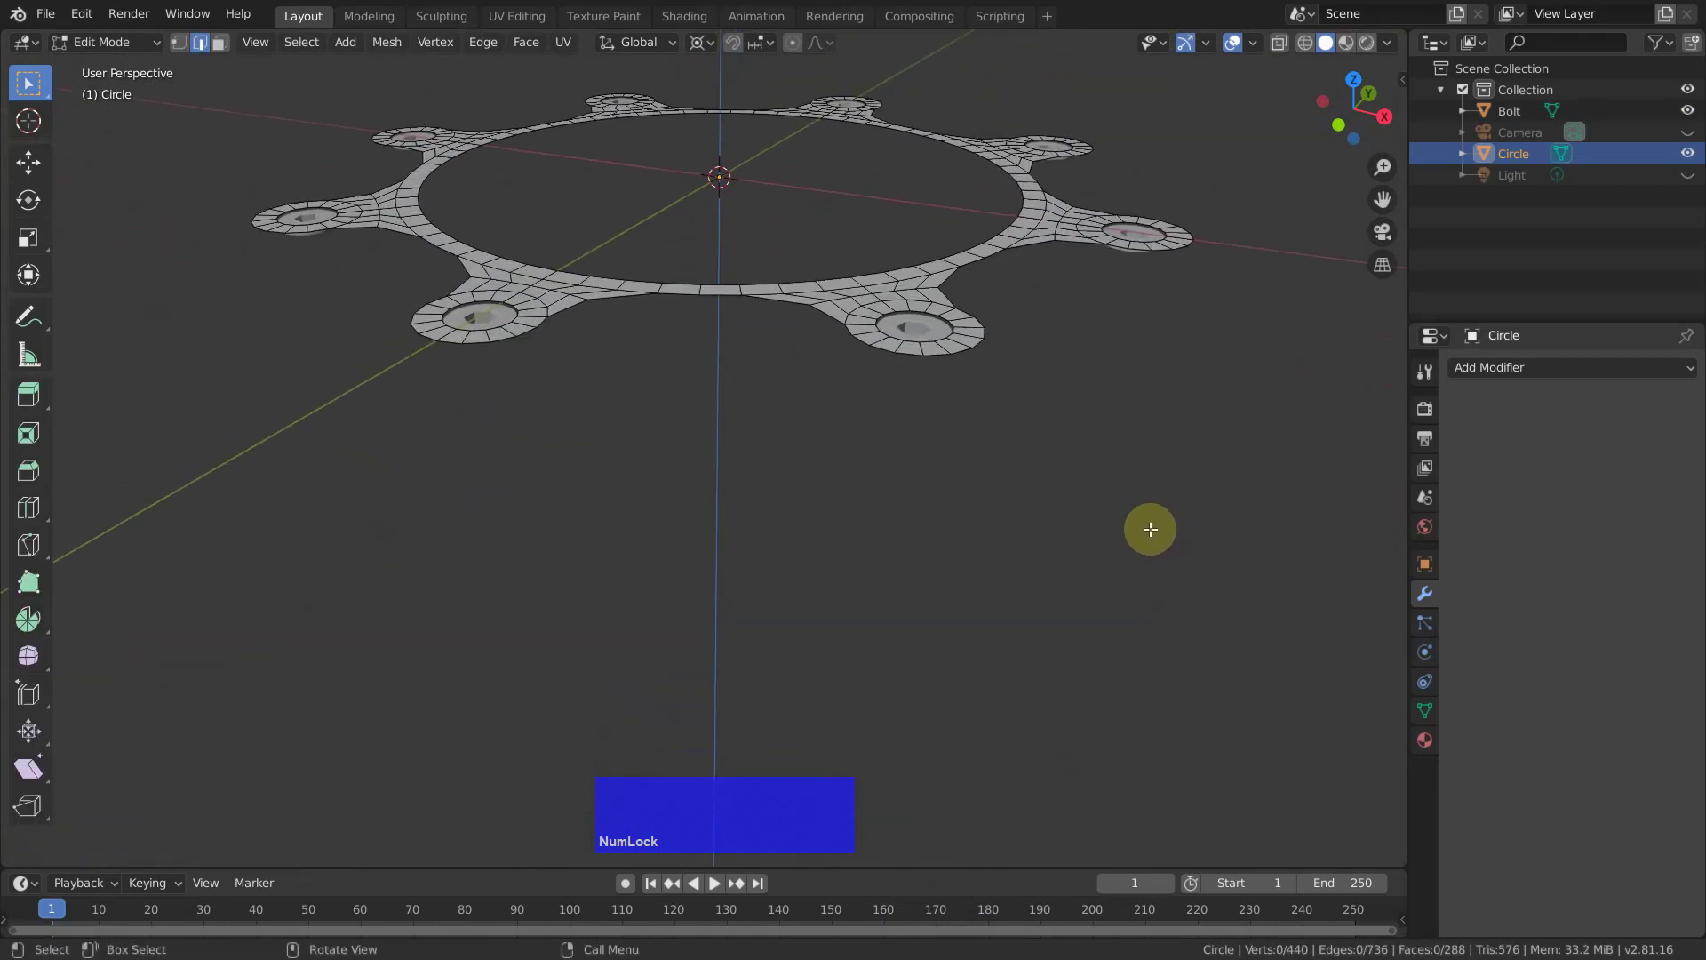
# Extrude the whole ring downward about 0.3 m into a solid toothed band.
pyautogui.press('a')
pyautogui.press('e')
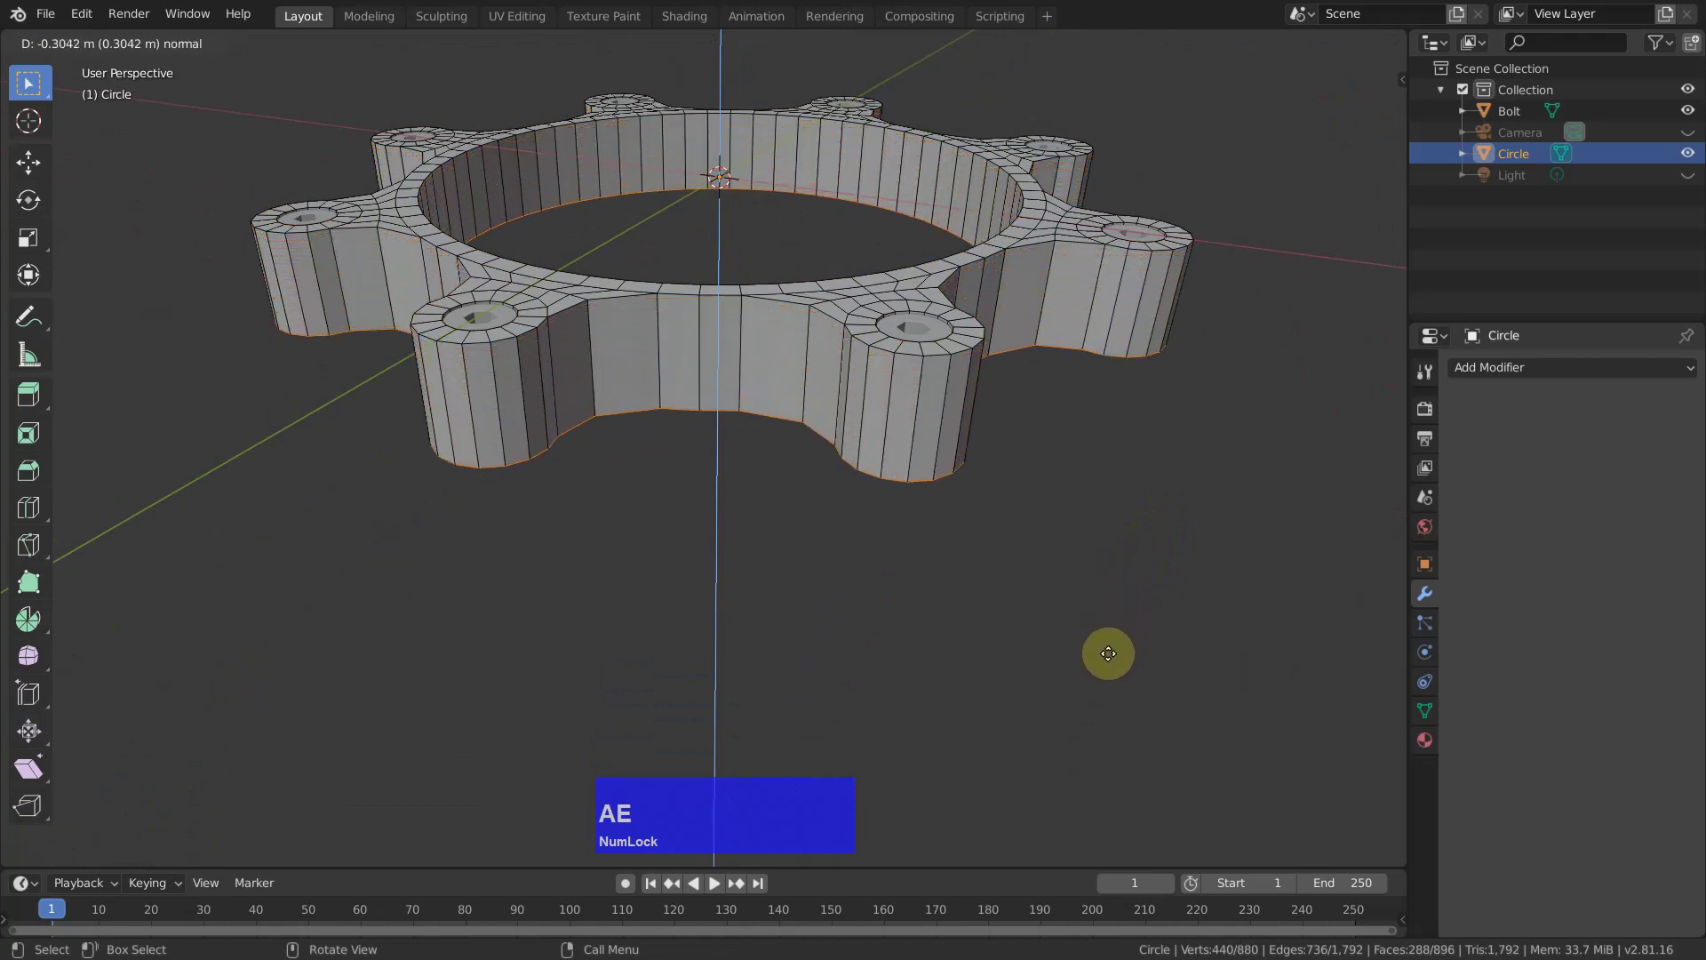
pyautogui.click(1110, 648)
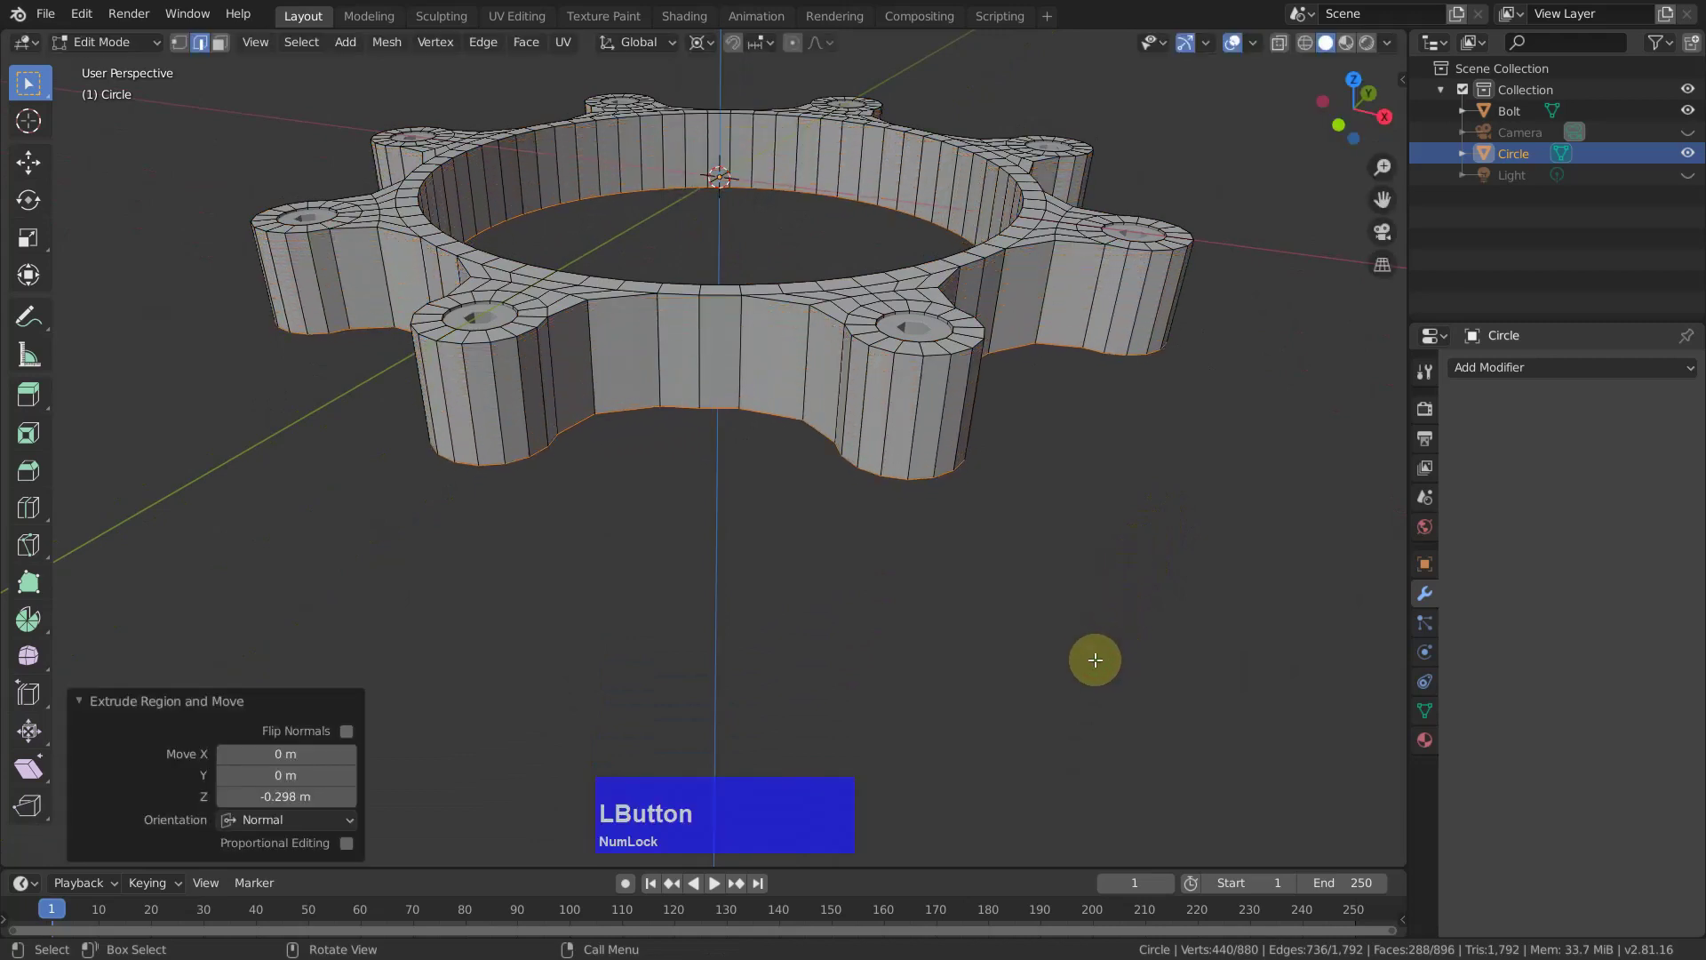
# Duplicate the thickened band and constrain the copy's movement to Z.
pyautogui.press('a')
pyautogui.press('shift+d')
pyautogui.scroll(-3)
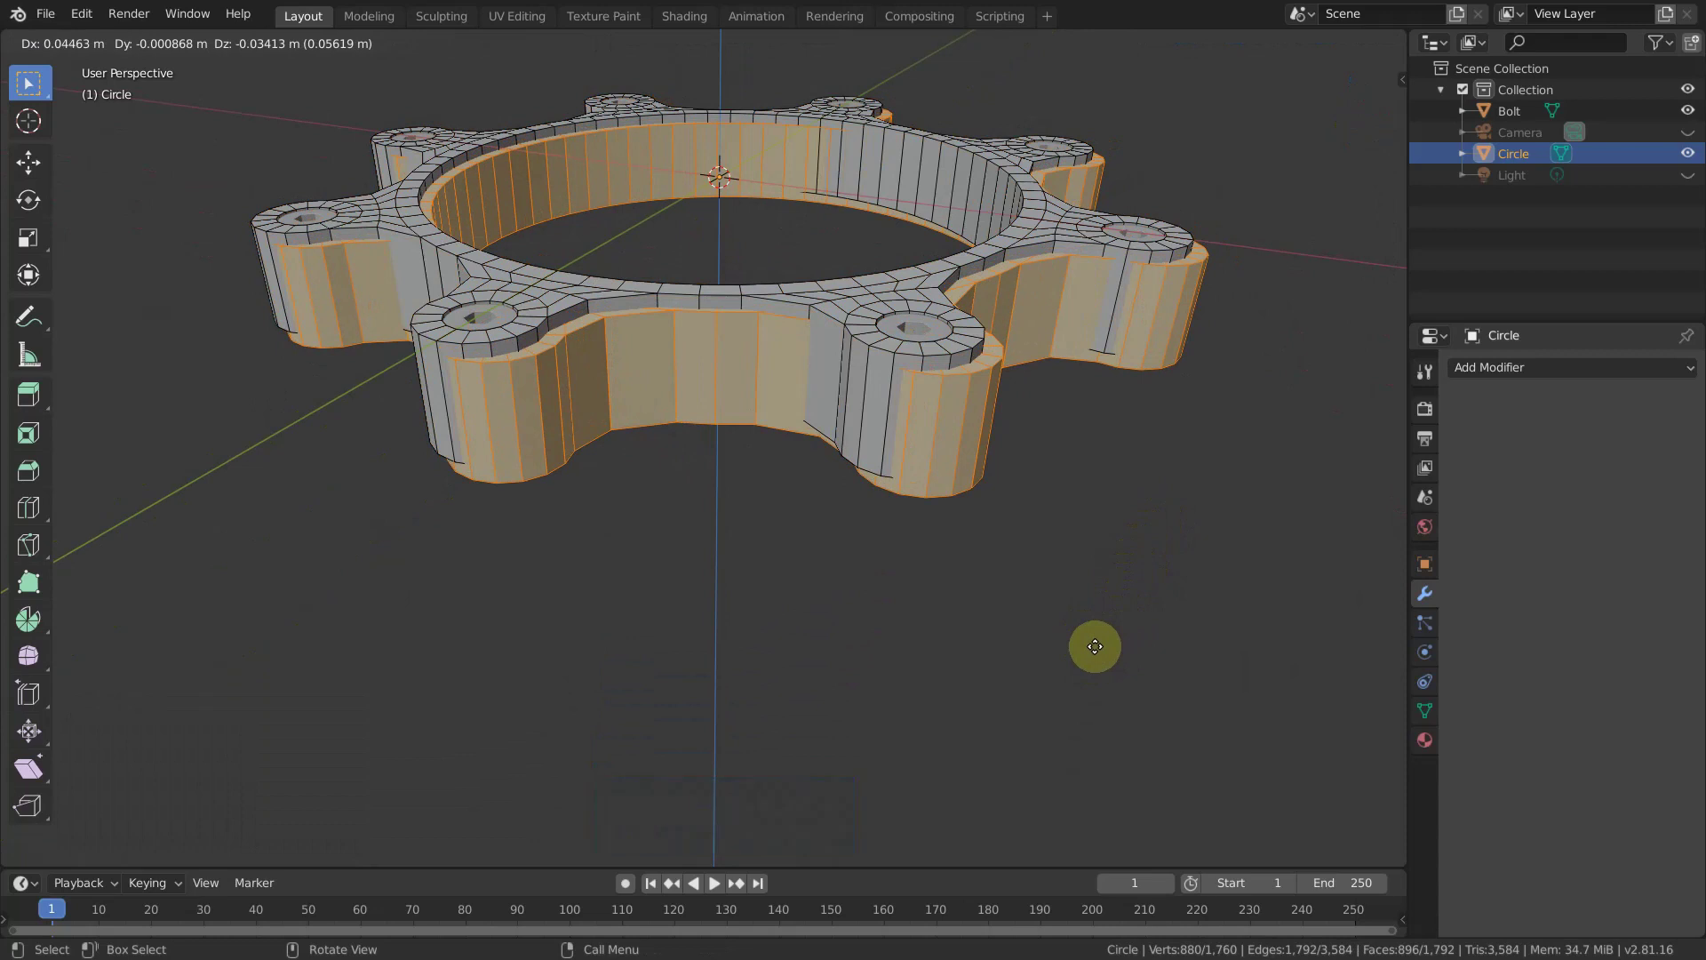
pyautogui.press('z')
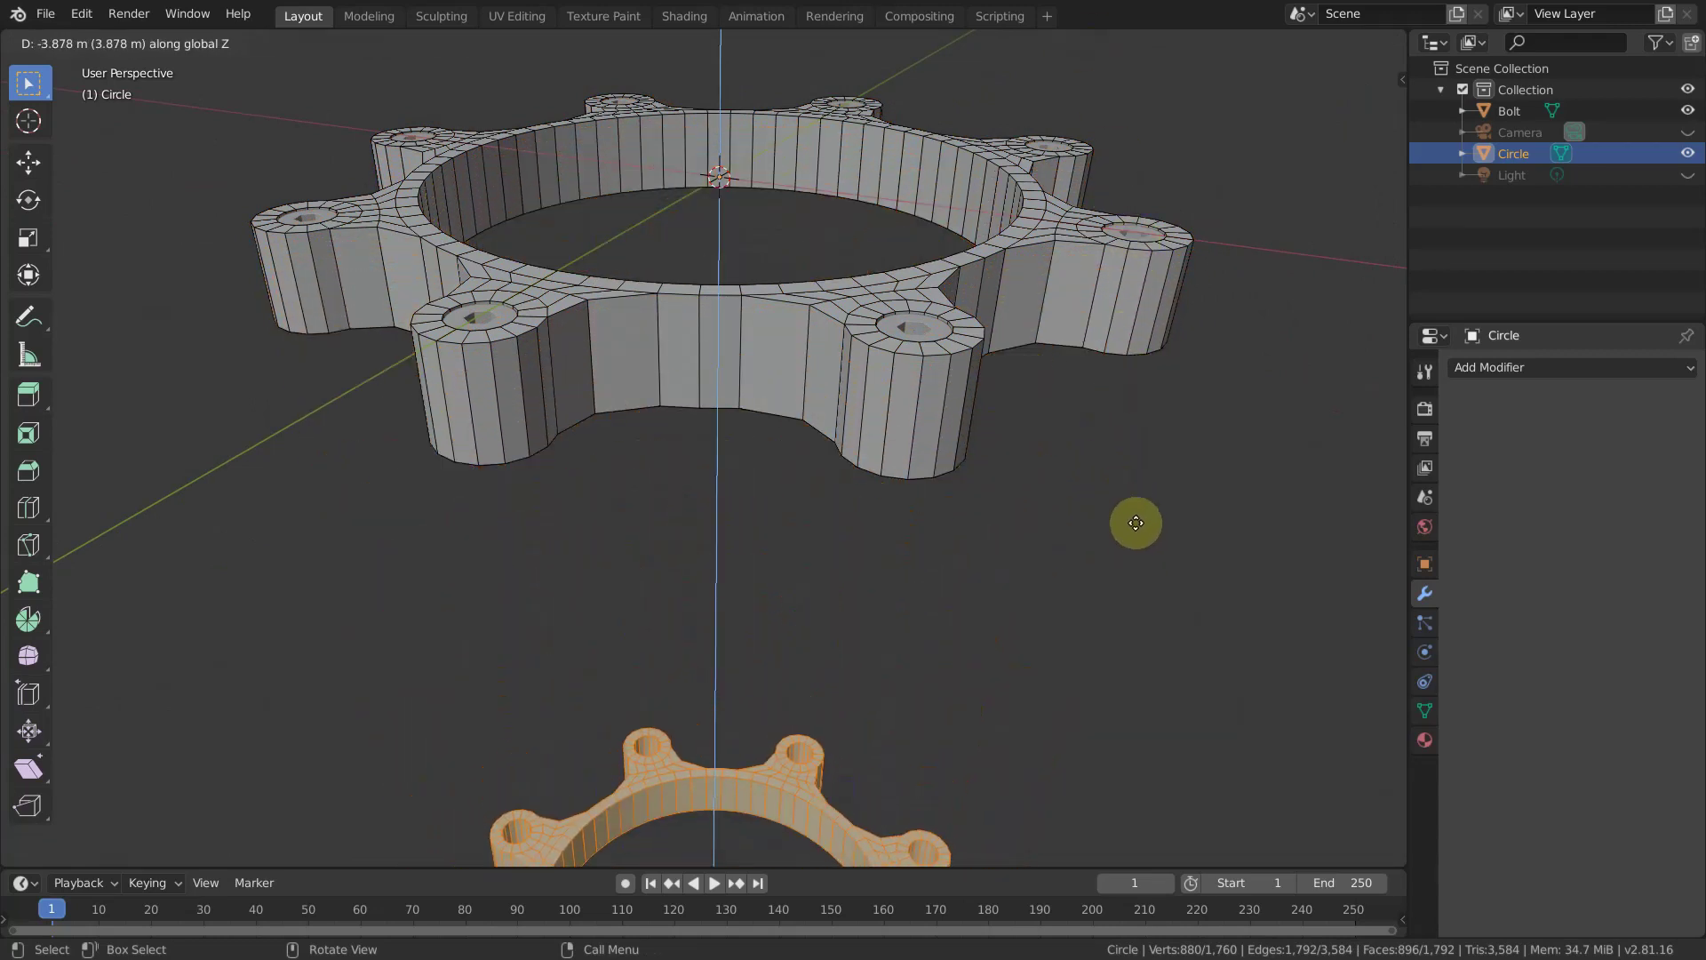
# Drop the copy far below the original, then start moving it back up 0.693 m along Z.
pyautogui.click(1131, 532)
pyautogui.middleClick(985, 482)
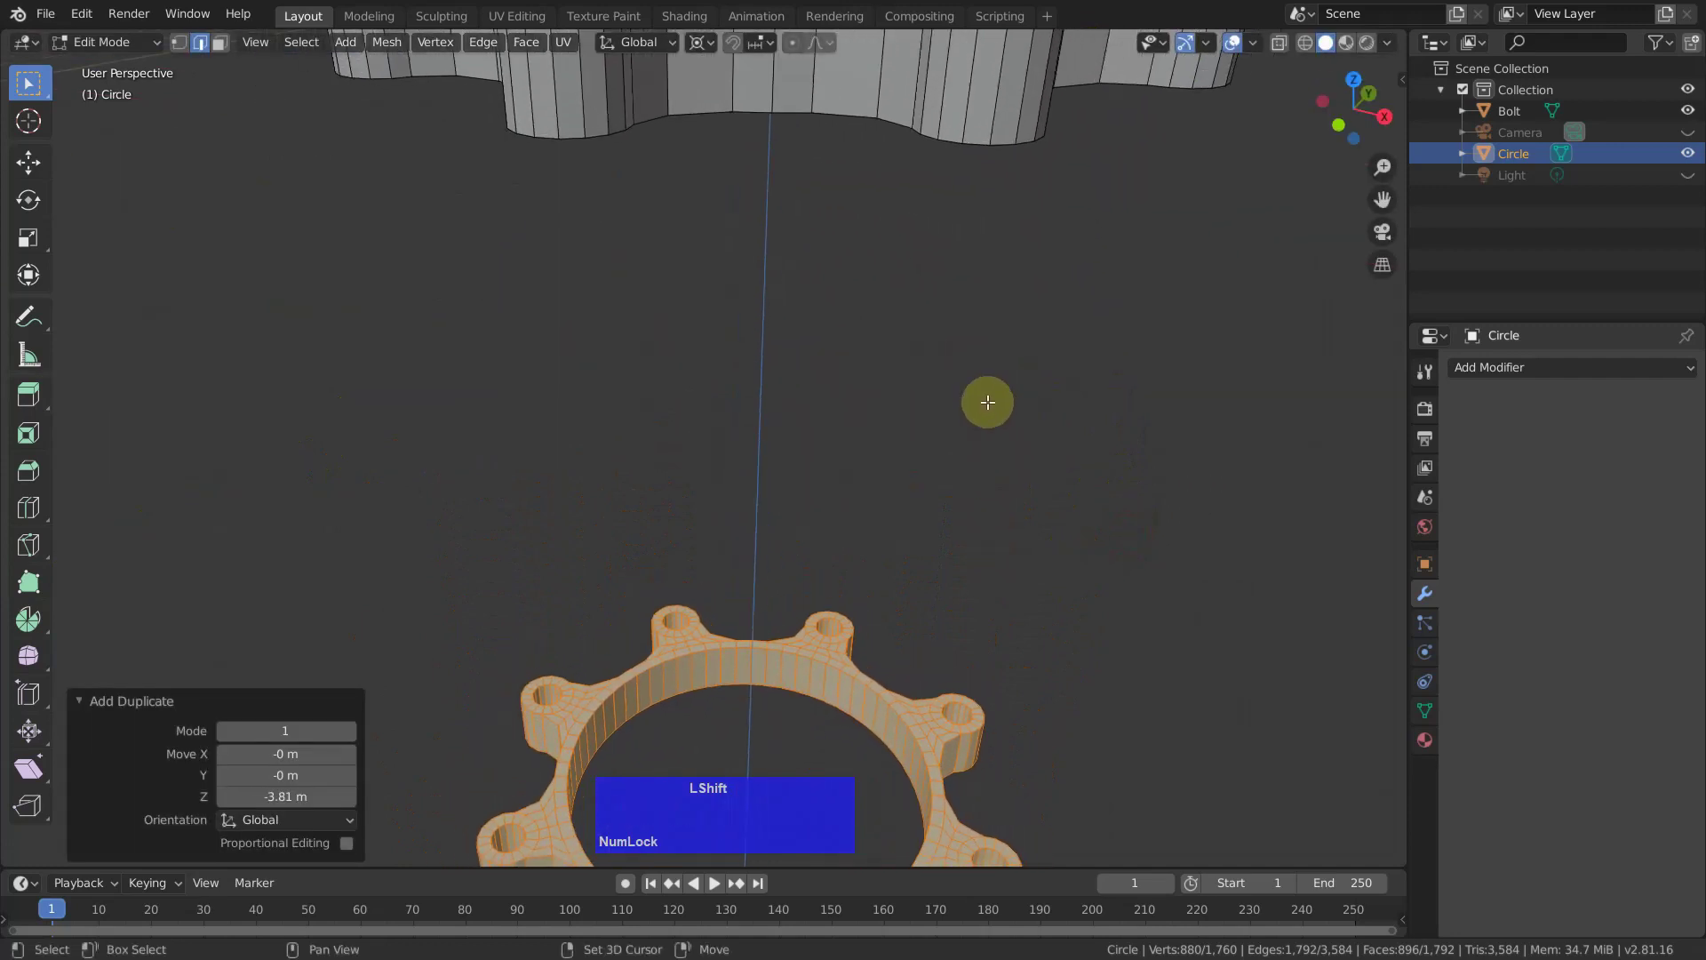
pyautogui.scroll(-3)
pyautogui.middleClick(1059, 412)
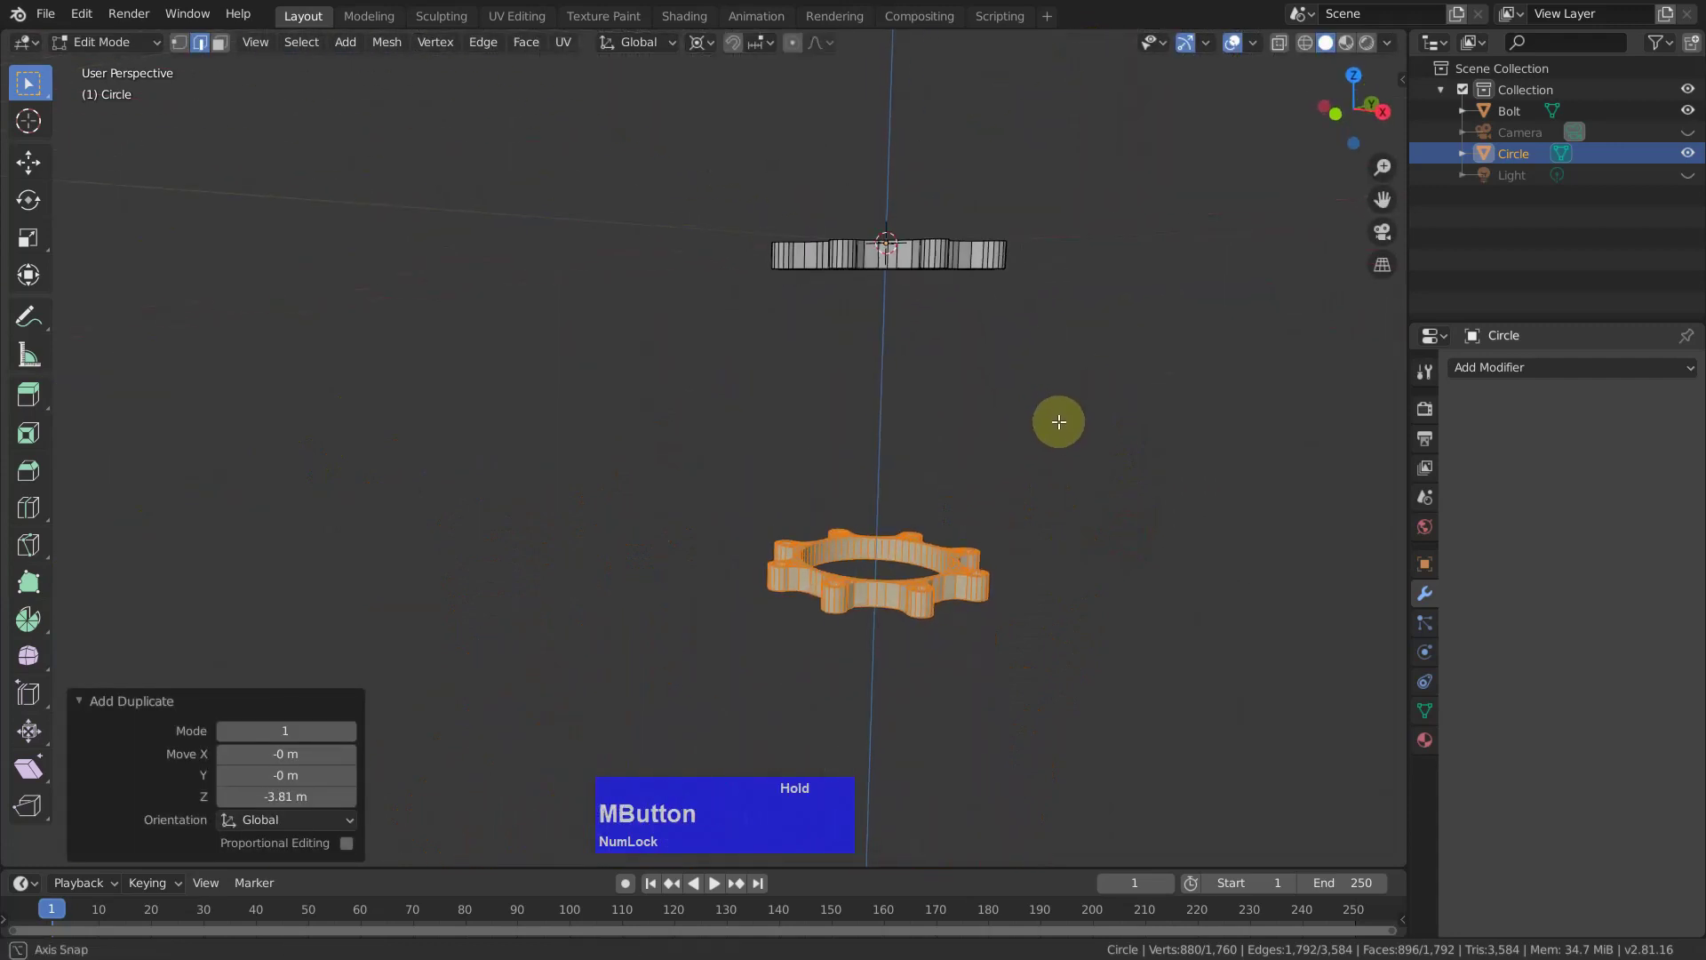
pyautogui.middleClick(972, 447)
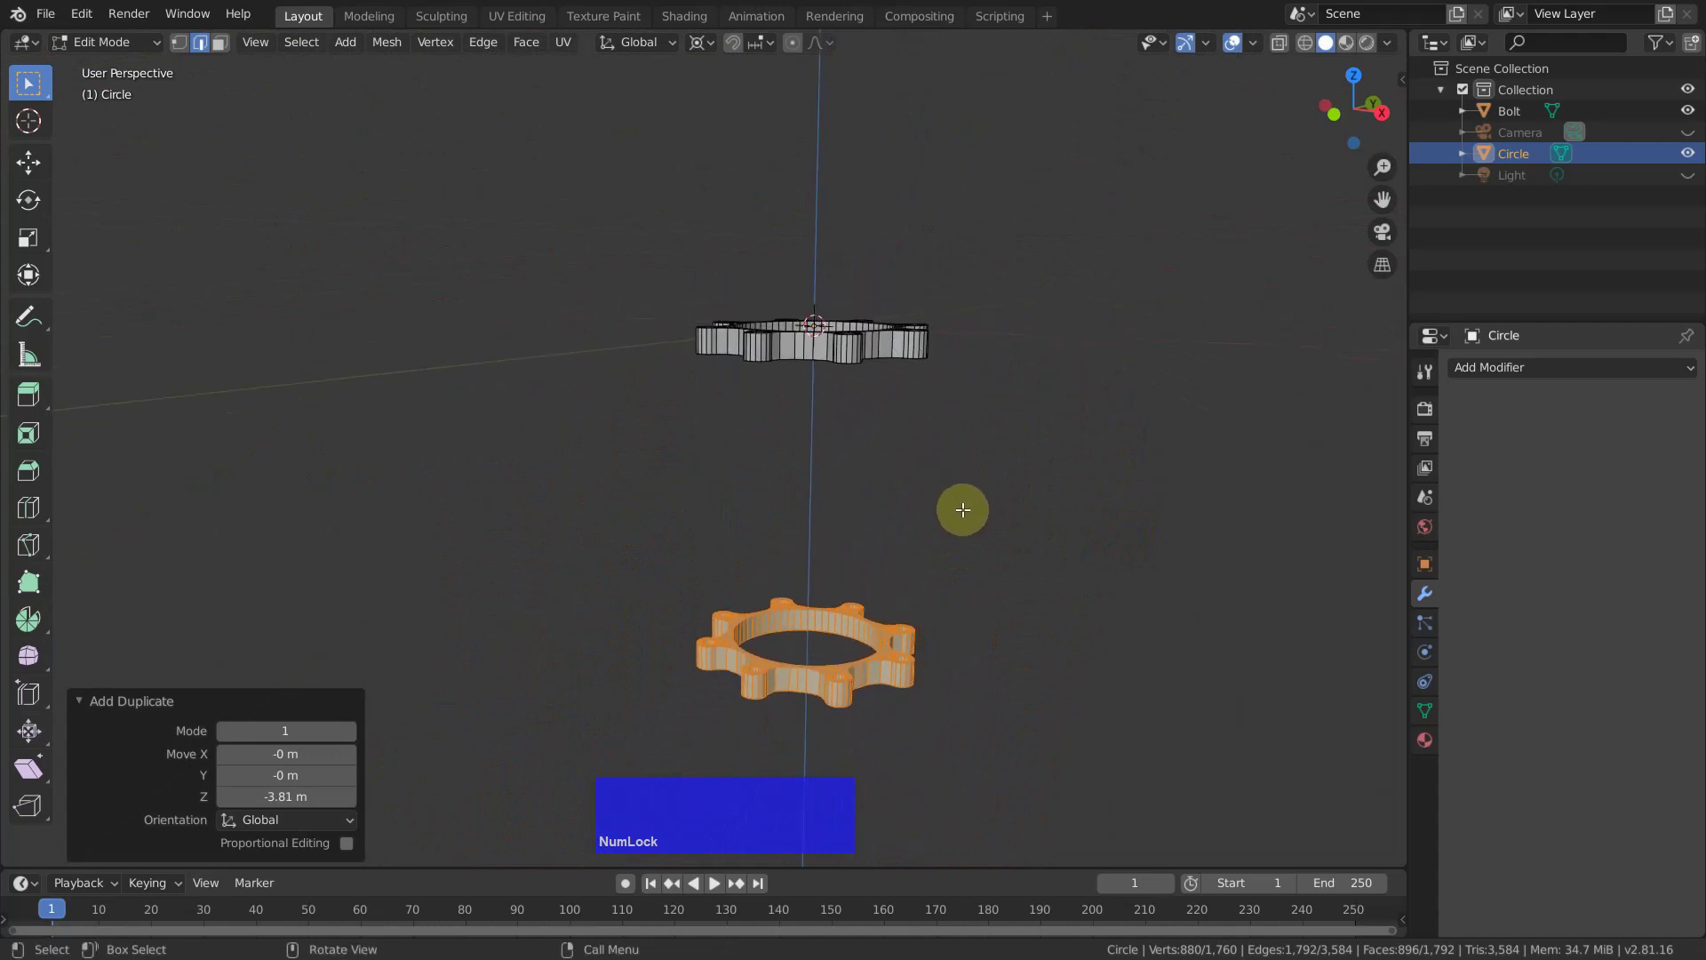
pyautogui.press('g')
pyautogui.press('z')
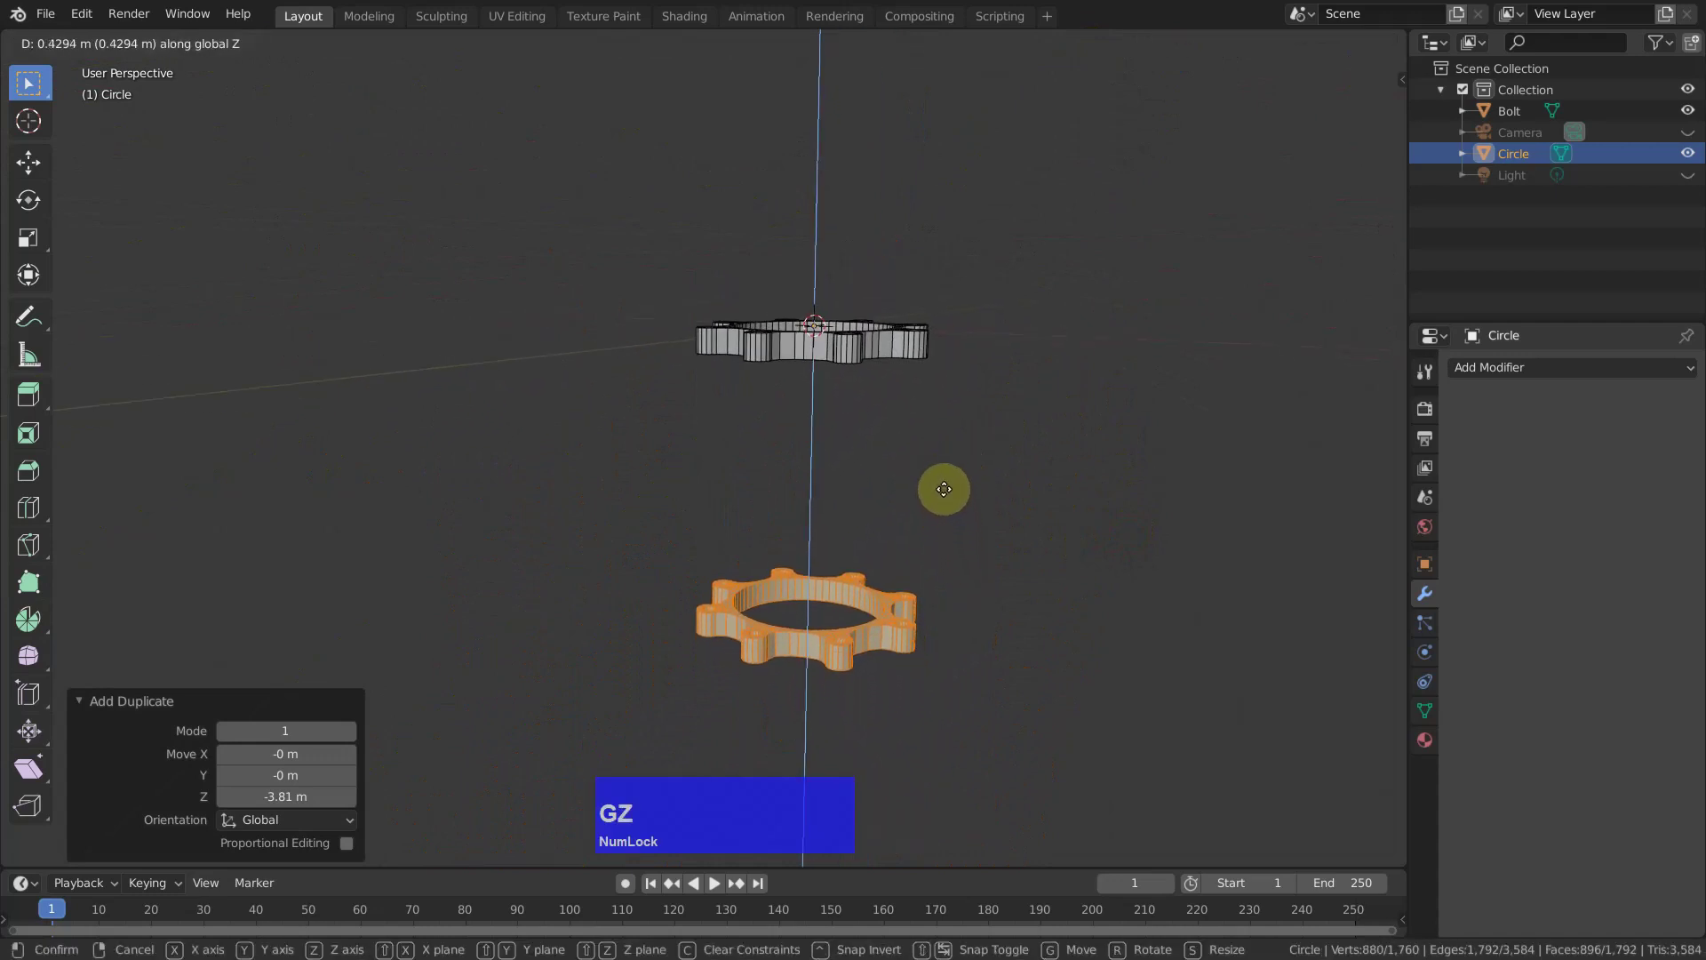
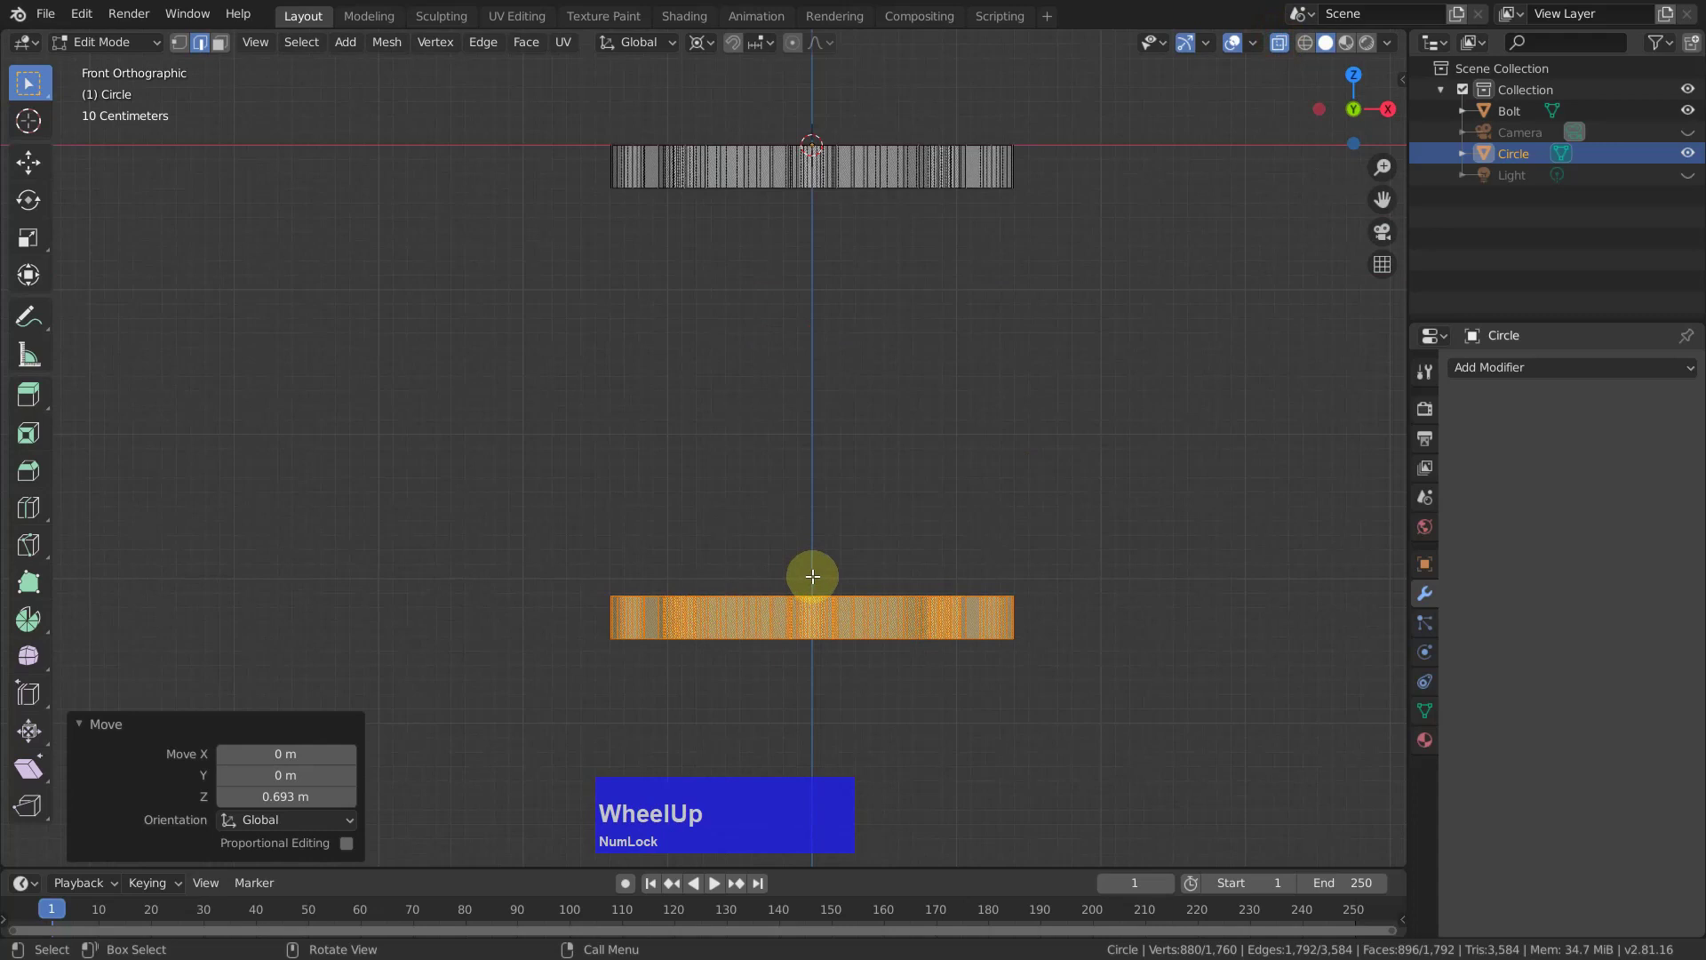
# Duplicate the lower band's top face loop and place it vertically above.
pyautogui.press('3')
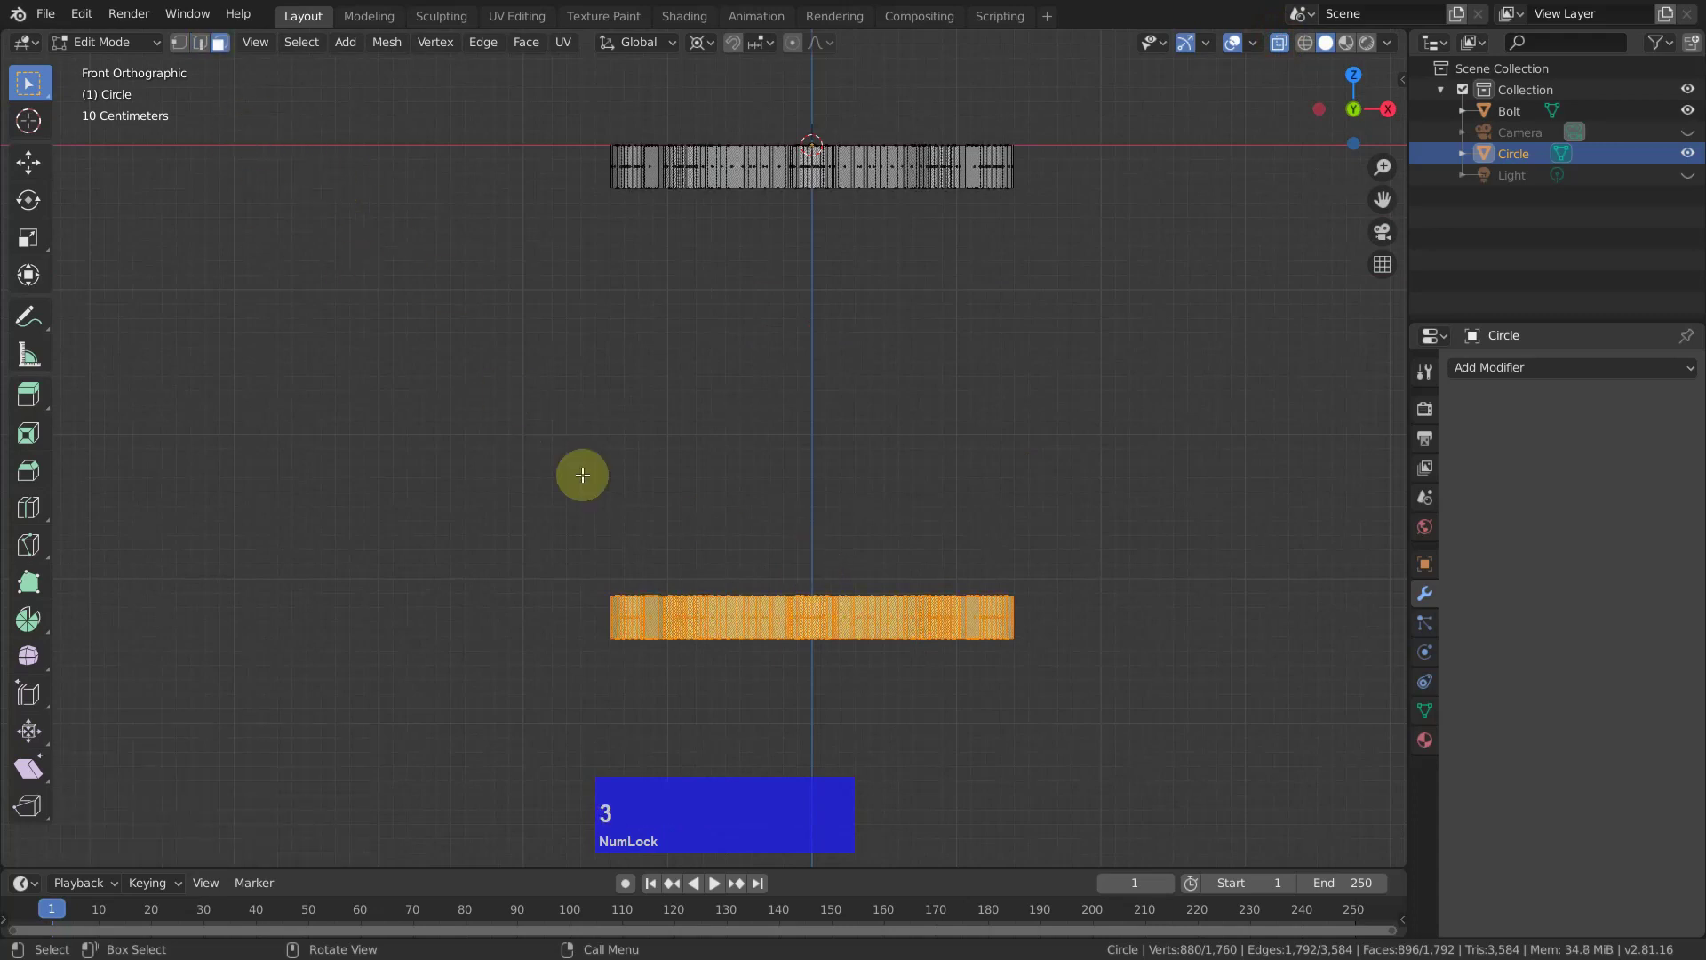
pyautogui.click(740, 541)
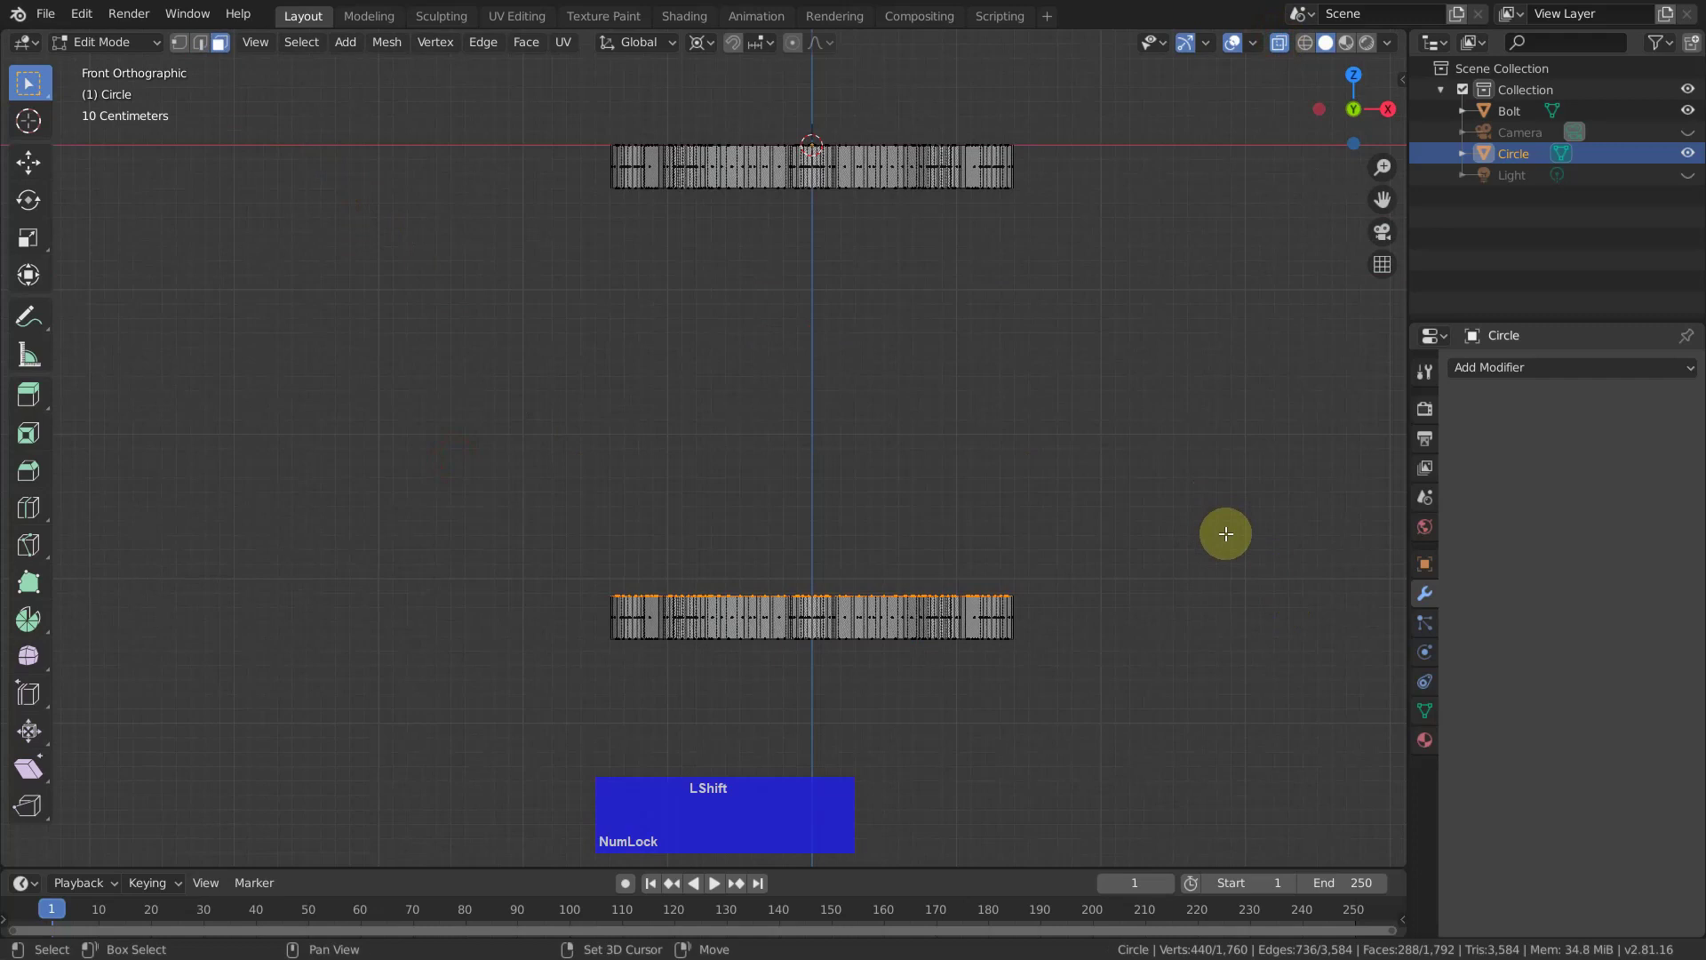
pyautogui.press('shift+d')
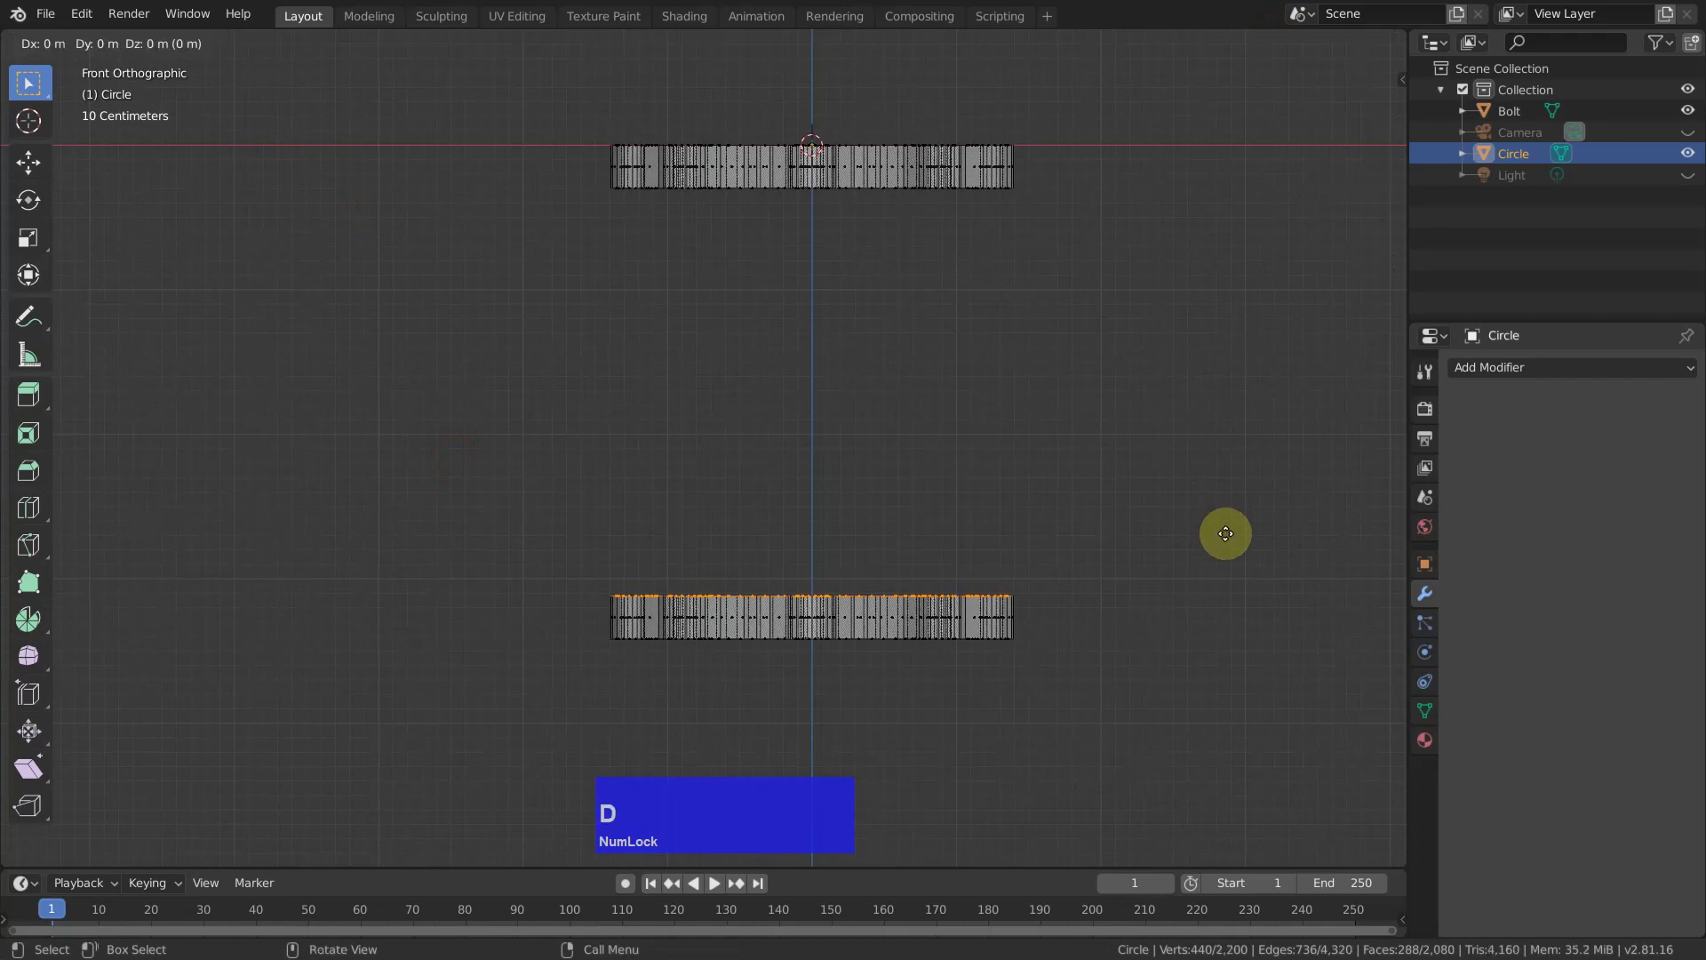
pyautogui.press('z')
pyautogui.click(1222, 521)
# Extrude the loop about 2.79 m into a tall wall spanning the gap between both bands.
pyautogui.press('e')
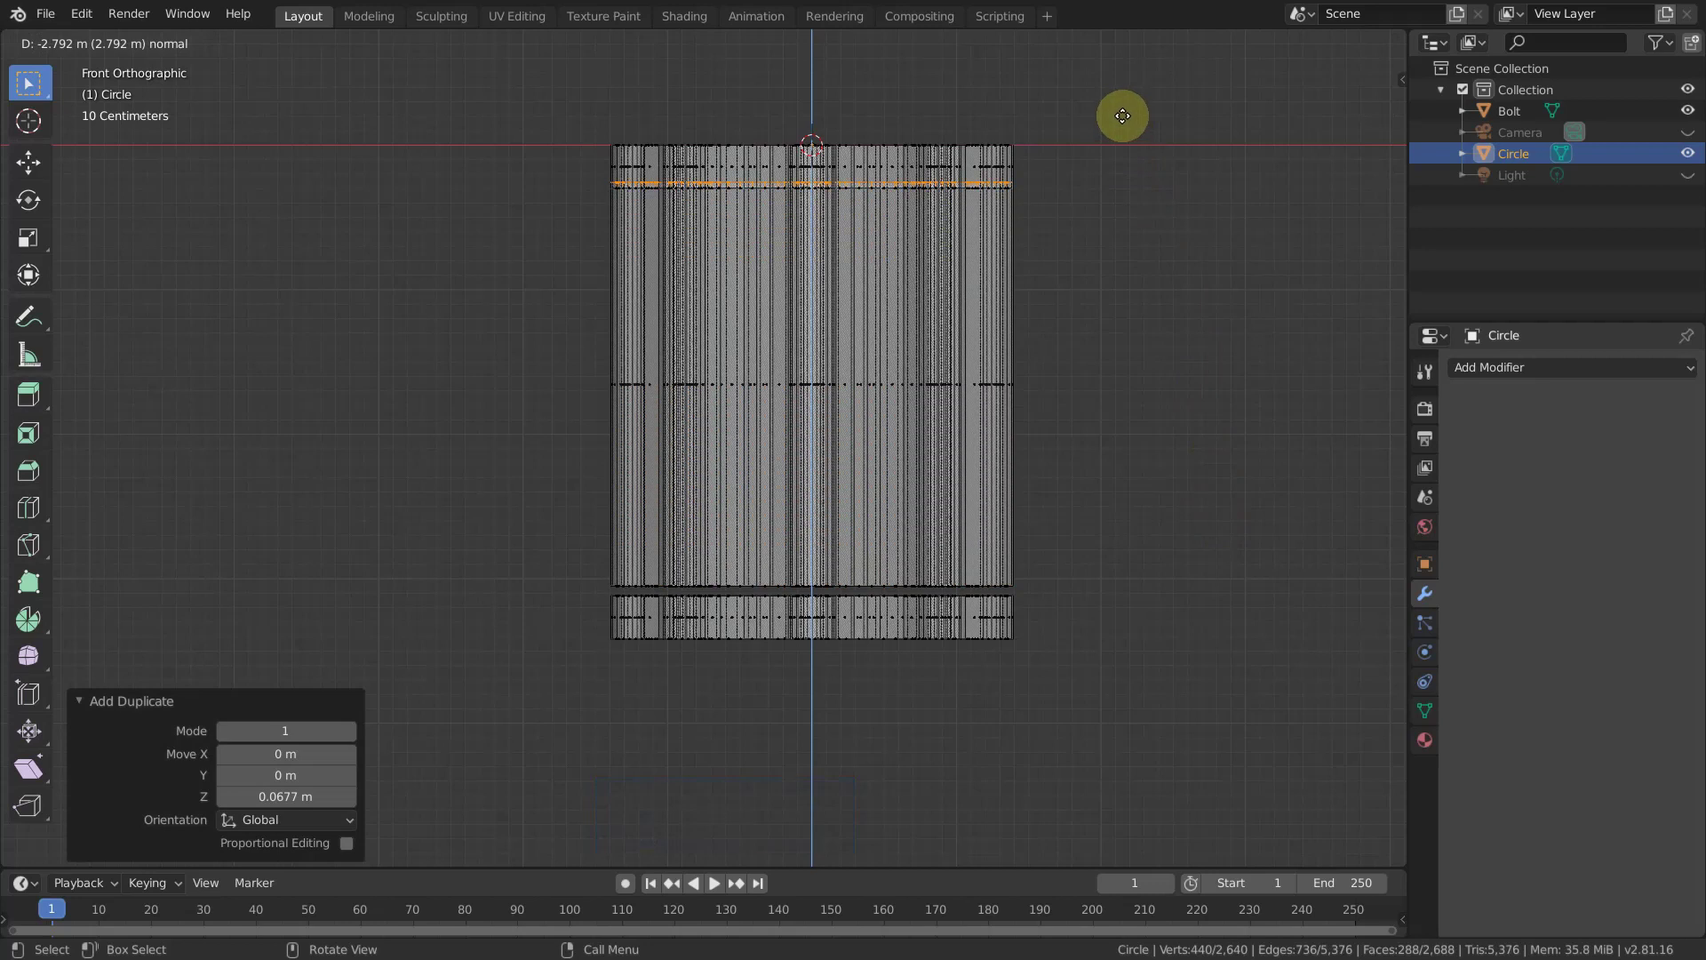
pyautogui.click(1123, 114)
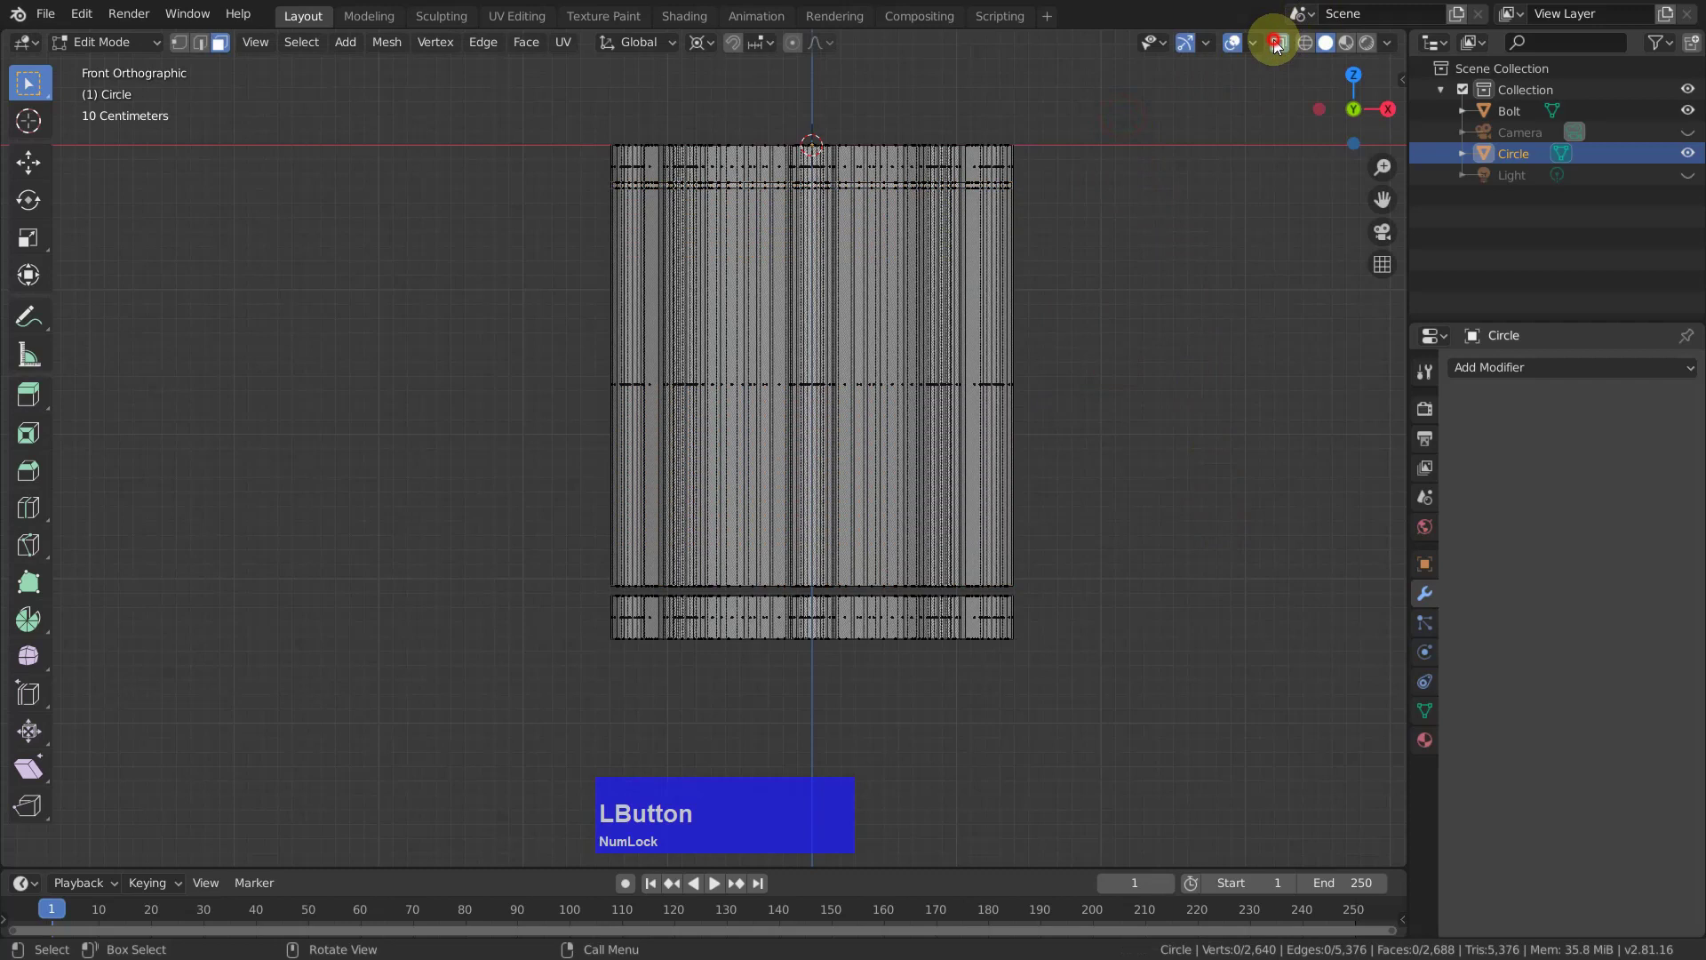
# Select the linked middle body and separate it into its own object, Circle.001.
pyautogui.press('Tab')
pyautogui.click(821, 404)
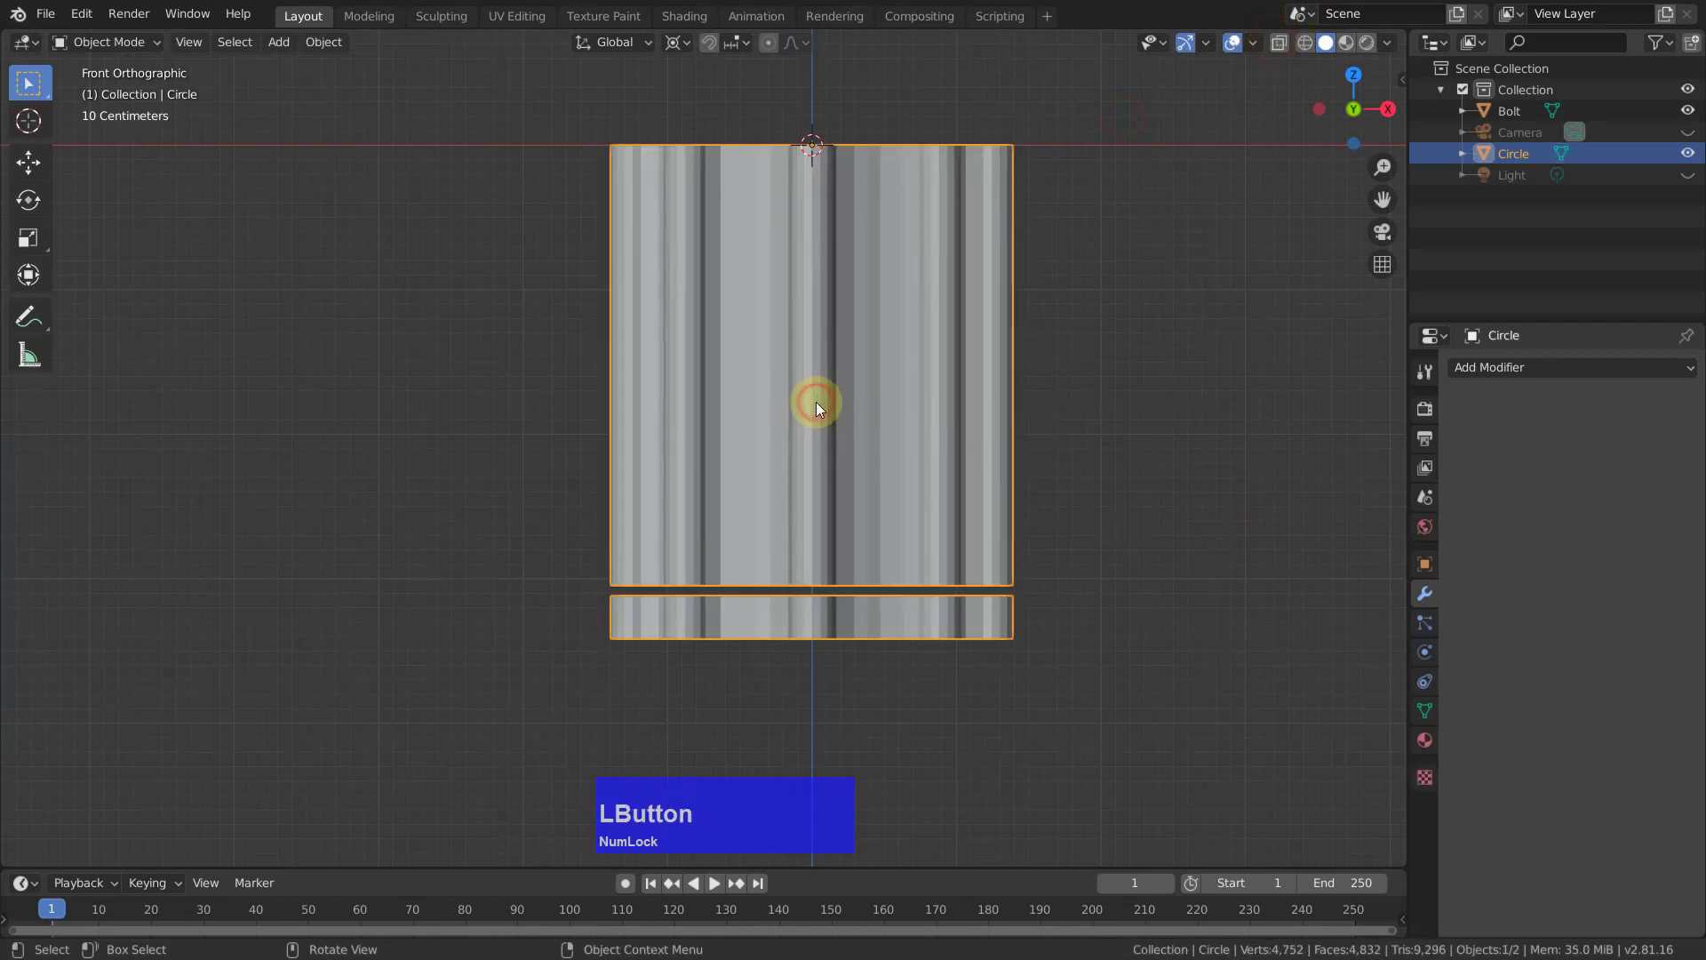
pyautogui.press('Tab')
pyautogui.click(816, 397)
pyautogui.press('l')
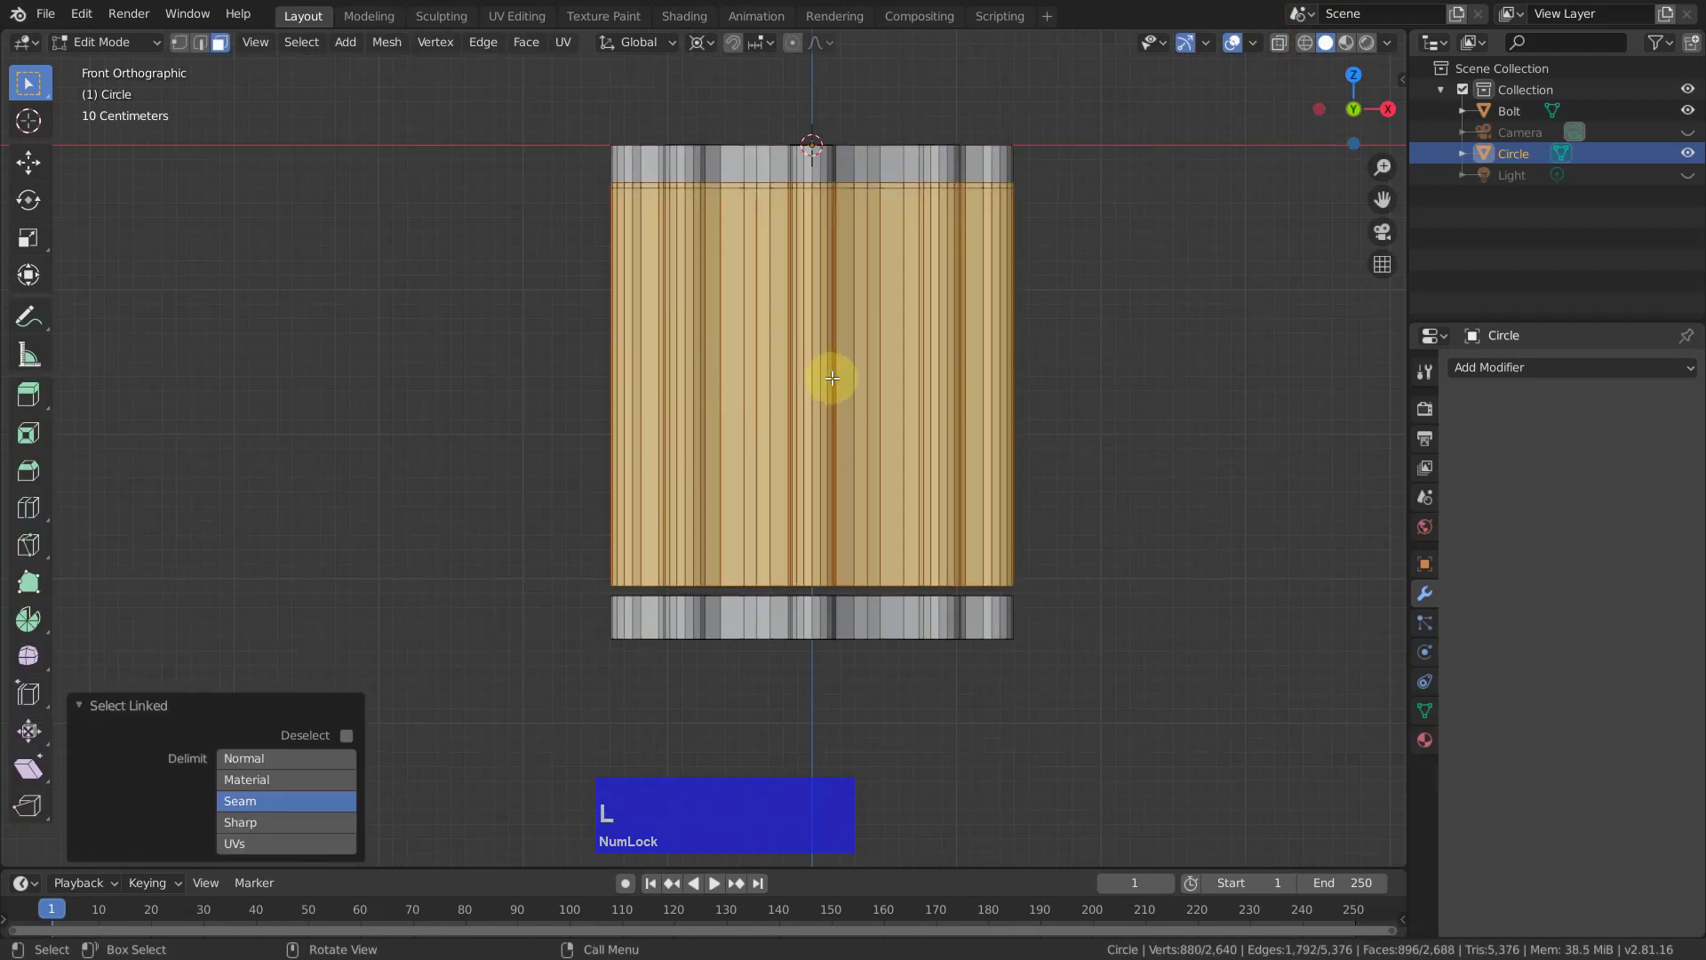
pyautogui.press('p')
pyautogui.click(838, 379)
# Edit Circle.001, move all of it about 5 cm down along Z and clear the selection.
pyautogui.press('Tab')
pyautogui.click(844, 376)
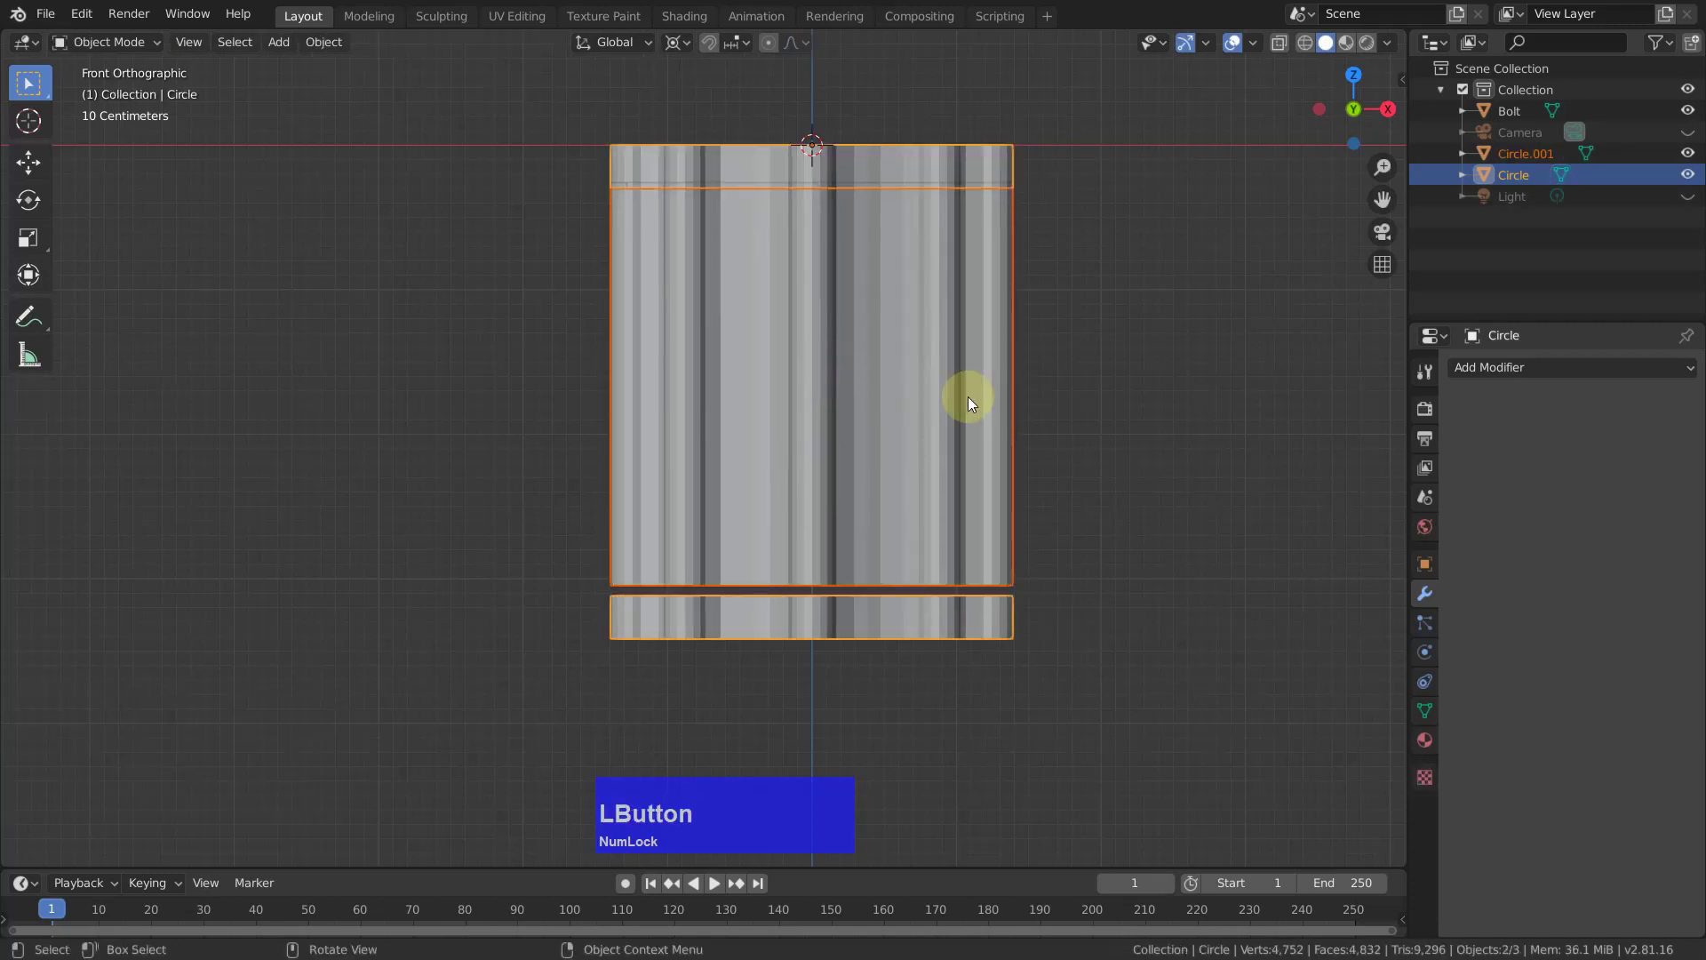
pyautogui.press('Tab')
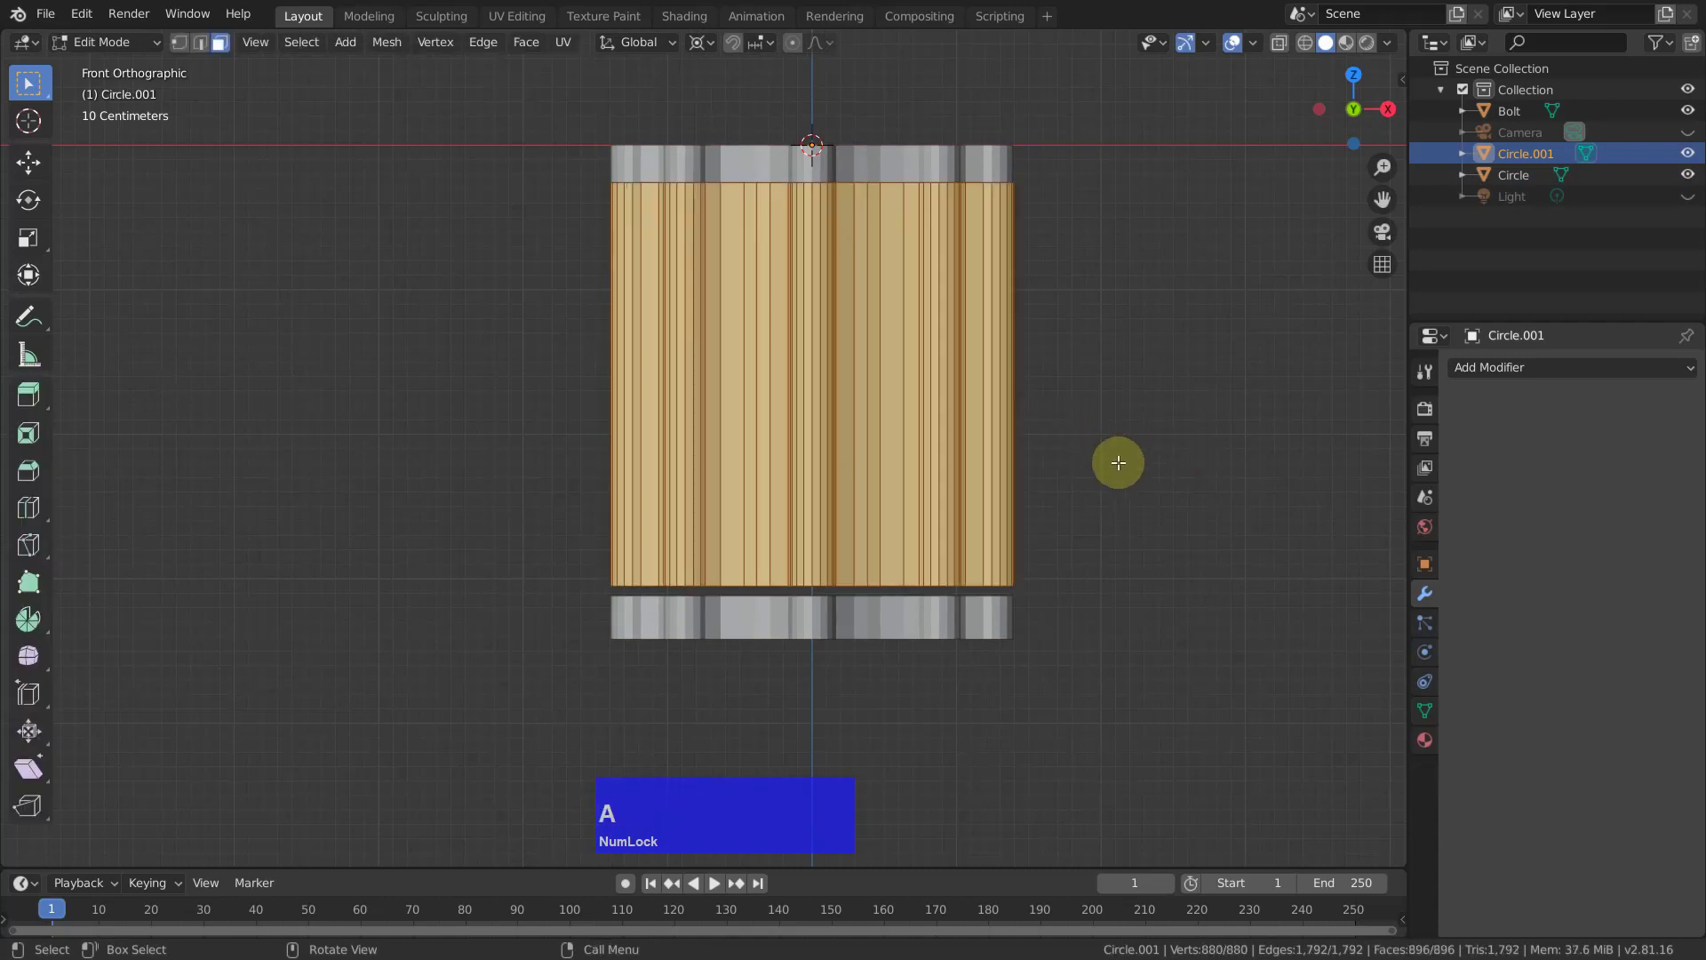
pyautogui.write('ag')
pyautogui.write('z')
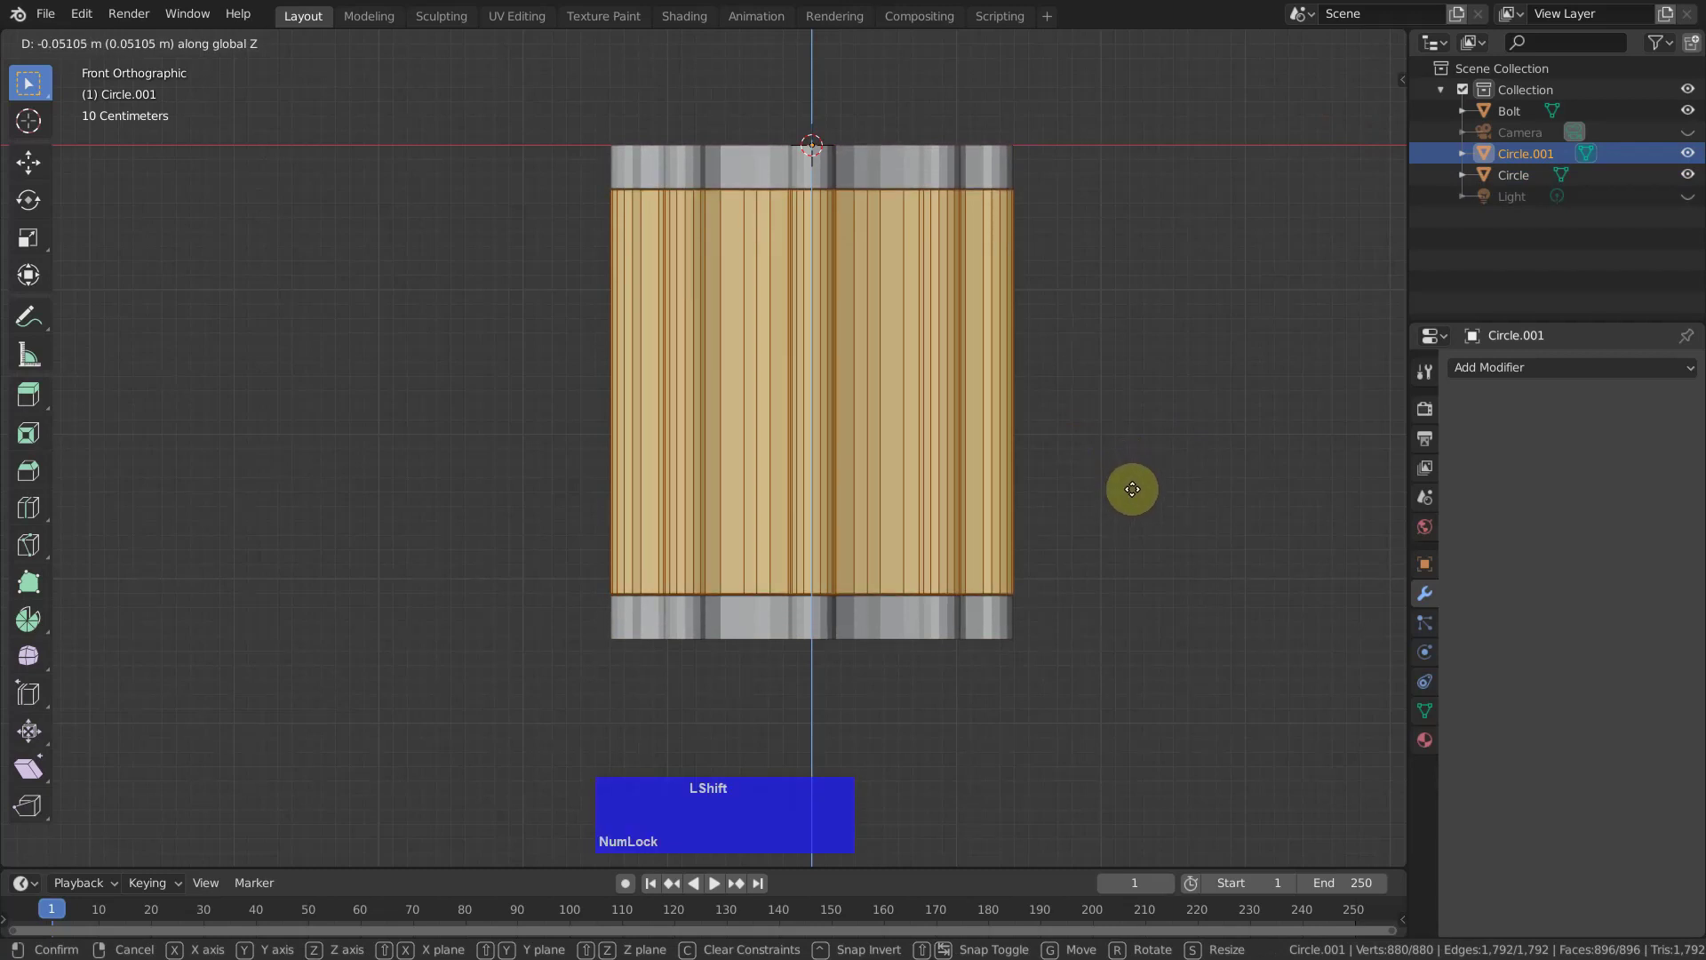
pyautogui.click(1131, 481)
pyautogui.click(1185, 392)
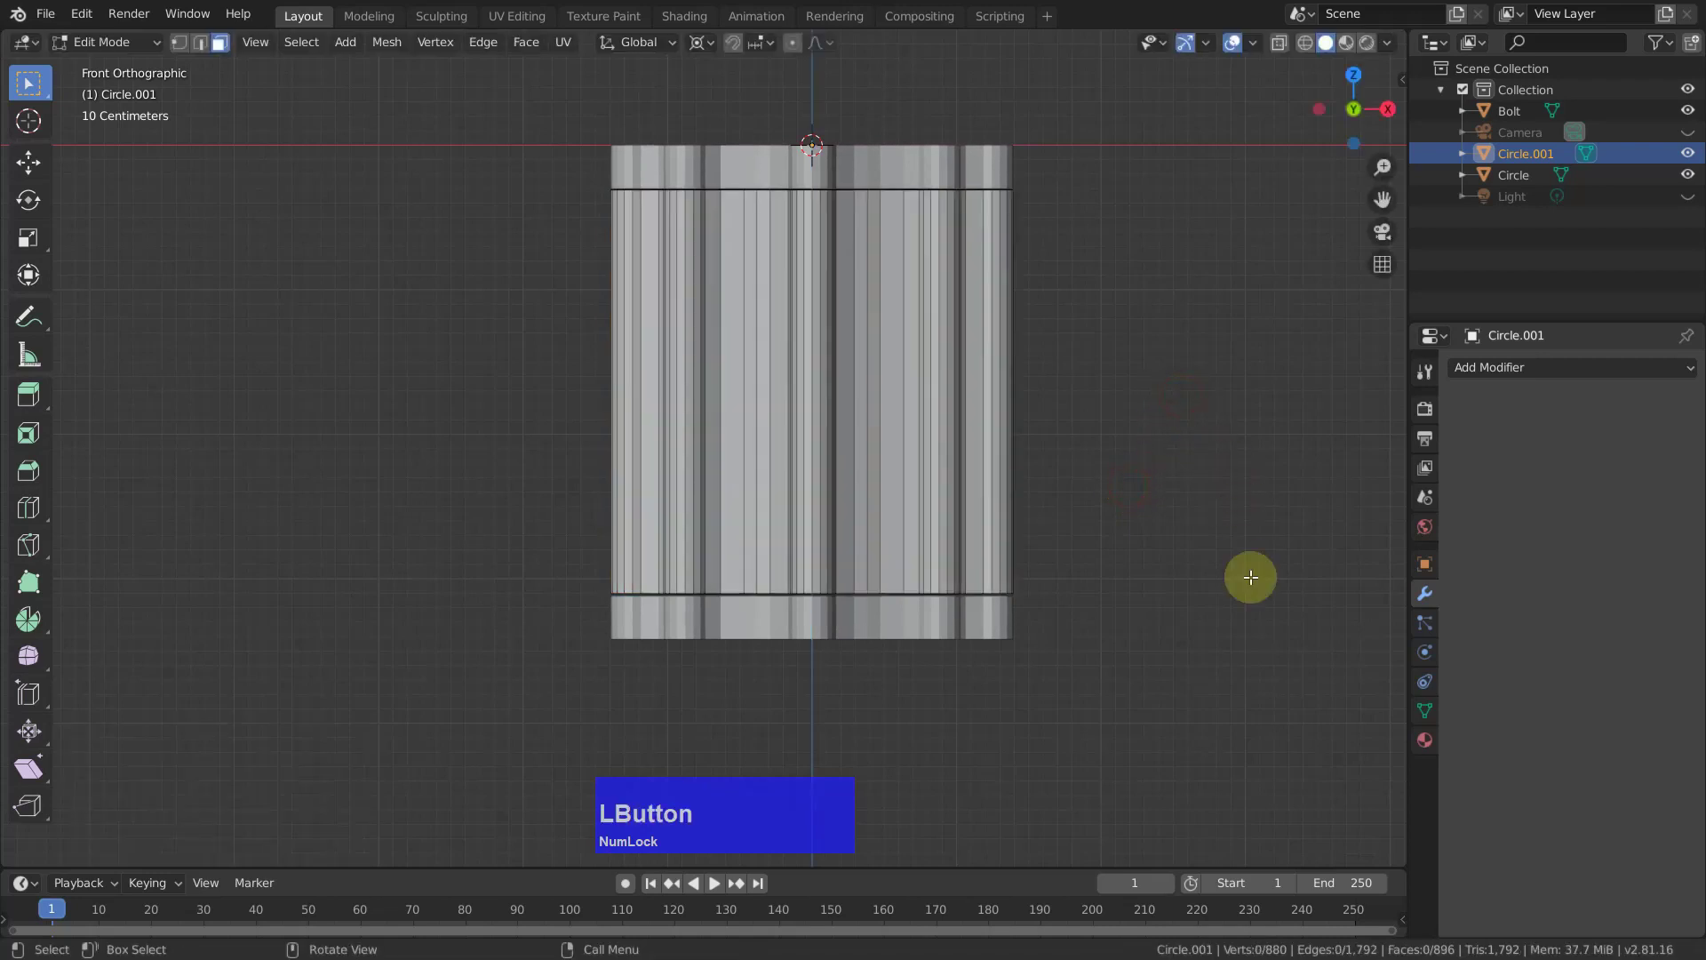
# Loop-cut the top ring's inner wall and raise a duplicate of it above the rim.
pyautogui.middleClick(1143, 314)
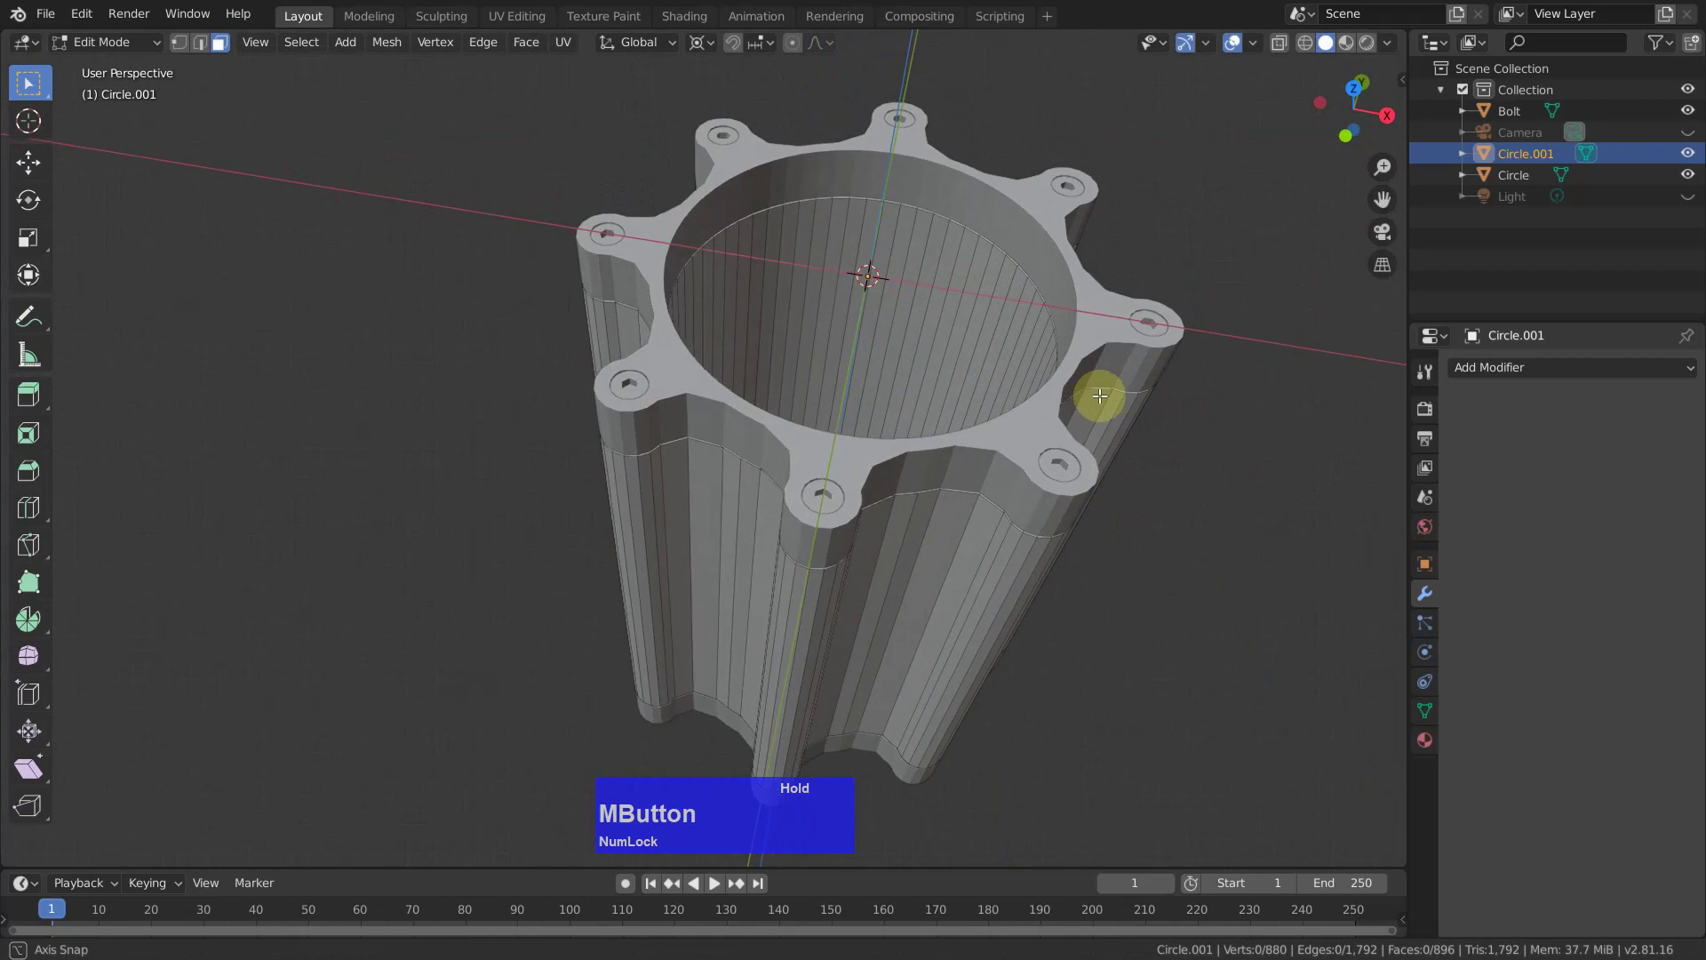
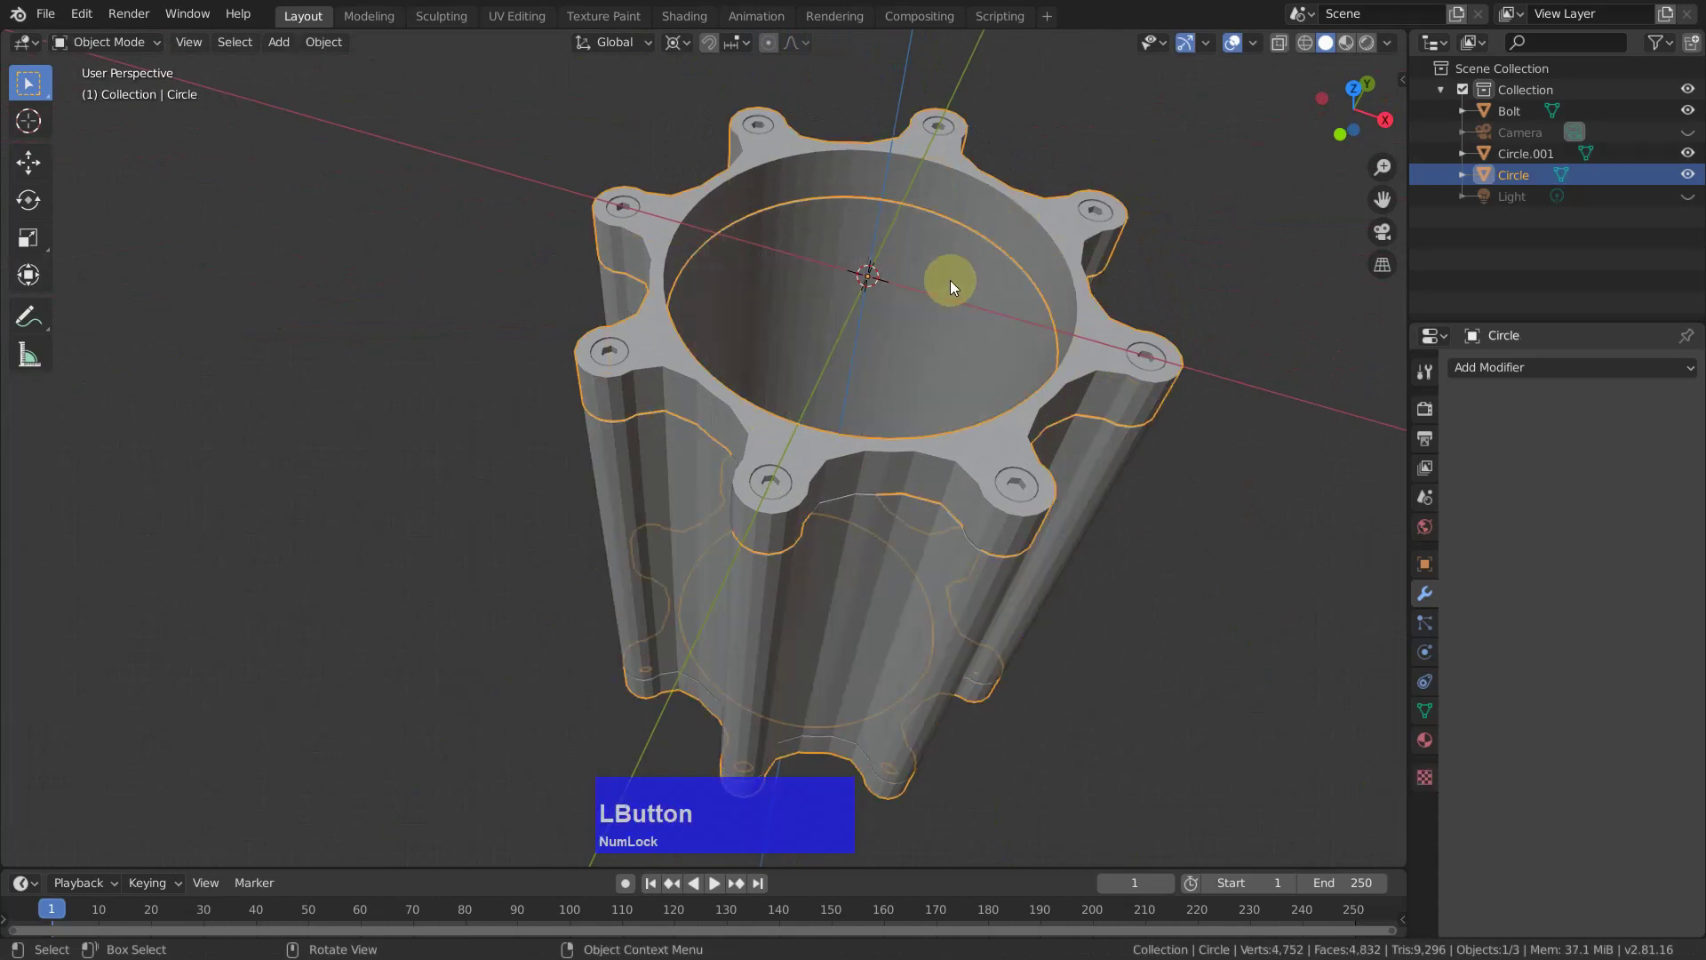
pyautogui.press('Tab')
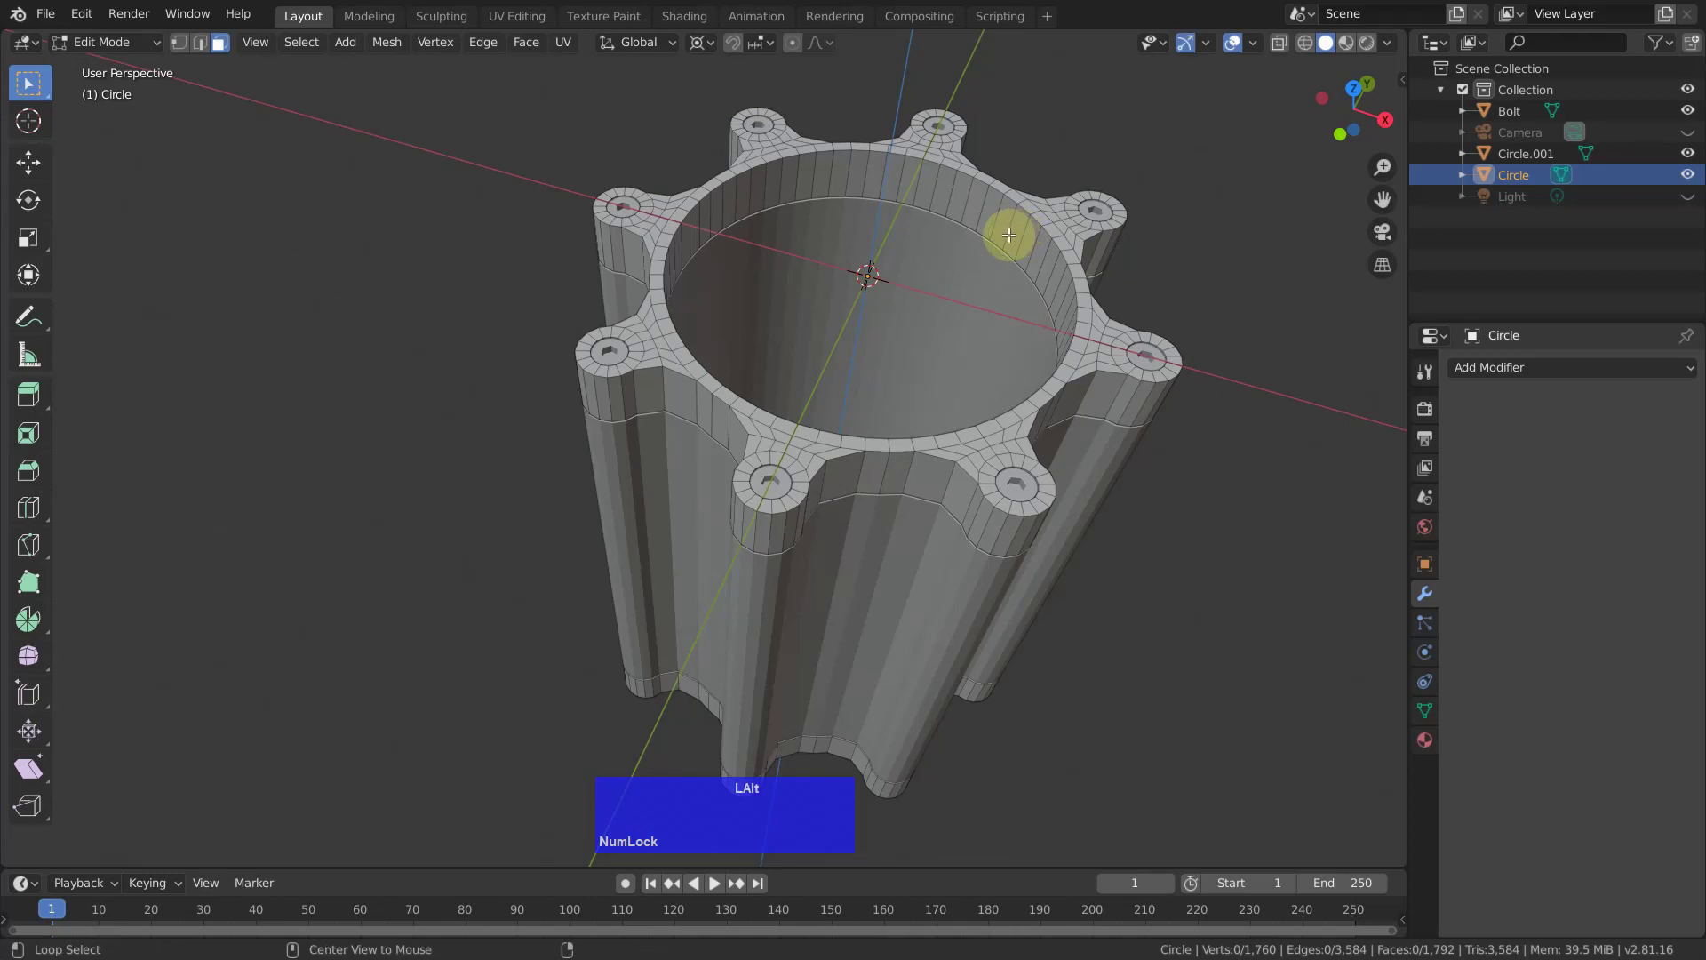
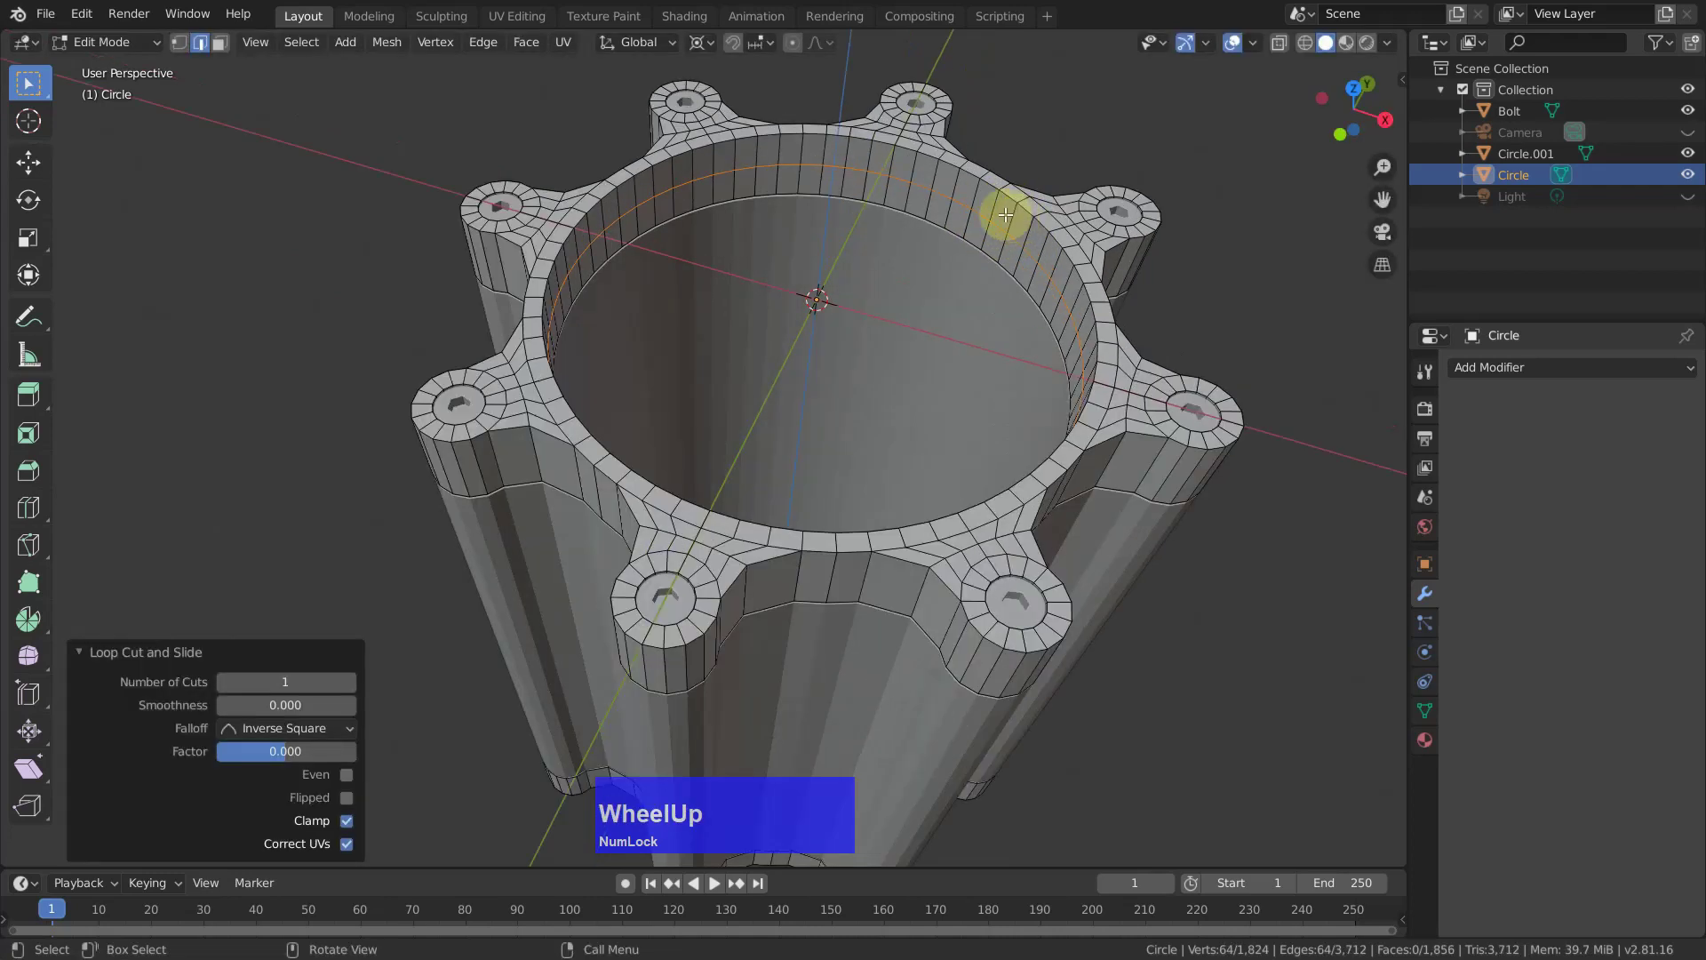
pyautogui.press('3')
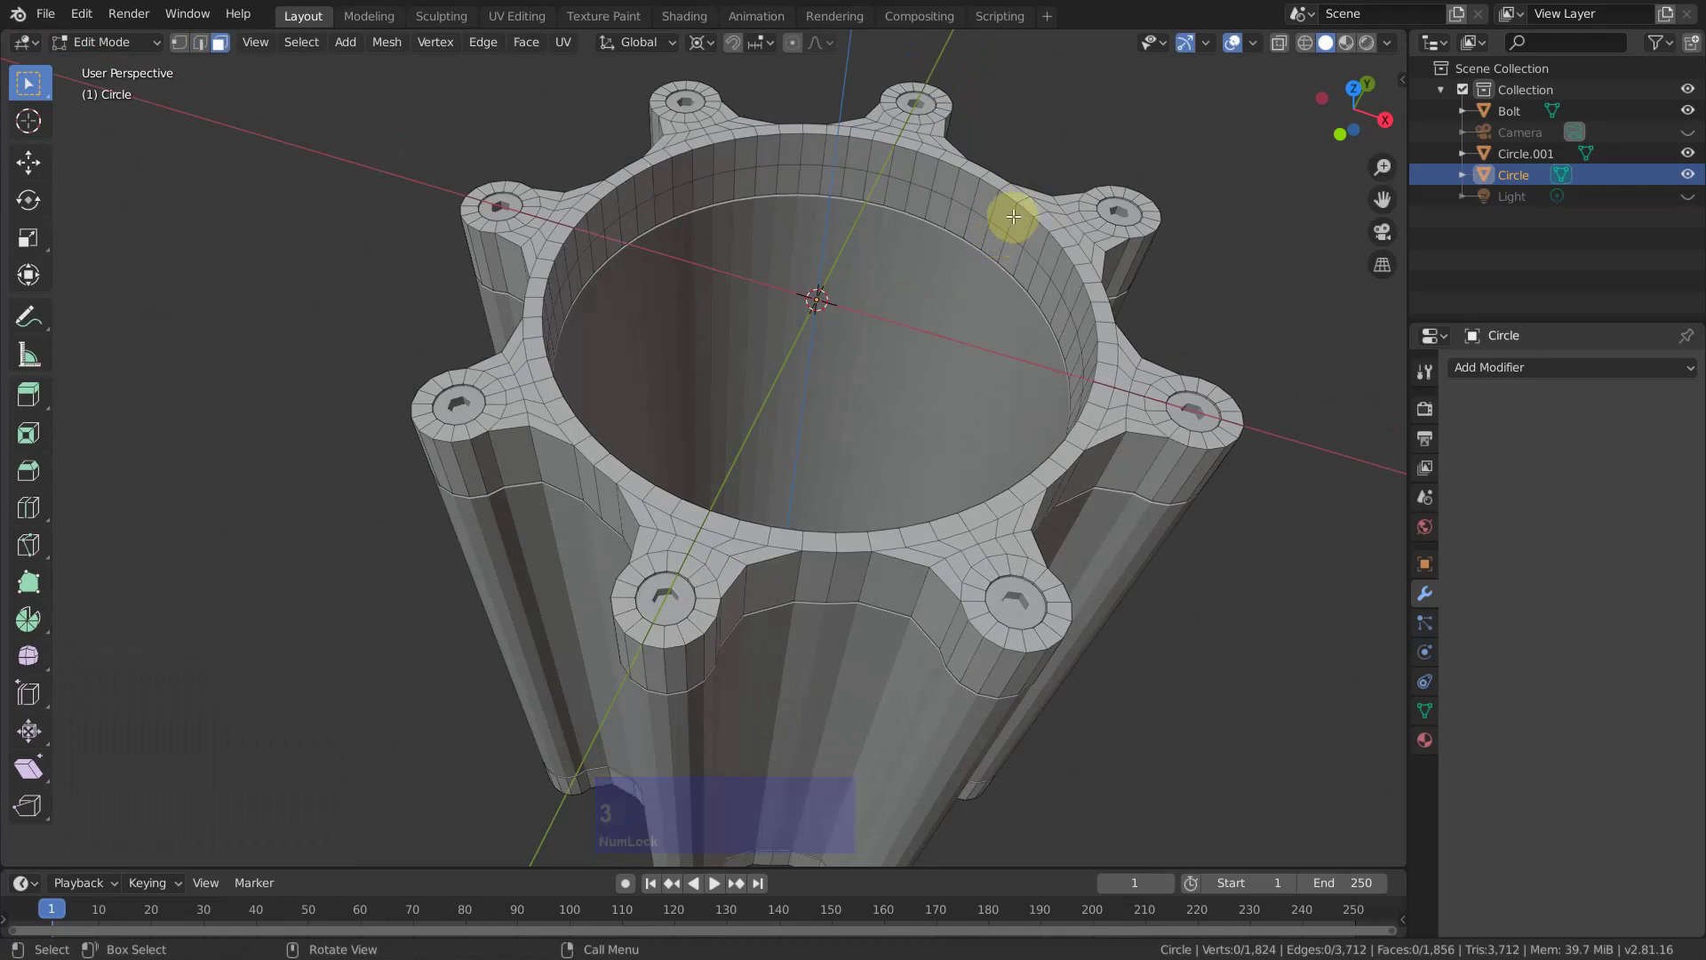
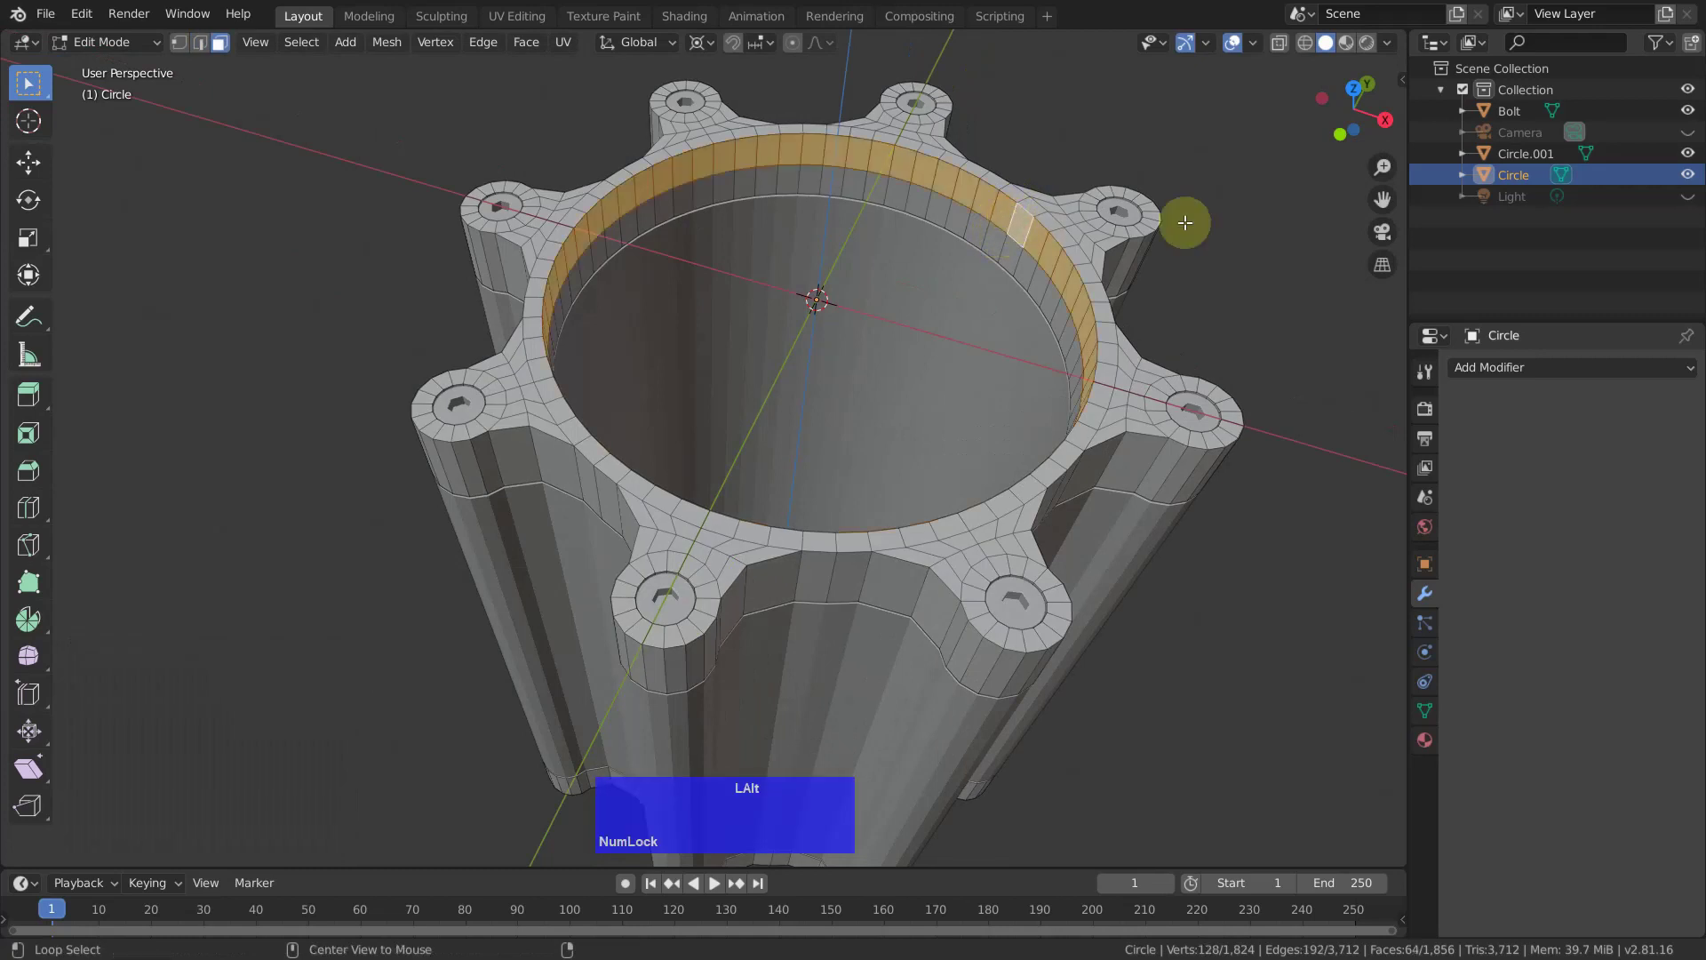
pyautogui.press('shift+d')
pyautogui.press('z')
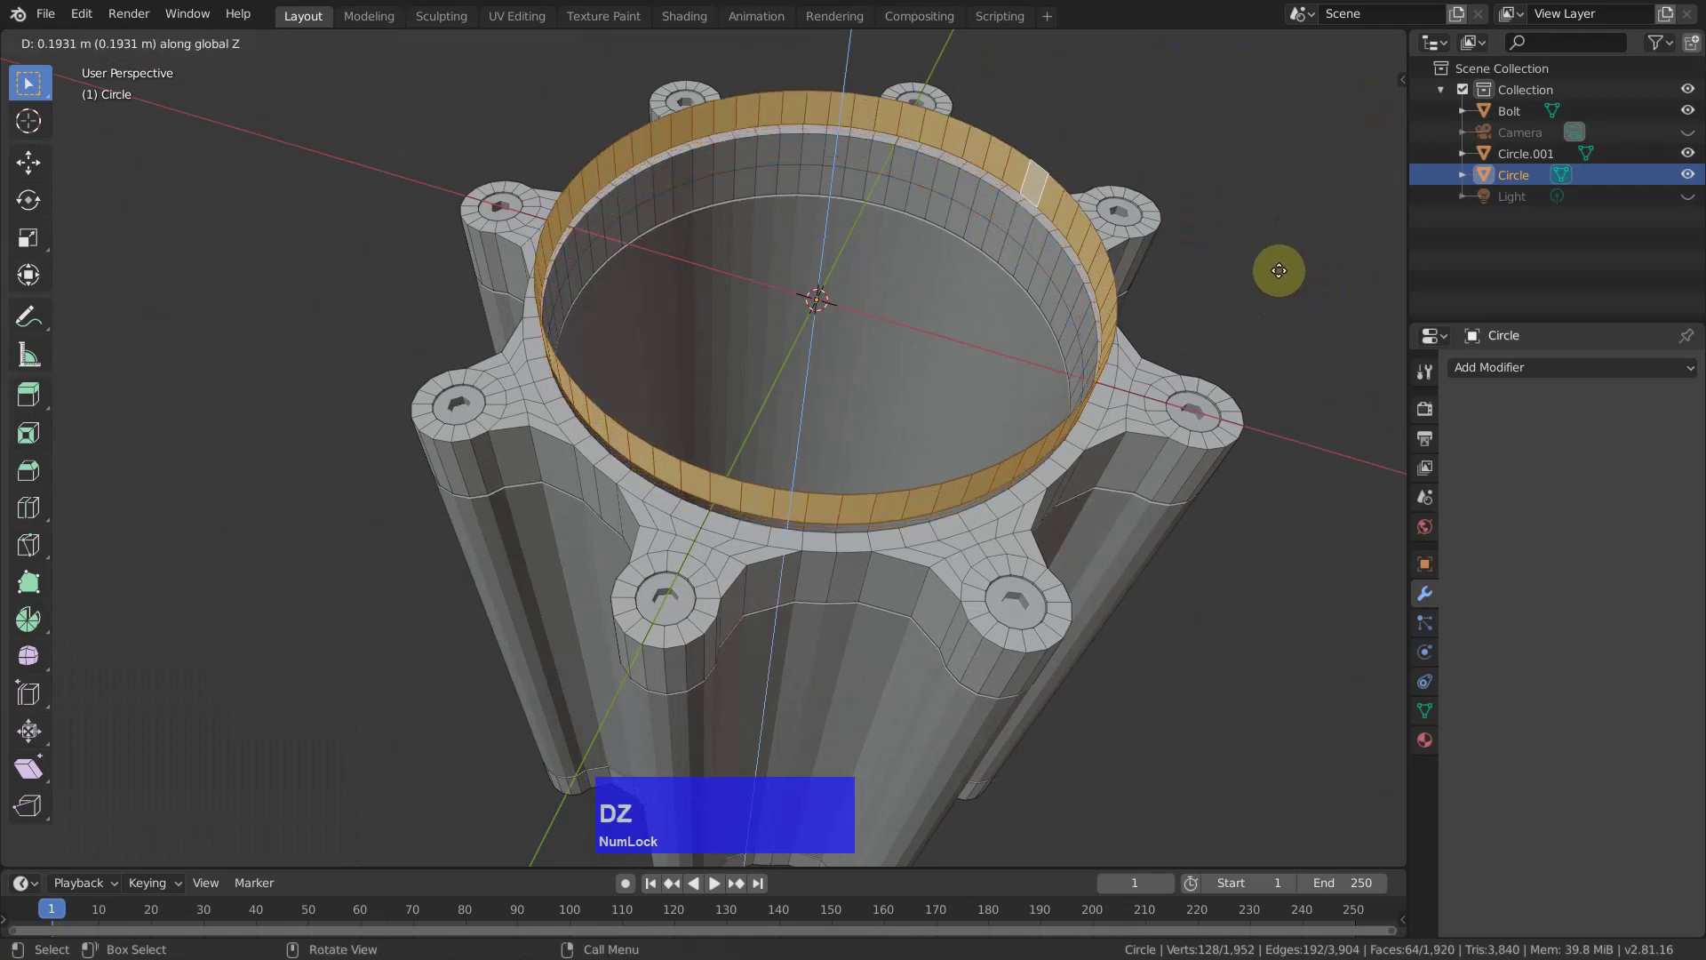
pyautogui.click(1283, 277)
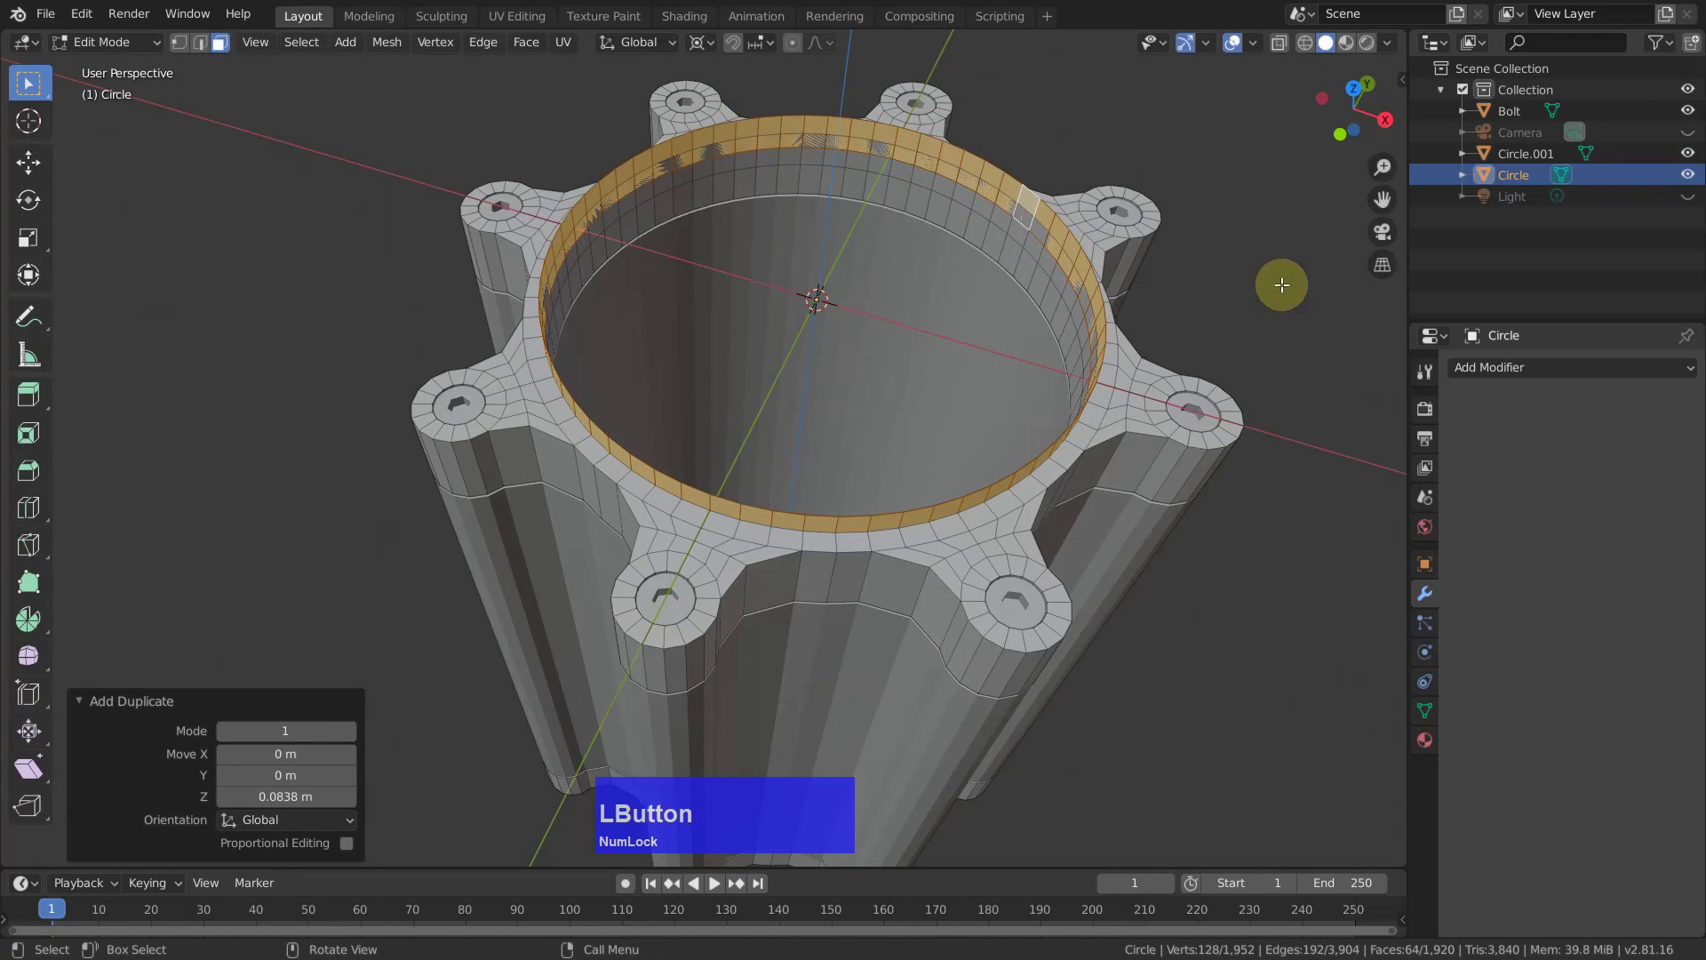
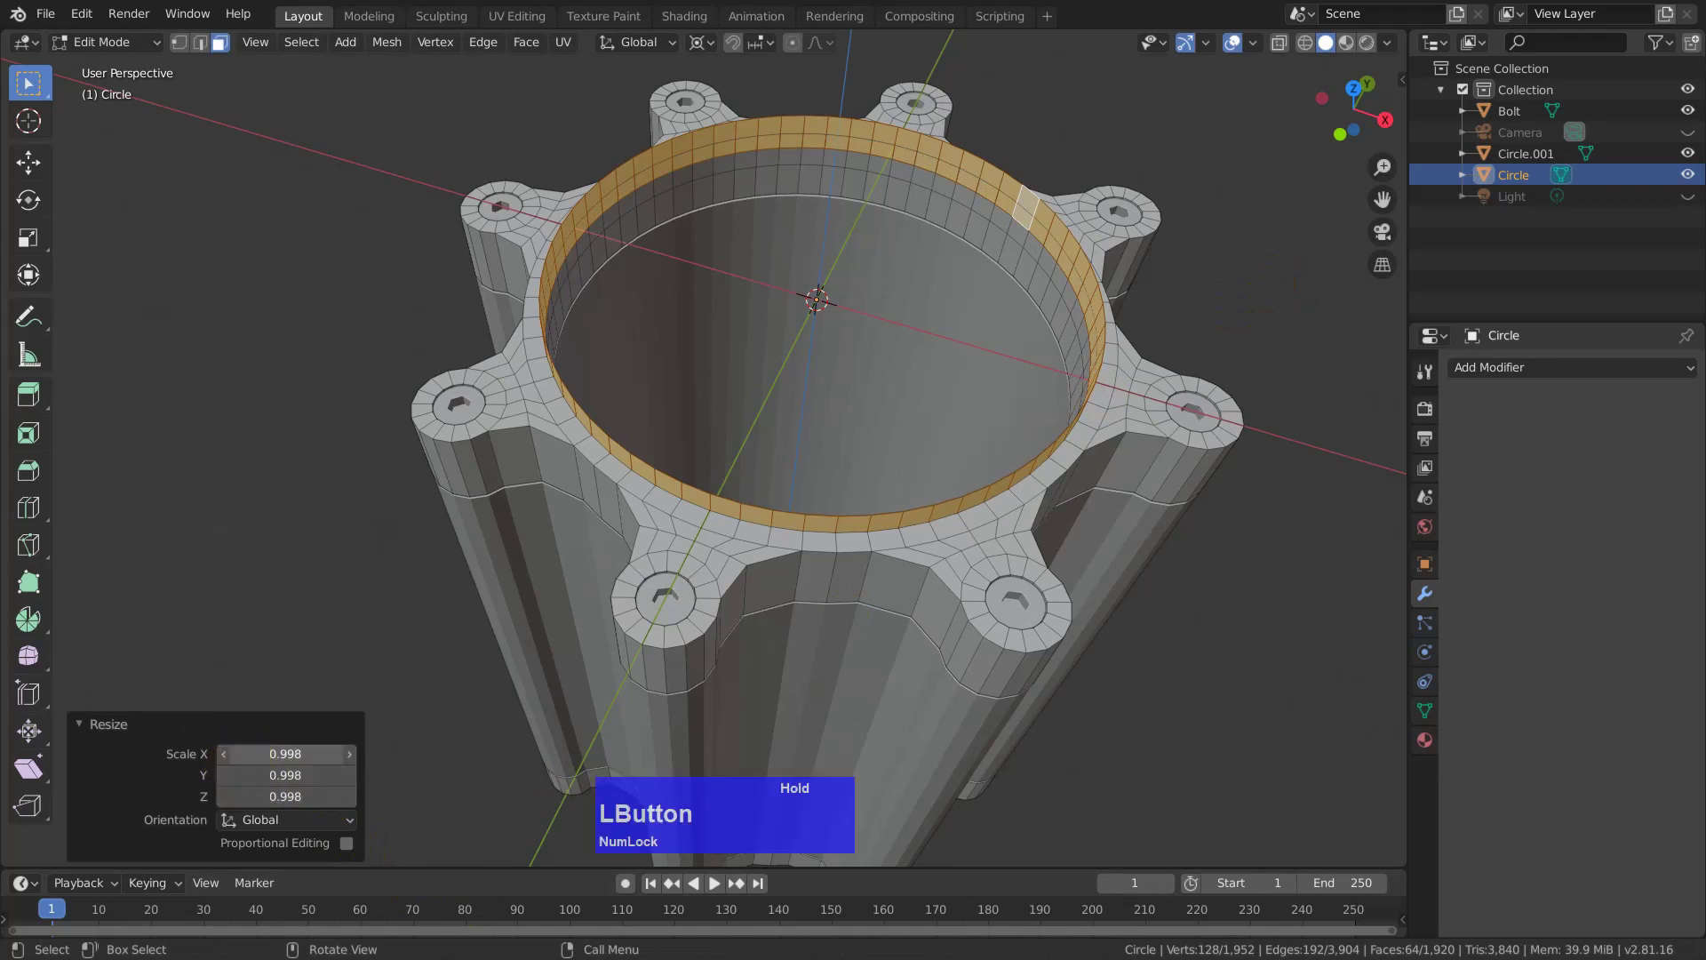
# Scale the raised inner band to 0.995 of its size and inspect it.
pyautogui.write('.')
pyautogui.write('99')
pyautogui.write('5')
pyautogui.press('Return')
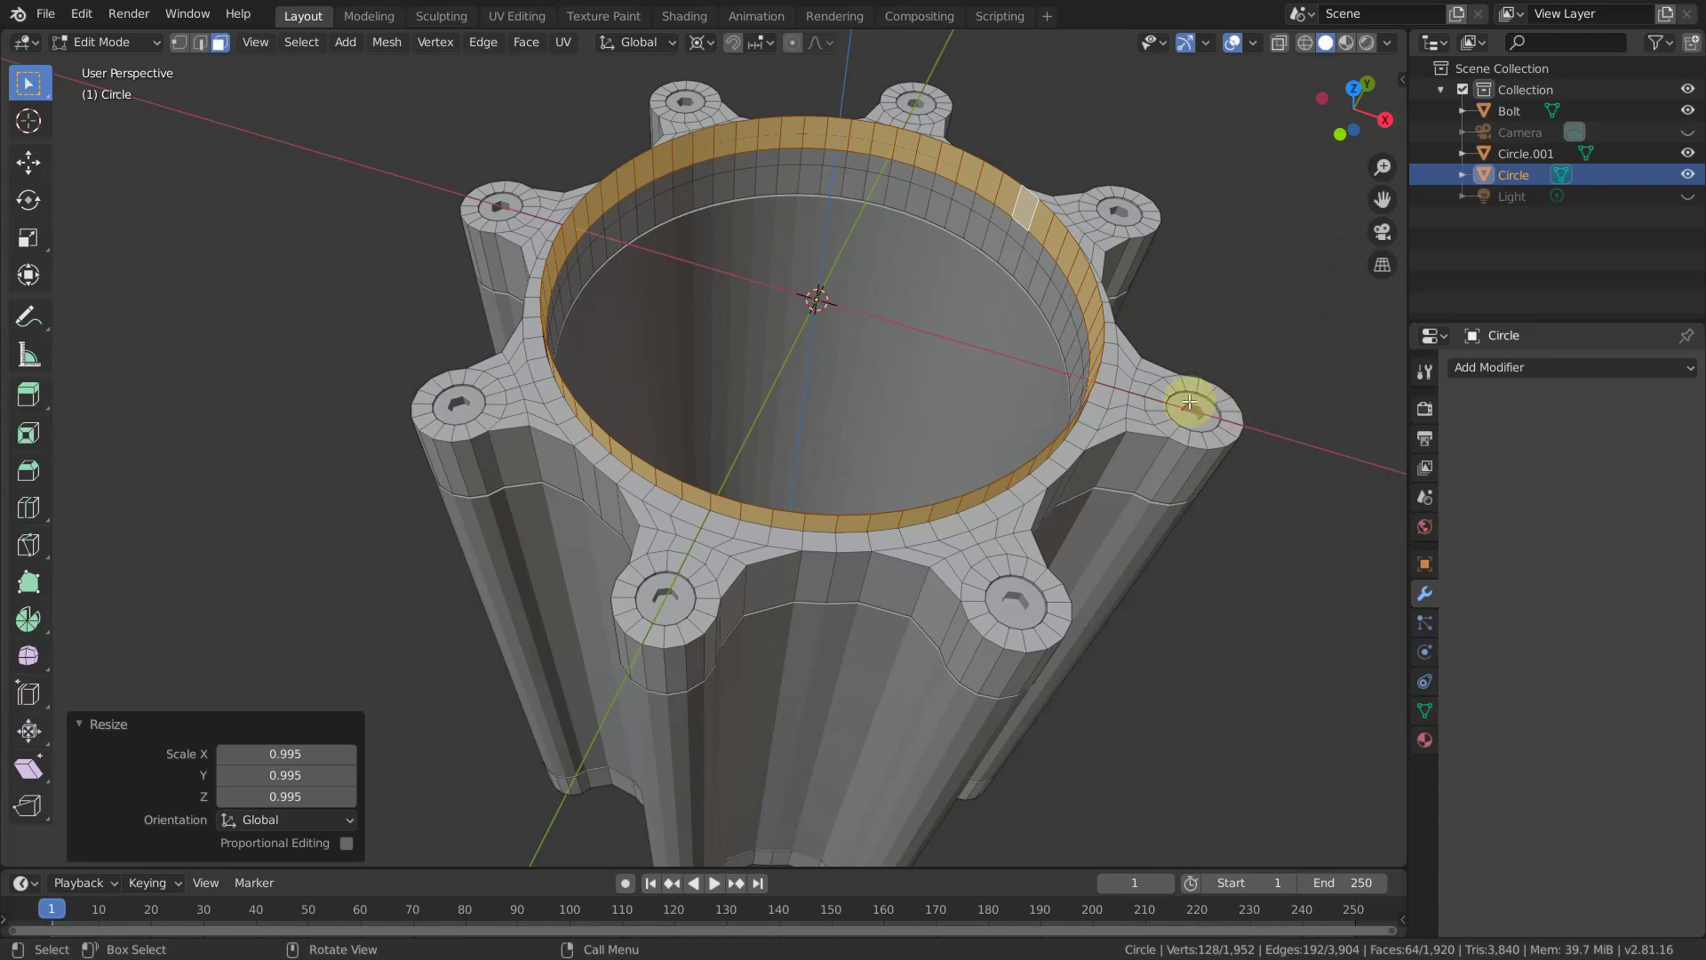
pyautogui.middleClick(1177, 372)
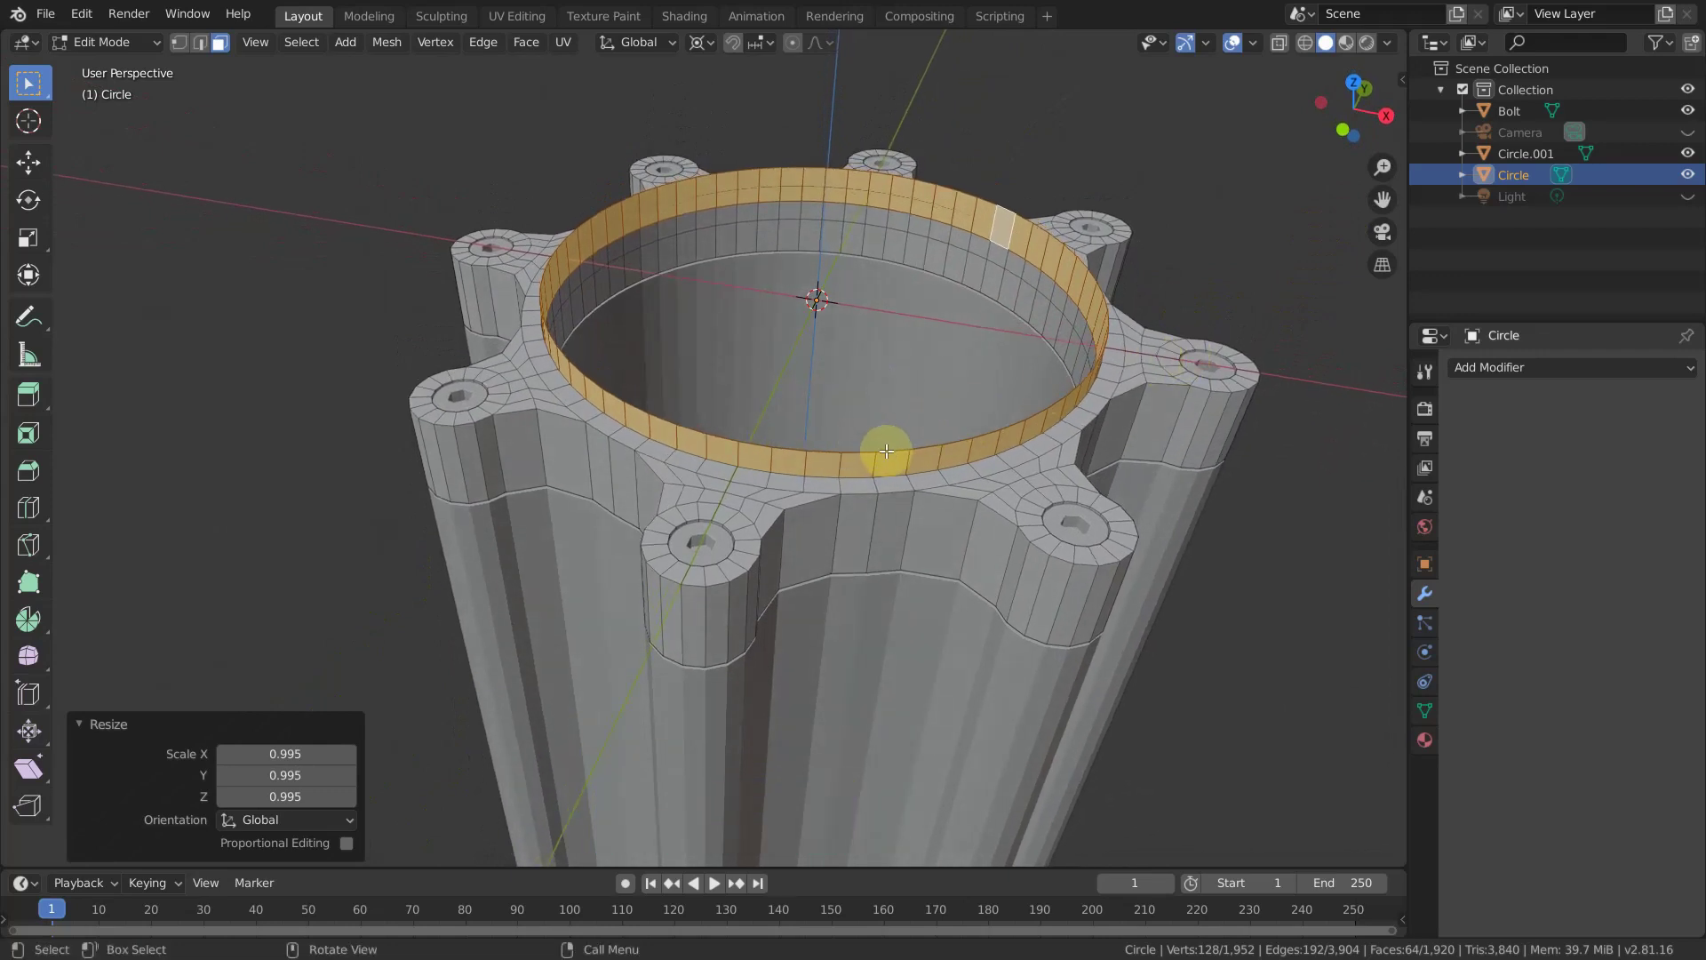
# Cap the band's top edge loop with a face and inset a small centre disc.
pyautogui.press('2')
pyautogui.click(893, 442)
pyautogui.press('2')
pyautogui.click(880, 413)
pyautogui.click(896, 444)
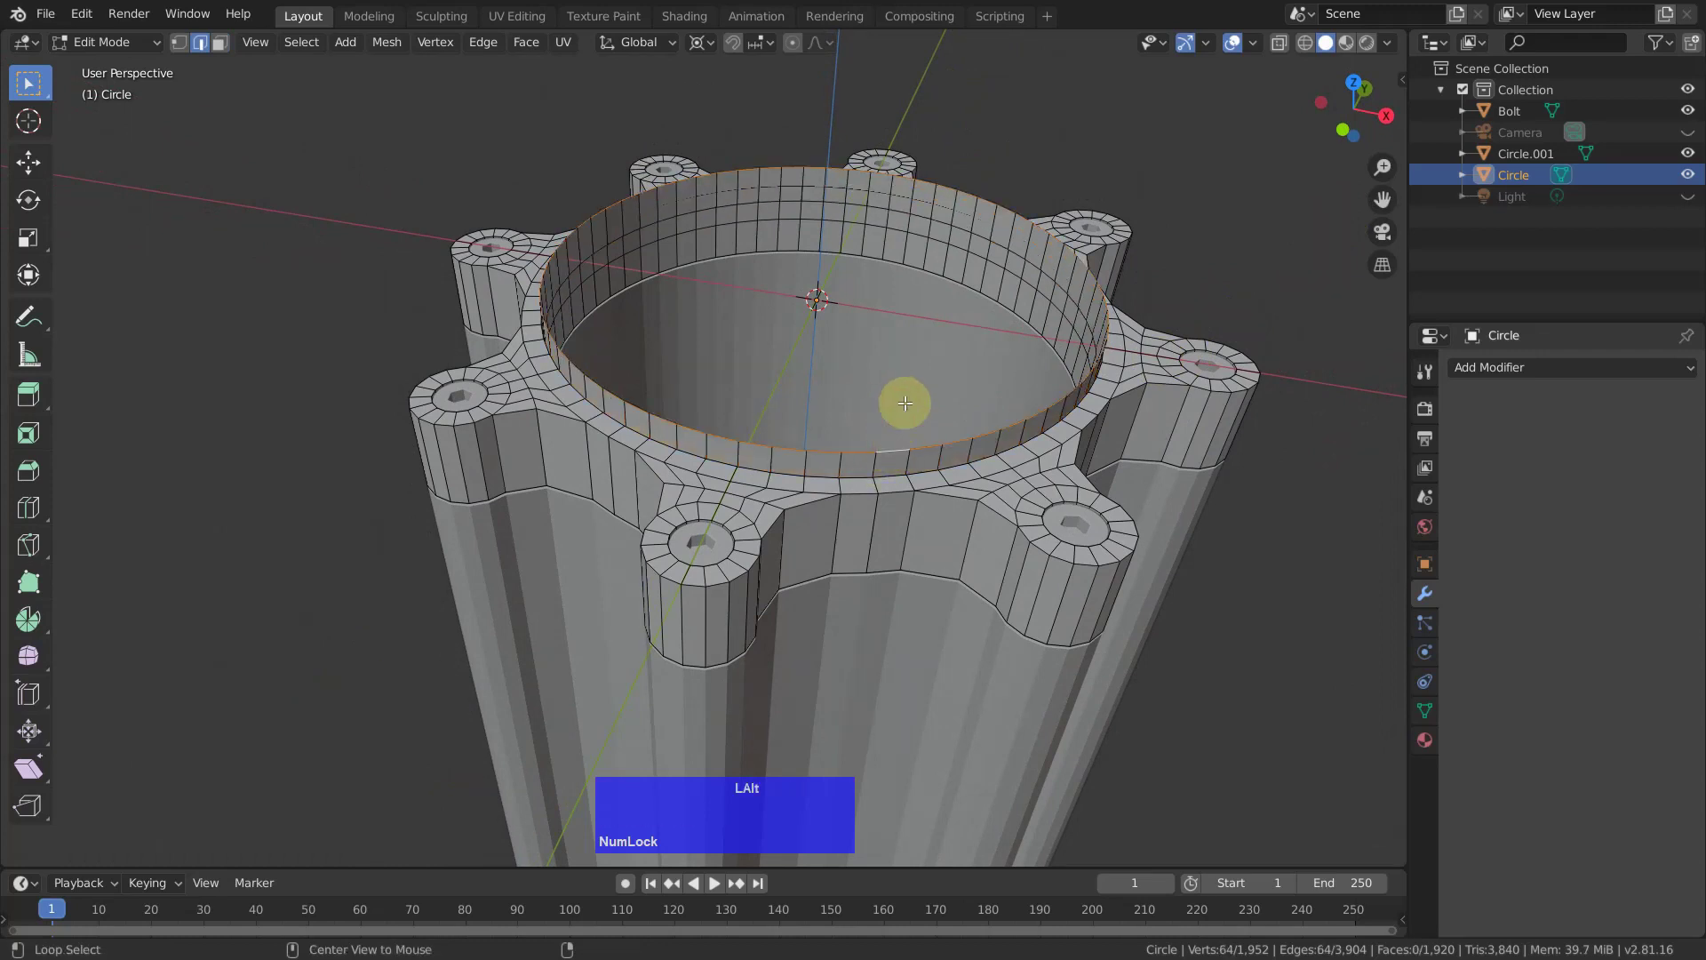
pyautogui.press('f')
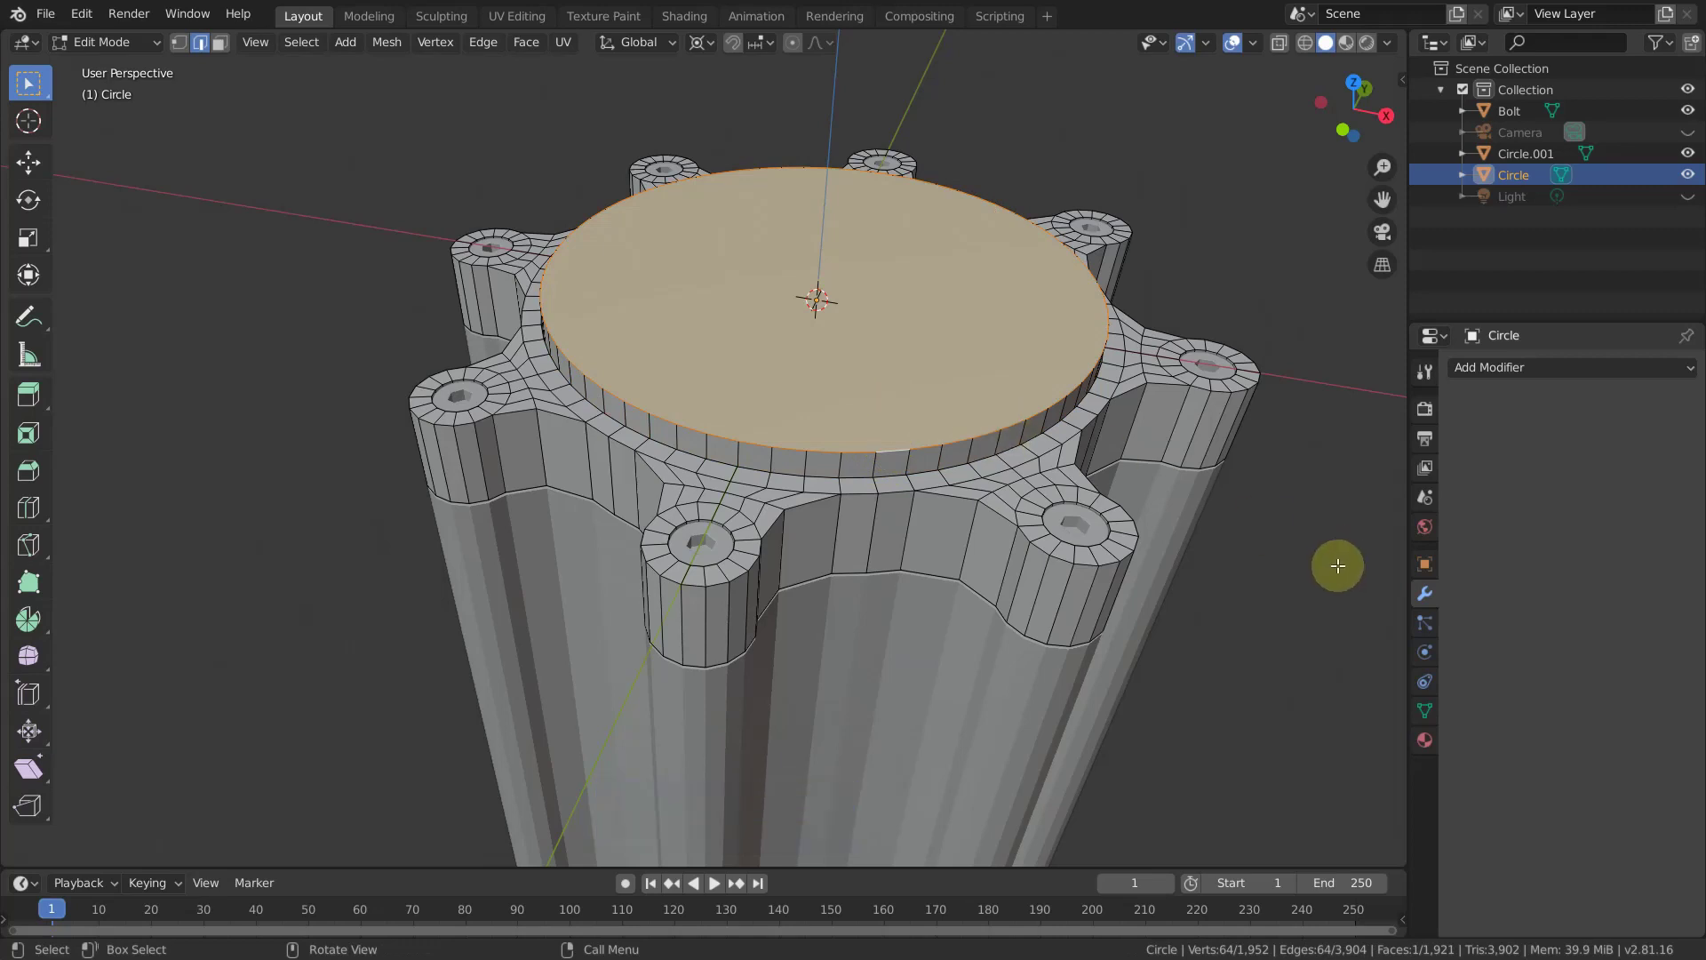
pyautogui.press('i')
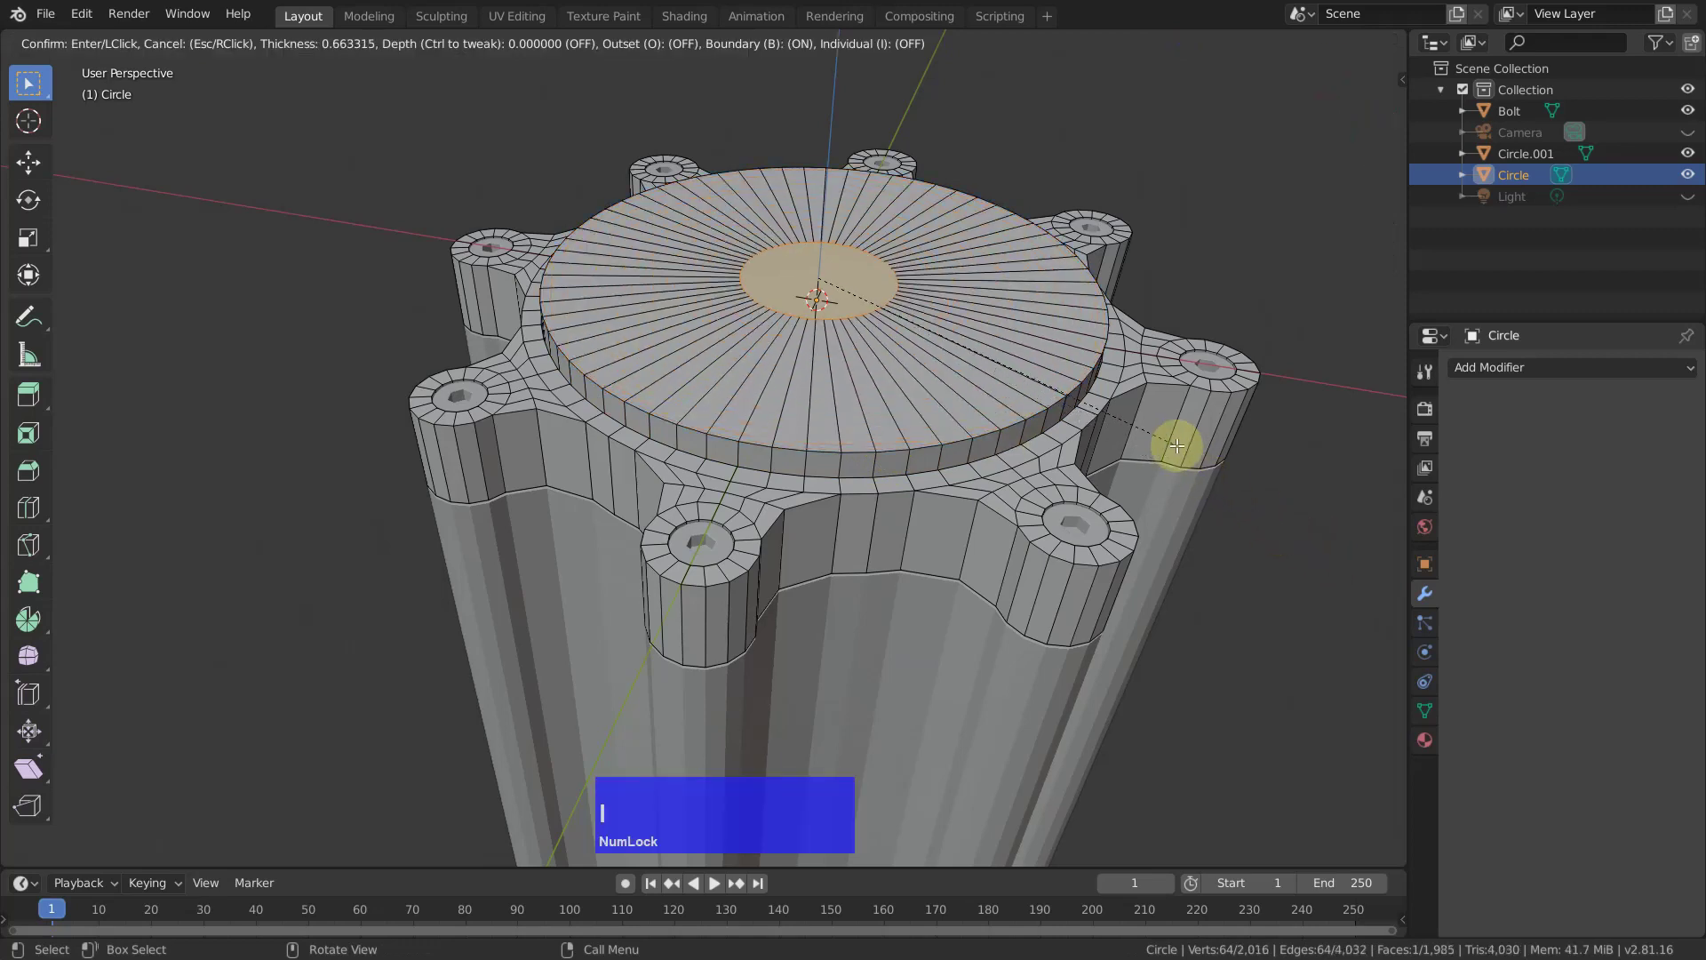
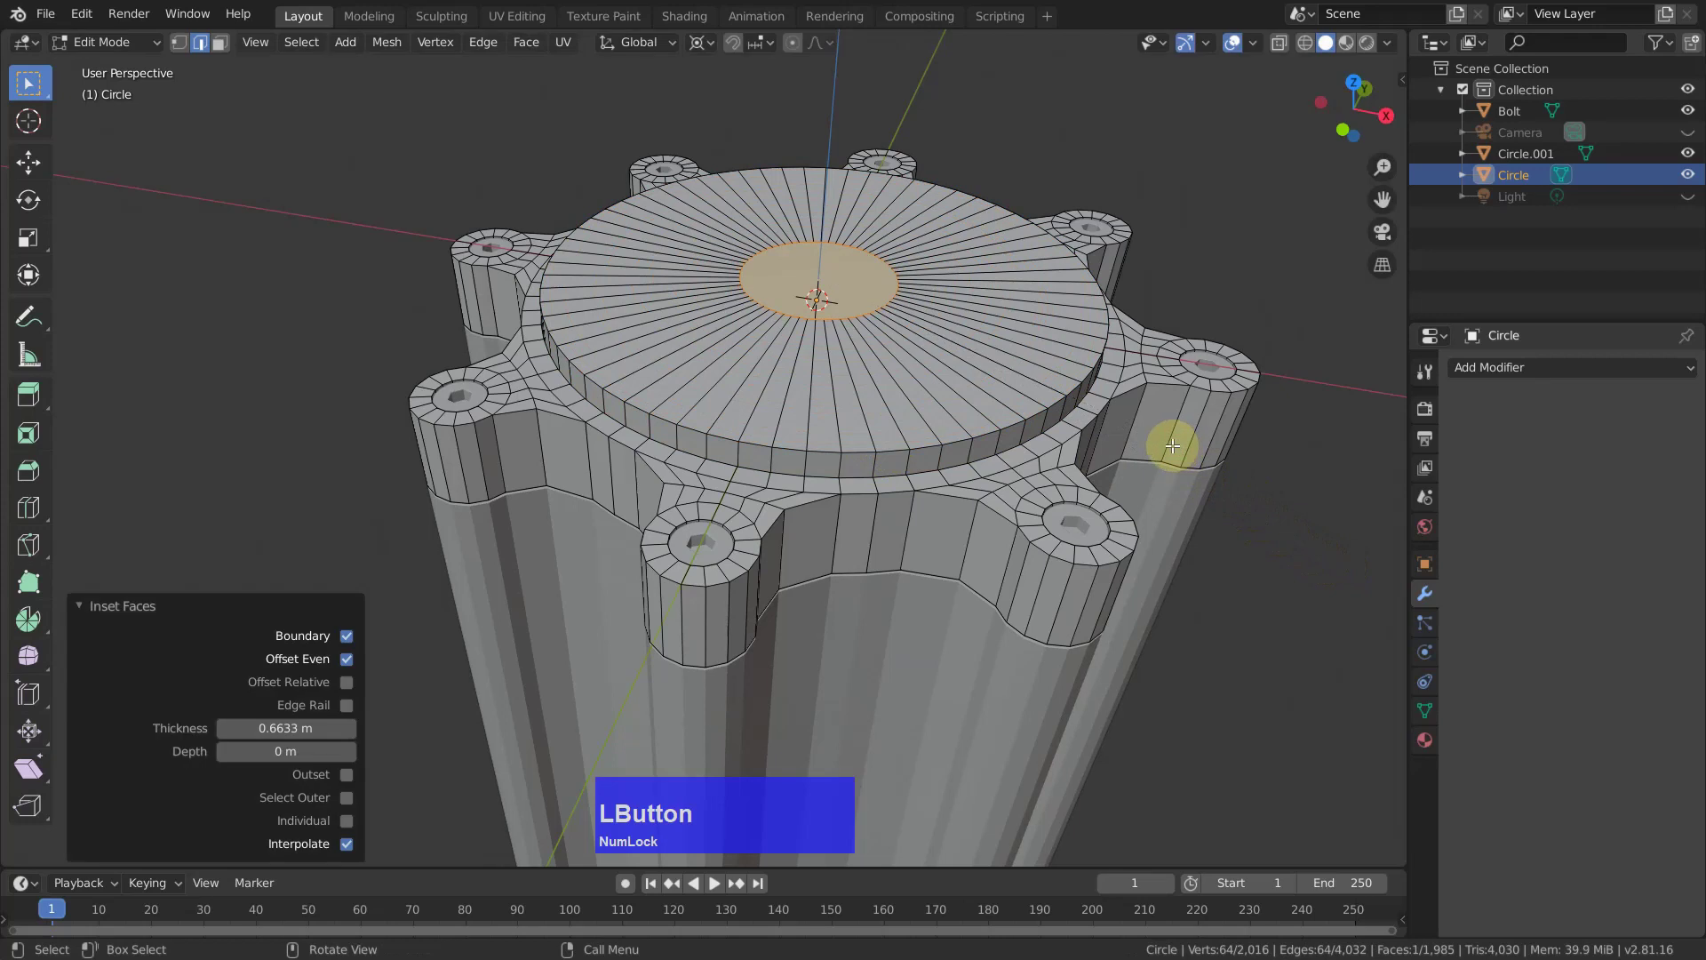
# Extrude the centre disc inward then up into a shaft and adjust its height along Z.
pyautogui.press('e')
pyautogui.click(1166, 527)
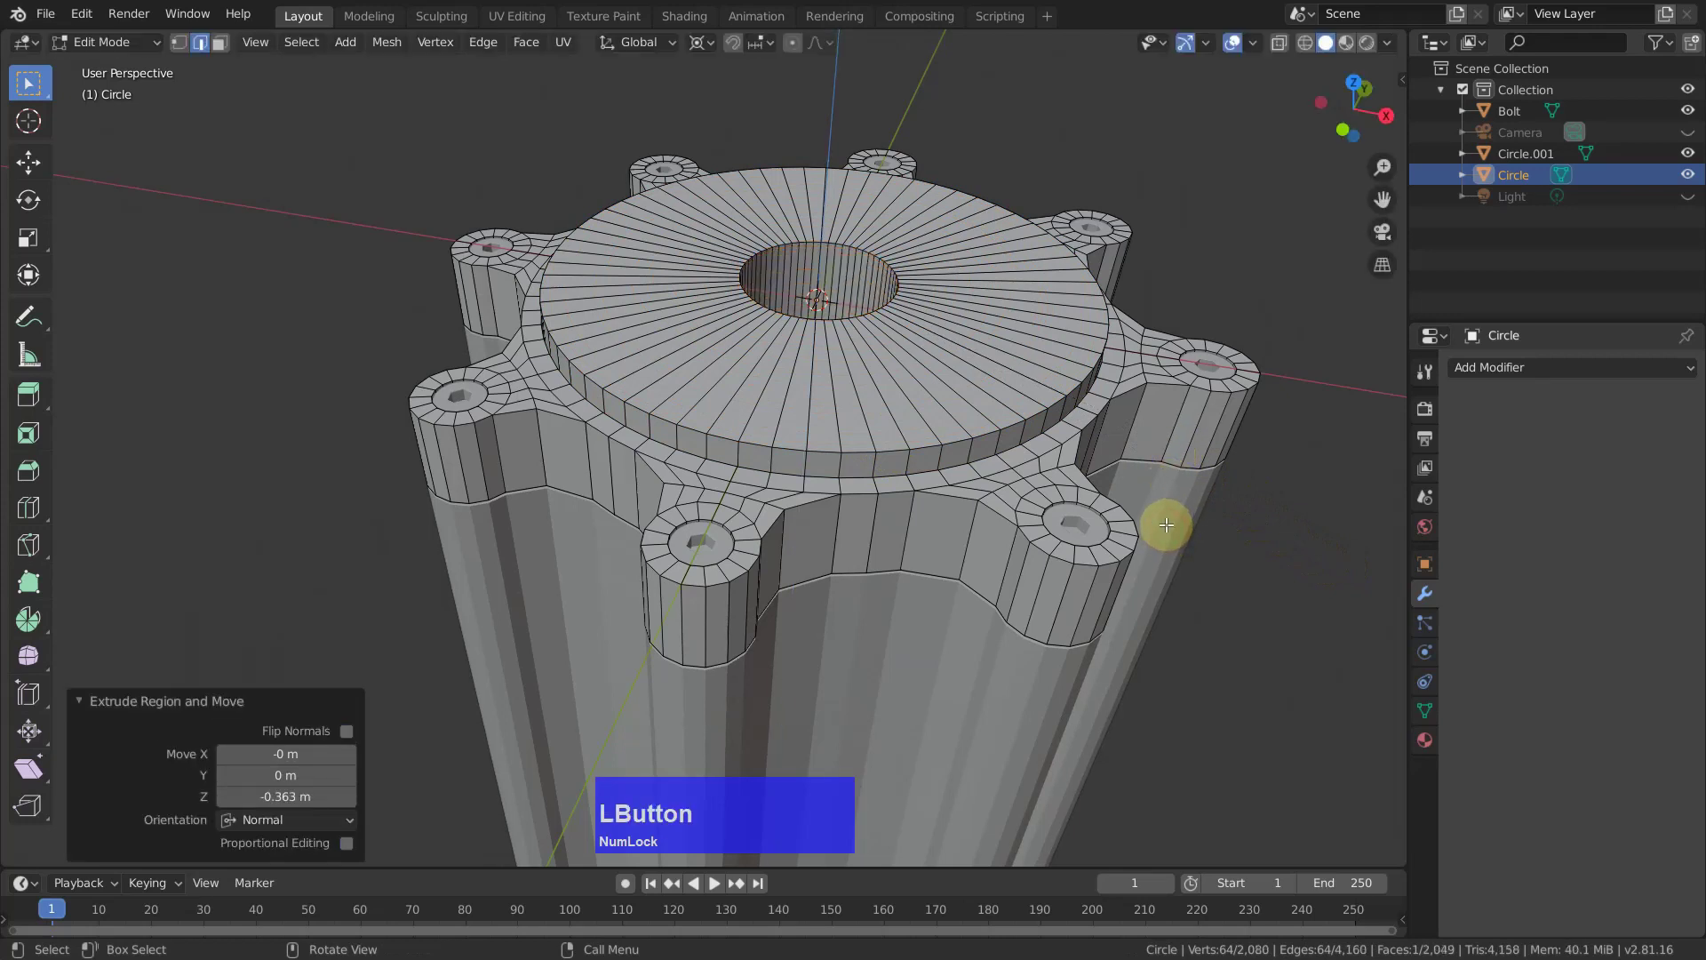
pyautogui.press('e')
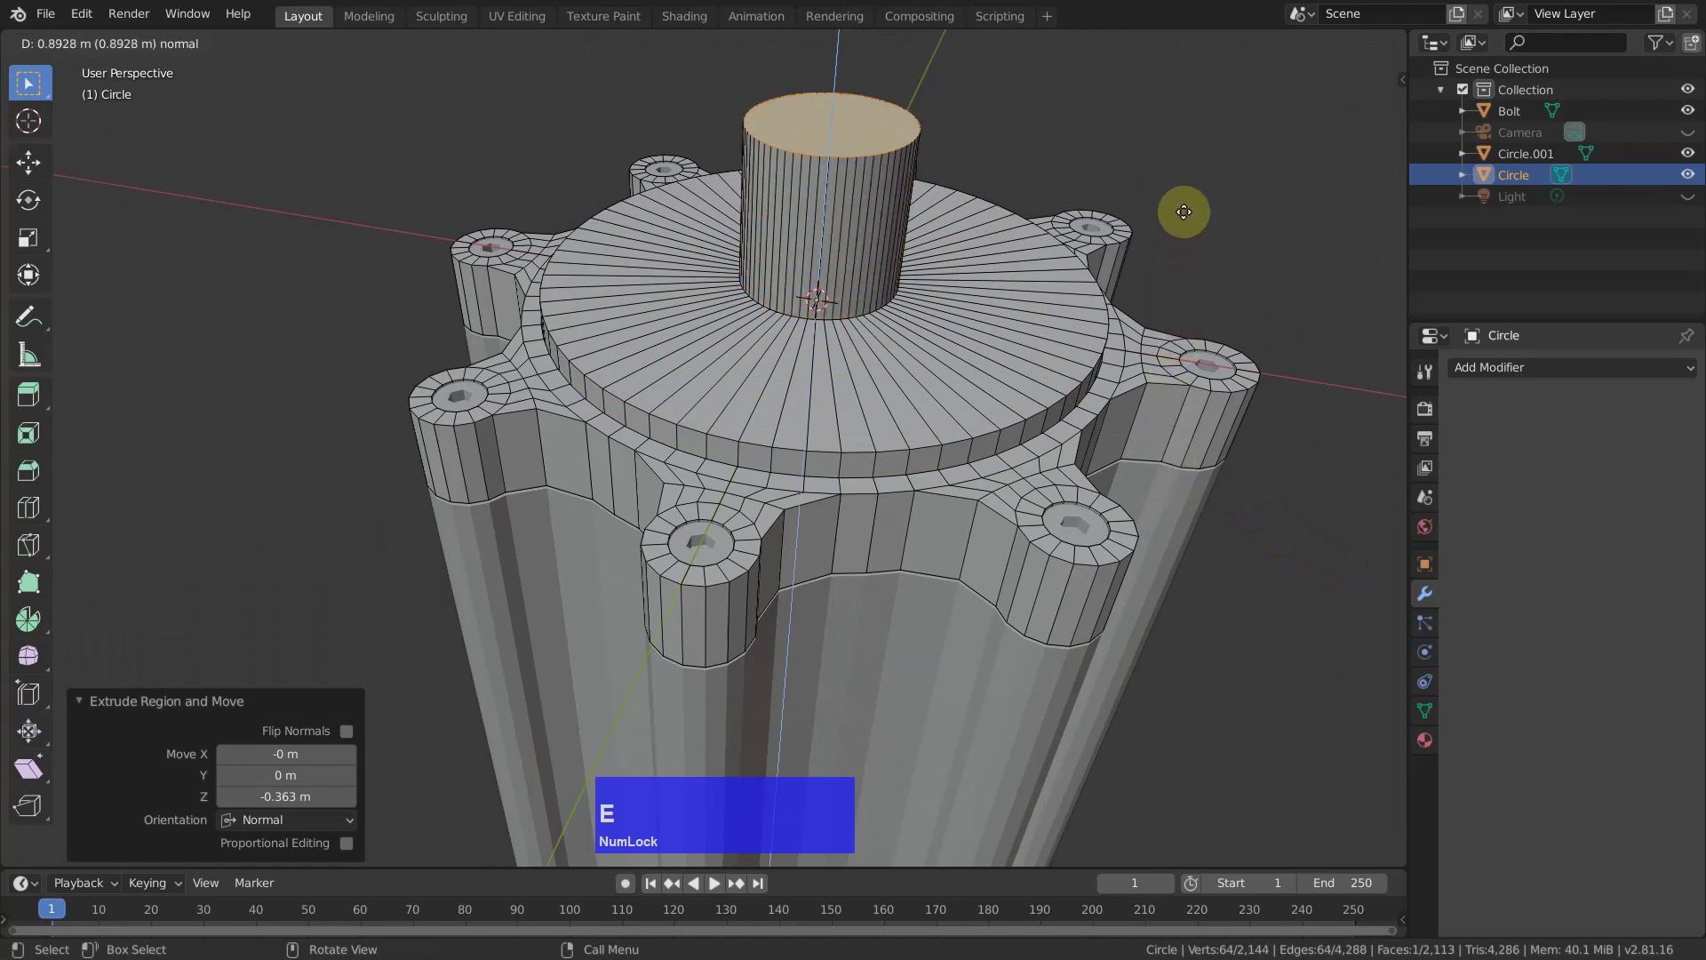
pyautogui.click(1207, 845)
pyautogui.scroll(-3)
pyautogui.scroll(3)
pyautogui.middleClick(1149, 778)
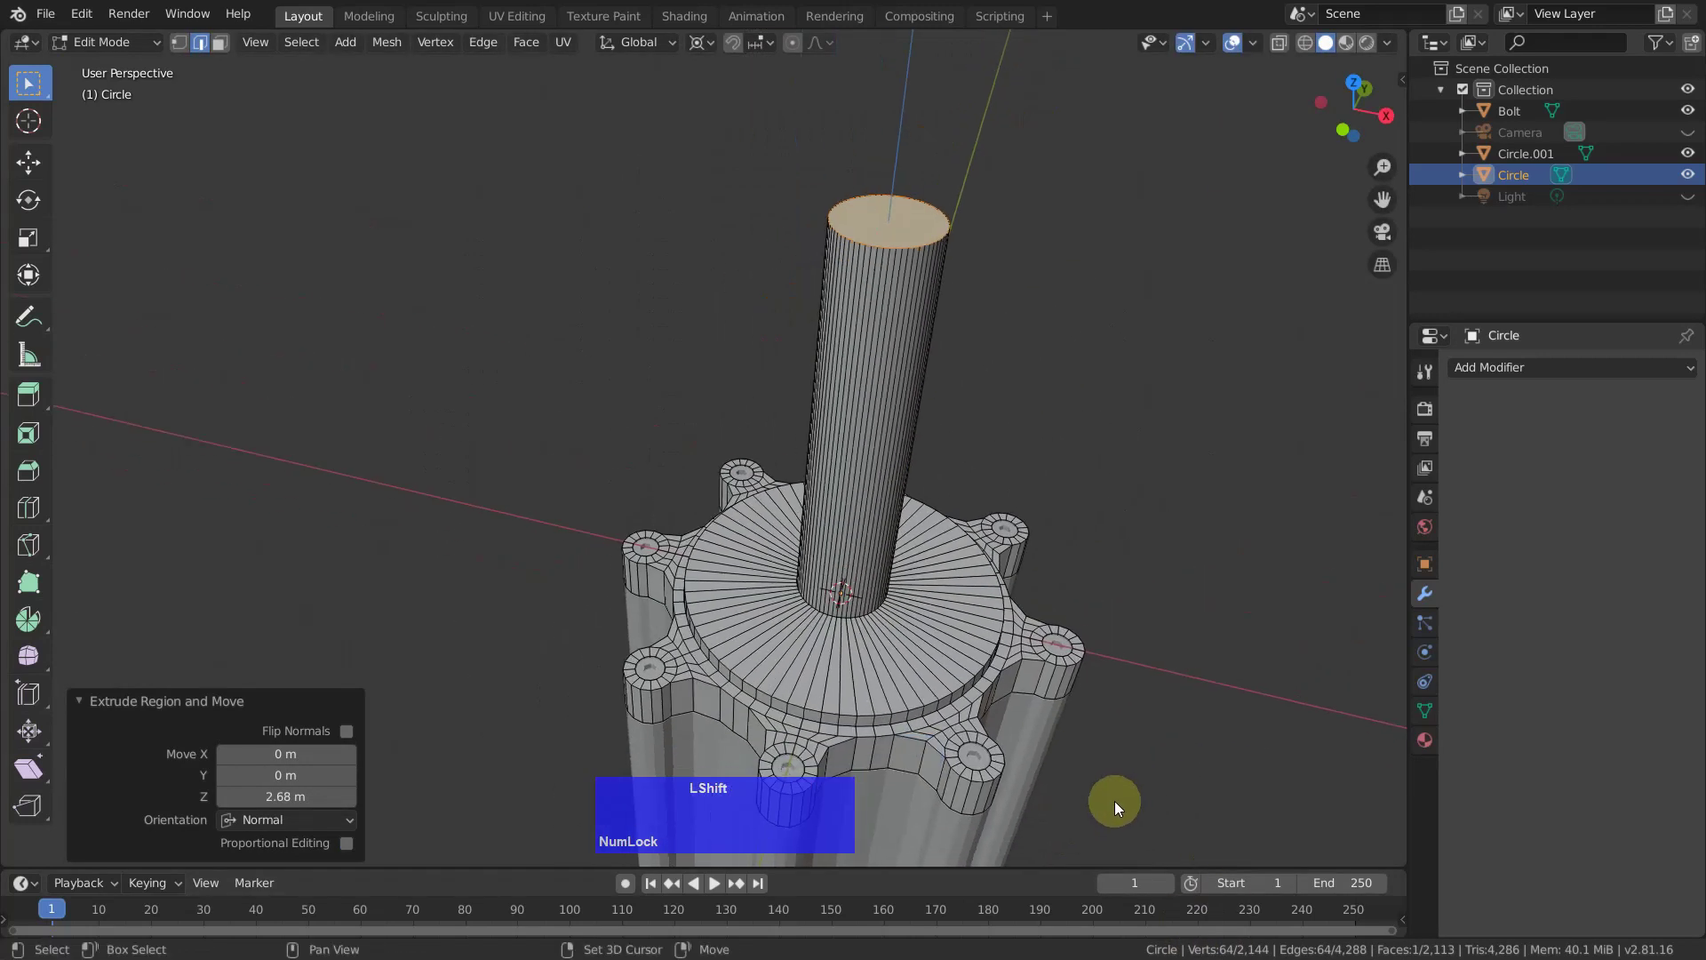
pyautogui.press('g')
pyautogui.press('z')
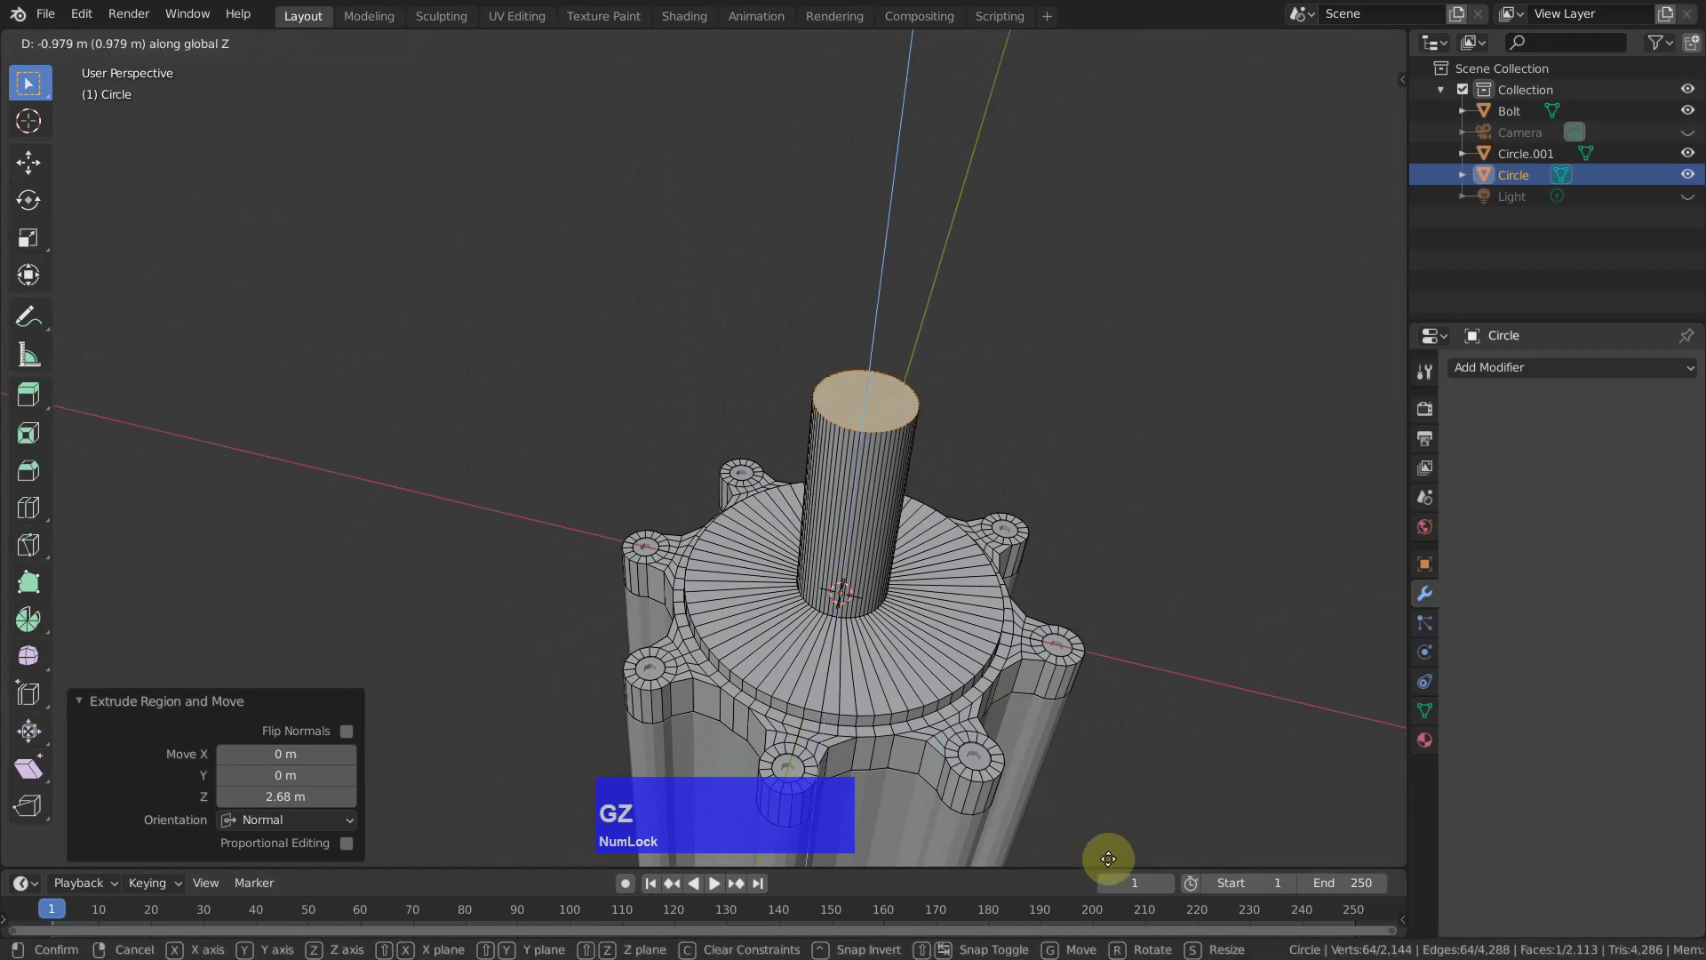
pyautogui.click(1112, 846)
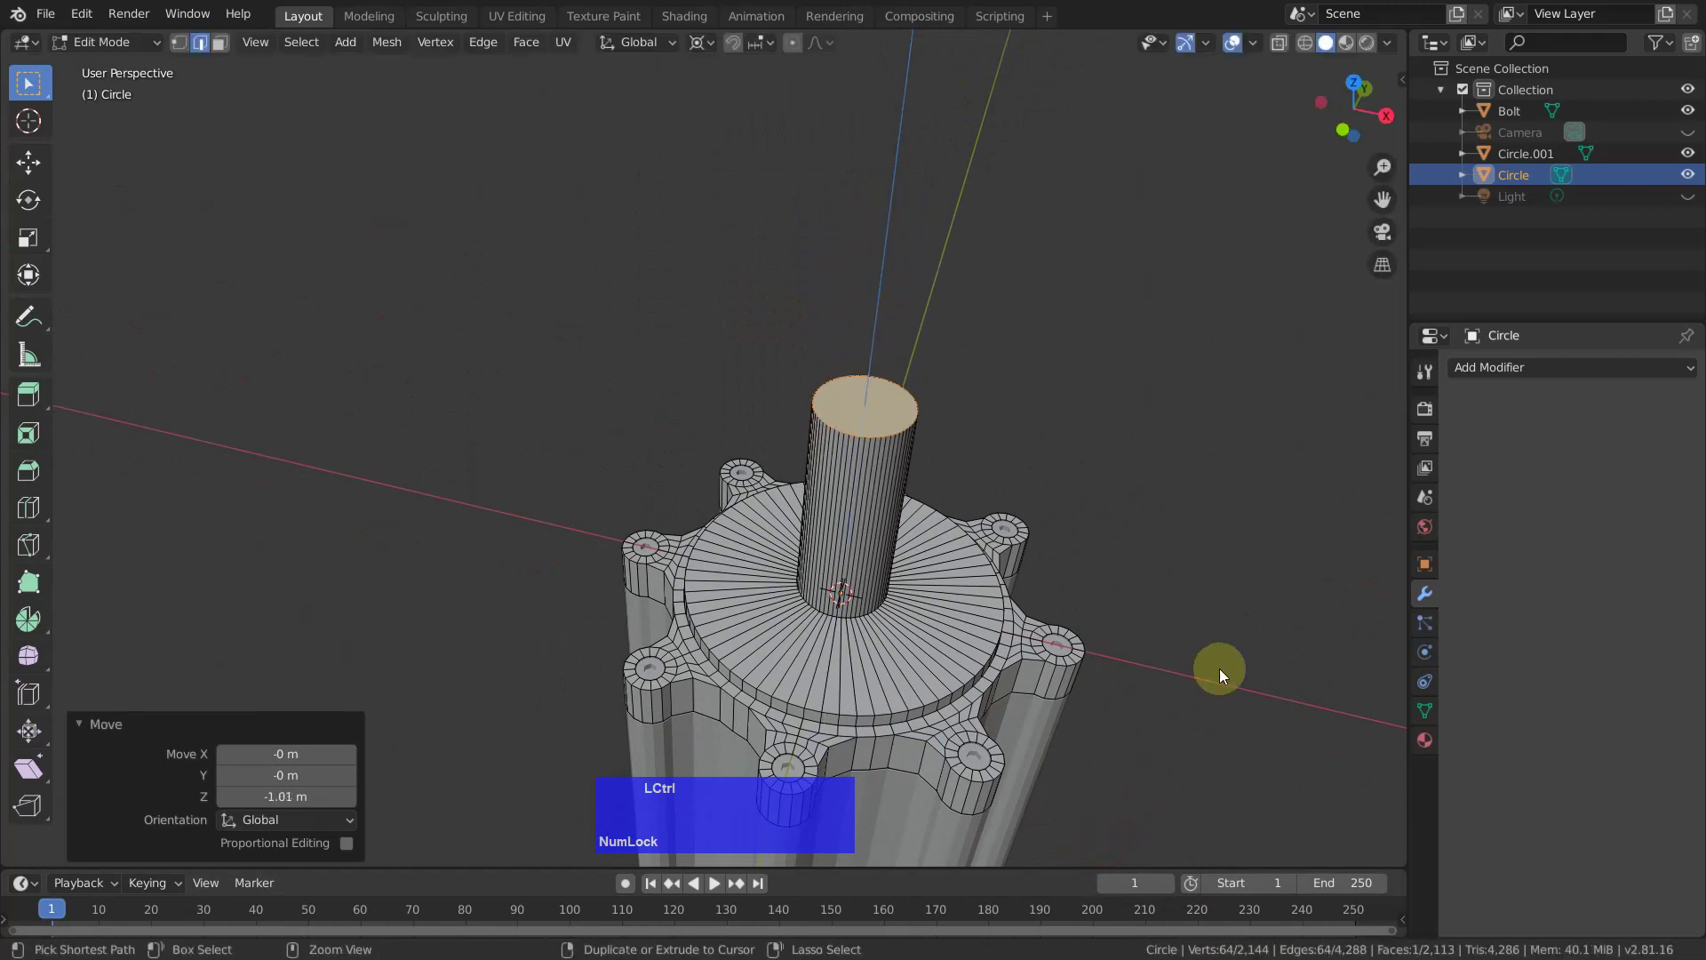
# Grow the selection to the whole shaft and separate it as Circle.002.
pyautogui.press('ctrl+KP_Add')
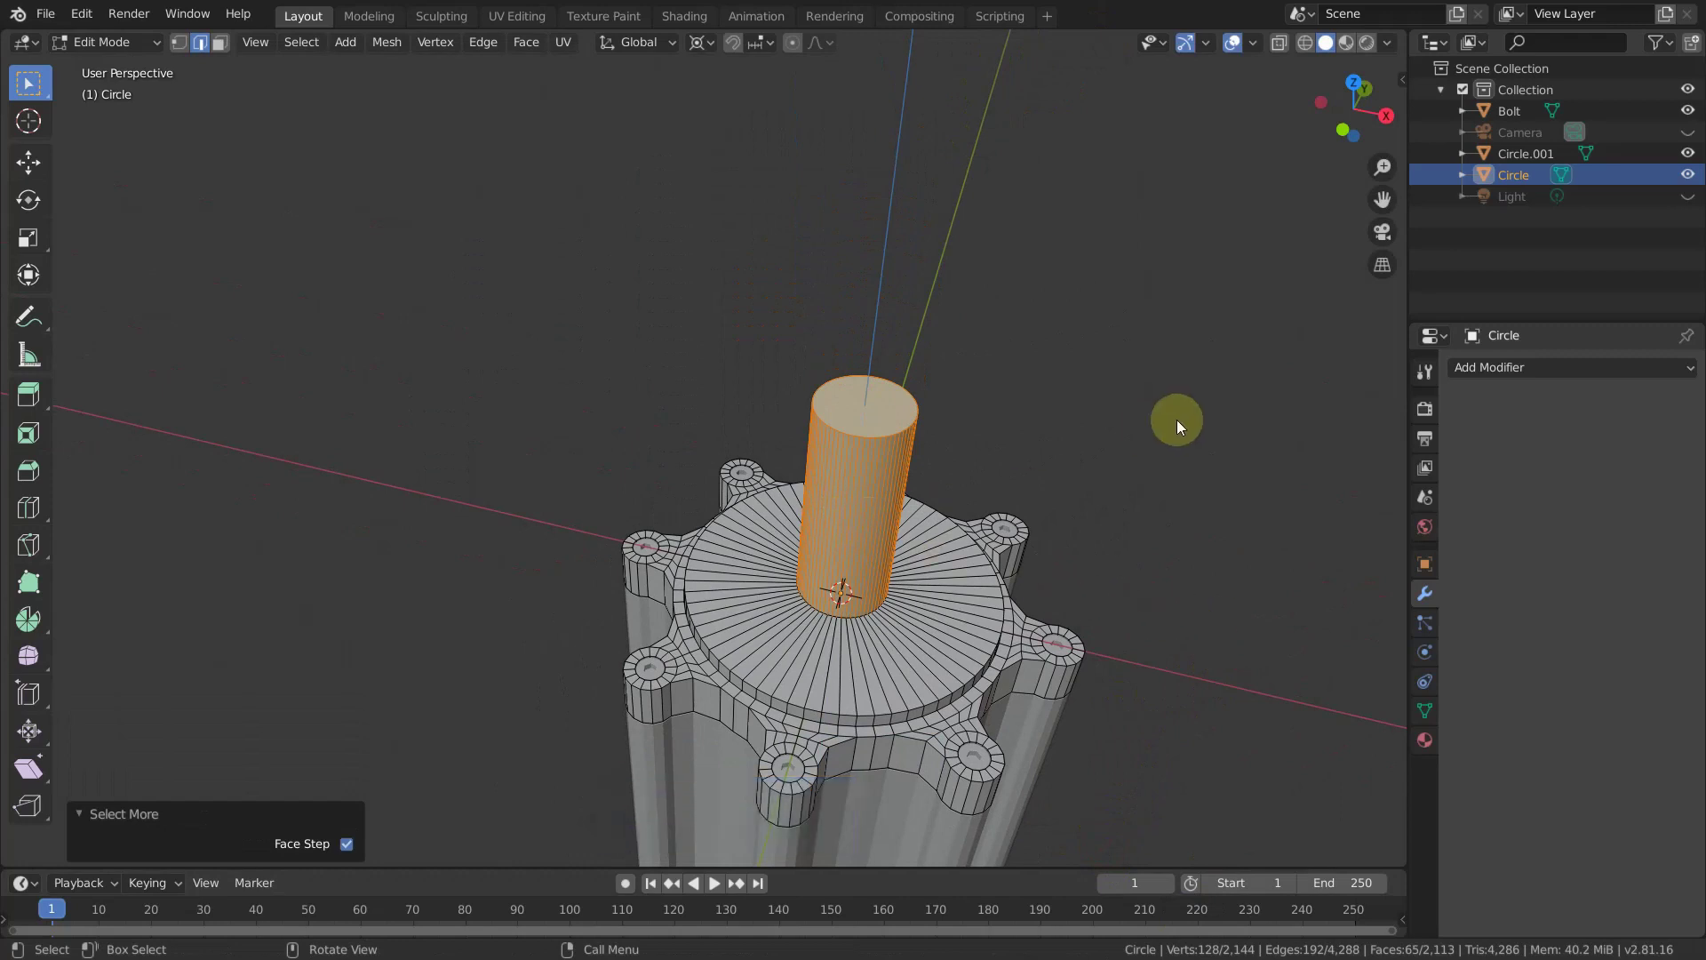
pyautogui.press('p')
pyautogui.click(1181, 430)
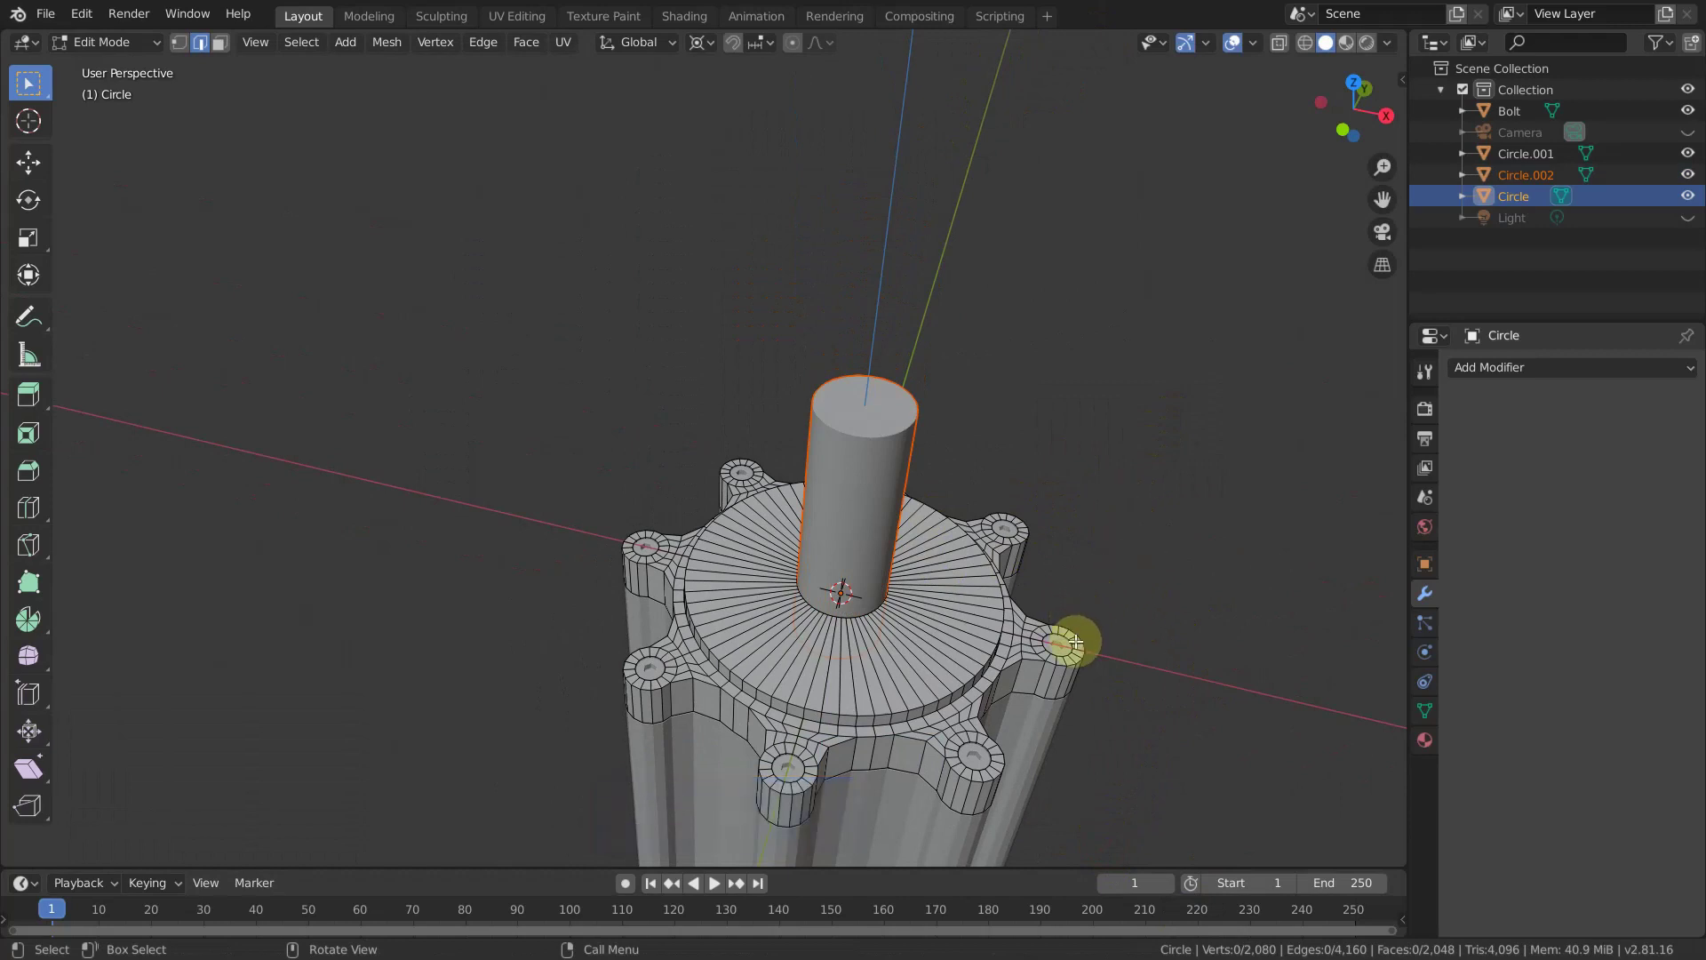
# Leave the top ring, select the cooling core Circle.001 and edit its mesh.
pyautogui.scroll(-3)
pyautogui.scroll(3)
pyautogui.middleClick(1111, 625)
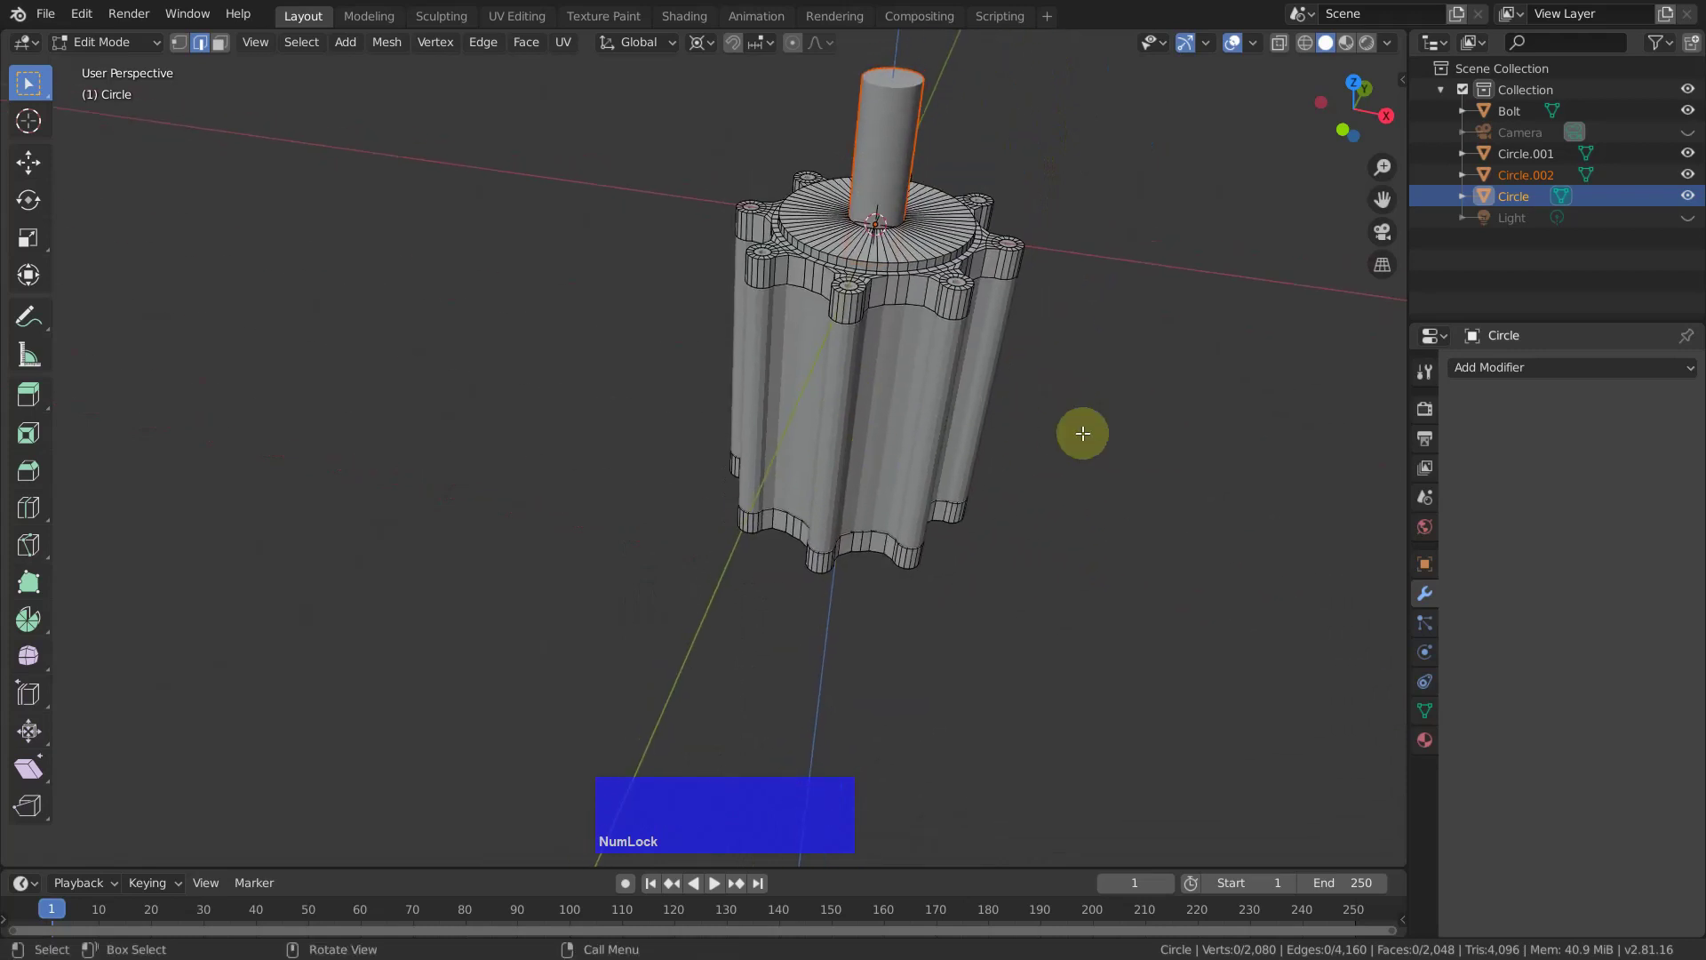
pyautogui.press('Tab')
pyautogui.click(954, 373)
pyautogui.press('Tab')
pyautogui.scroll(3)
pyautogui.middleClick(941, 454)
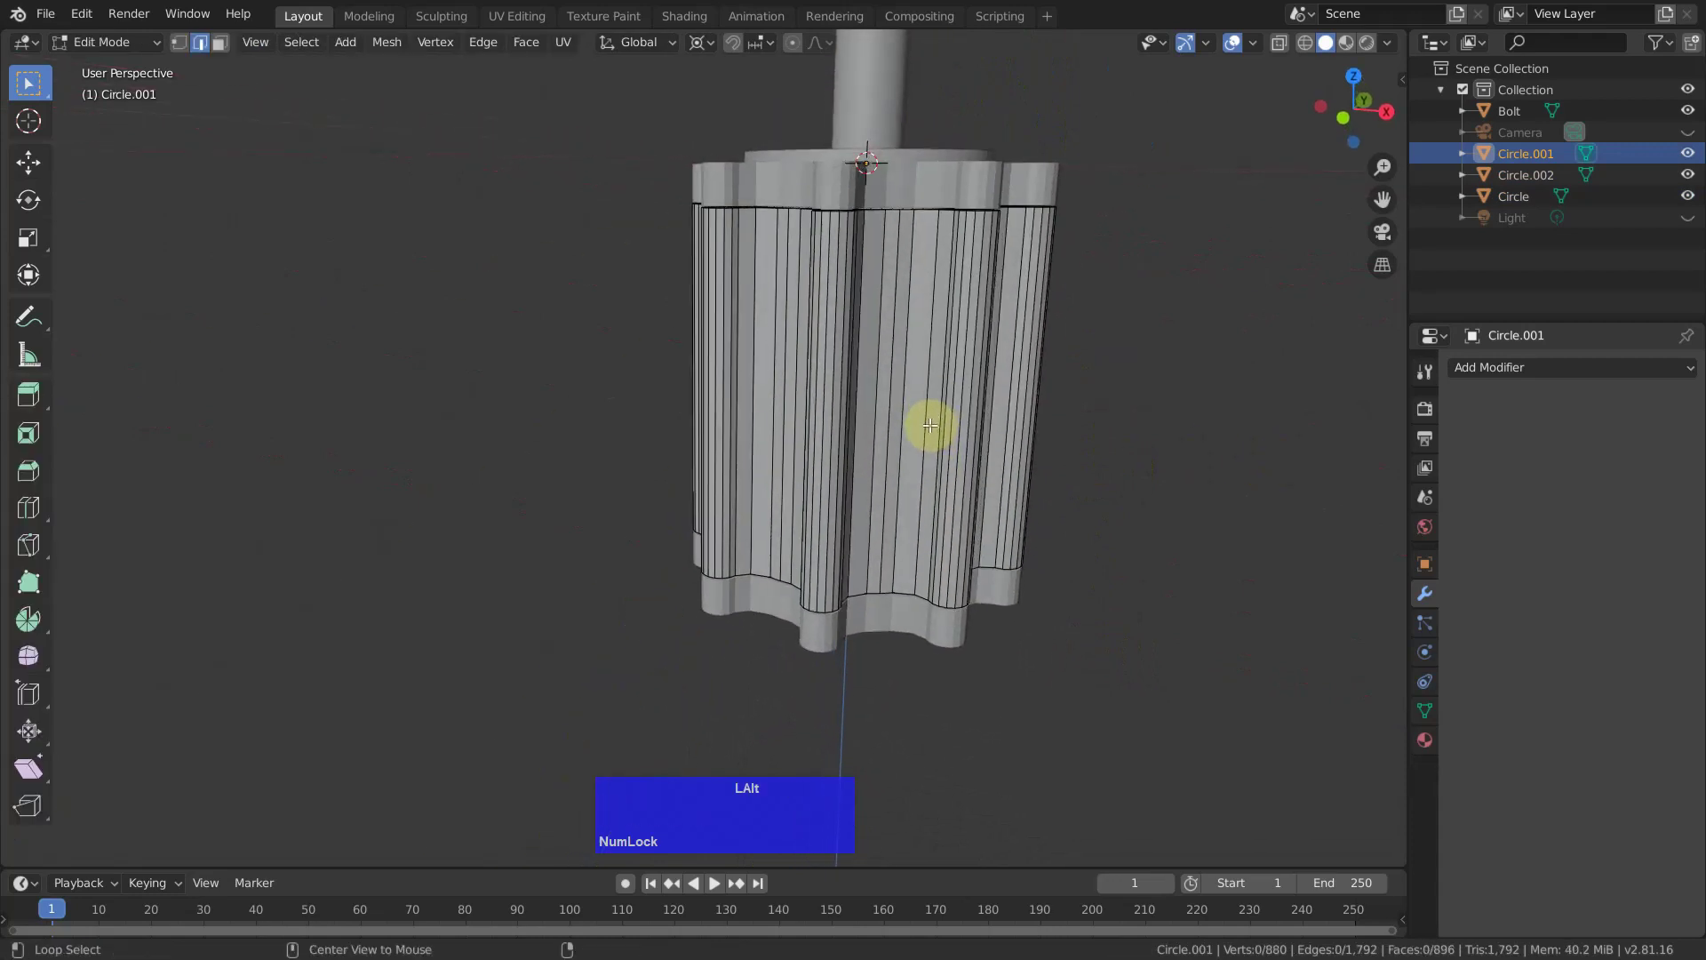
# Add 22 horizontal loop cuts around the cooling core.
pyautogui.press('alt+q')
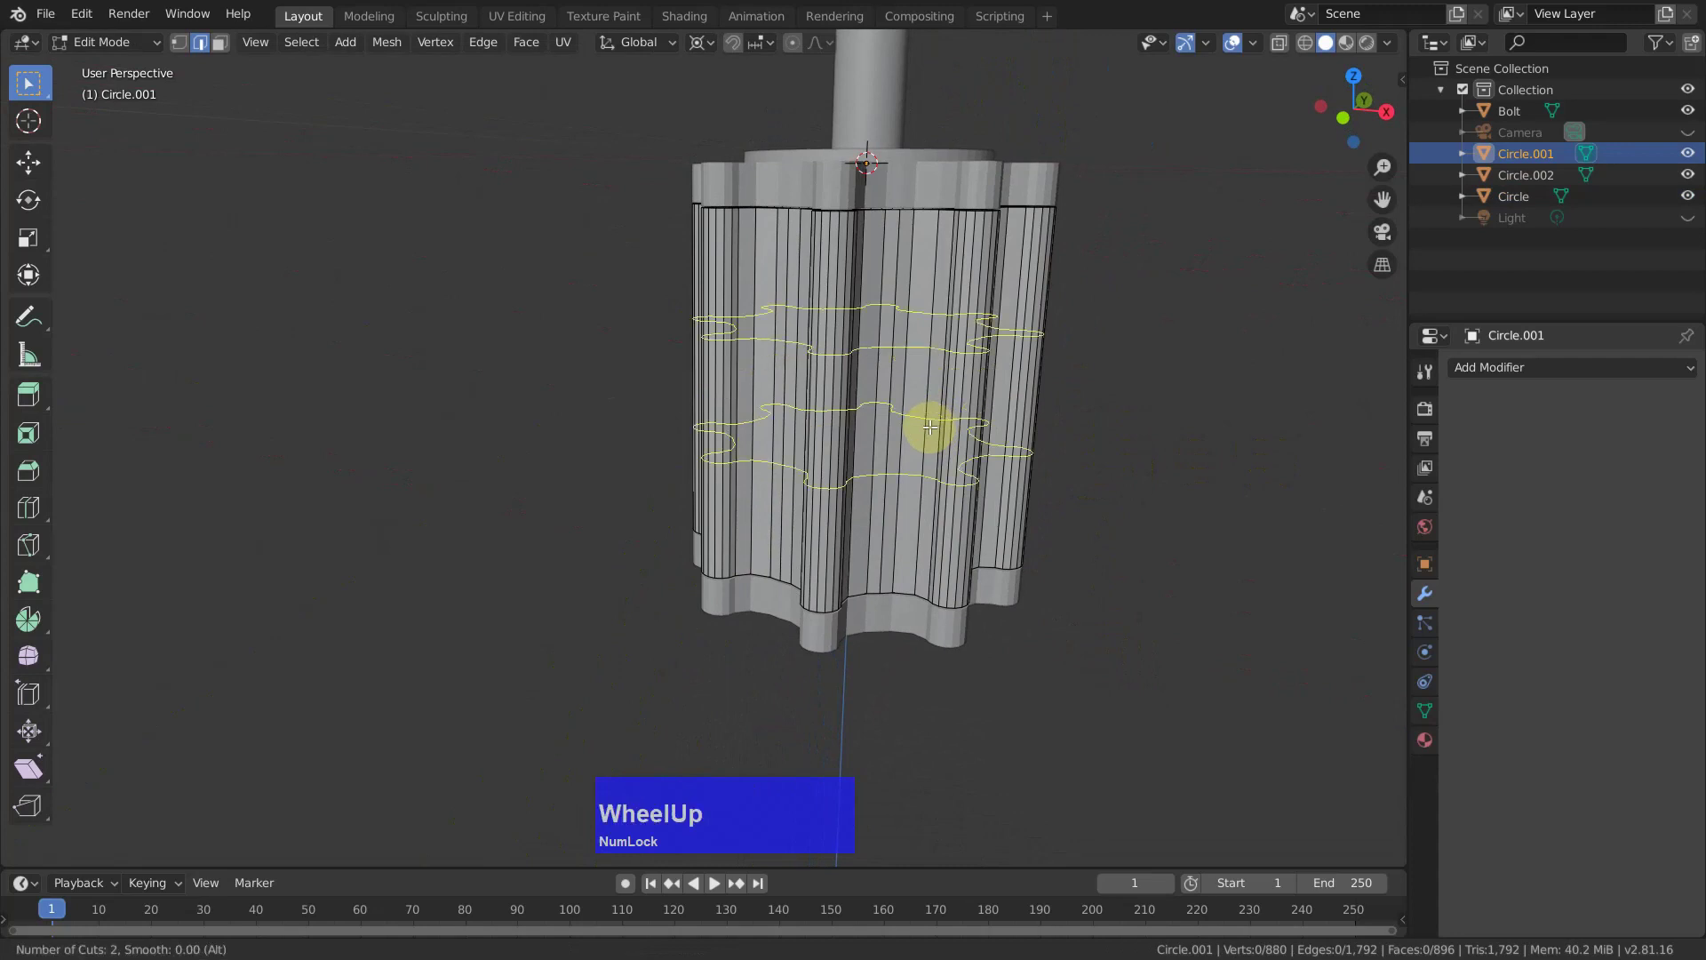
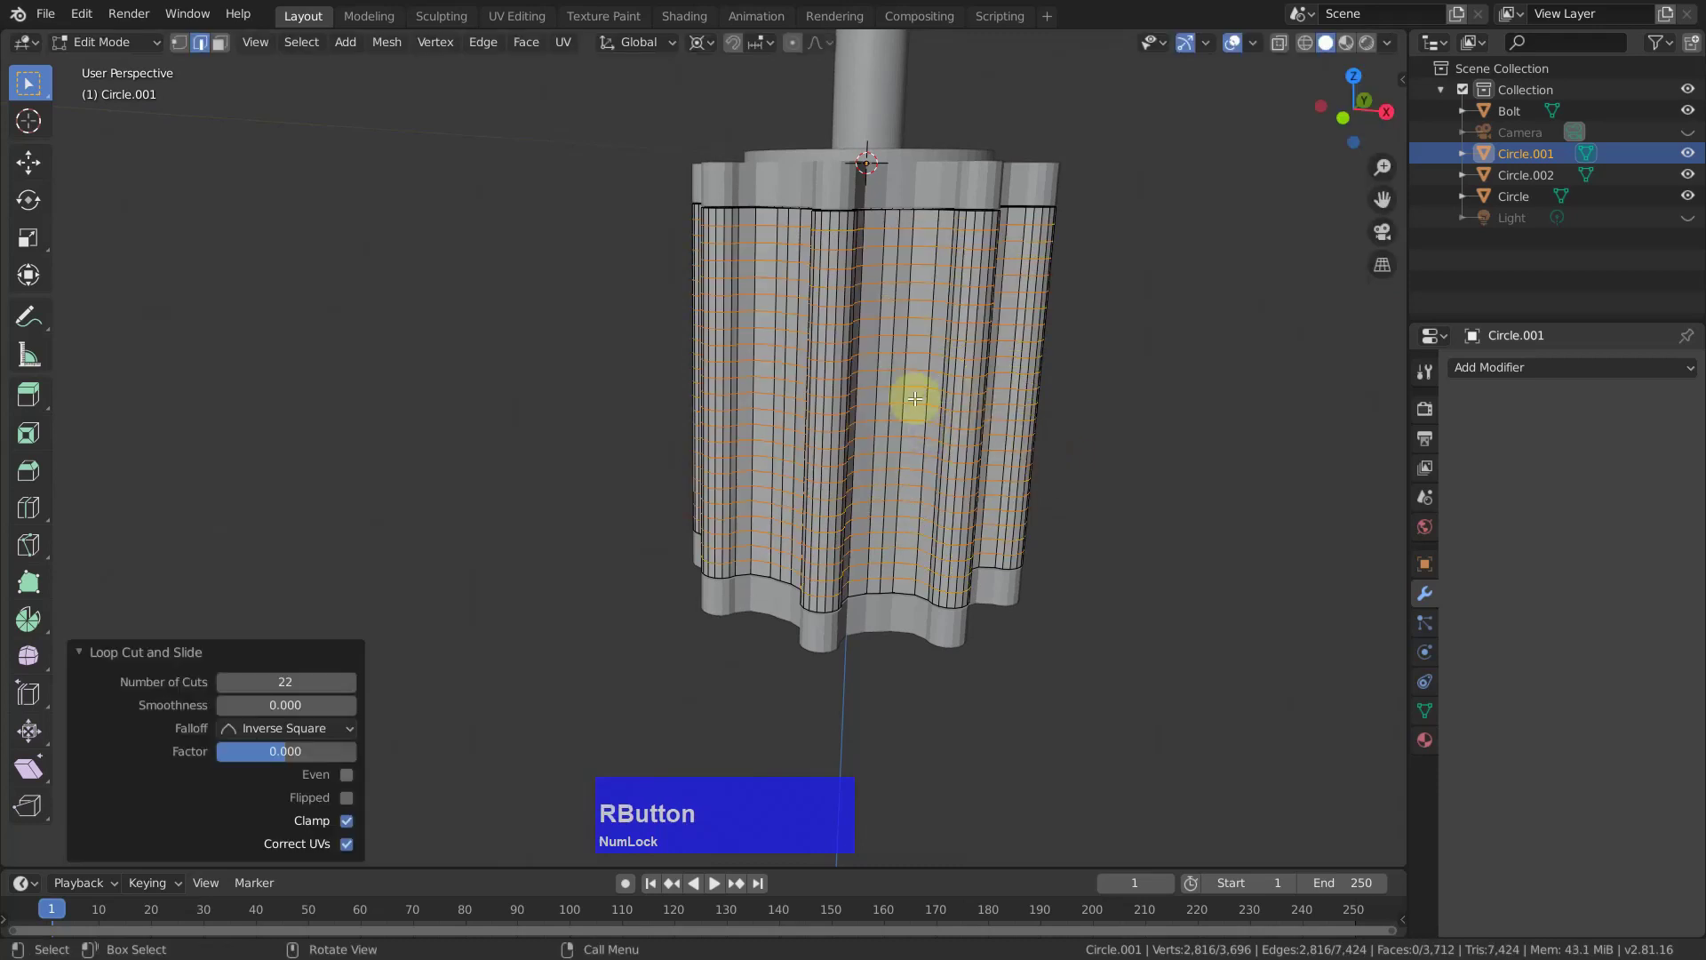
pyautogui.scroll(3)
# Bevel the loops into 2-segment bands about 0.0105 m wide and deselect.
pyautogui.press('b')
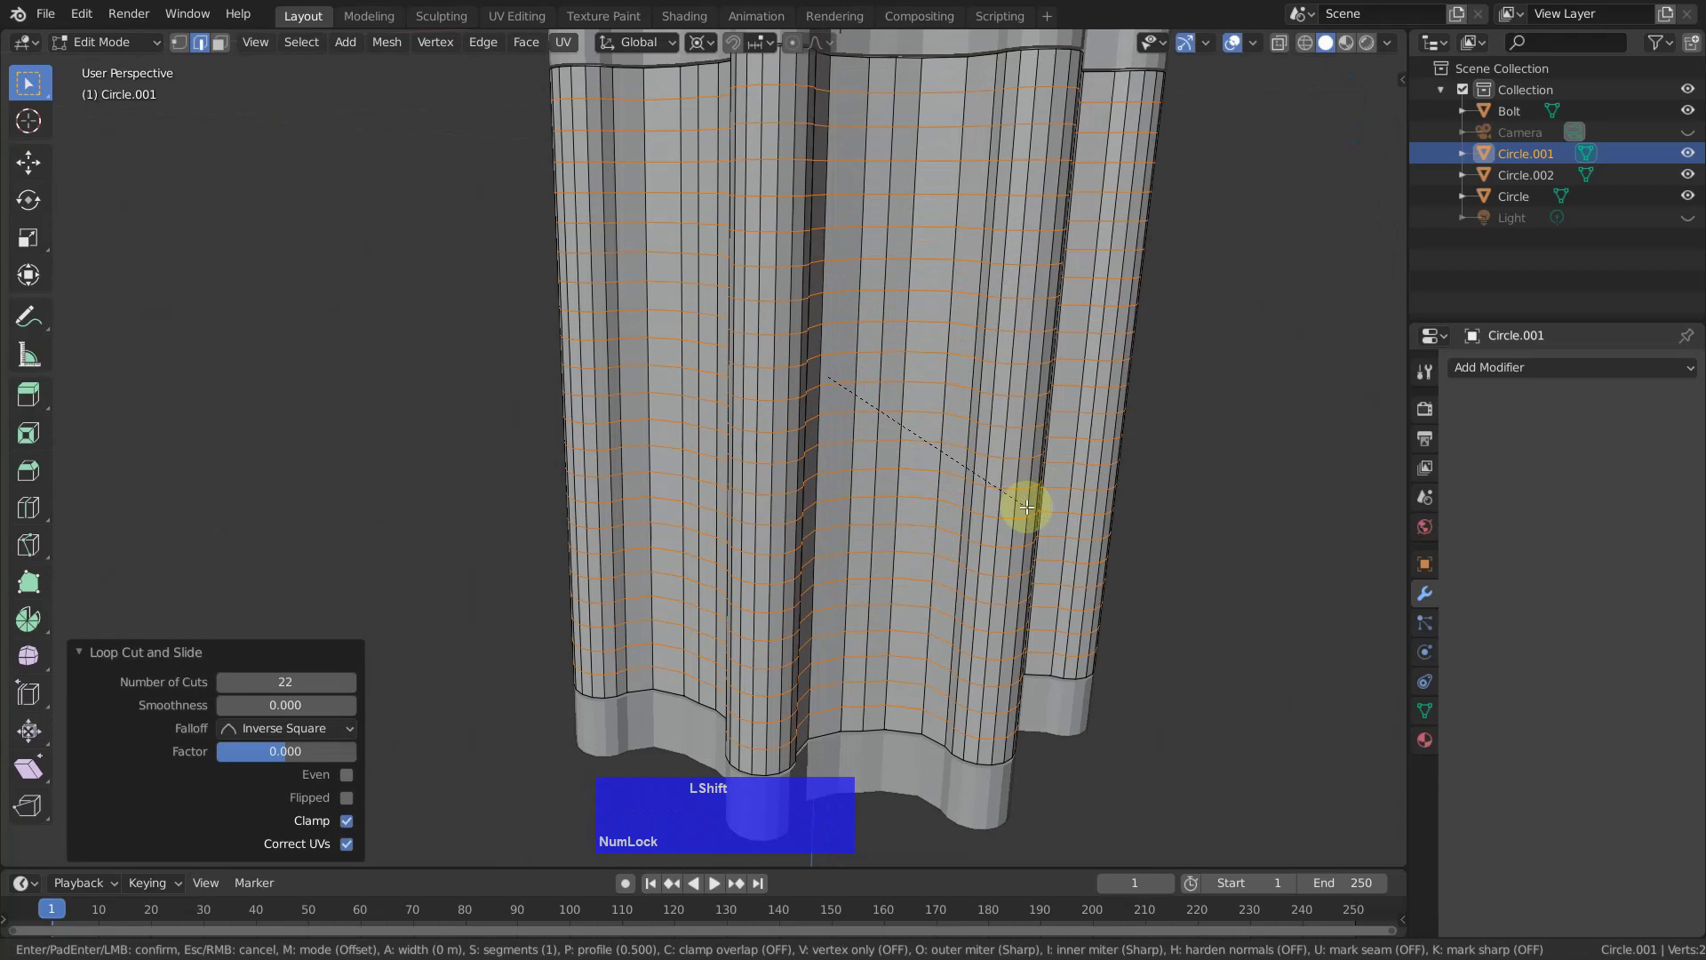
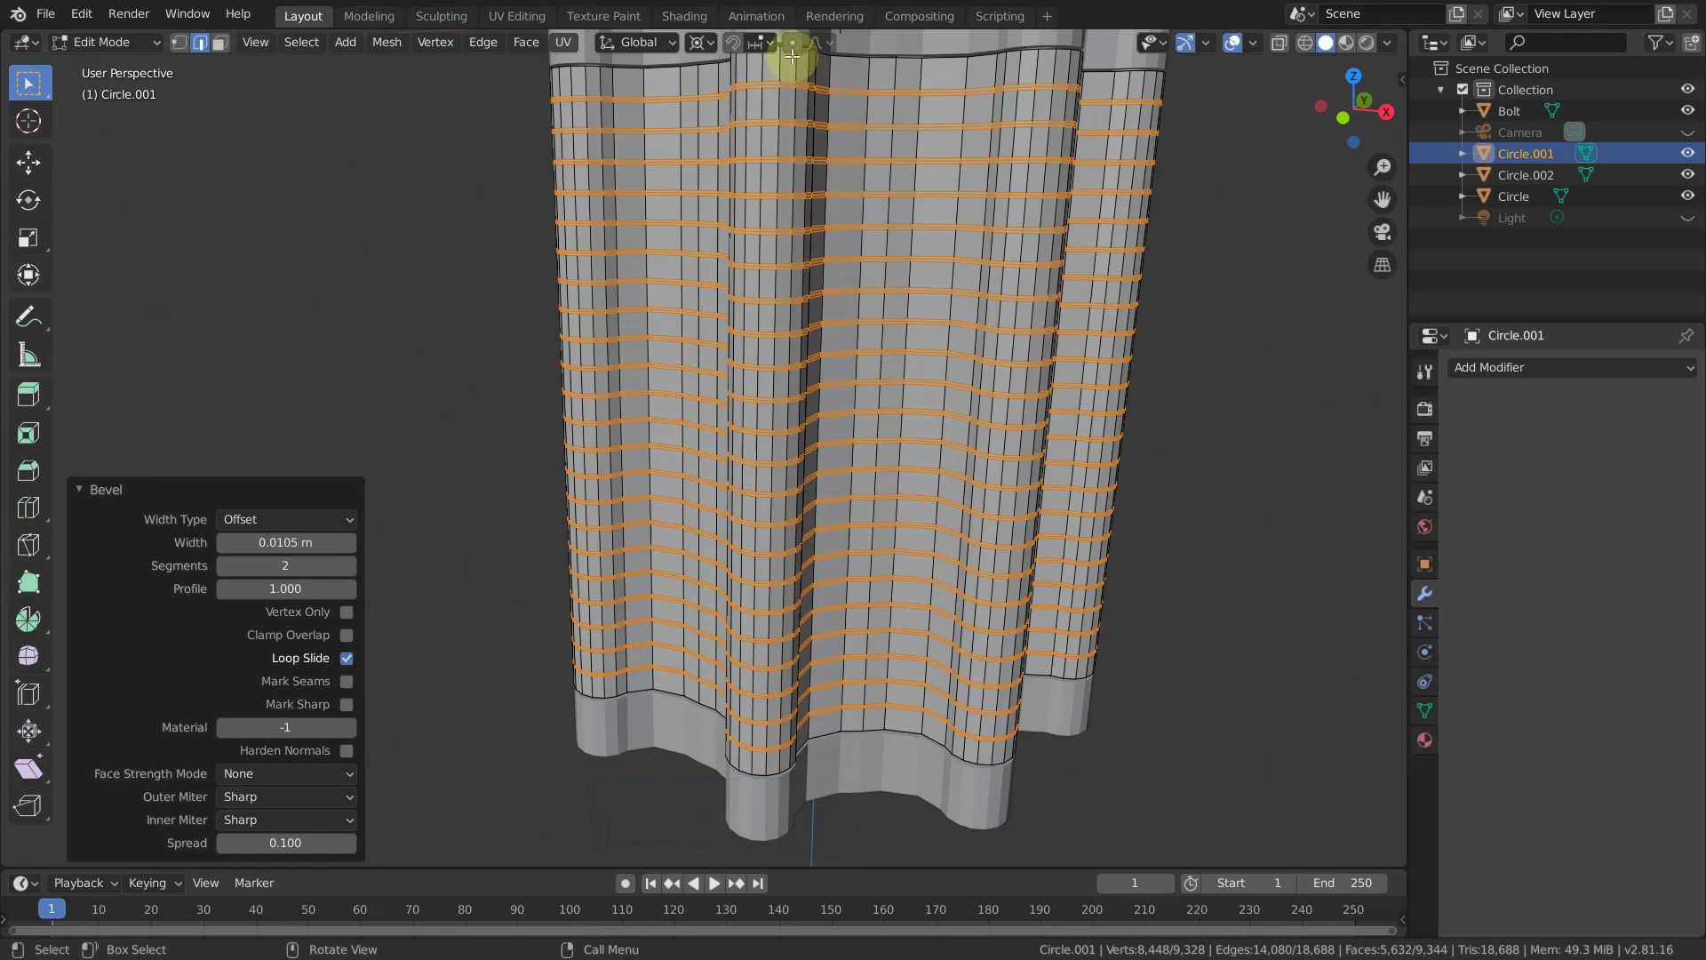
pyautogui.click(788, 81)
pyautogui.click(785, 121)
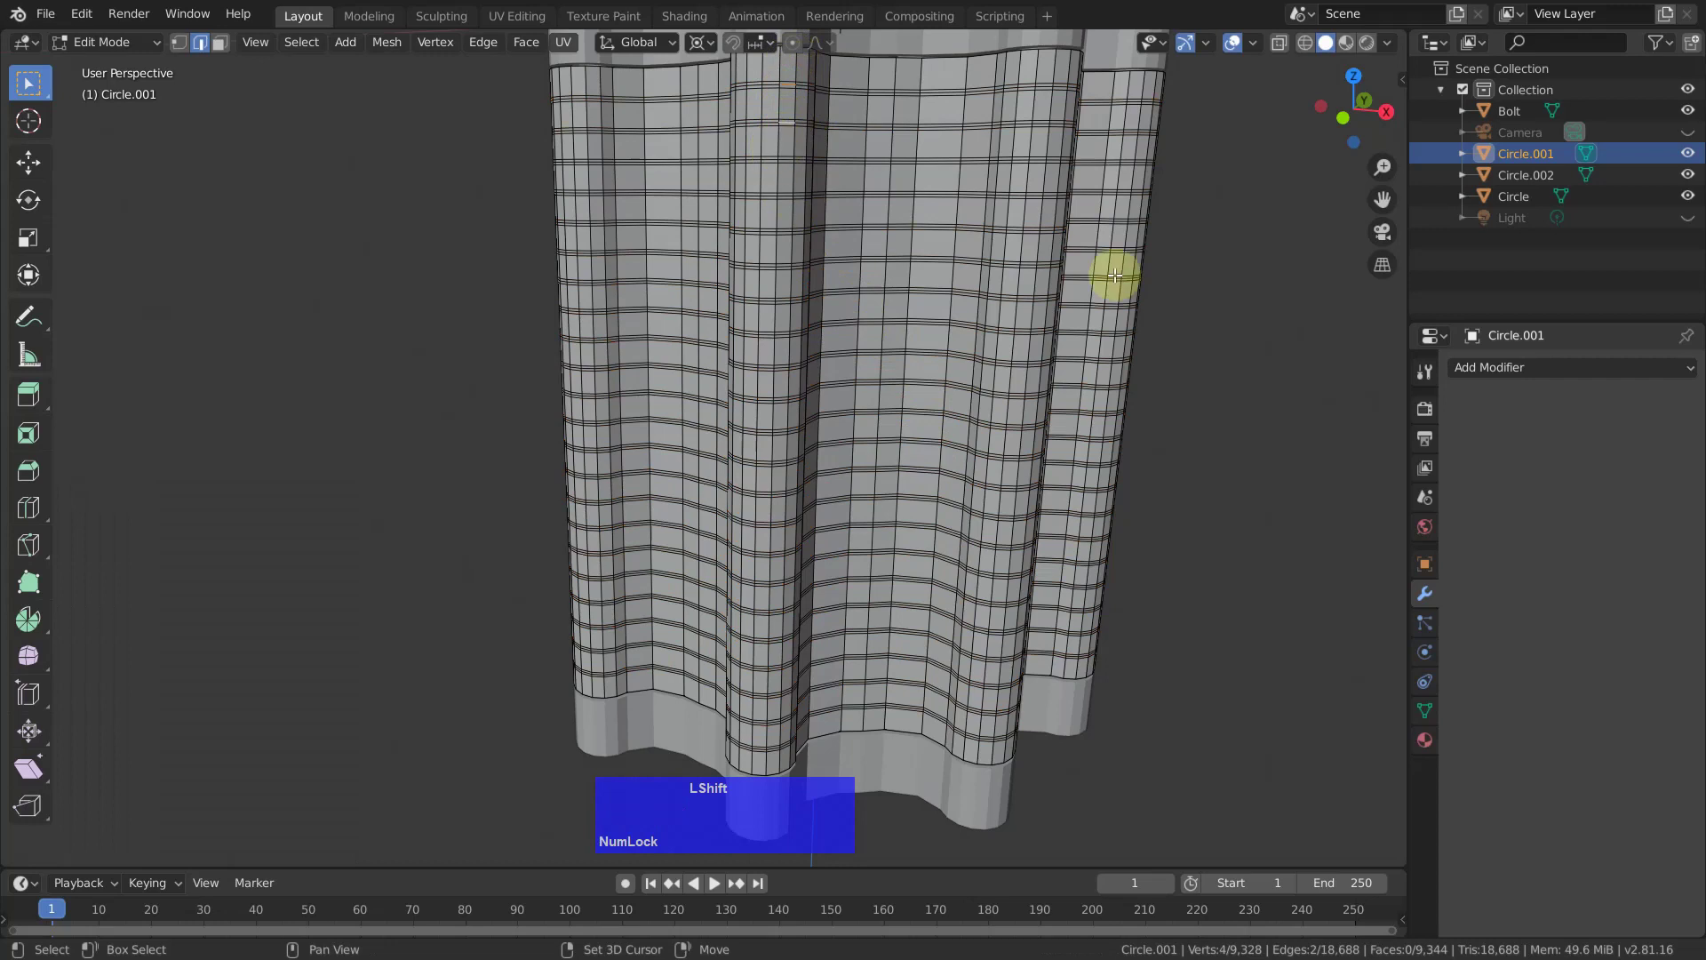
# Select the band loops and Shrink/Fatten them inward about Individual Origins, forming cooling fins.
pyautogui.press('ctrl+shift+KP_Add')
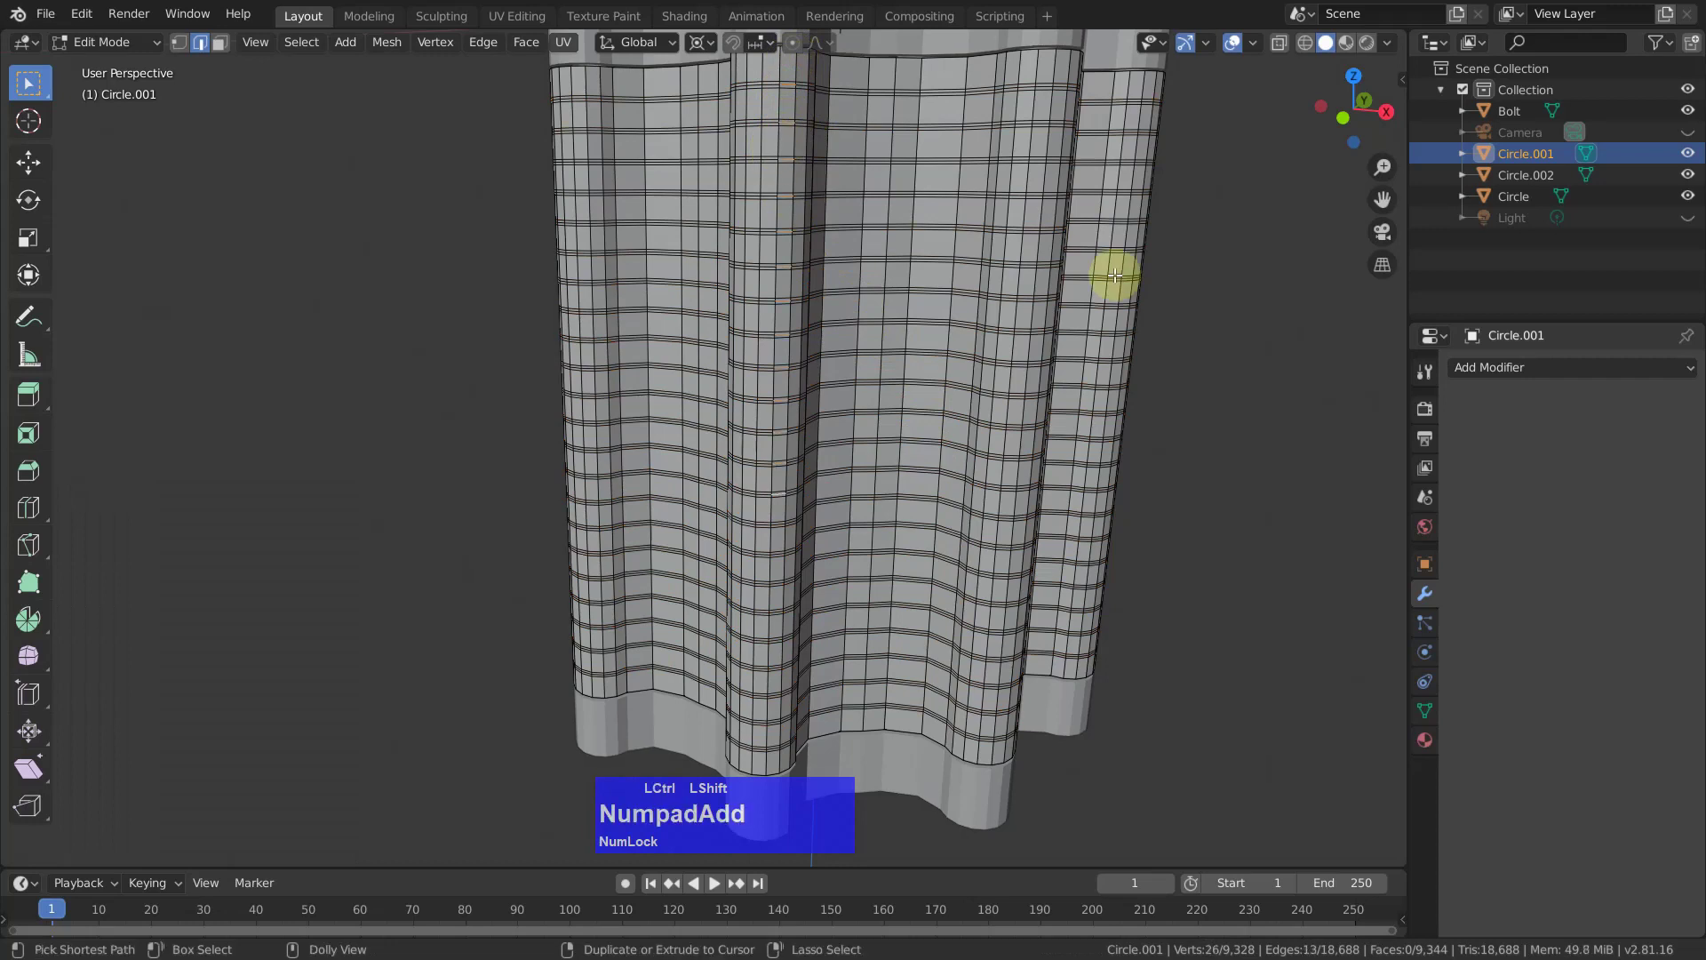
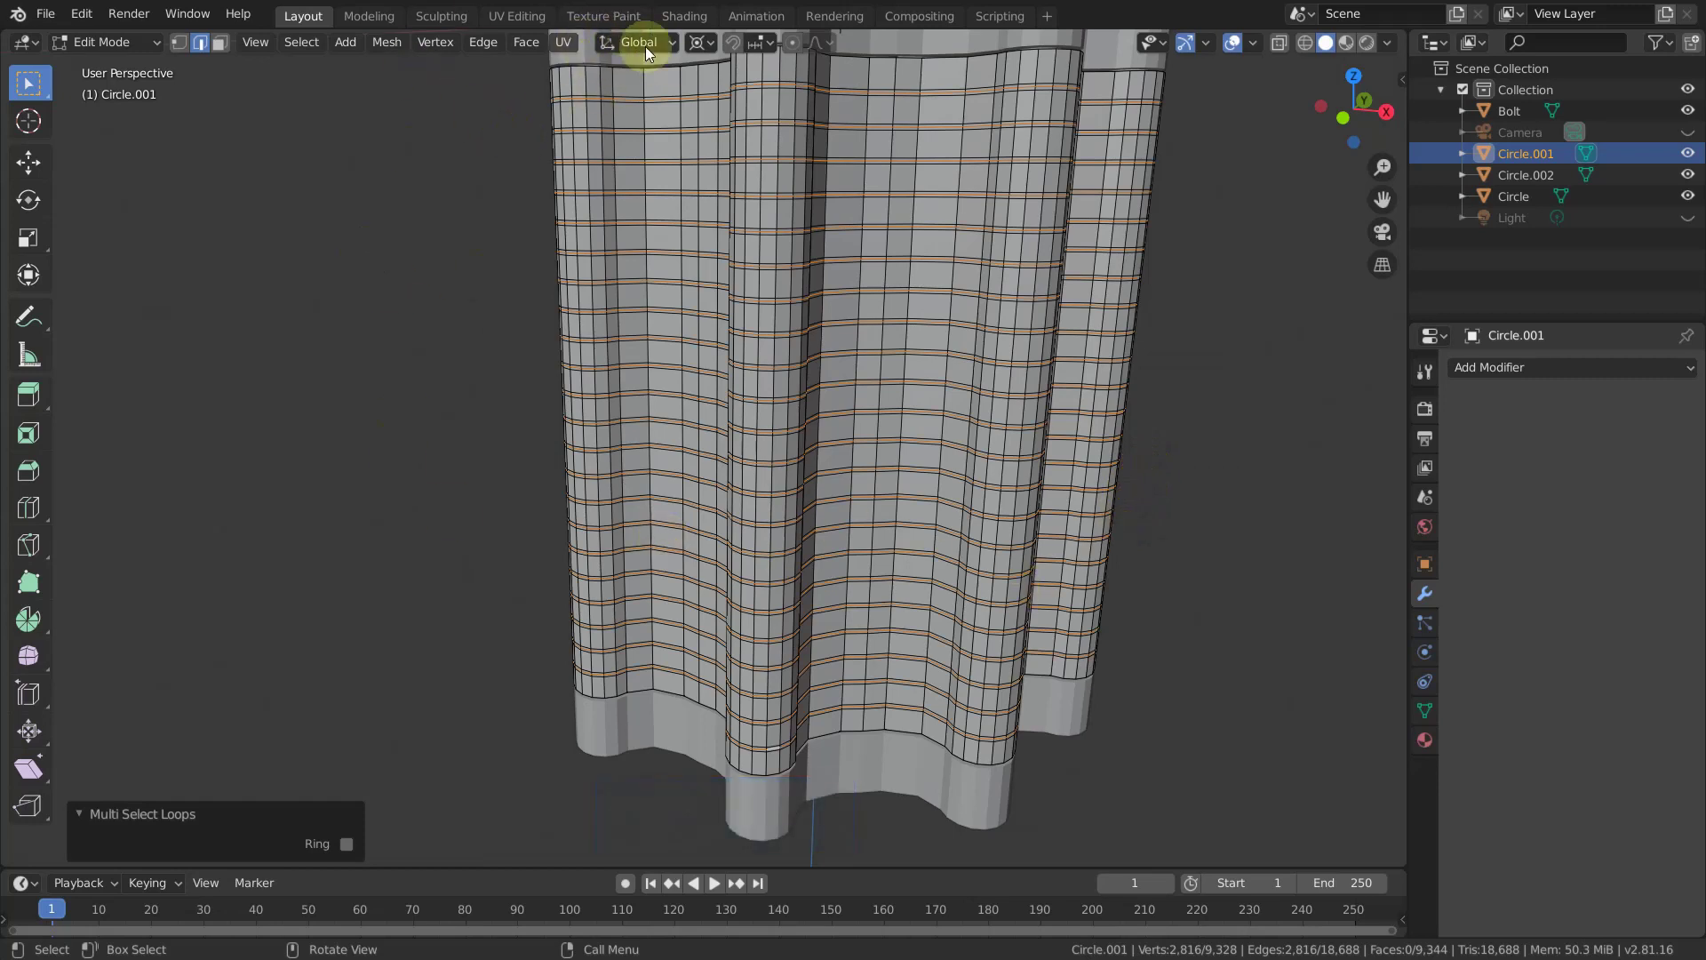
pyautogui.click(706, 45)
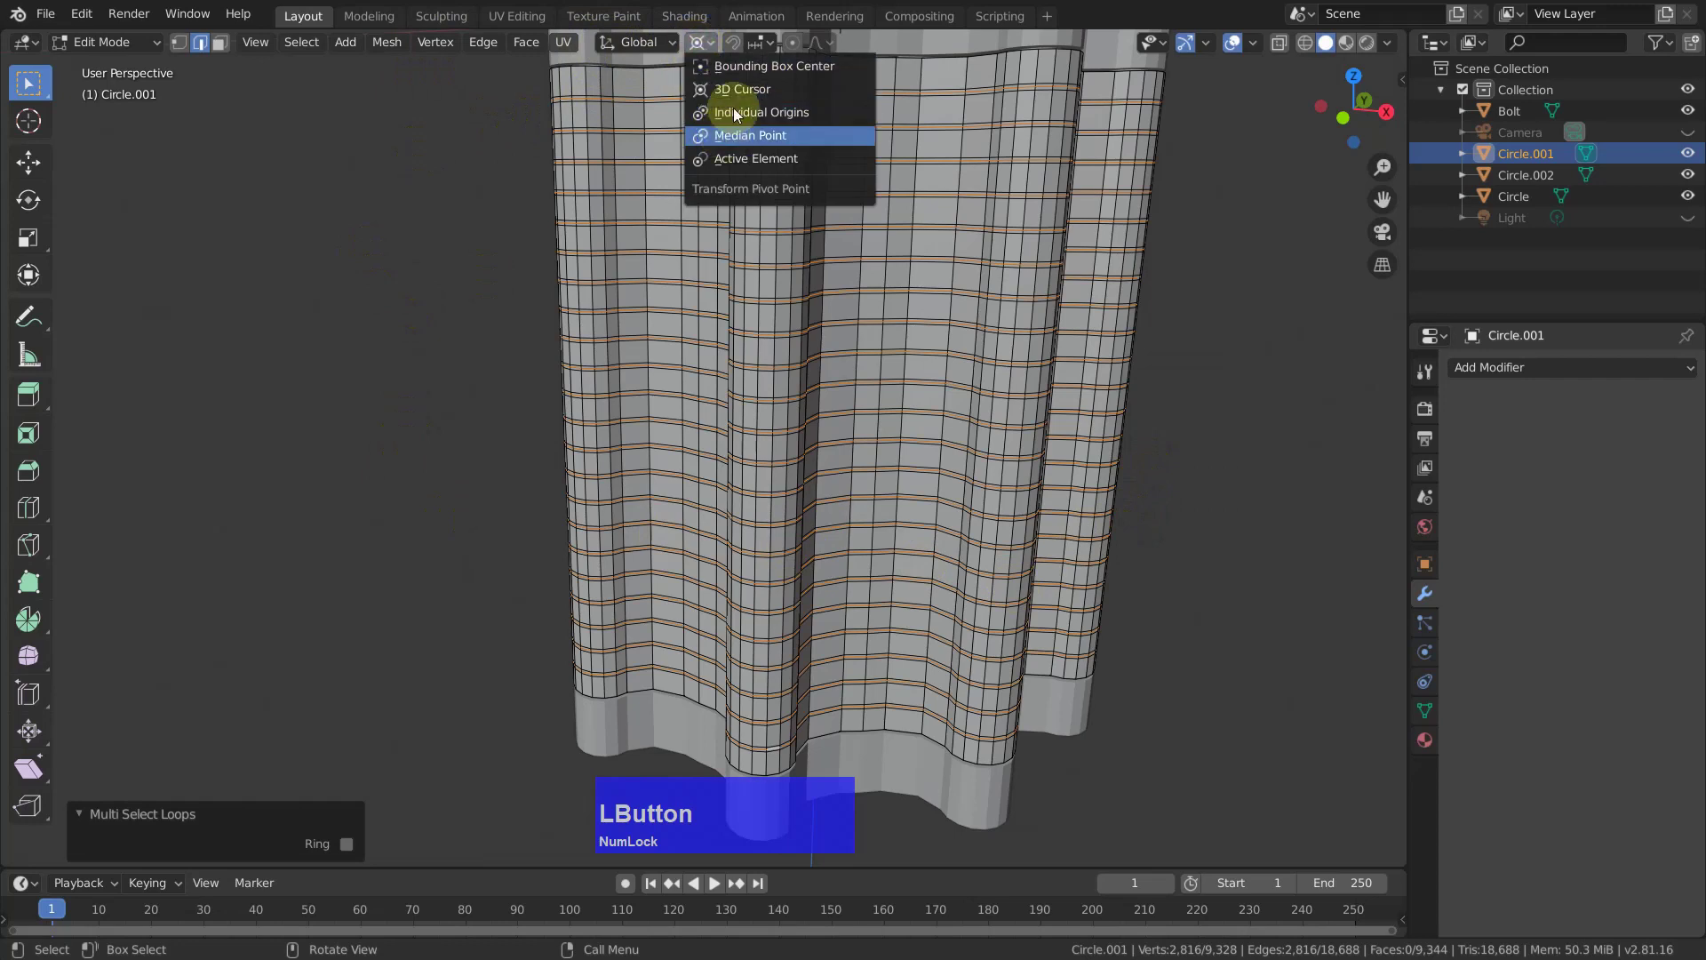
pyautogui.click(732, 130)
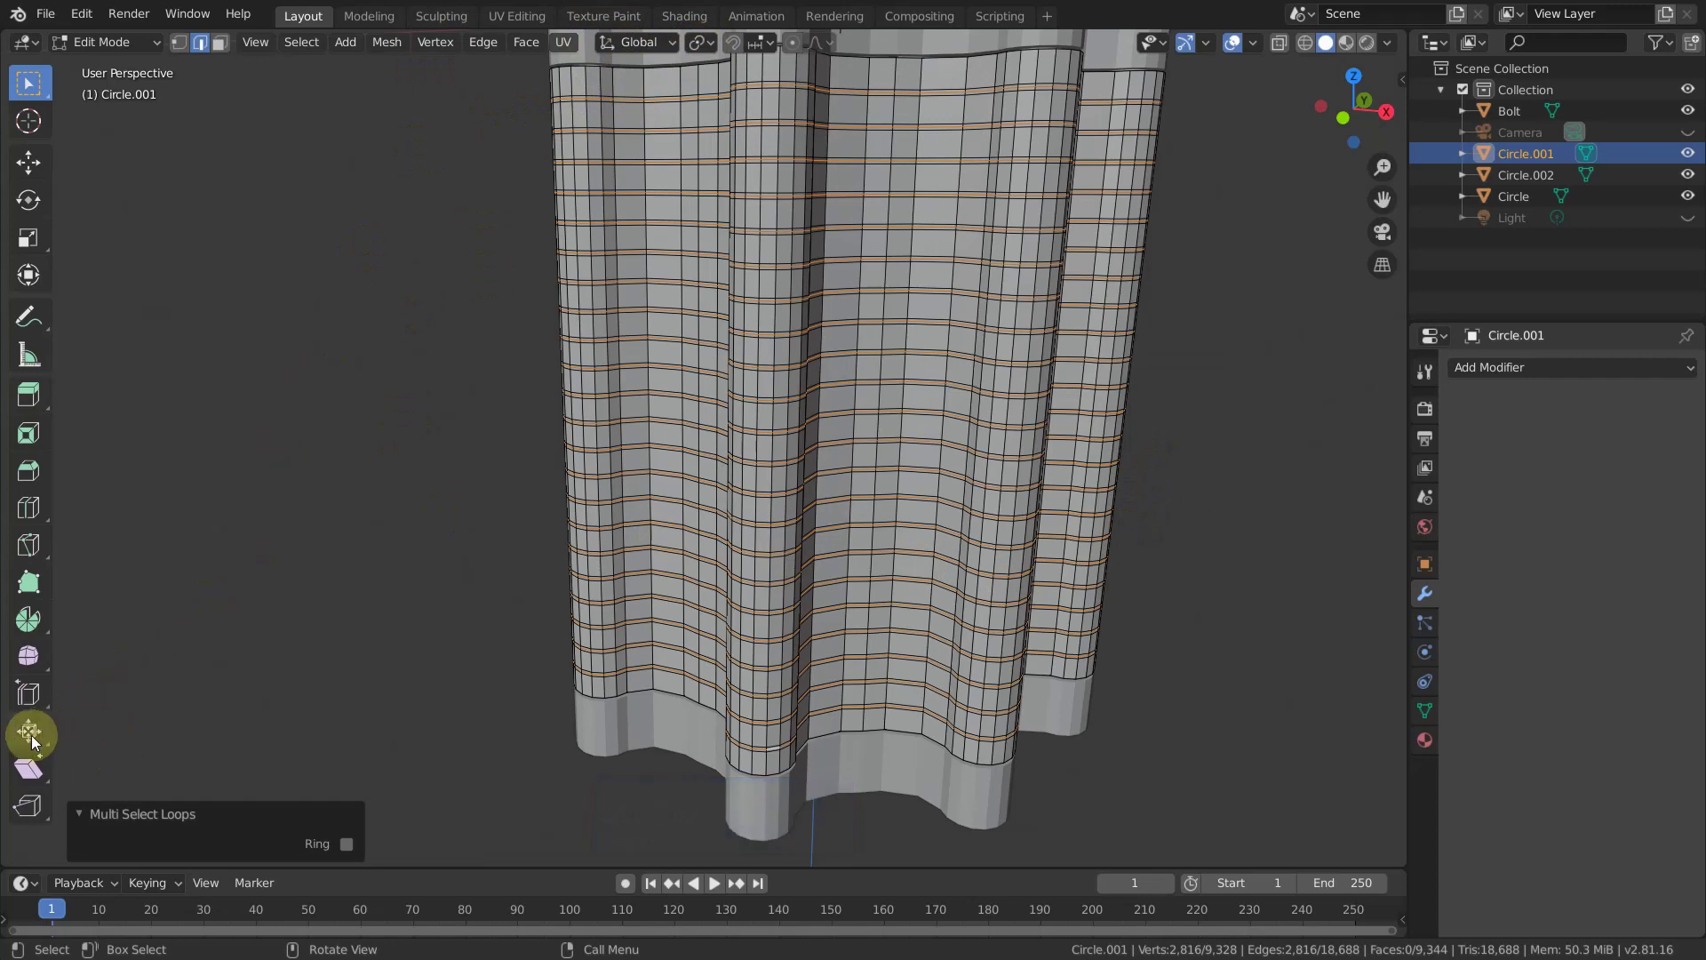
pyautogui.click(39, 737)
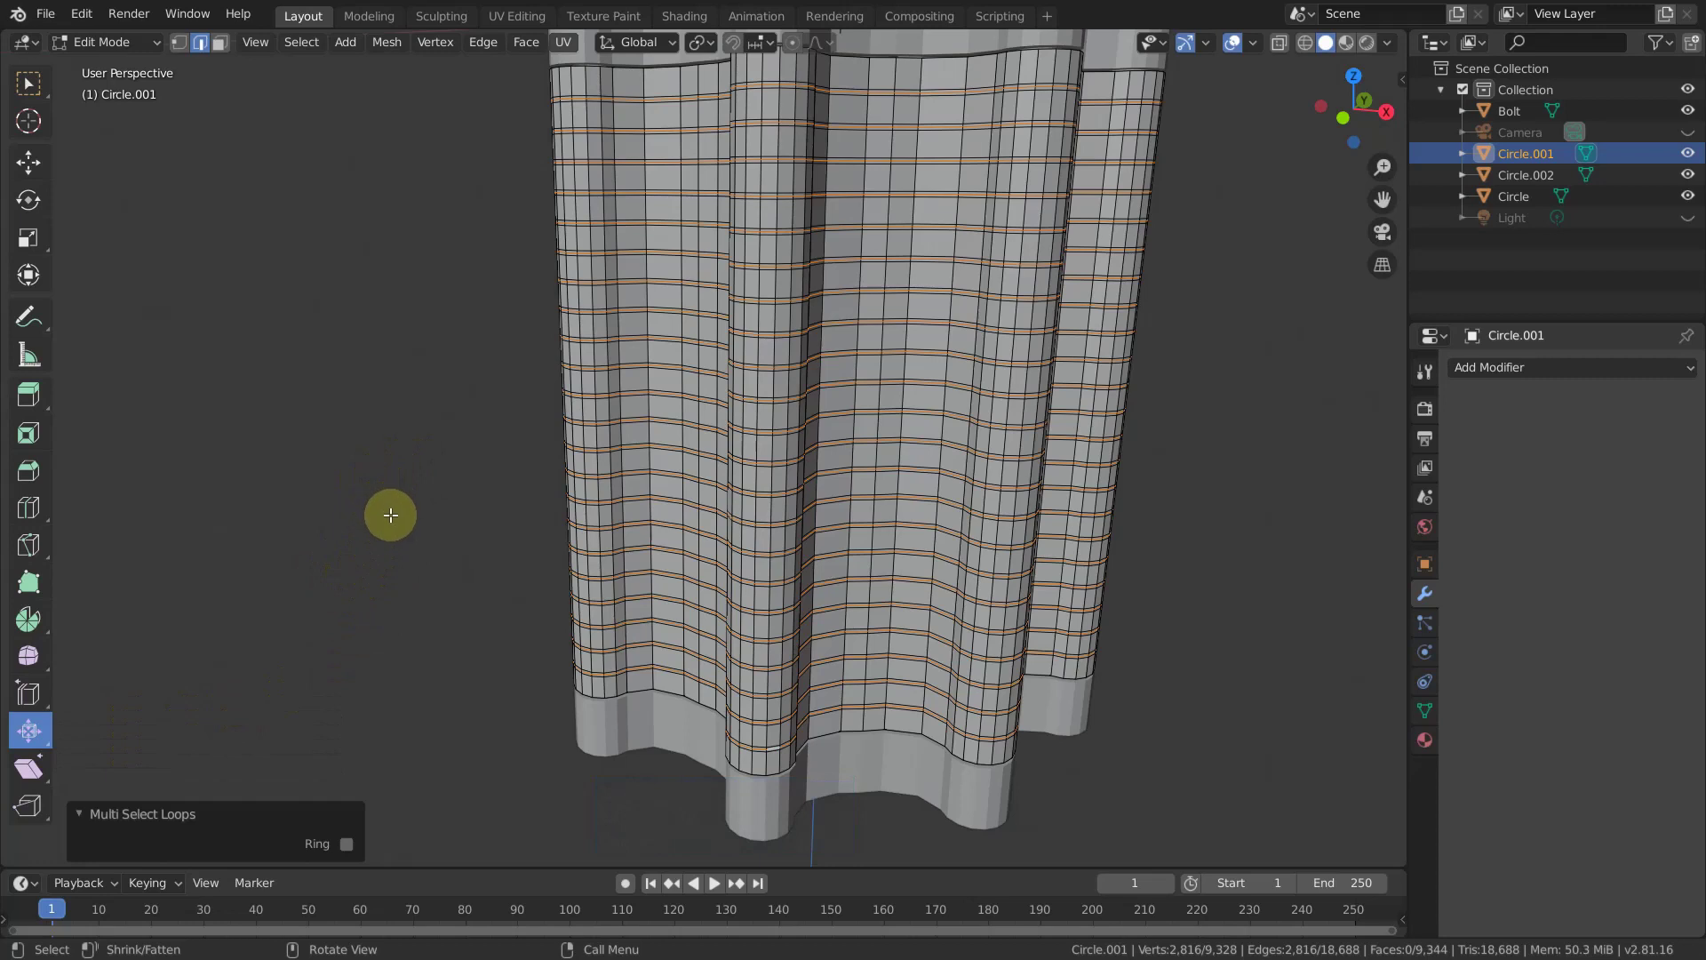
pyautogui.click(390, 523)
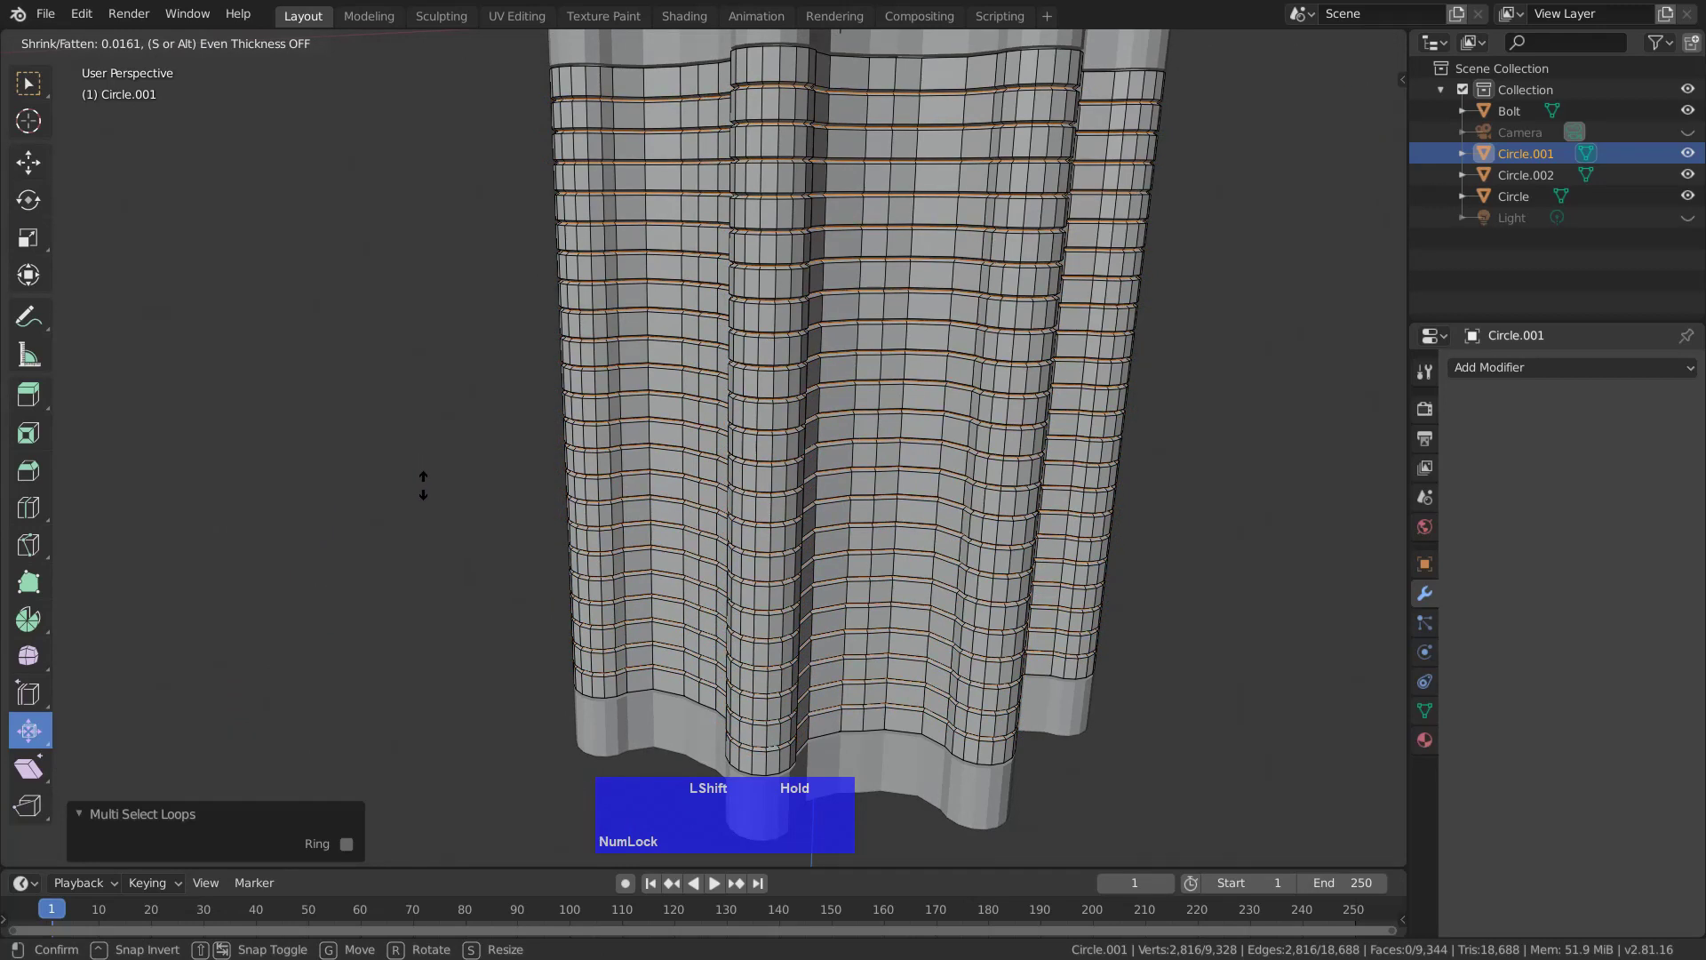
pyautogui.click(439, 467)
pyautogui.scroll(-3)
pyautogui.scroll(3)
pyautogui.middleClick(945, 491)
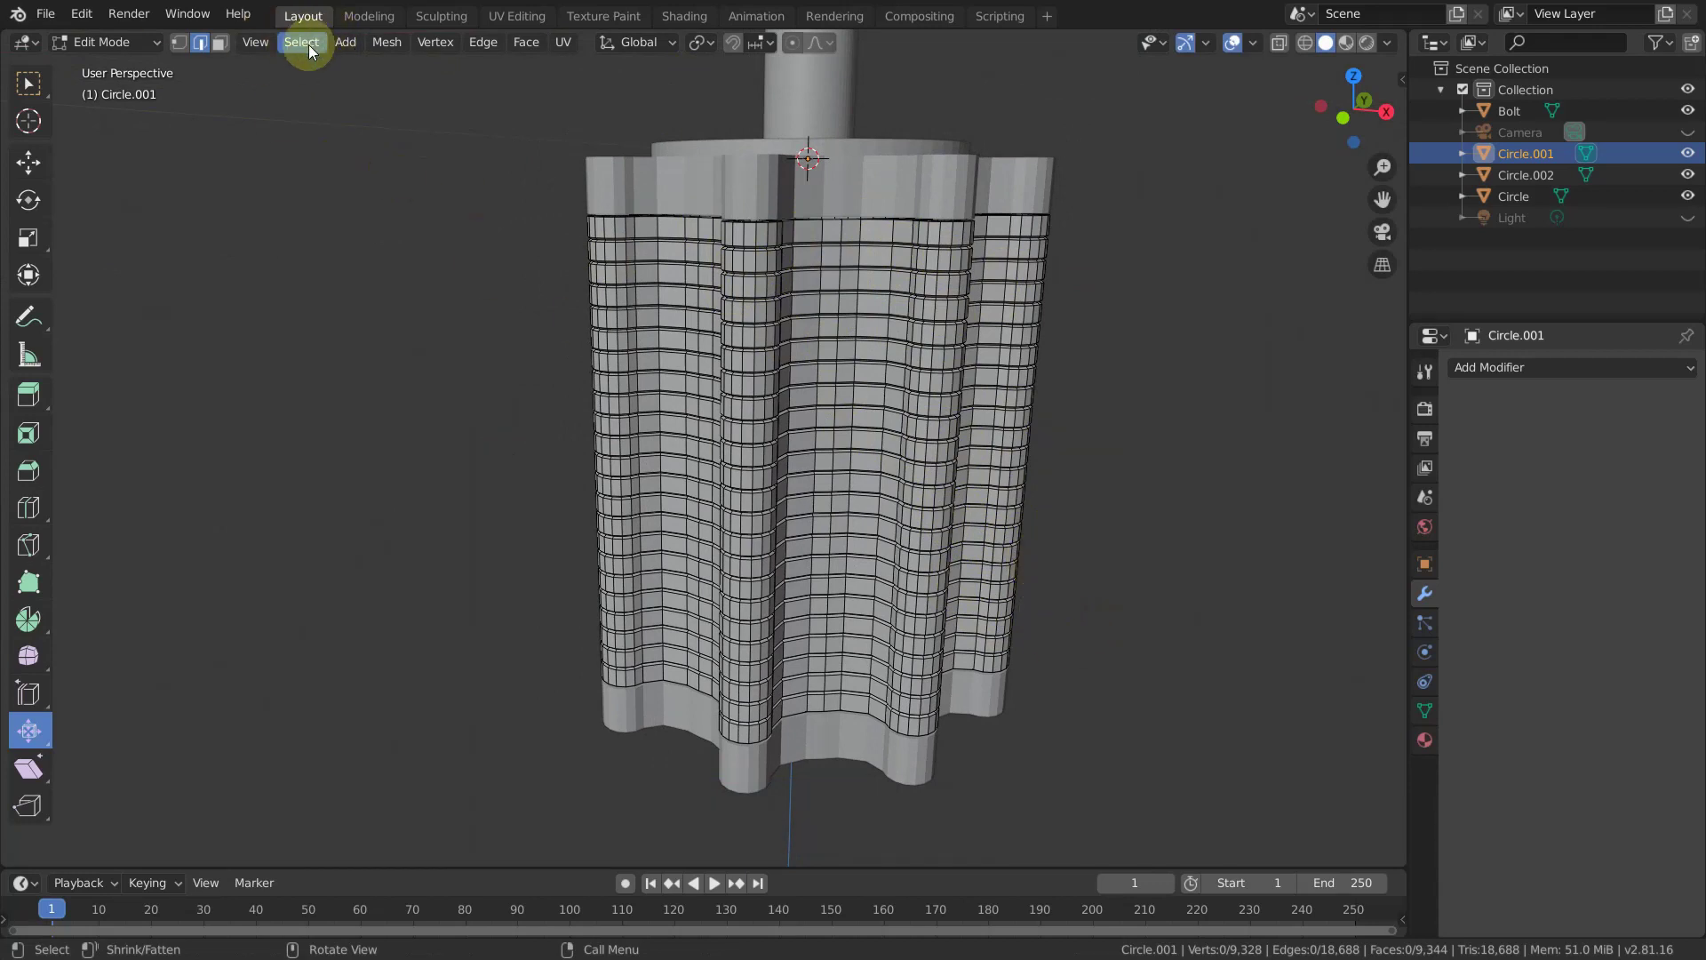
# Select the core's sharp groove edges and give them a narrow two-segment bevel.
pyautogui.click(312, 55)
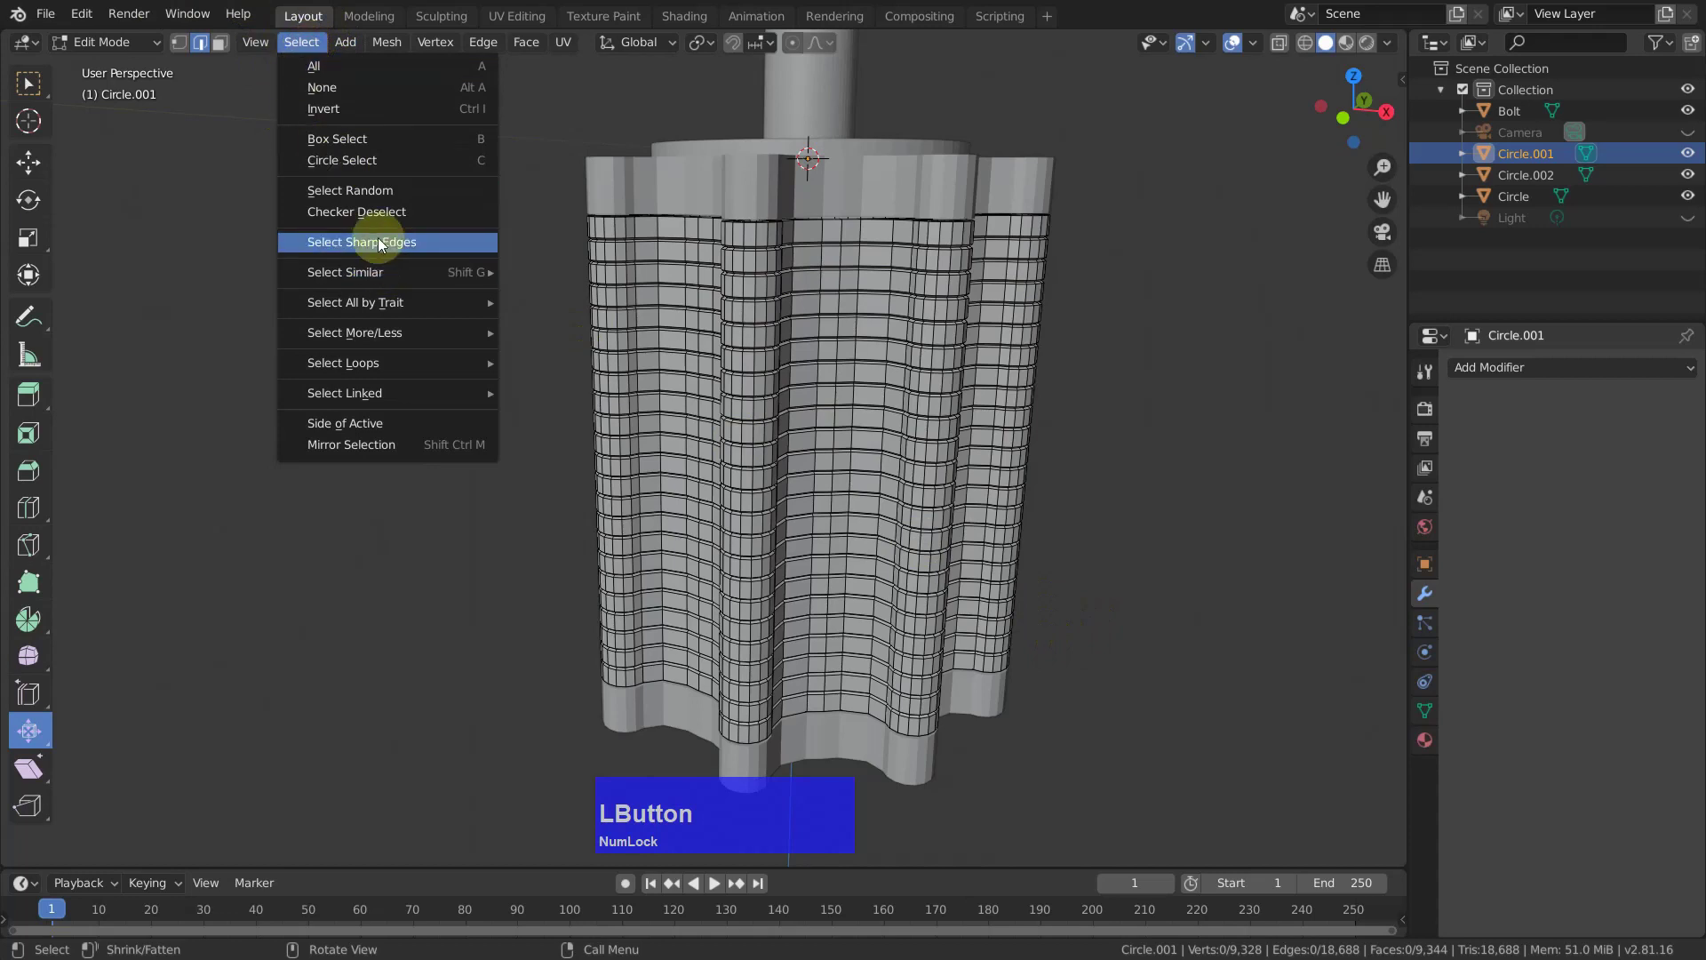
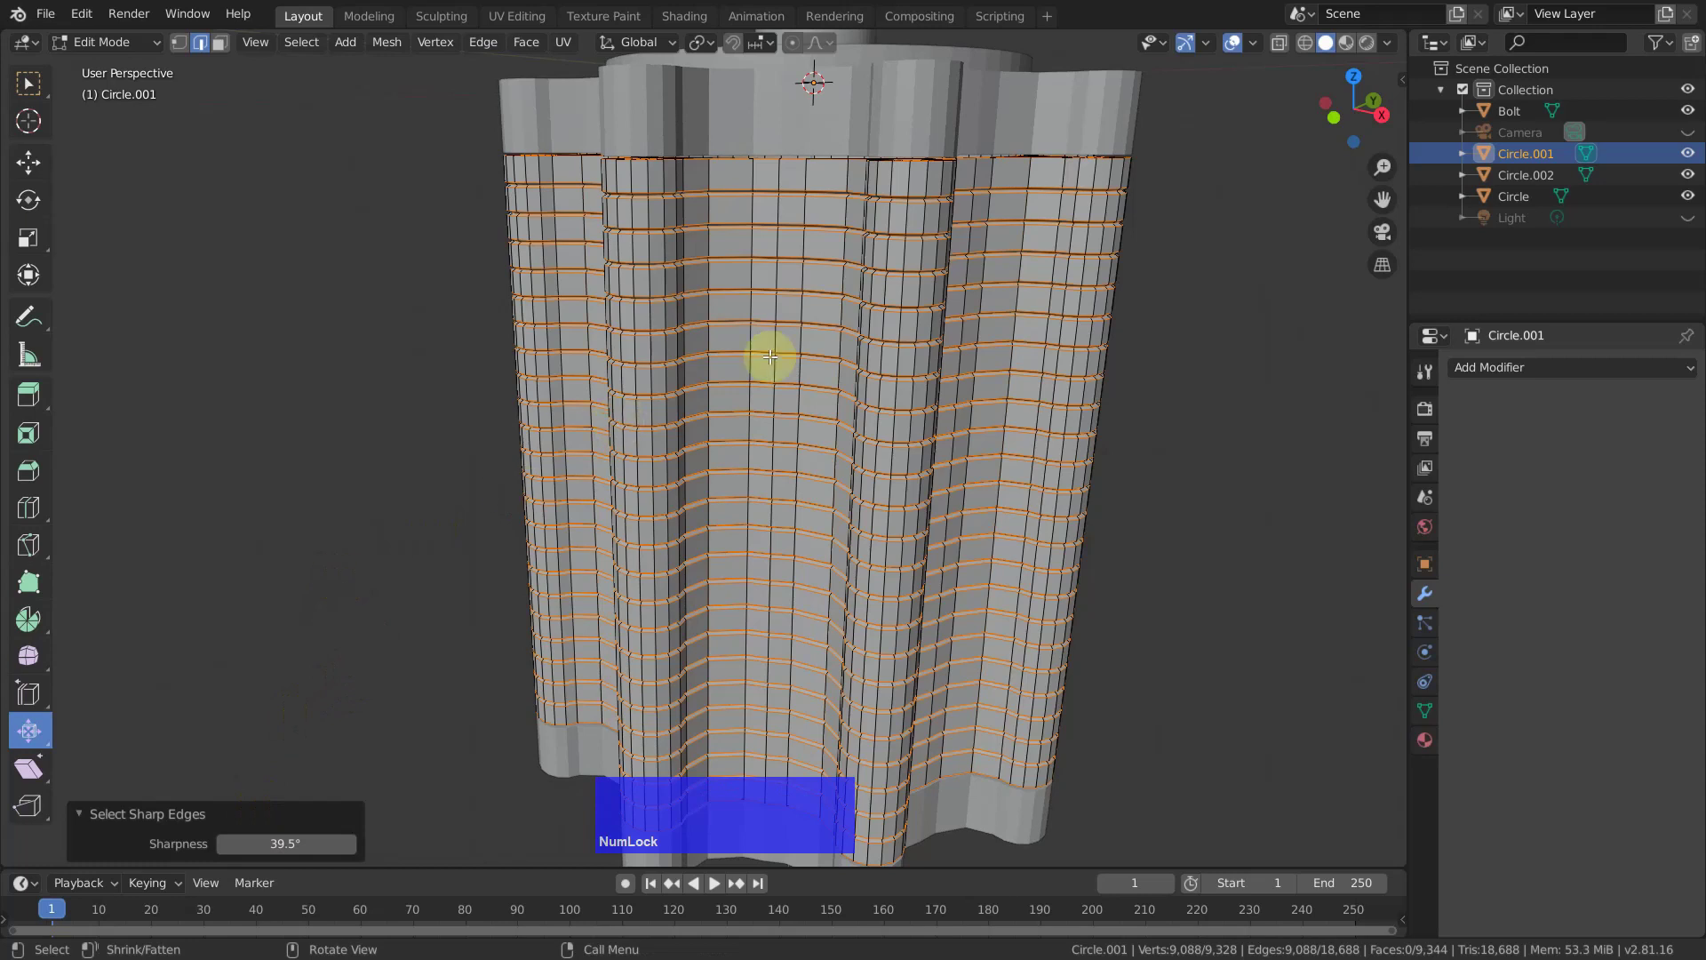
pyautogui.middleClick(784, 263)
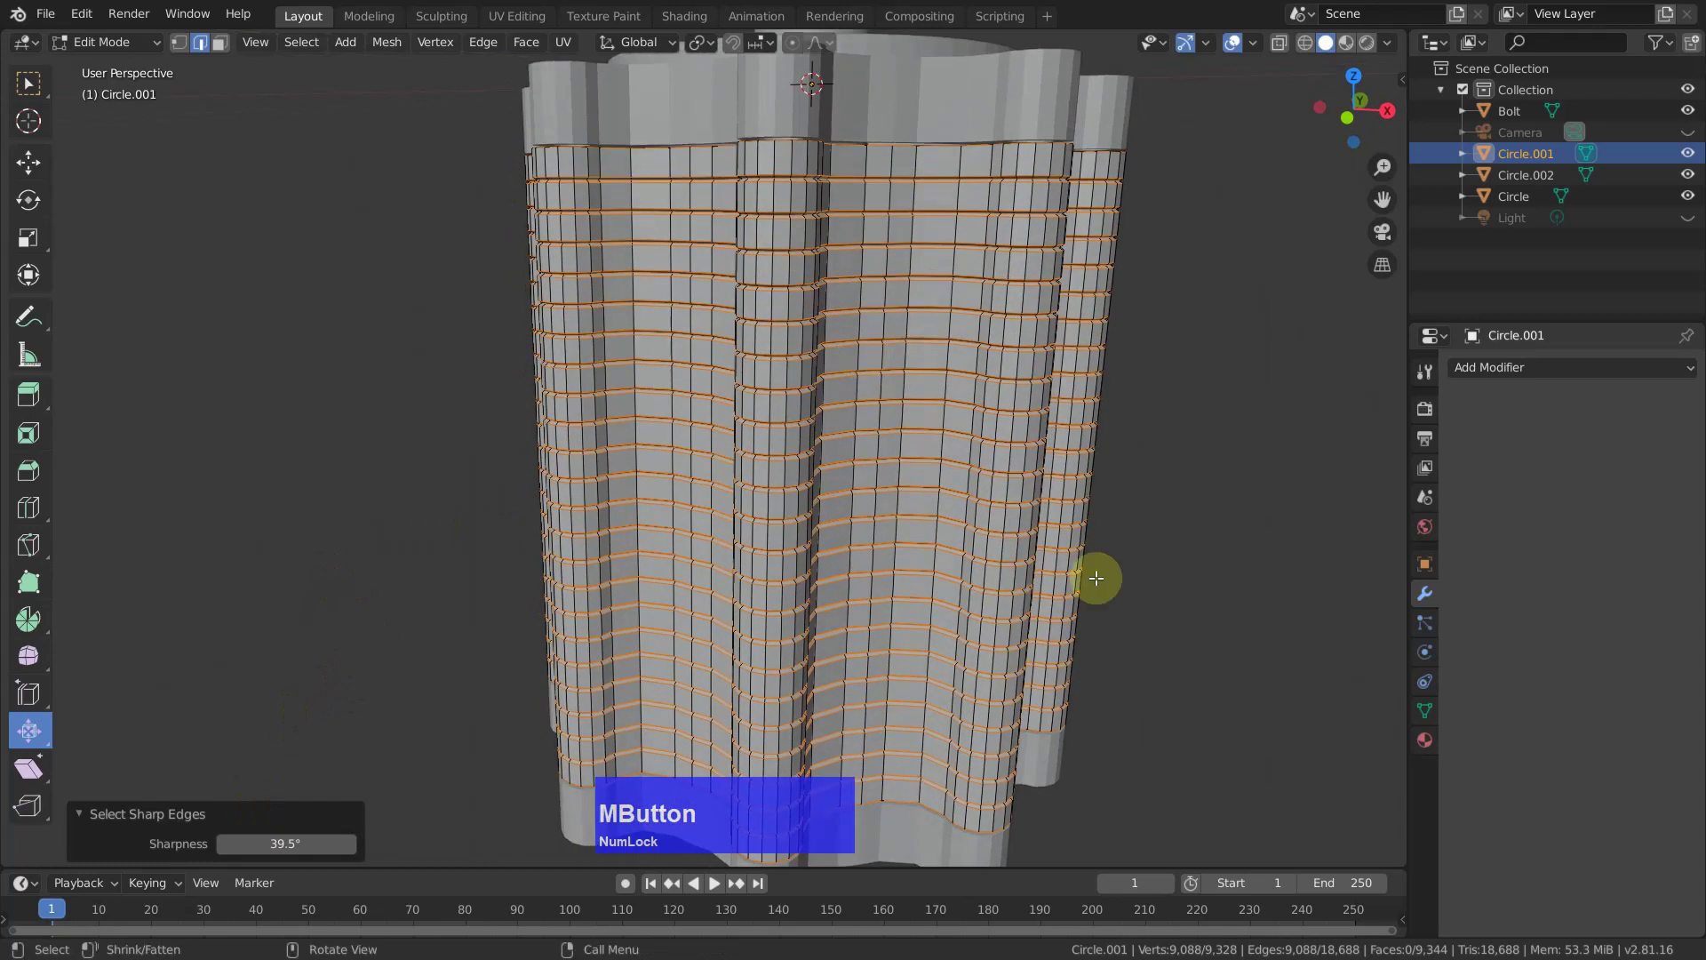
pyautogui.press('ctrl+b')
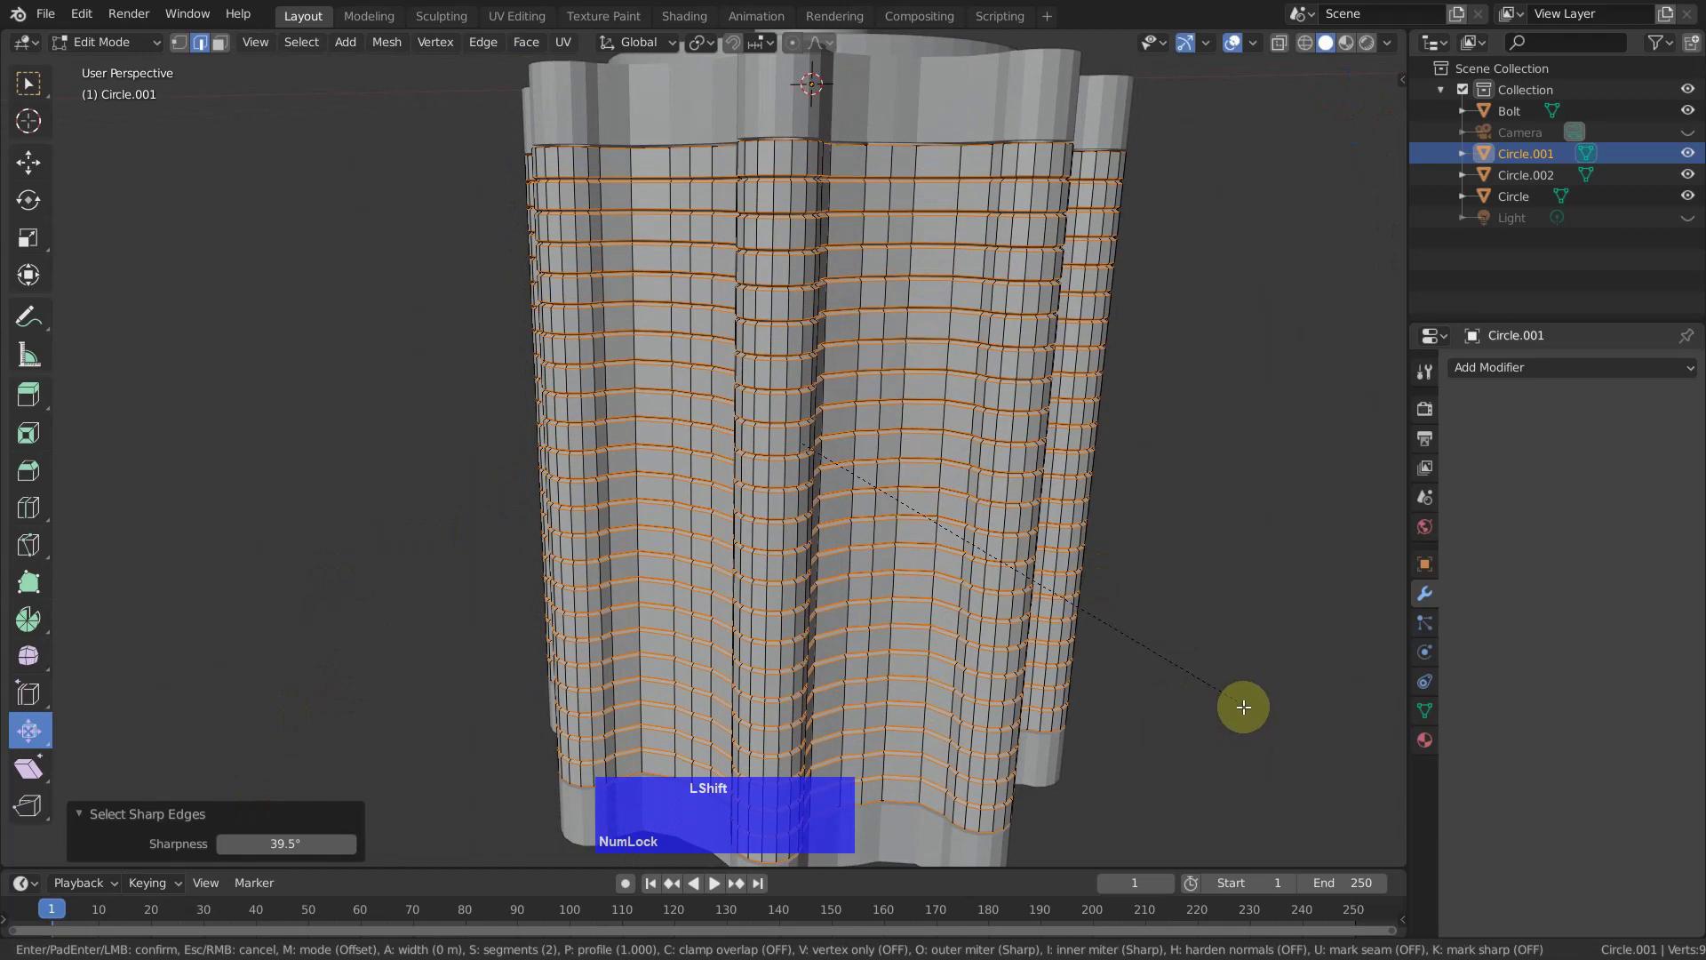
pyautogui.click(1251, 713)
pyautogui.click(1271, 409)
# Shade the whole core object smooth and inspect the top ring.
pyautogui.press('Tab')
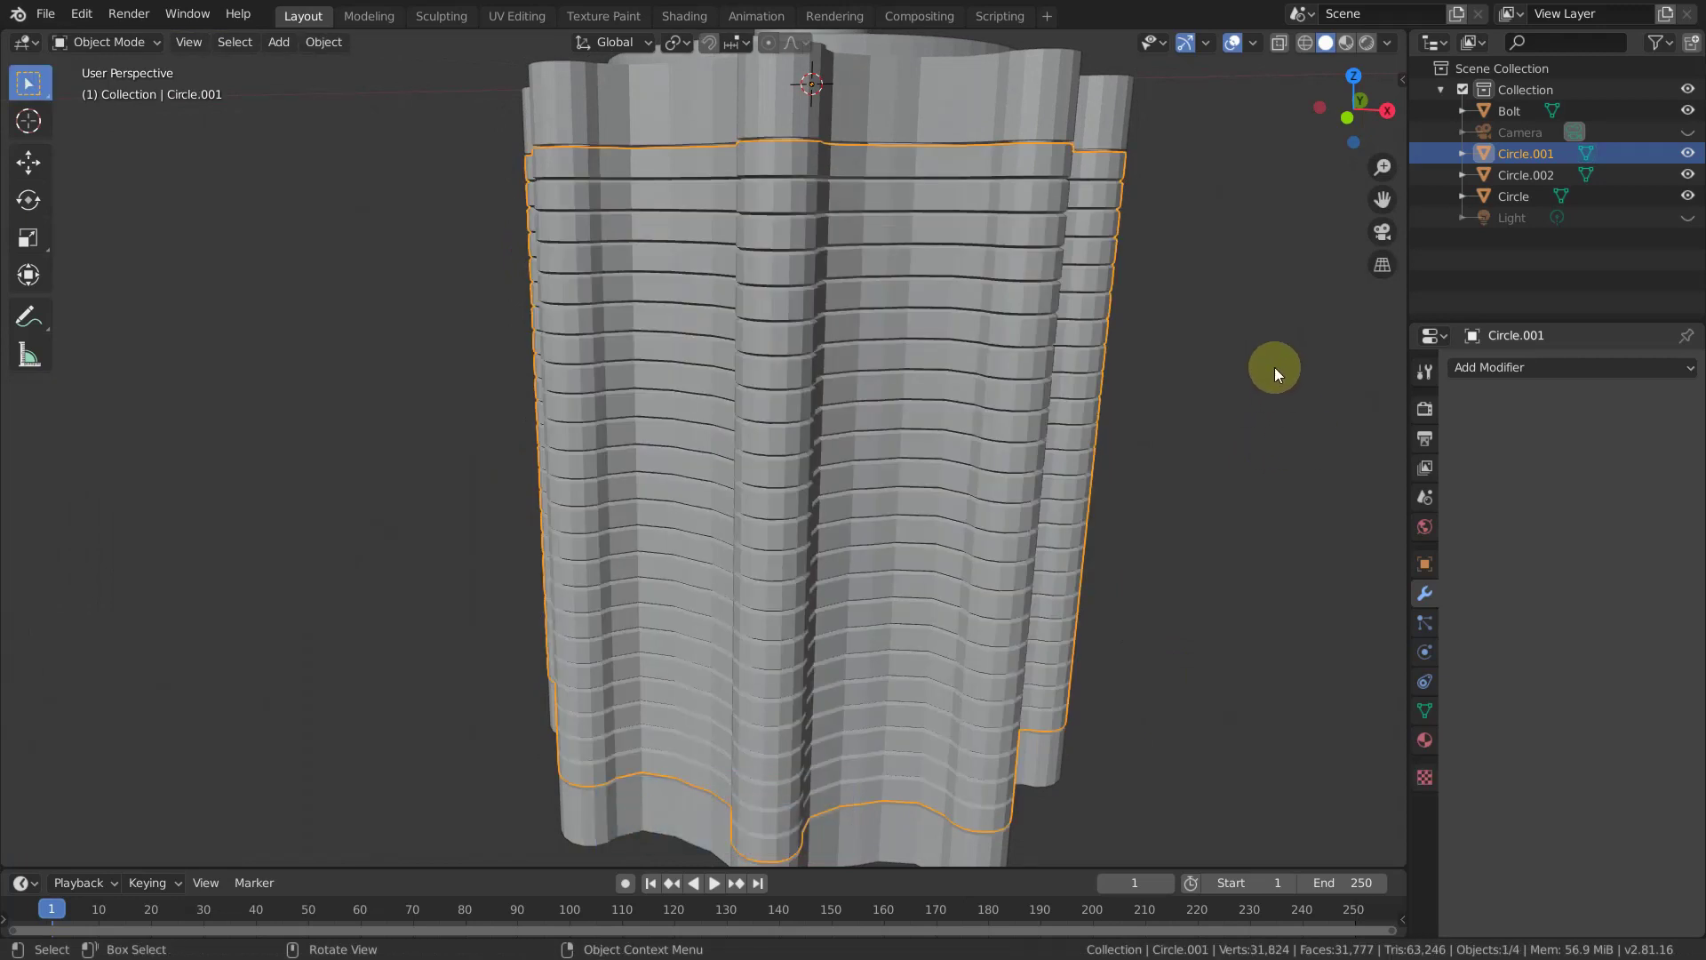
pyautogui.rightClick(1285, 368)
pyautogui.click(1284, 364)
pyautogui.middleClick(1259, 407)
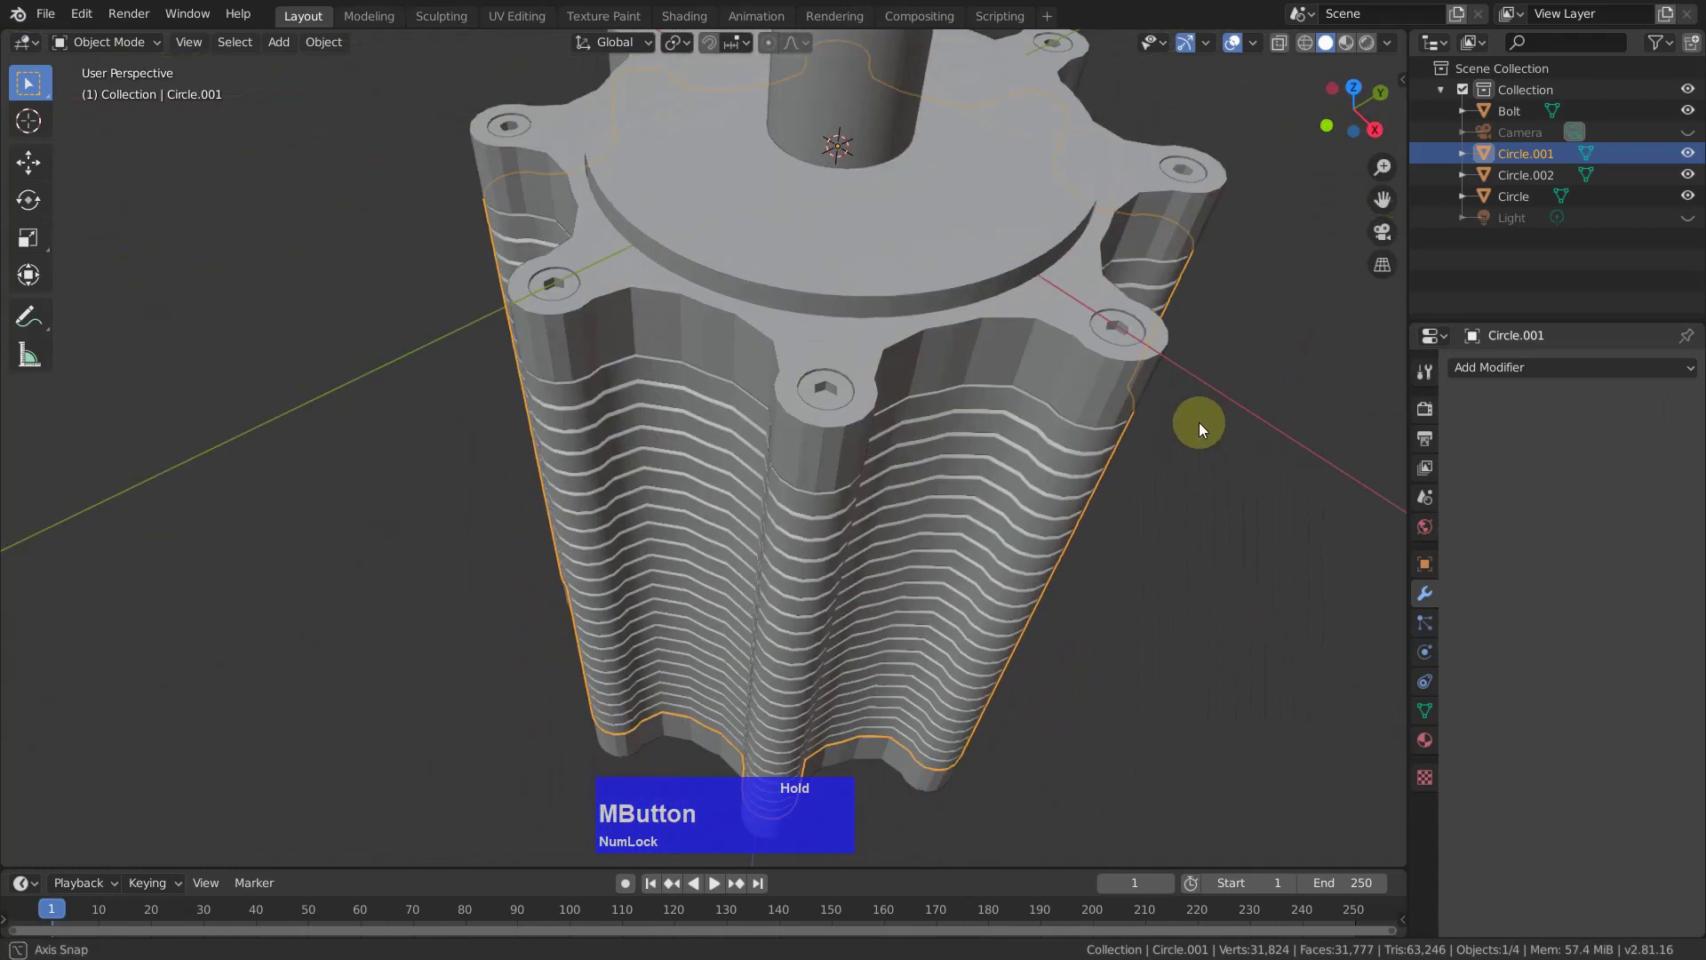
# Re-enter mesh editing on Circle.001 and orbit around the motor model.
pyautogui.press('Tab')
pyautogui.scroll(-3)
pyautogui.middleClick(973, 440)
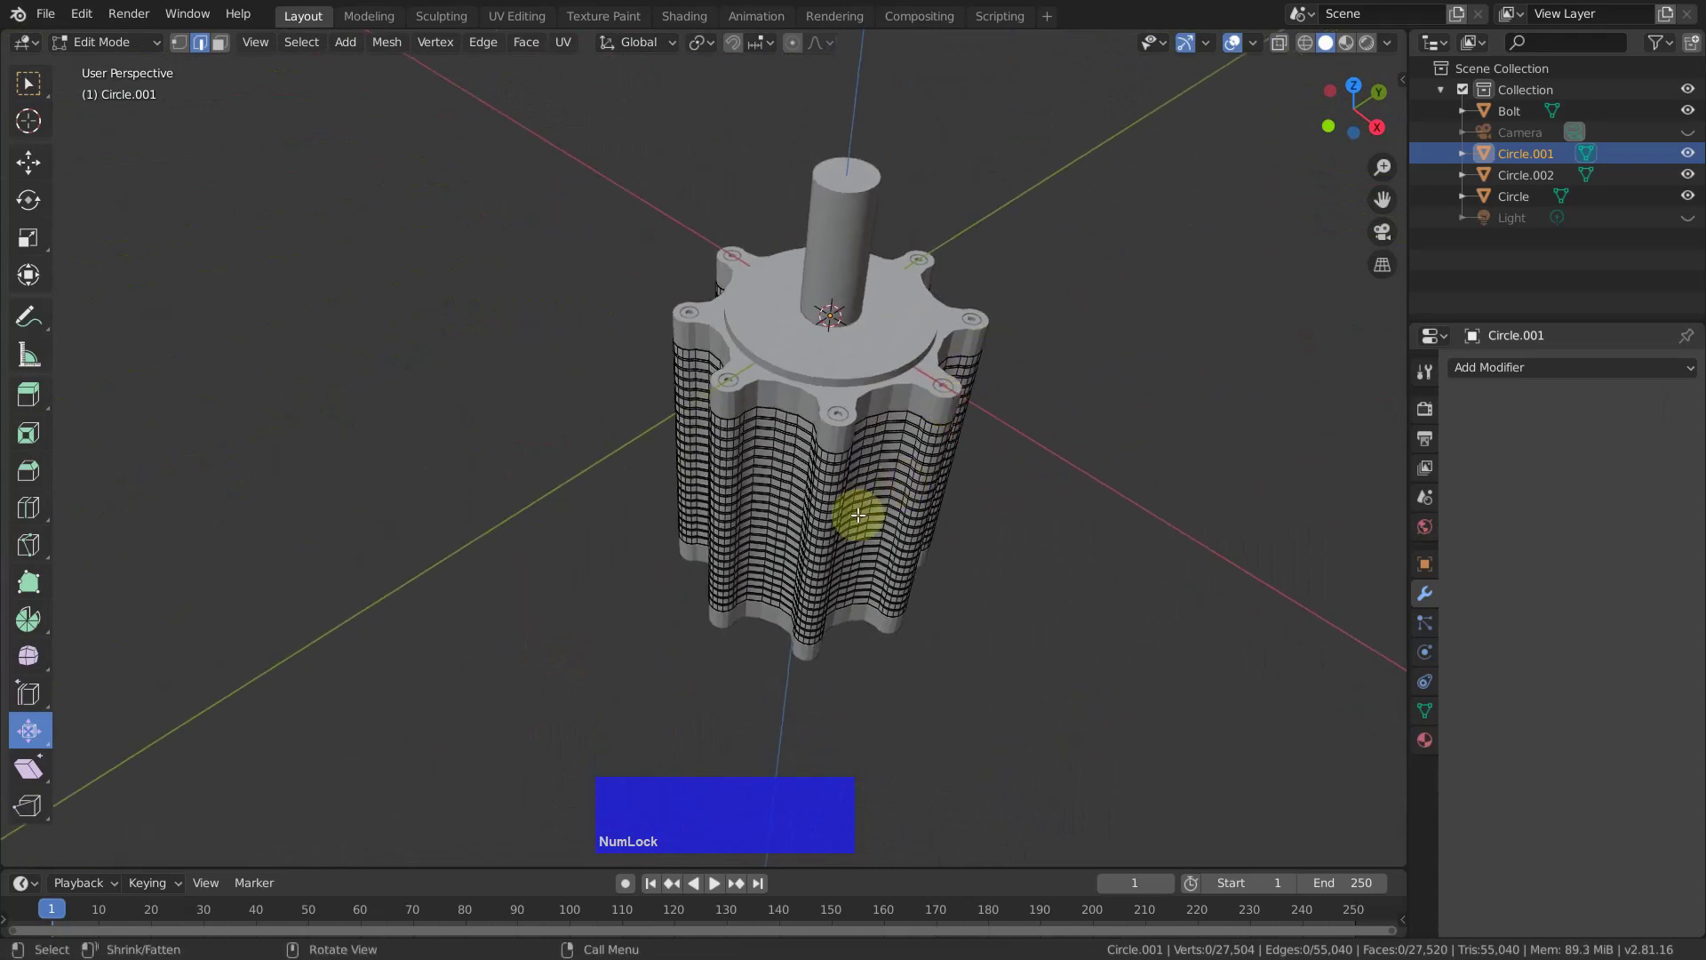
pyautogui.middleClick(884, 461)
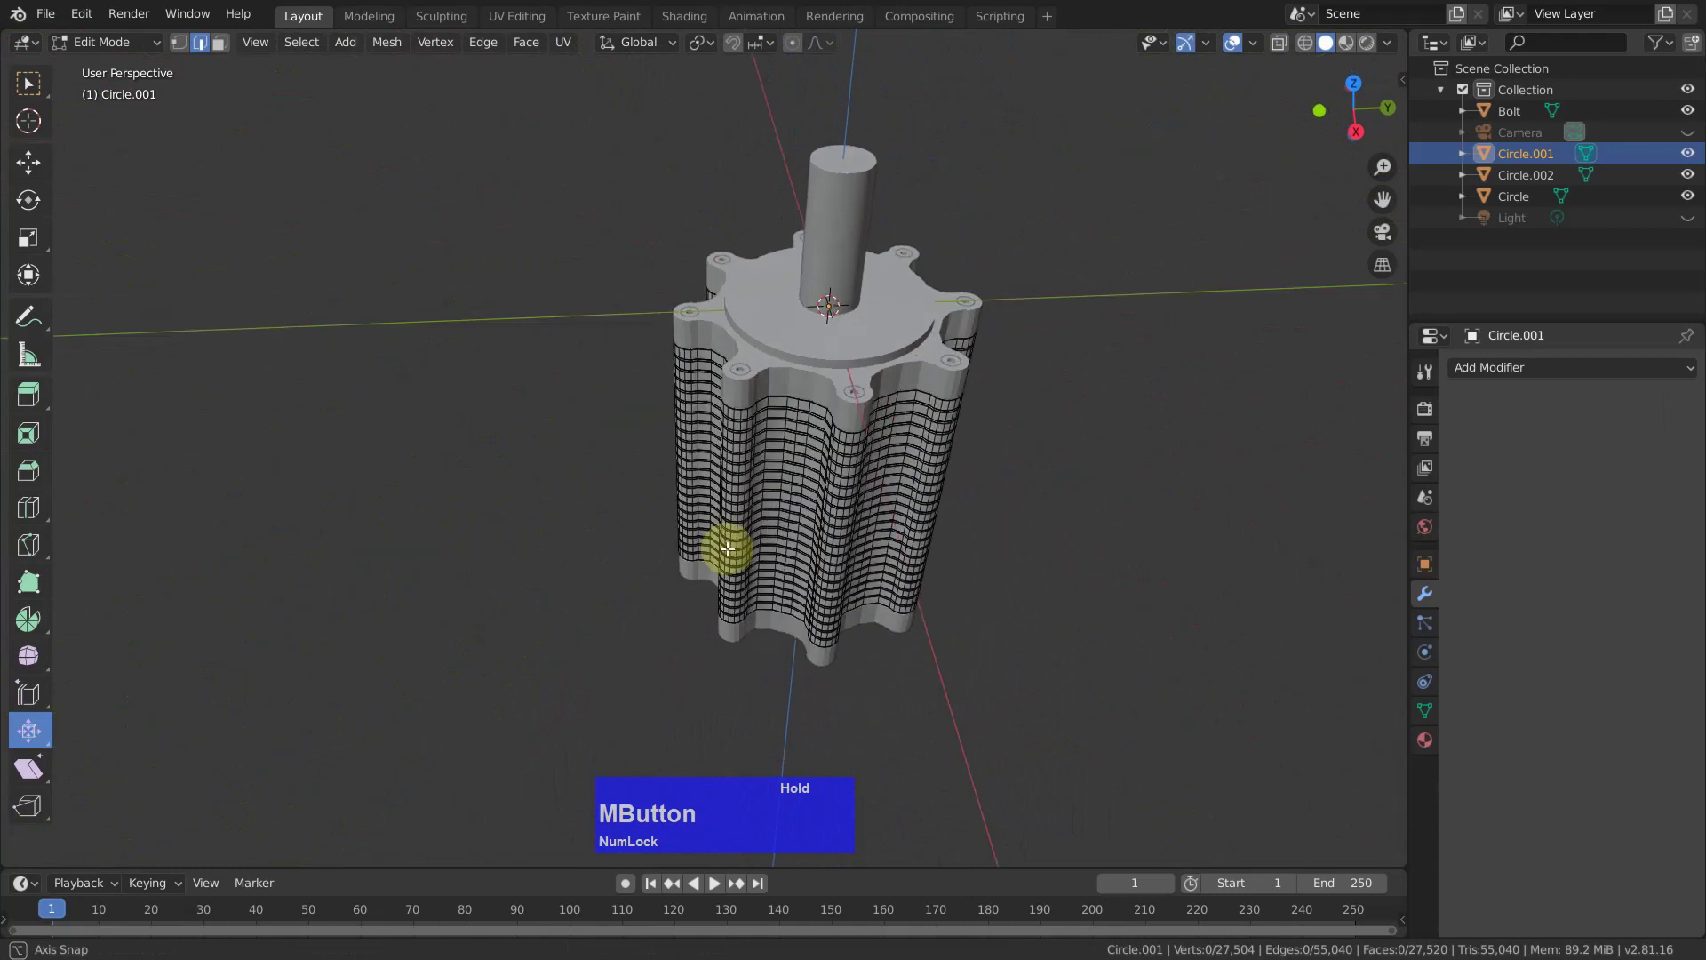
pyautogui.scroll(3)
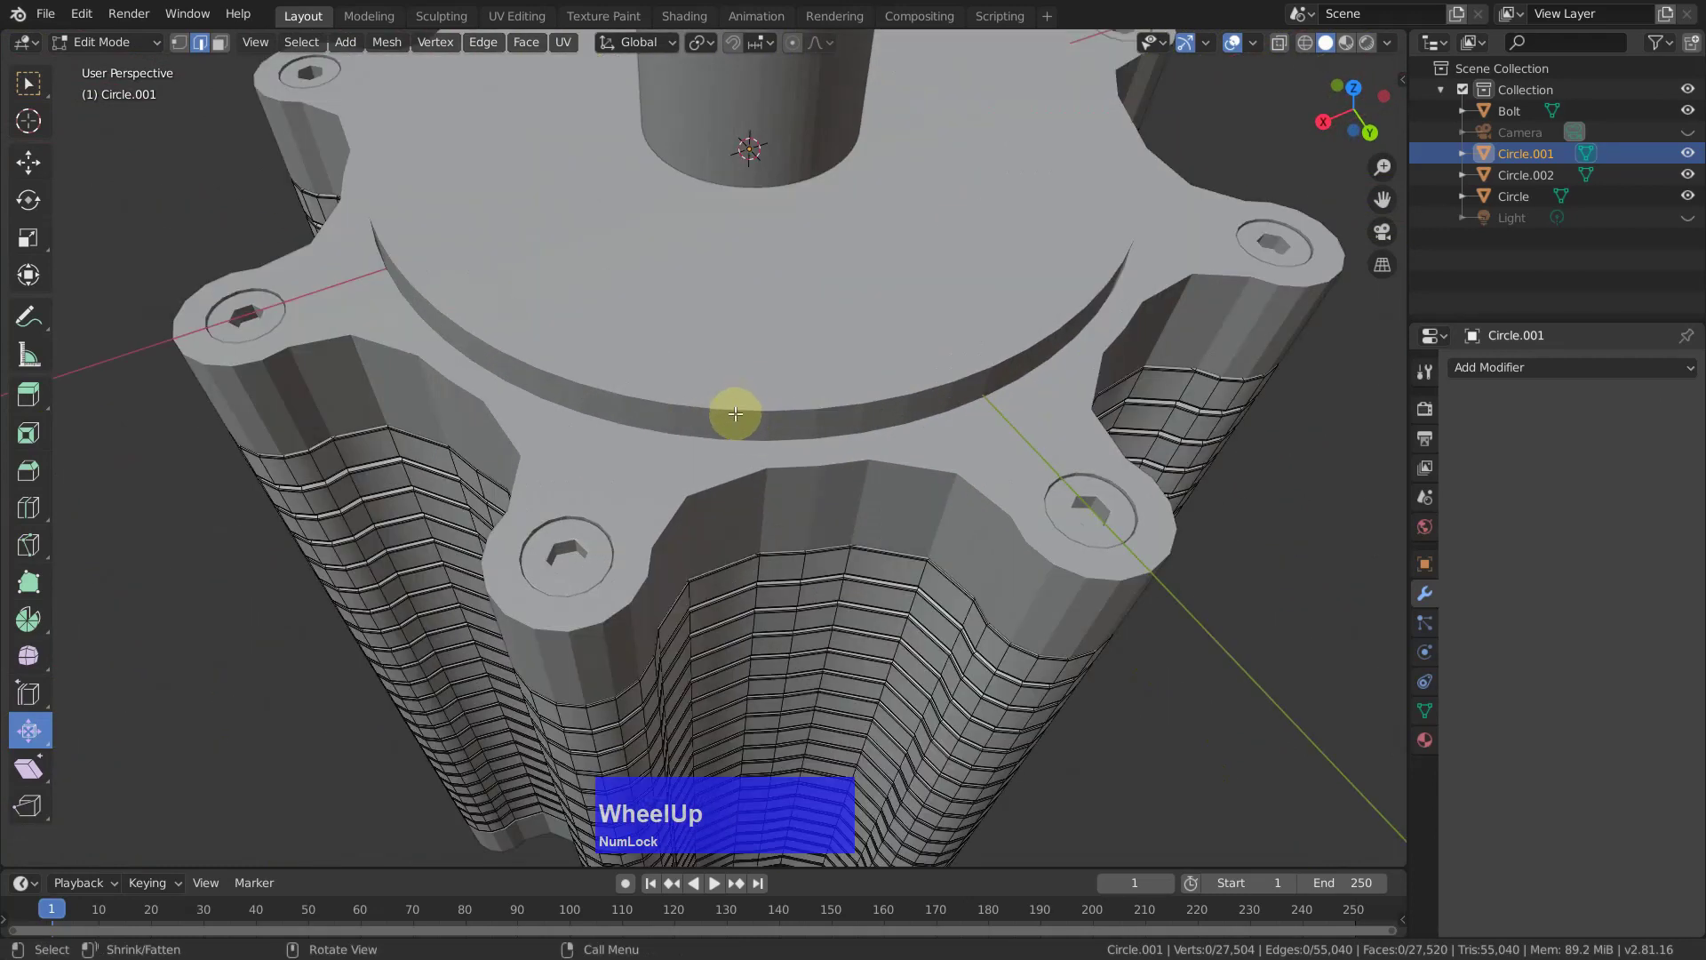
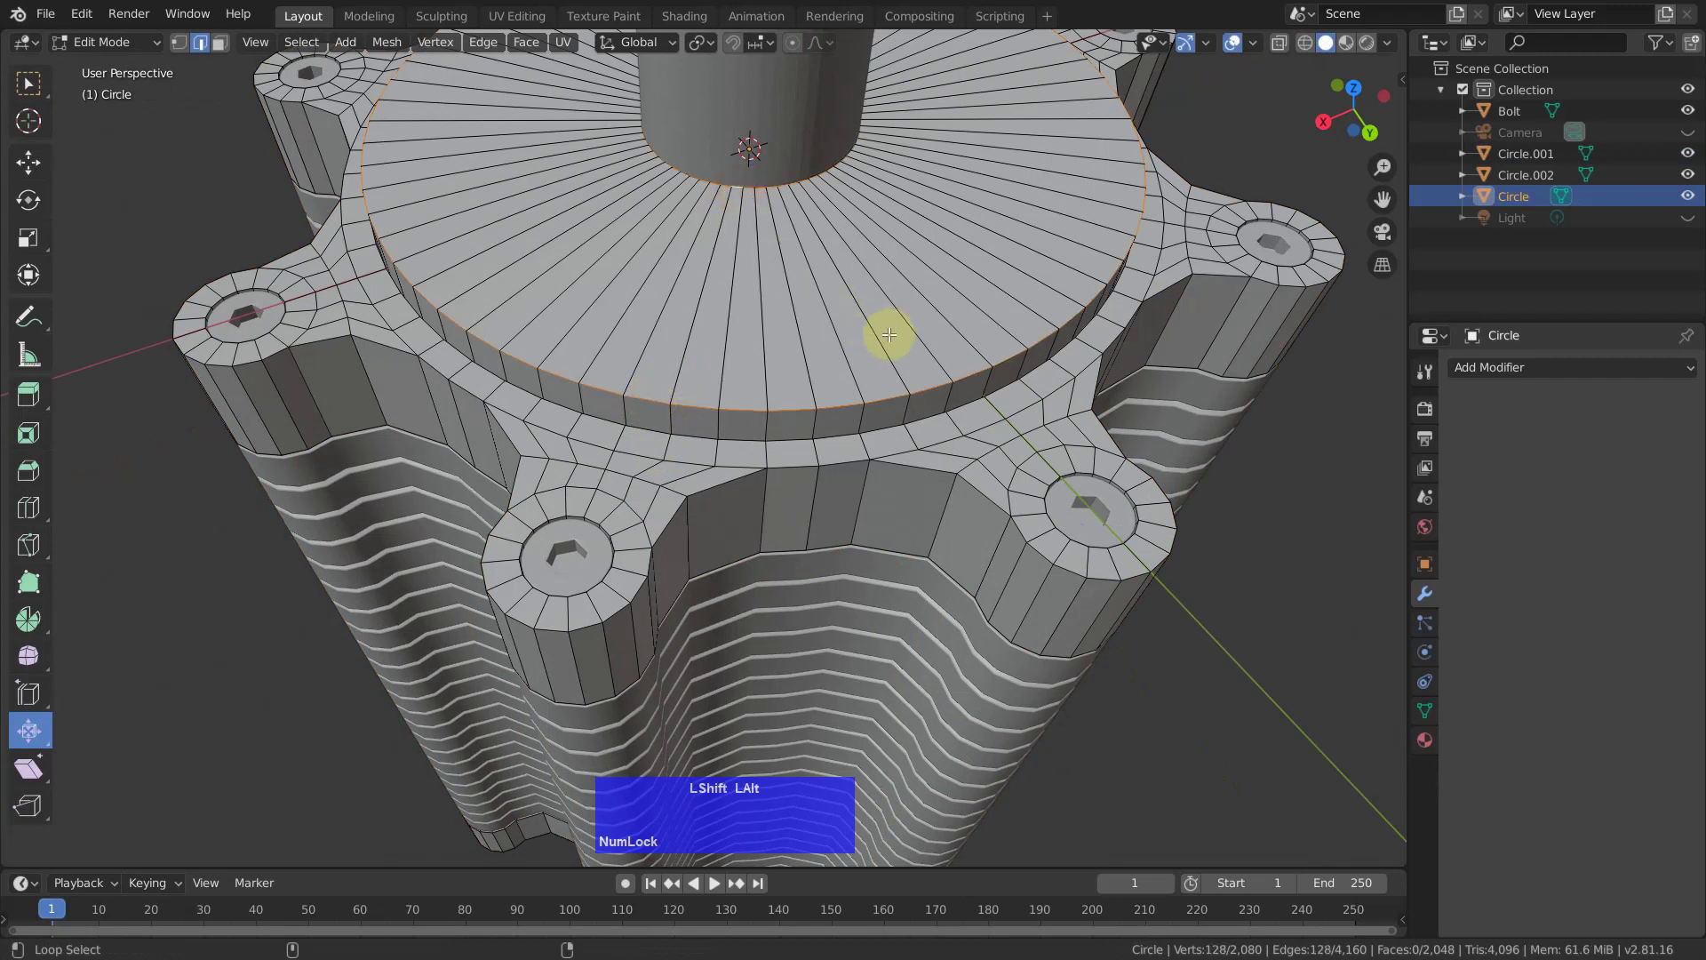
# Round off the top ring's bevel with a 0.5 profile.
pyautogui.press('ctrl+b')
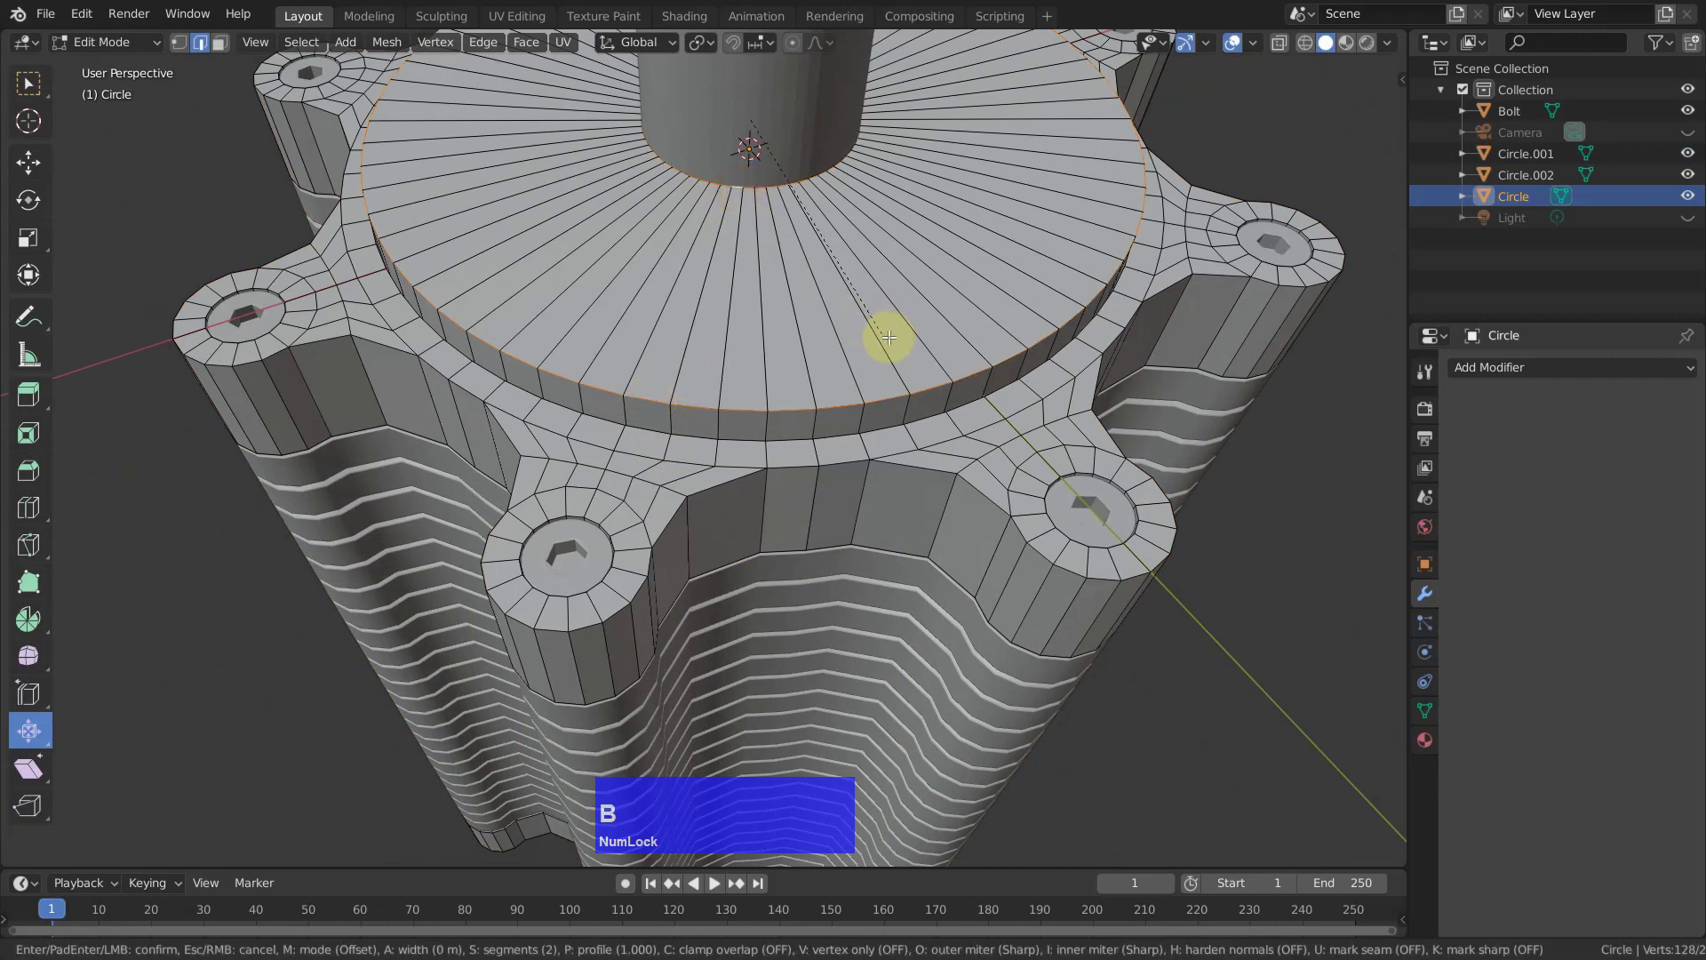
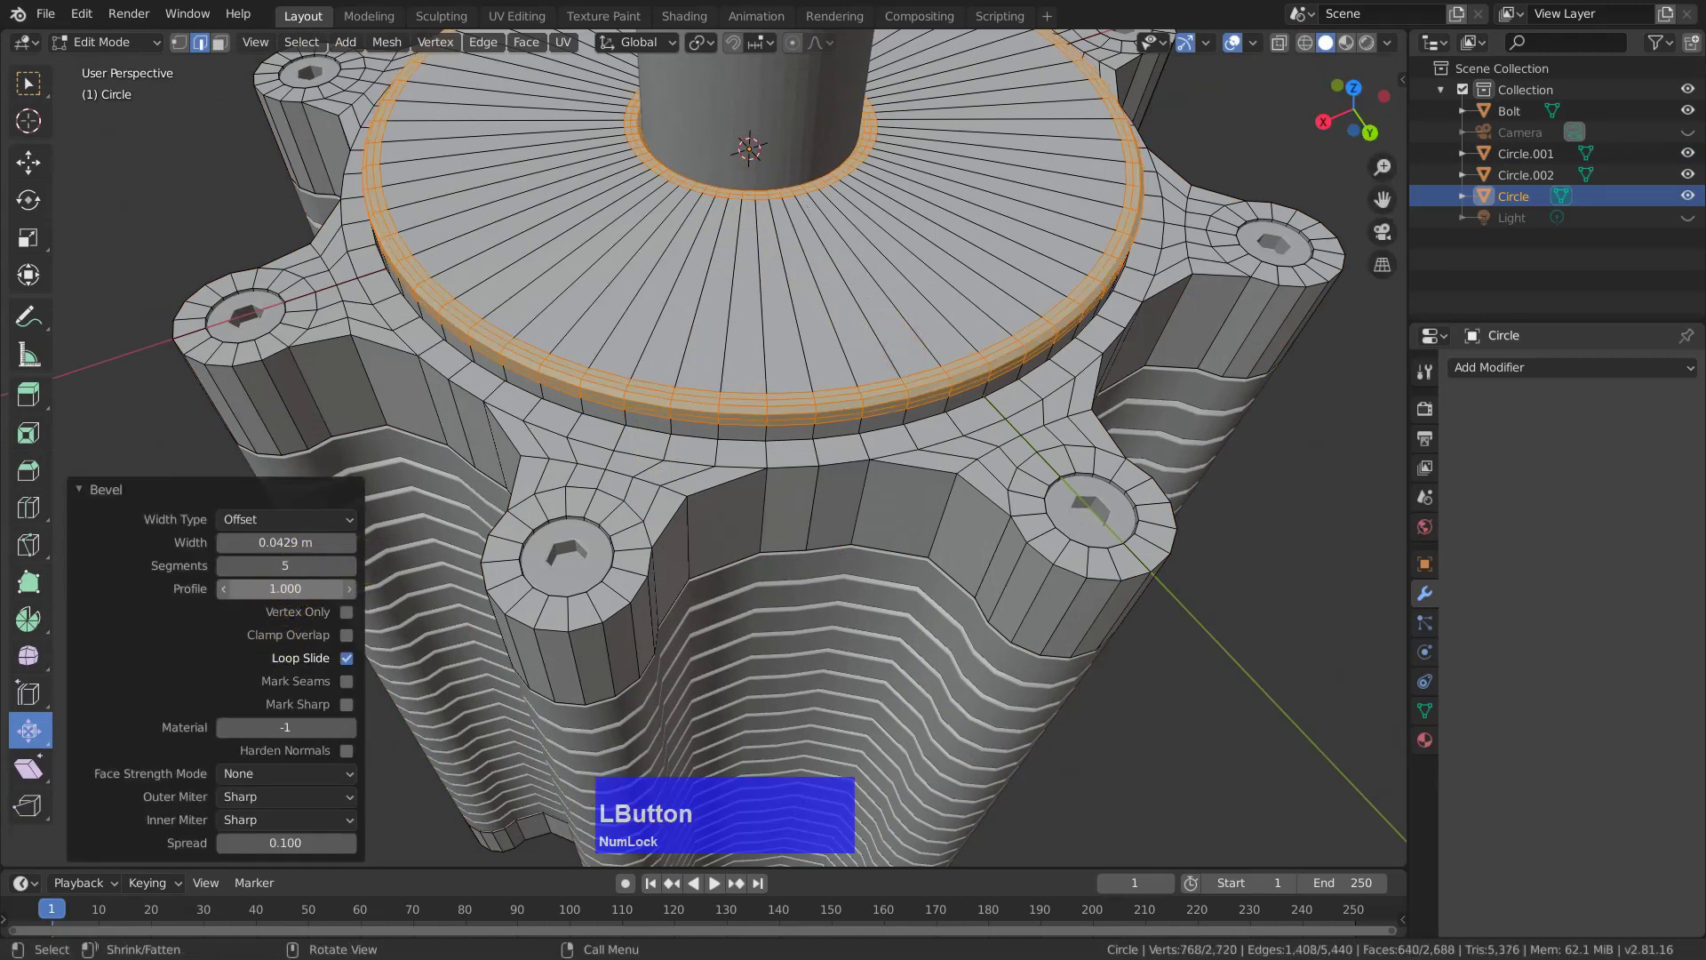
pyautogui.write('.5')
pyautogui.press('Return')
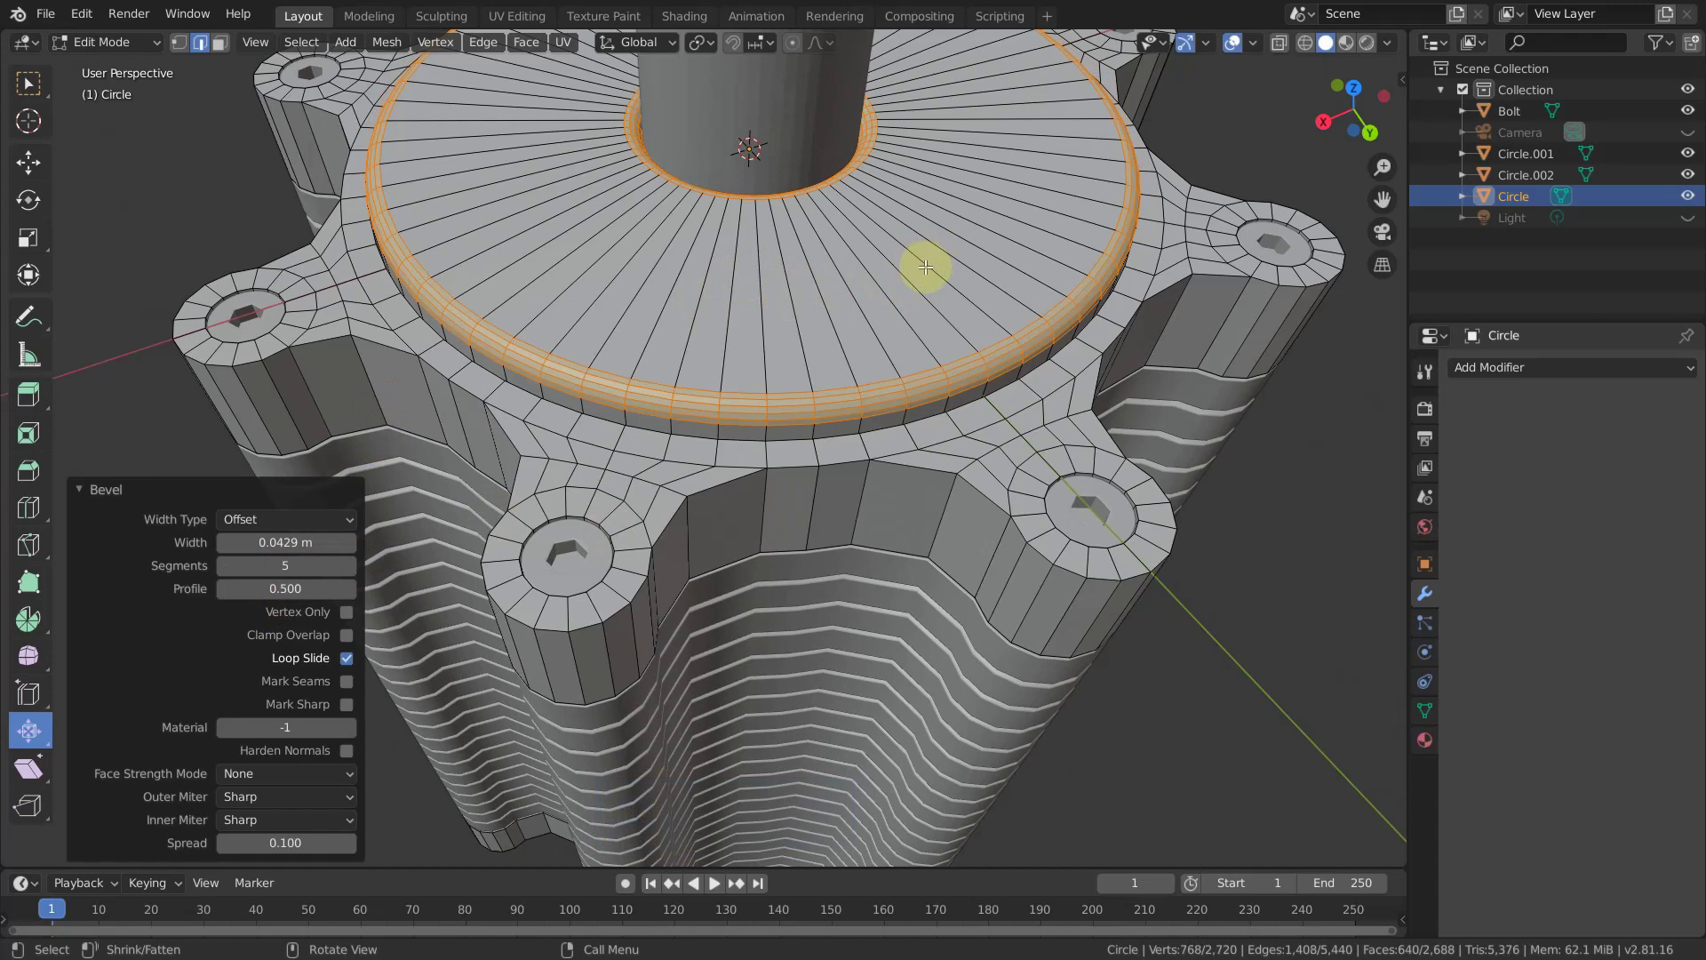
# Insert an edge loop on the top plate and bevel it into a 1.4 cm three-segment band.
pyautogui.press('alt+Num_Lock')
pyautogui.press('alt+q')
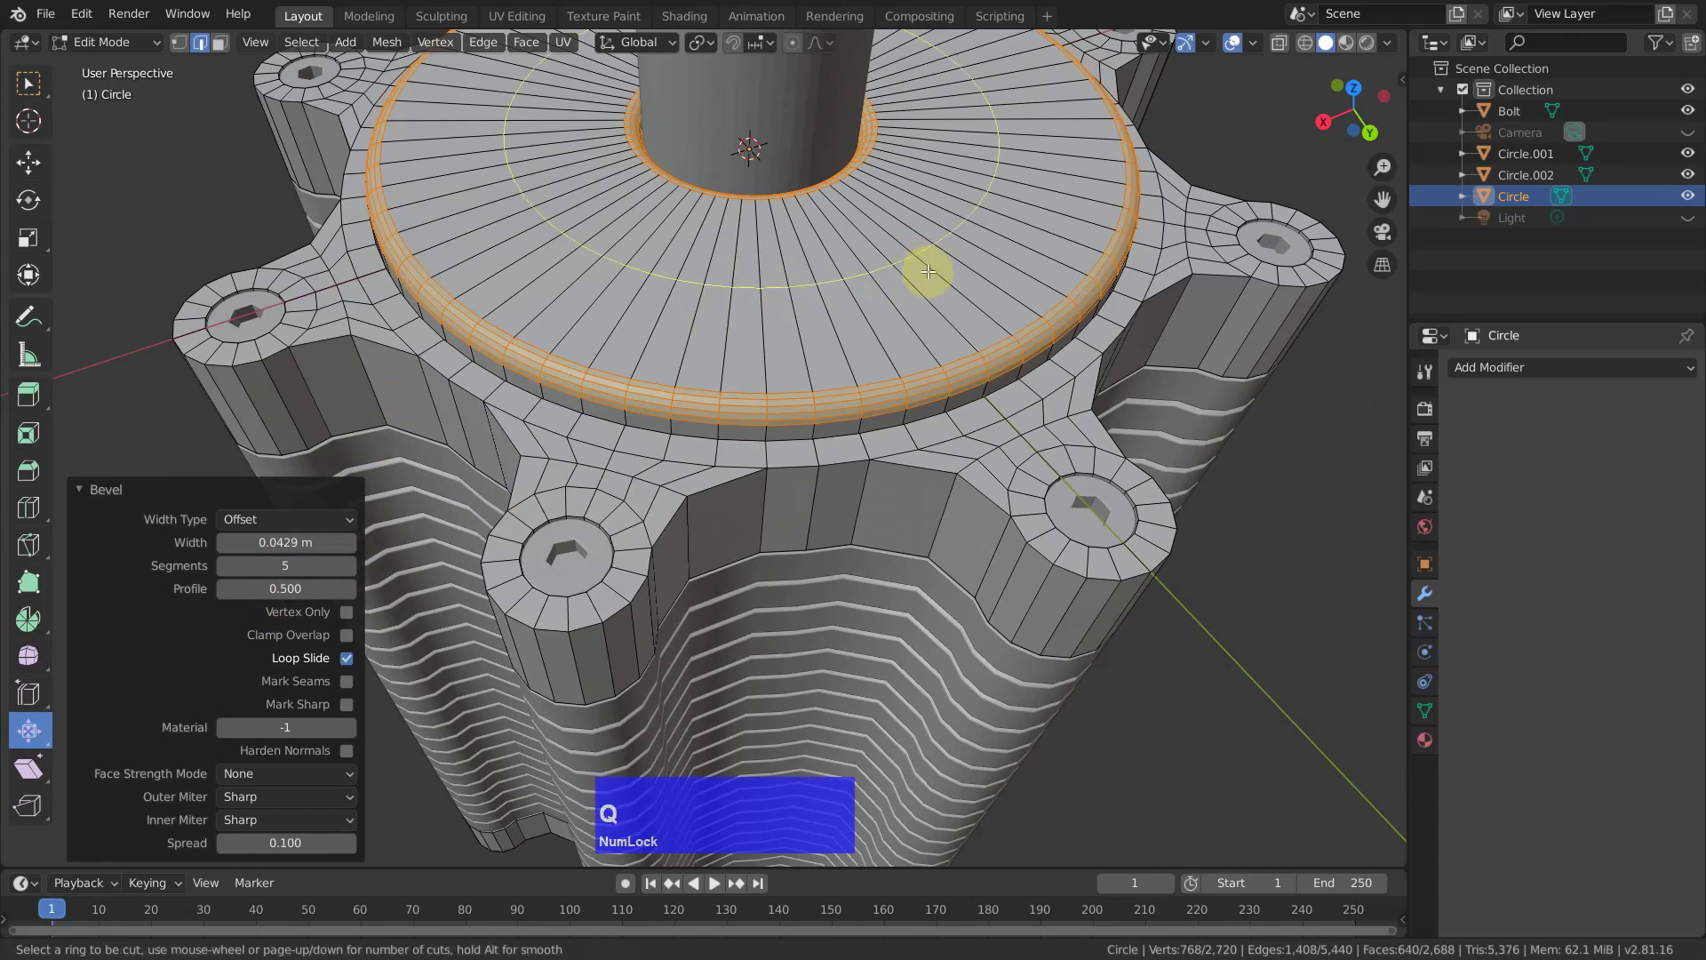
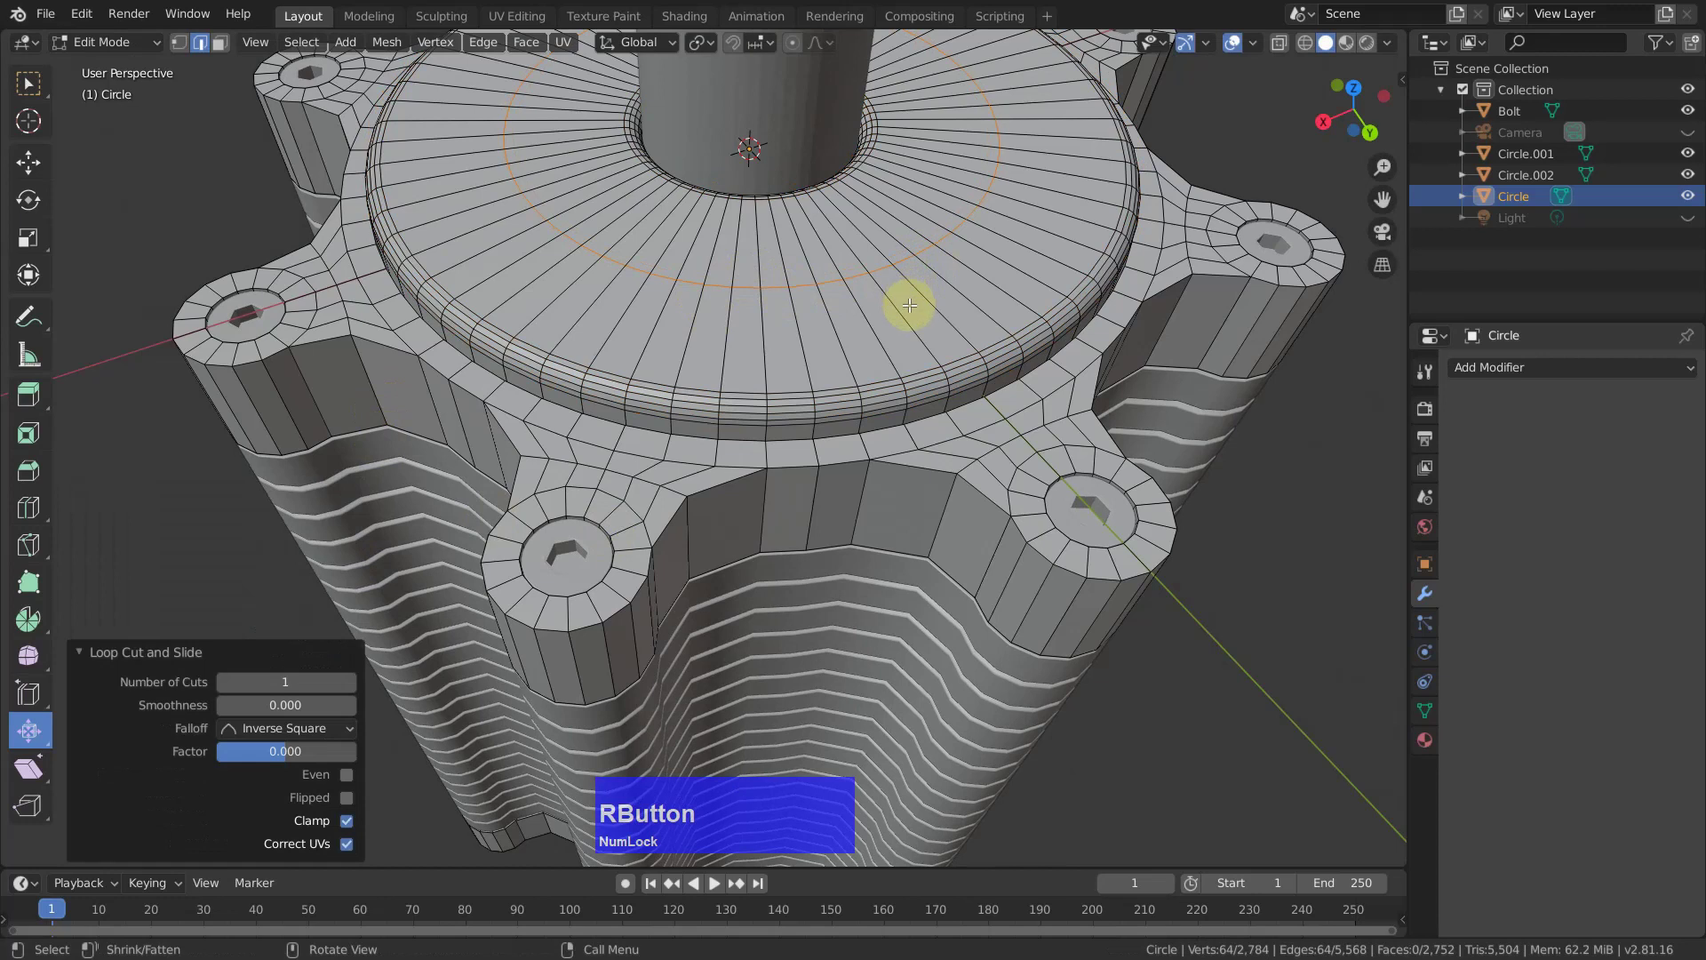
pyautogui.press('ctrl+b')
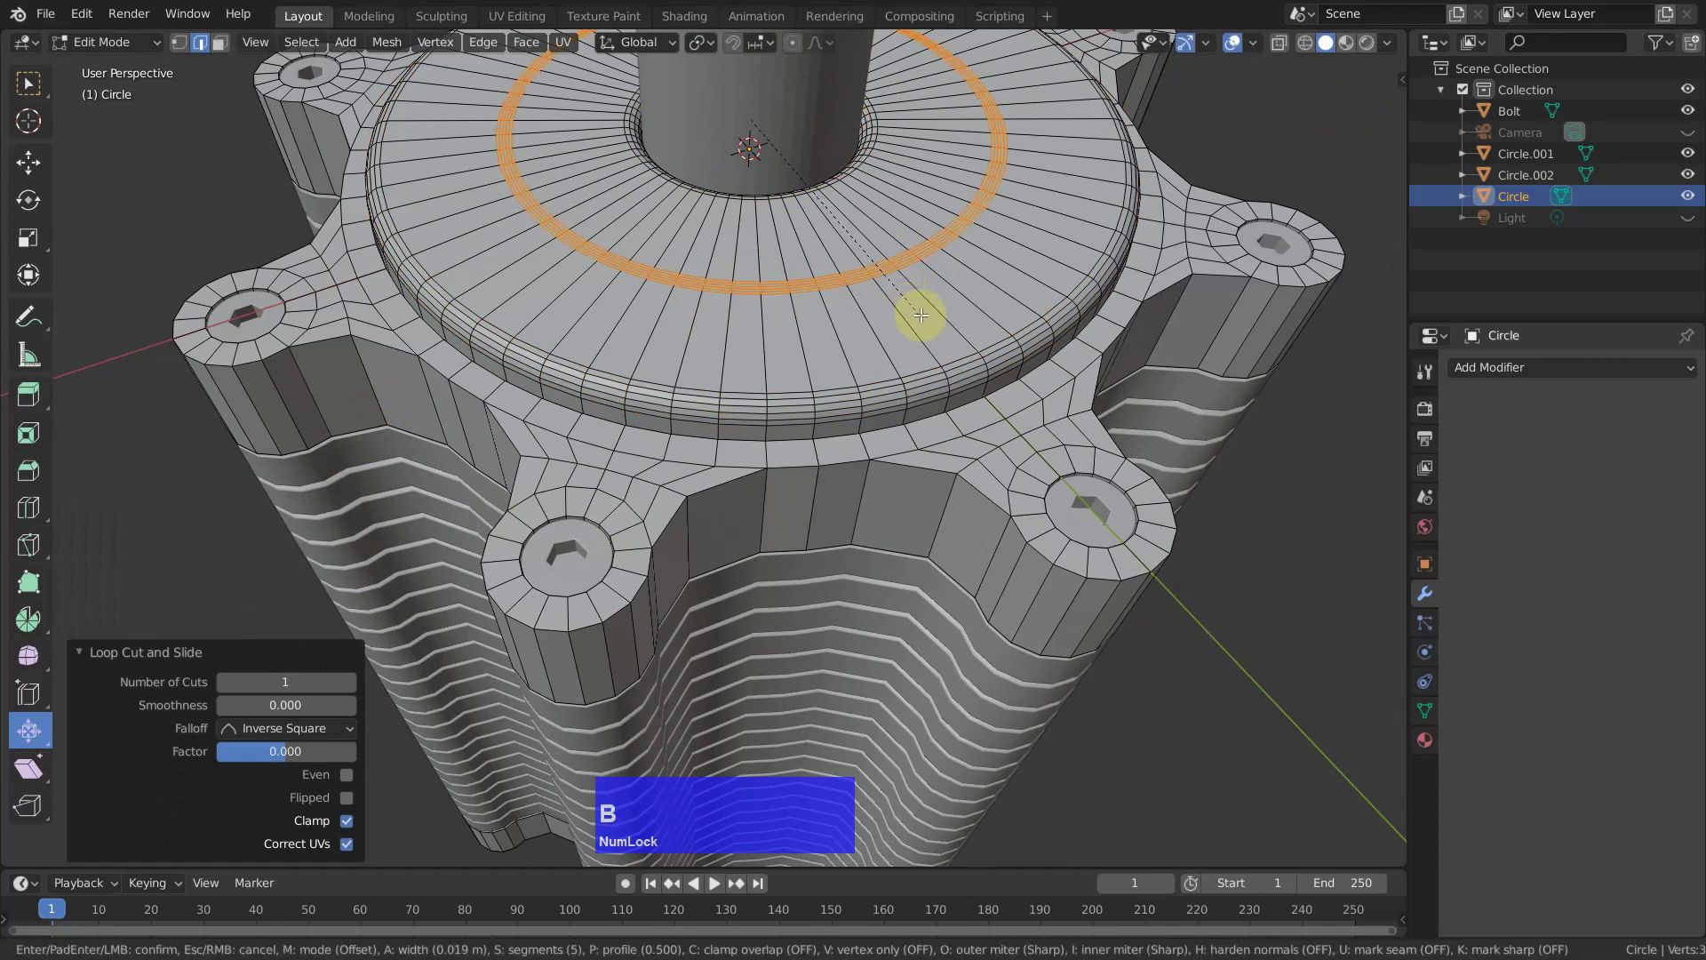
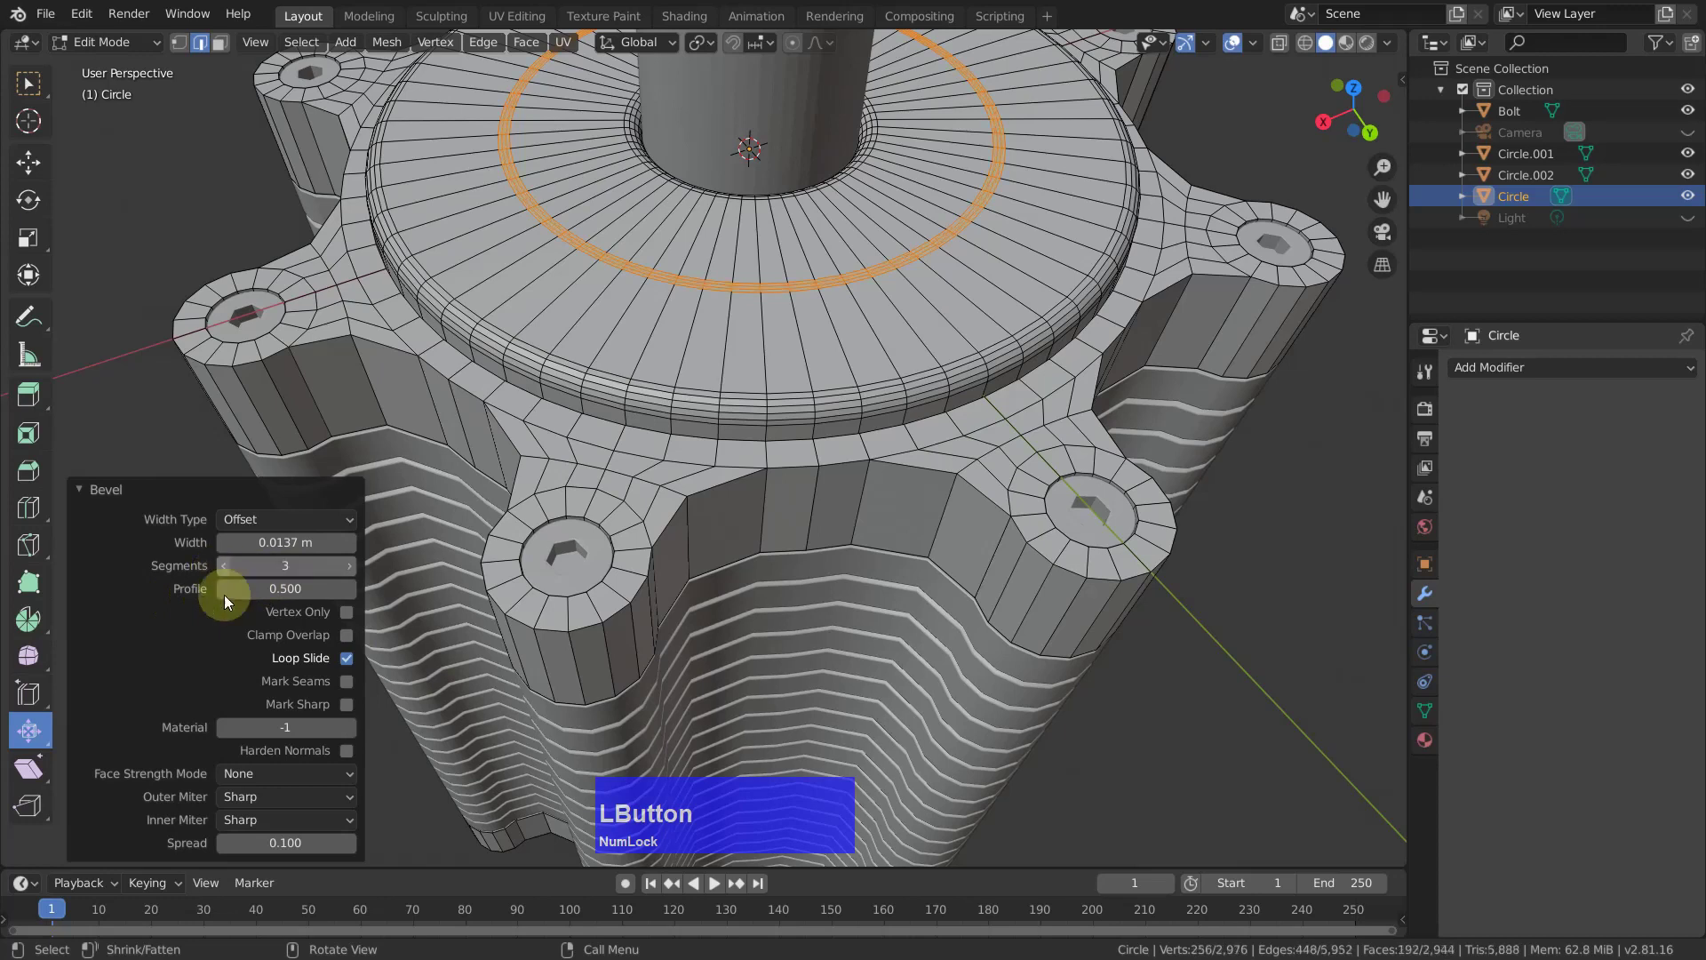
pyautogui.scroll(3)
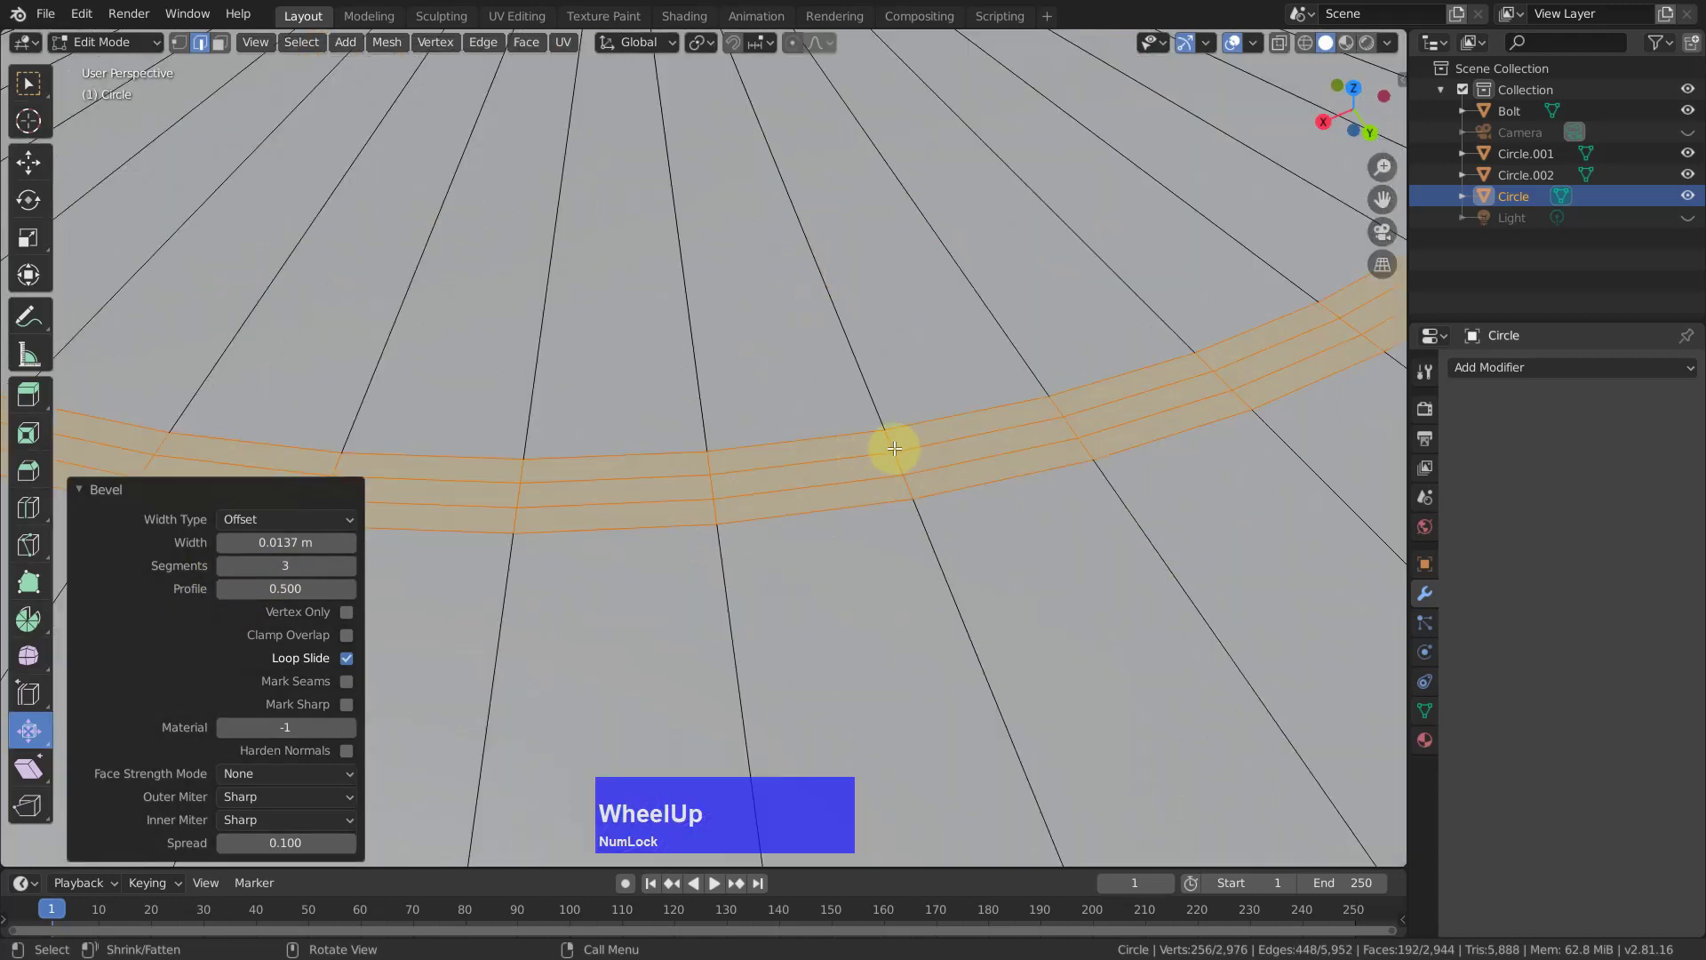
# In face select, push the band around the shaft about 2.6 cm inward into a groove, then deselect.
pyautogui.press('3')
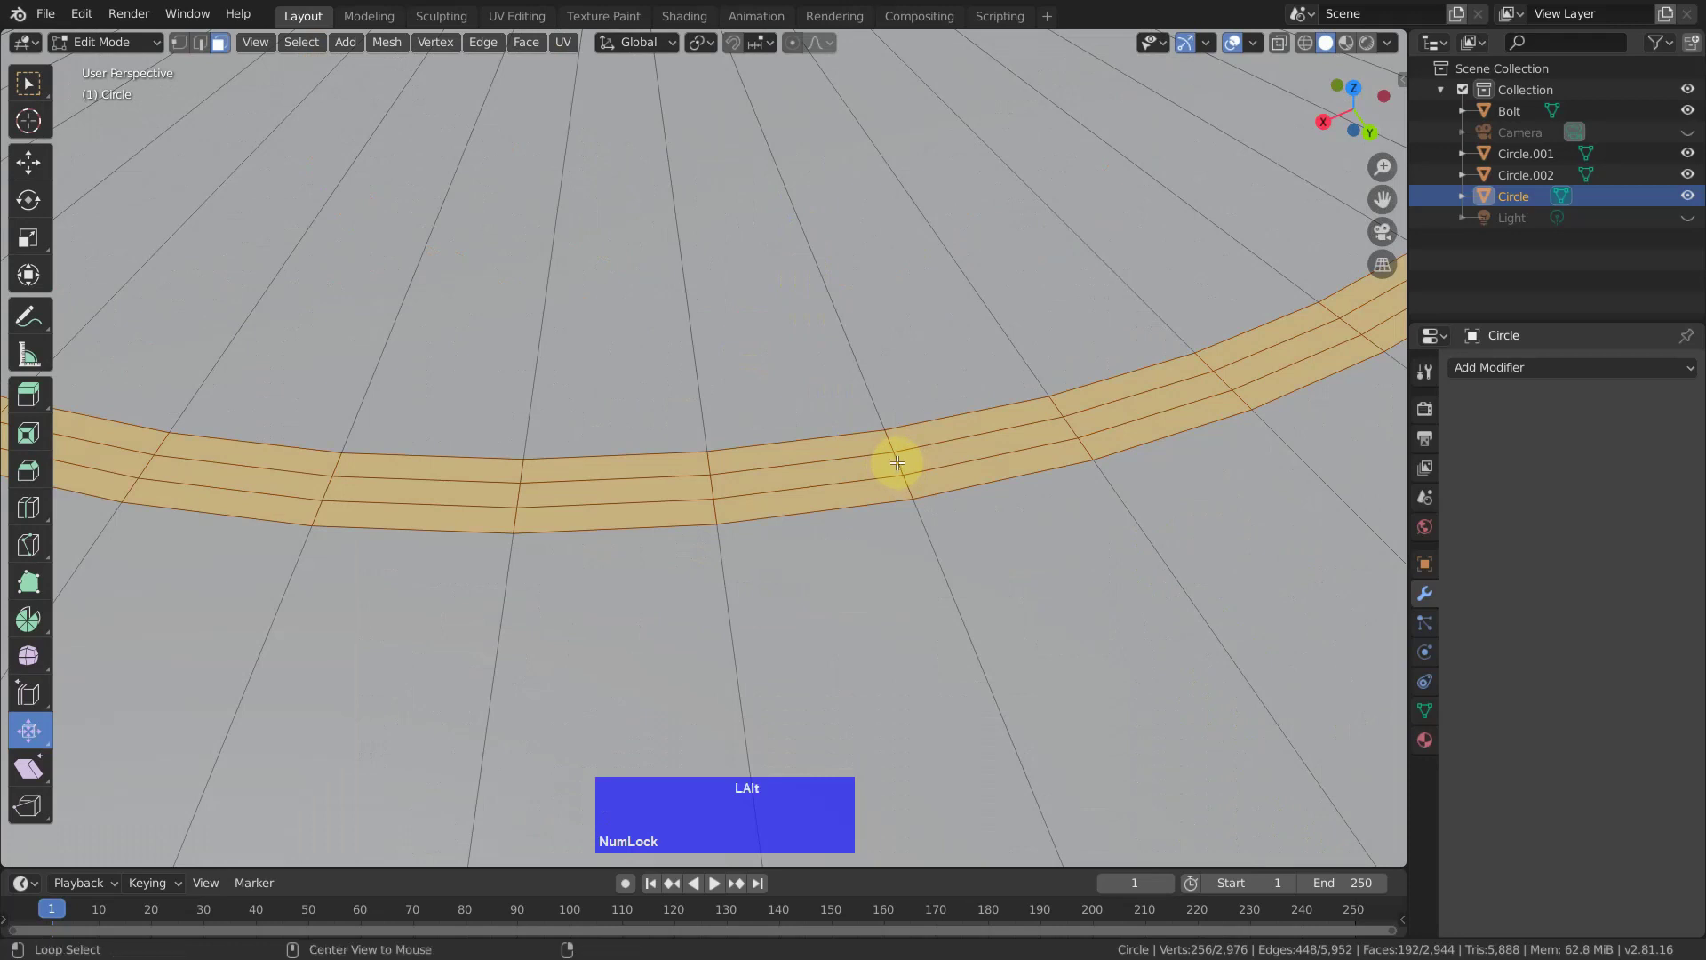
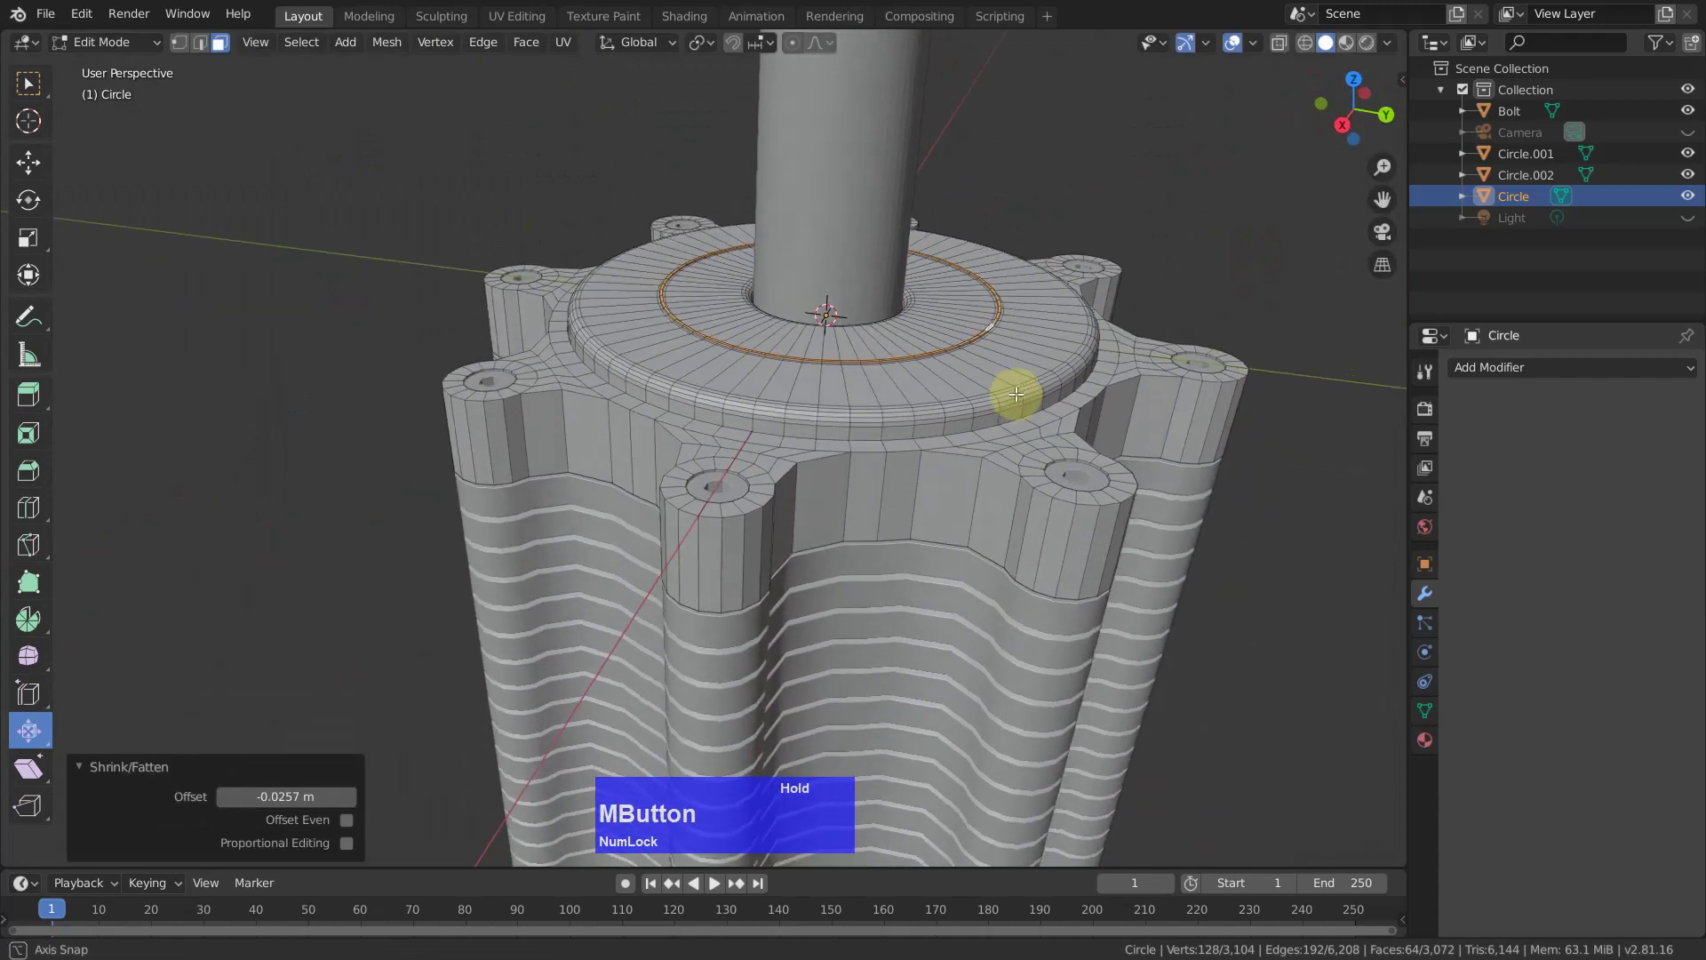
pyautogui.scroll(3)
pyautogui.click(932, 492)
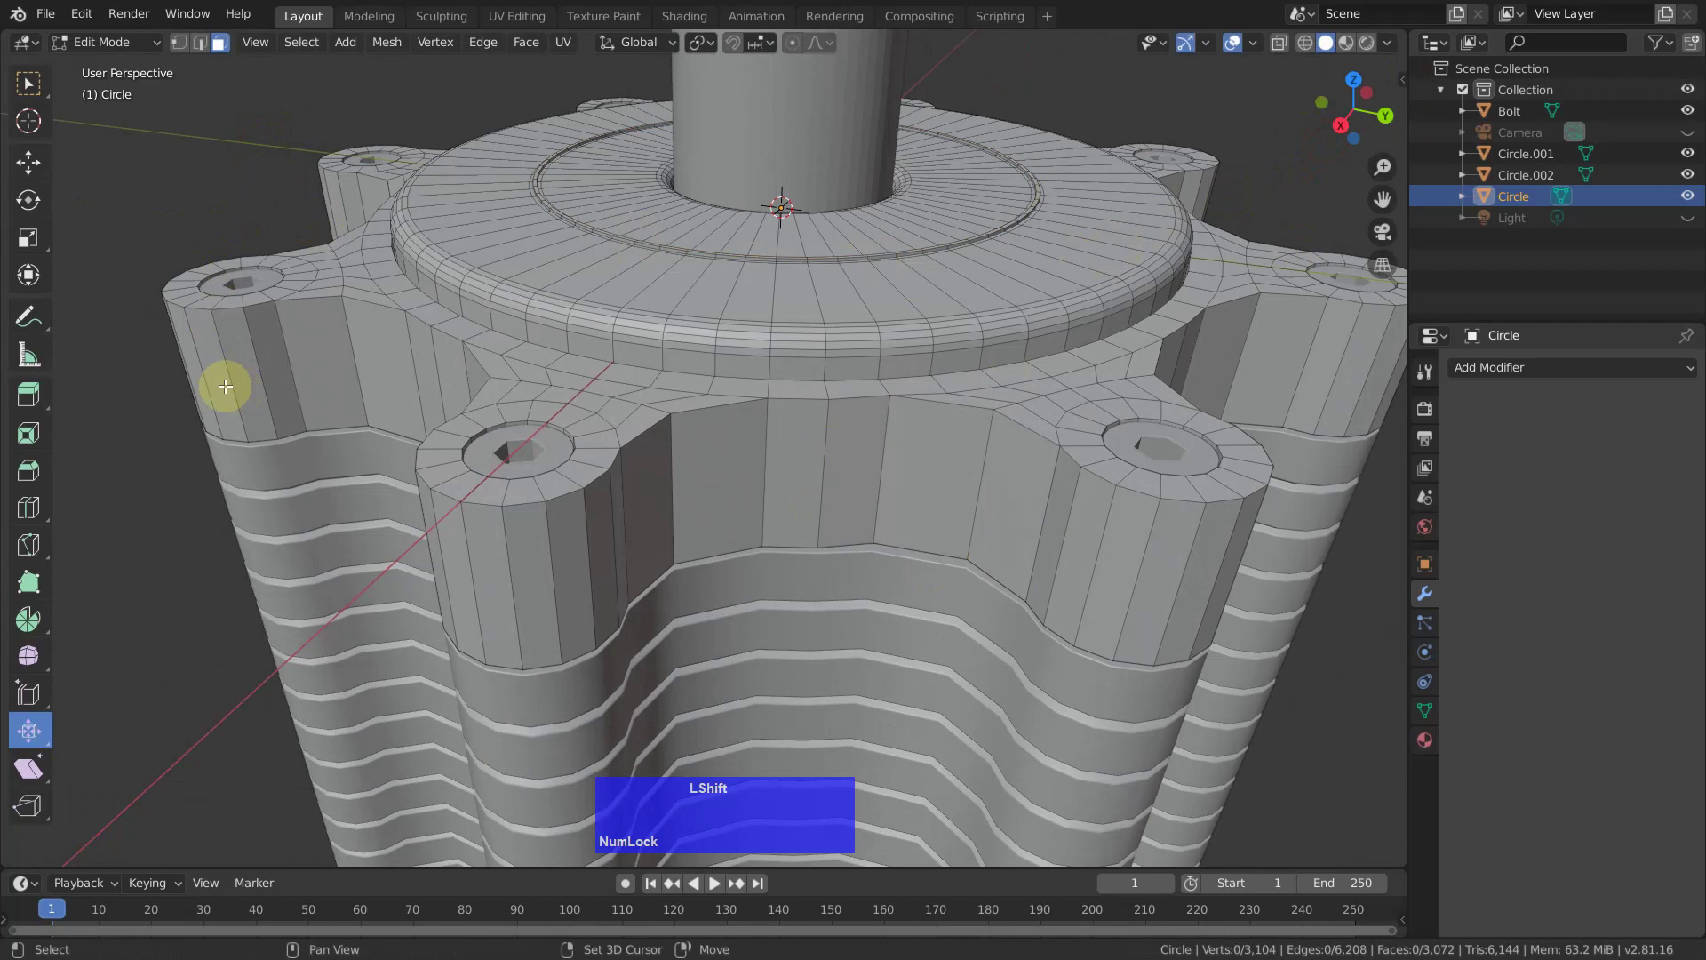
# Select all sharp edges (about 41°) and start a bevel, undoing an unwanted shrink change.
pyautogui.click(218, 49)
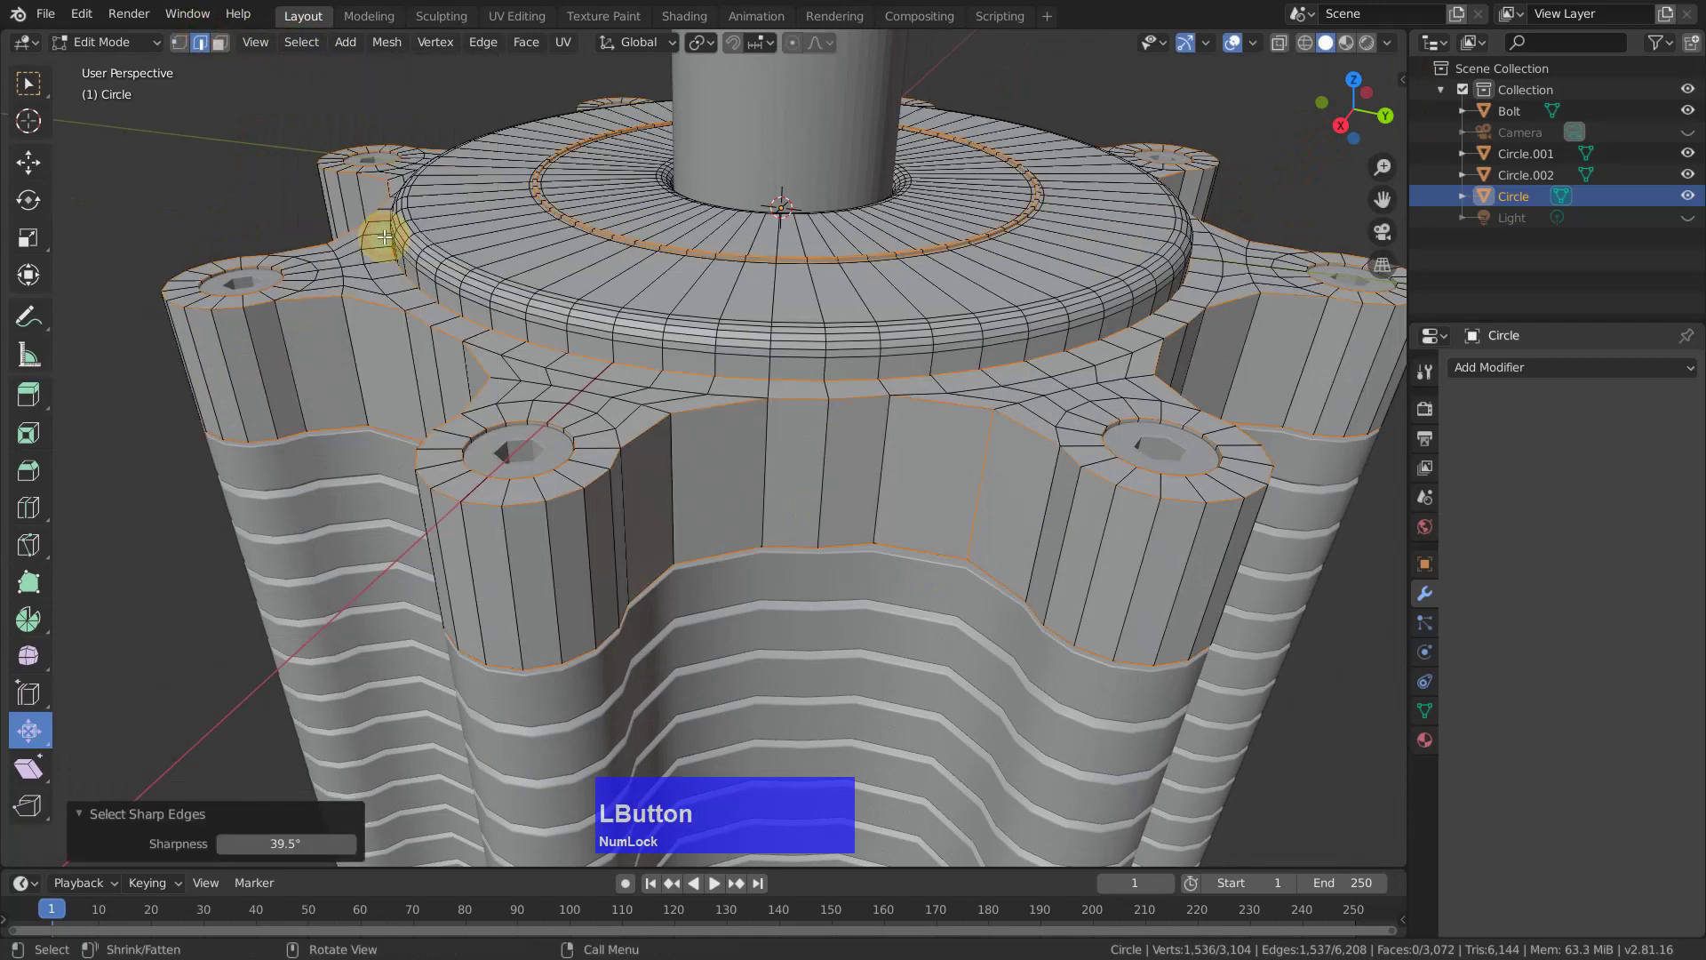
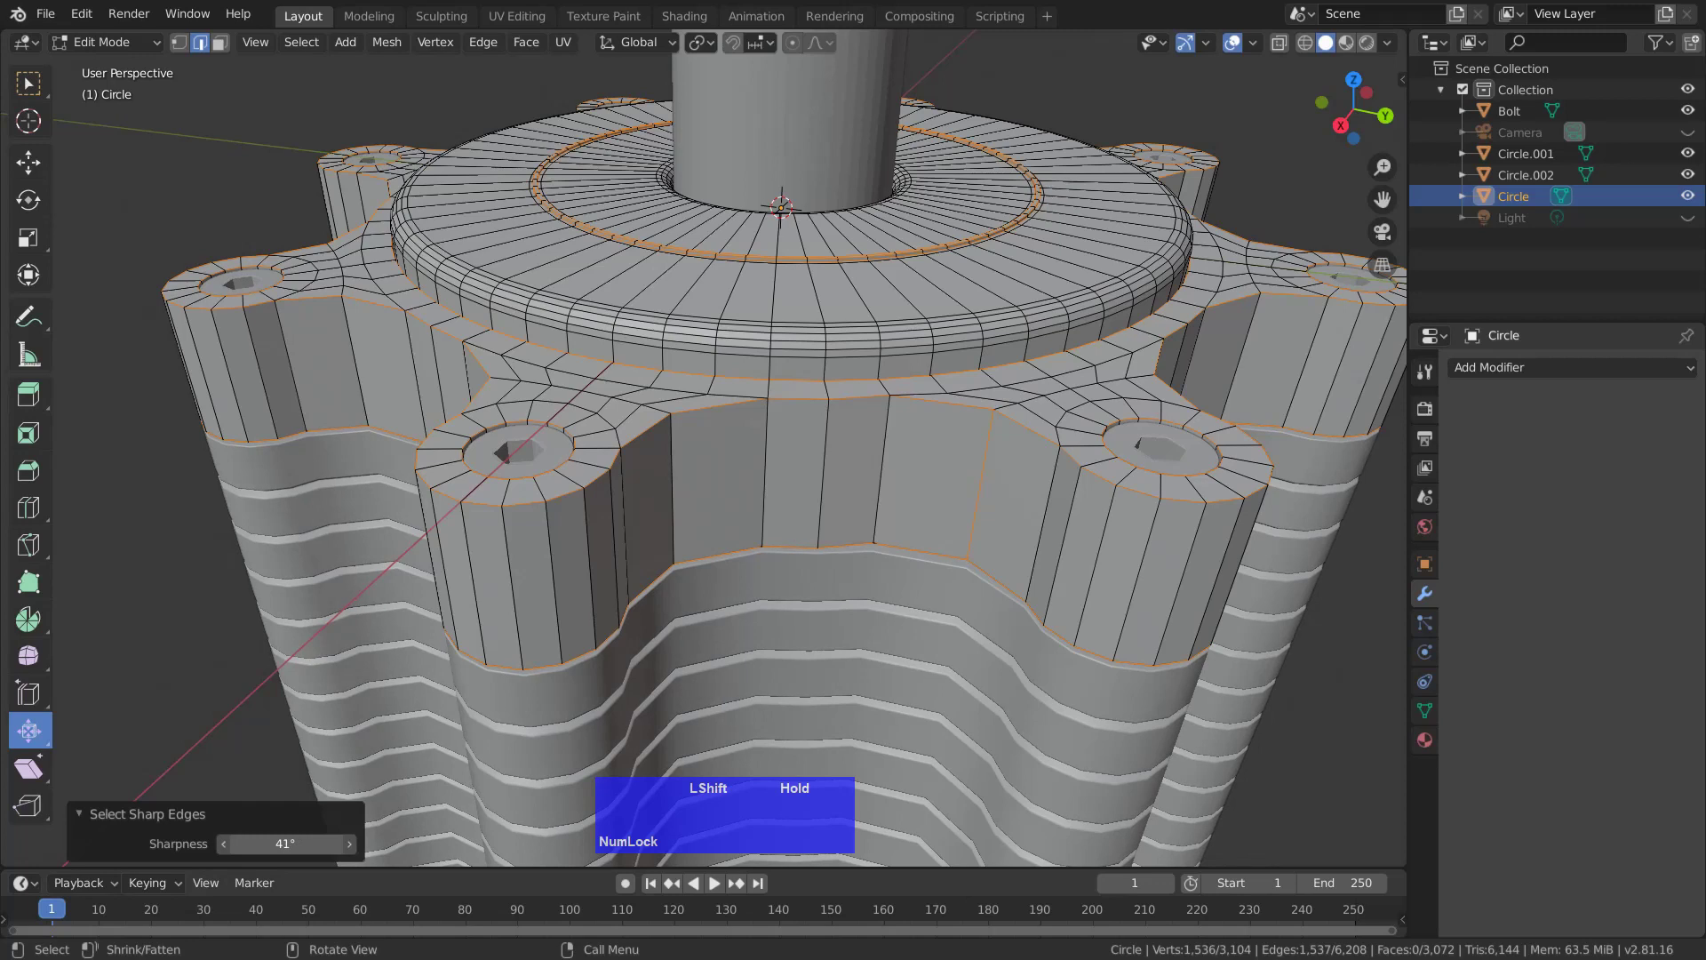
pyautogui.press('ctrl+b')
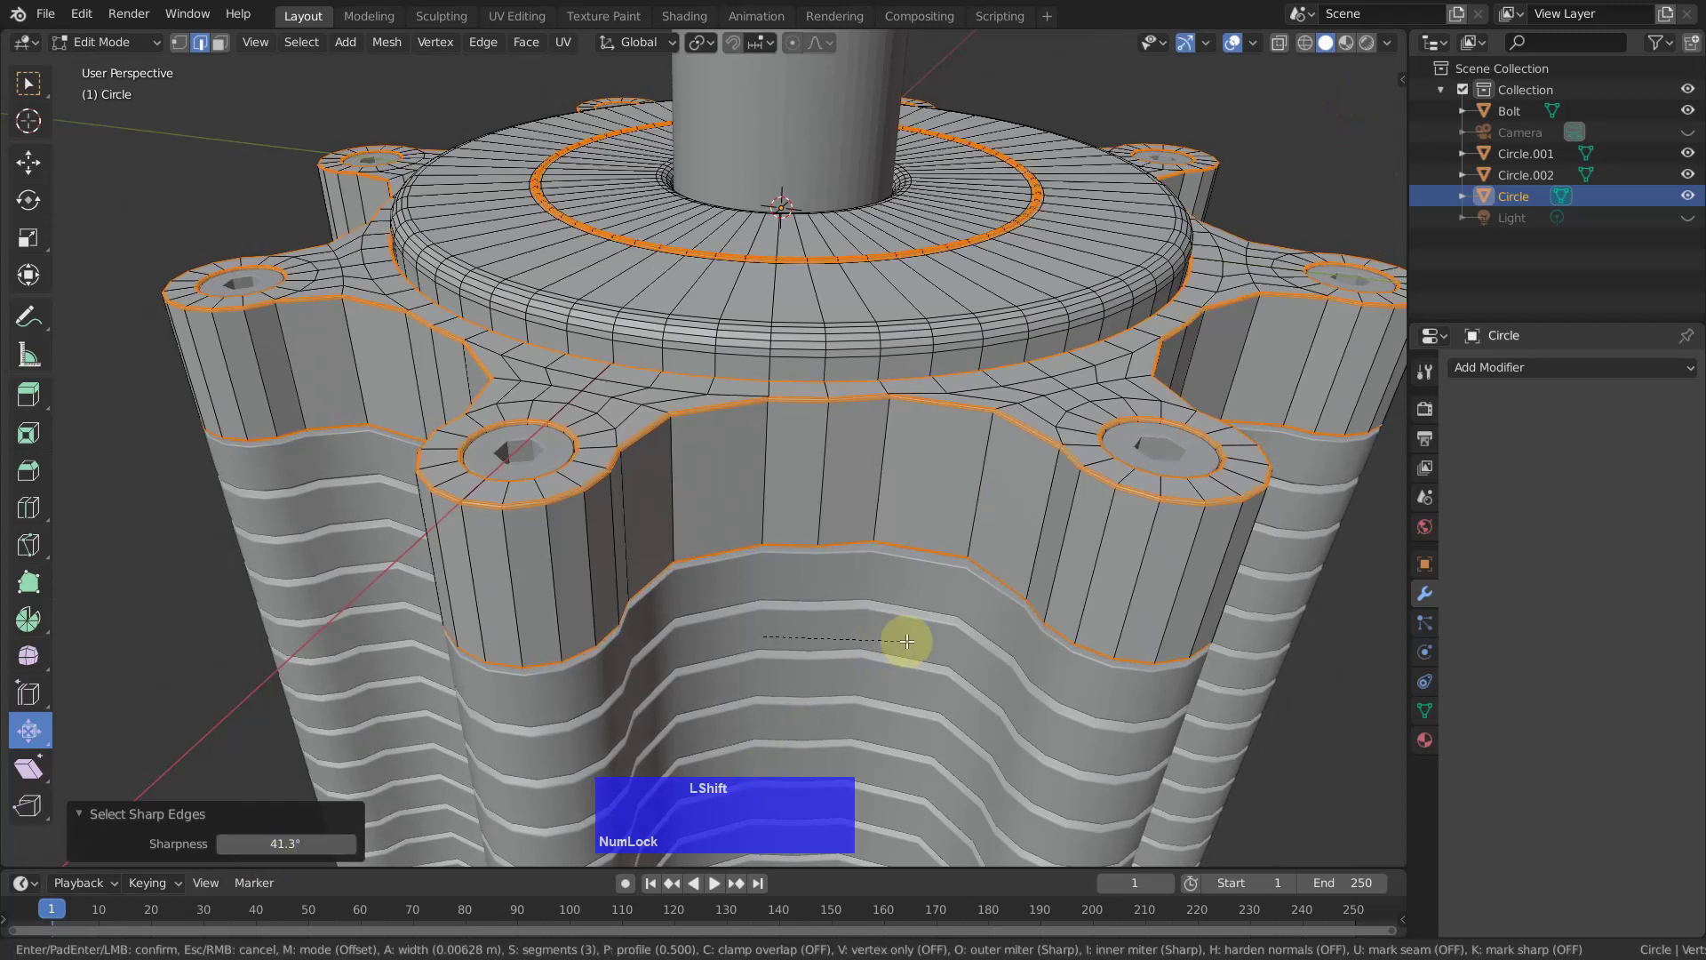
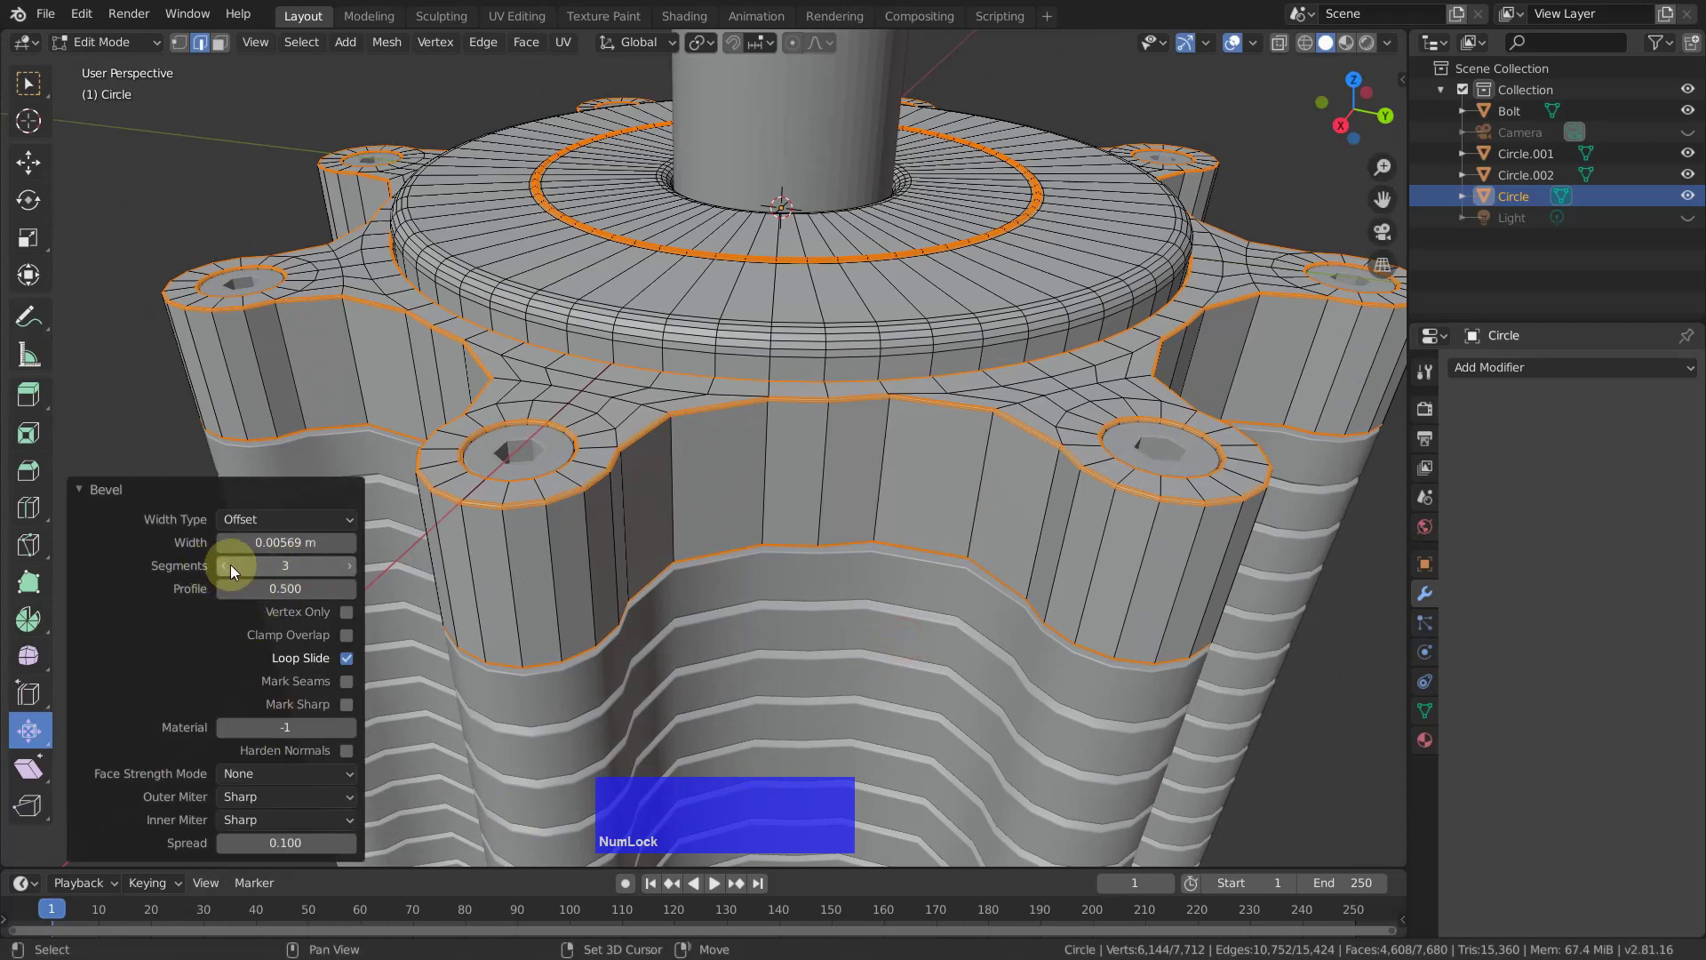
pyautogui.click(227, 572)
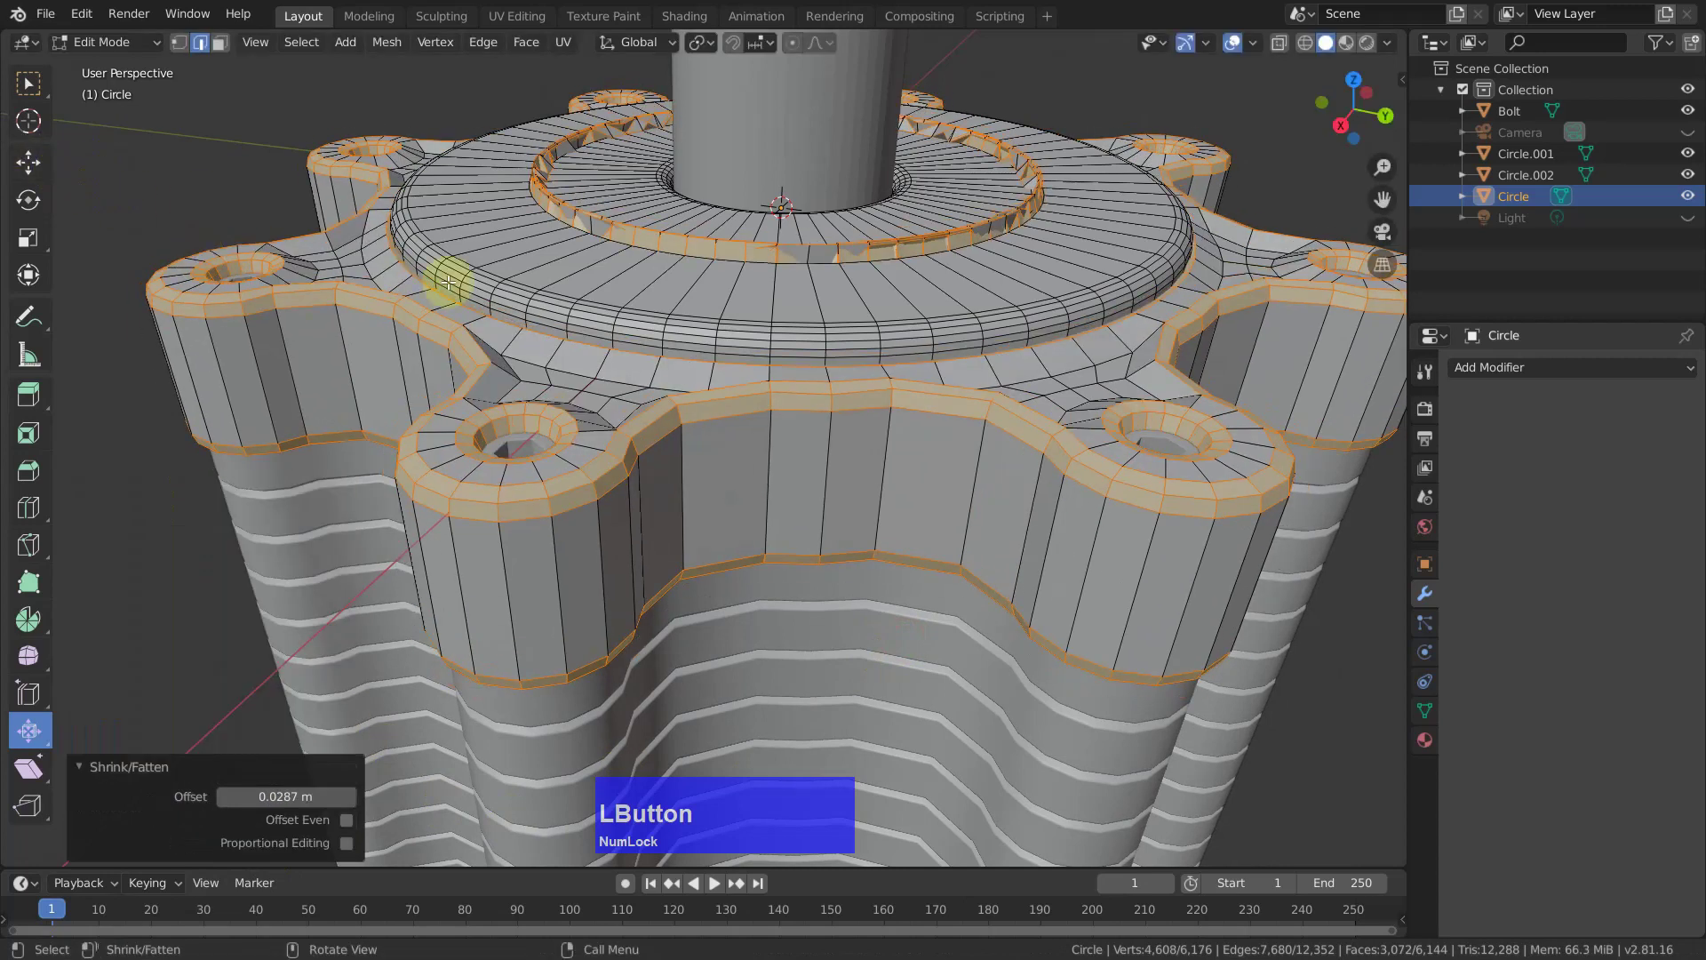
pyautogui.press('ctrl+z')
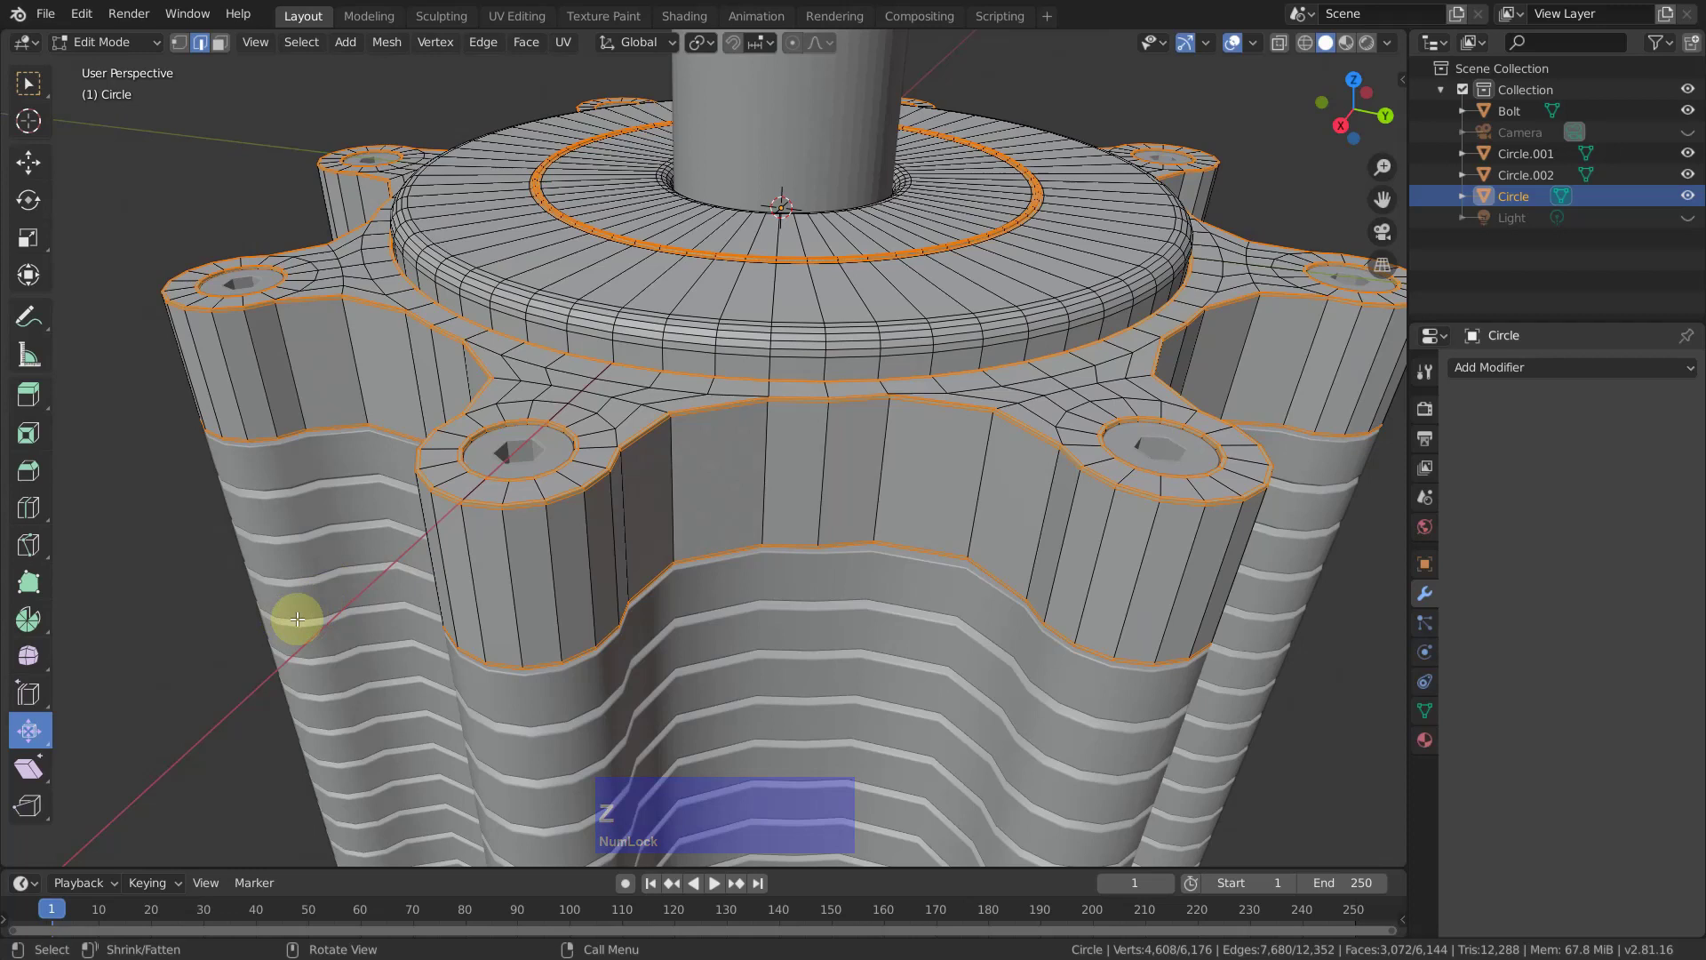
pyautogui.press('ctrl+Num_Lock')
pyautogui.press('ctrl+z')
# Bevel the sharp edges about 6 mm in two segments and return to Object Mode.
pyautogui.press('ctrl+b')
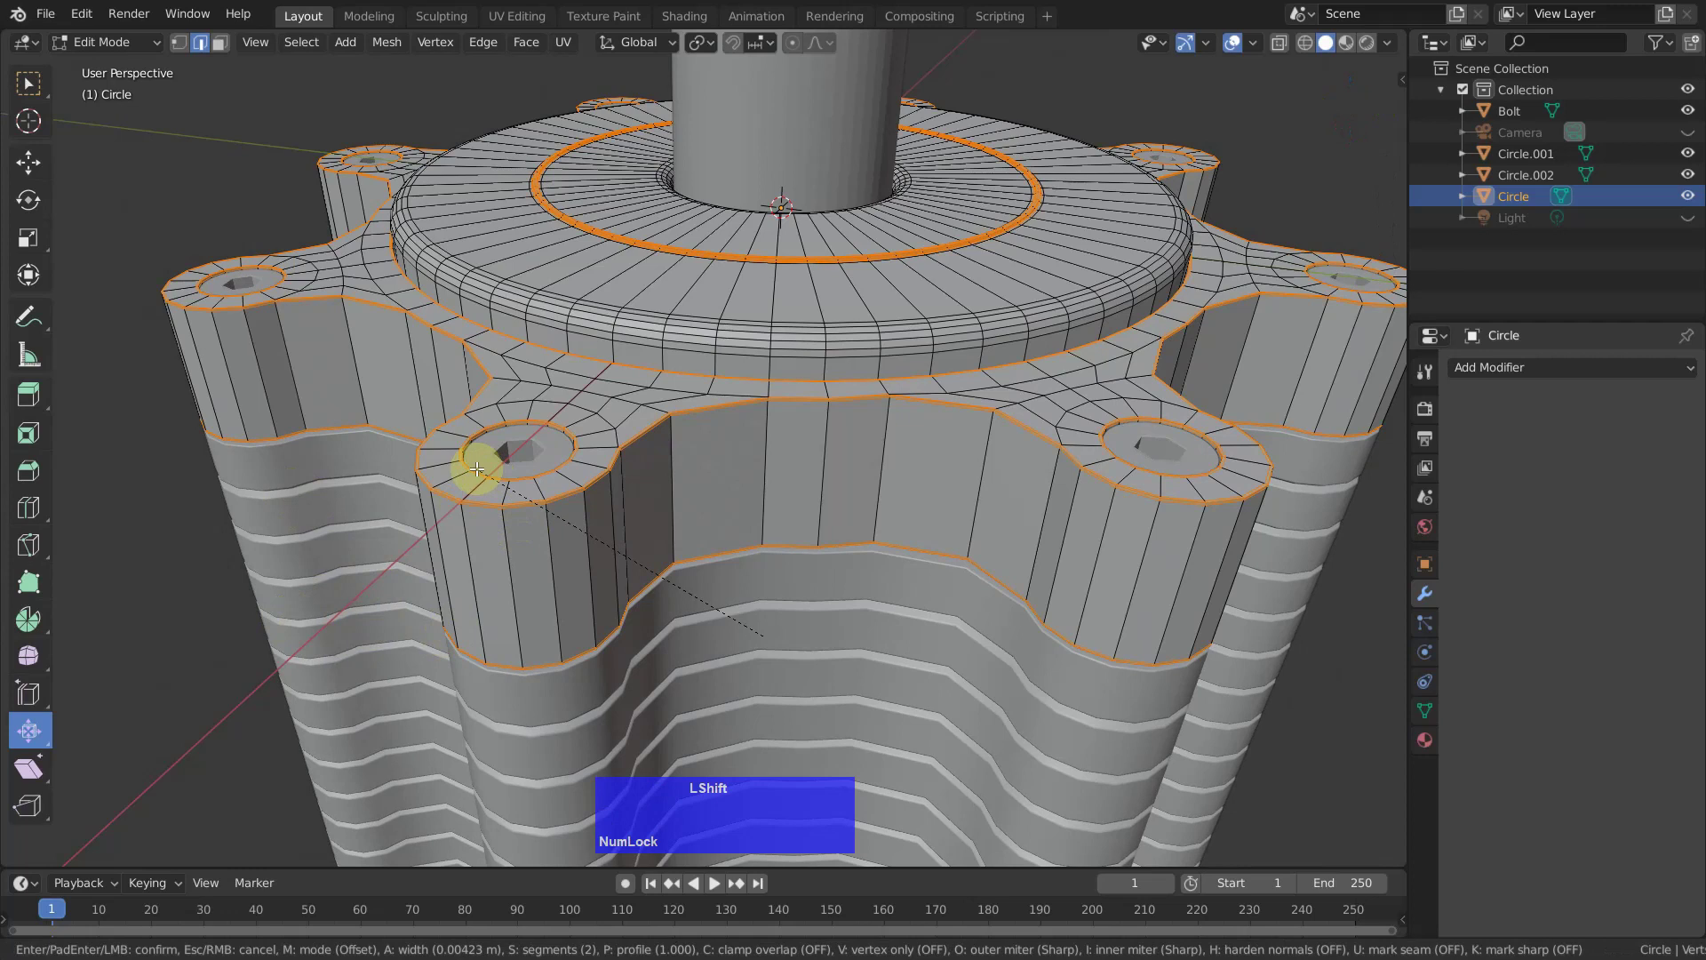
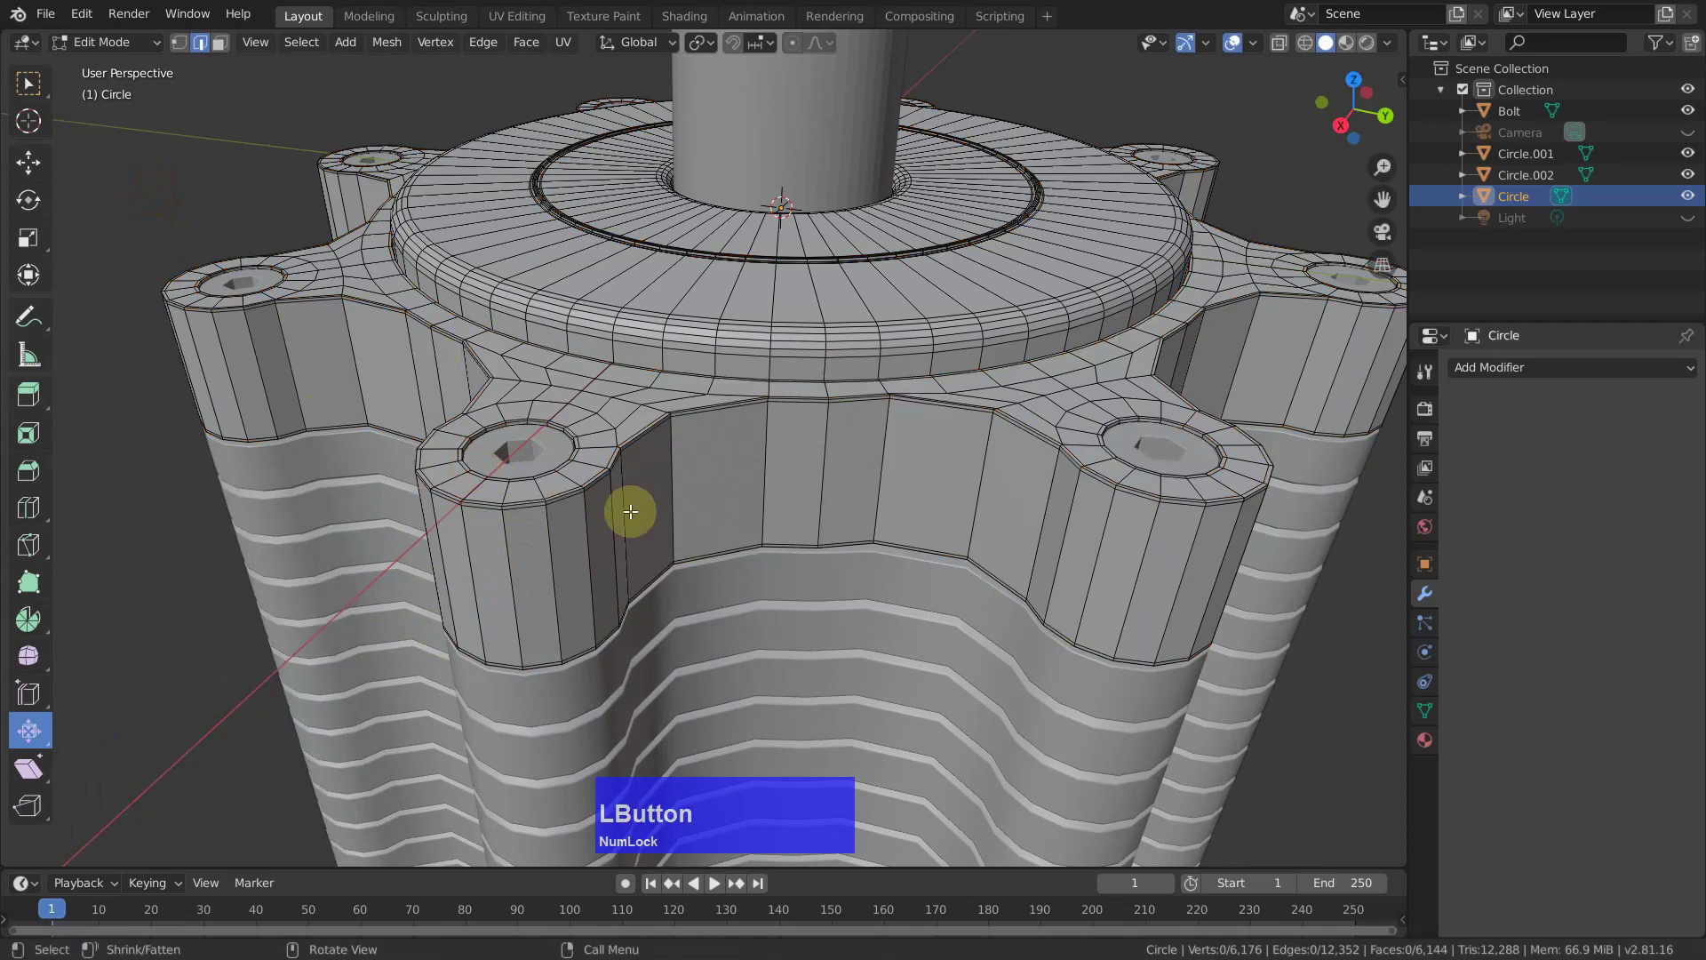
pyautogui.middleClick(757, 472)
pyautogui.scroll(-3)
pyautogui.scroll(3)
pyautogui.press('Tab')
# Select the finned core and top ring and add a level-1 Subdivision Surface with Render at 1.
pyautogui.click(857, 372)
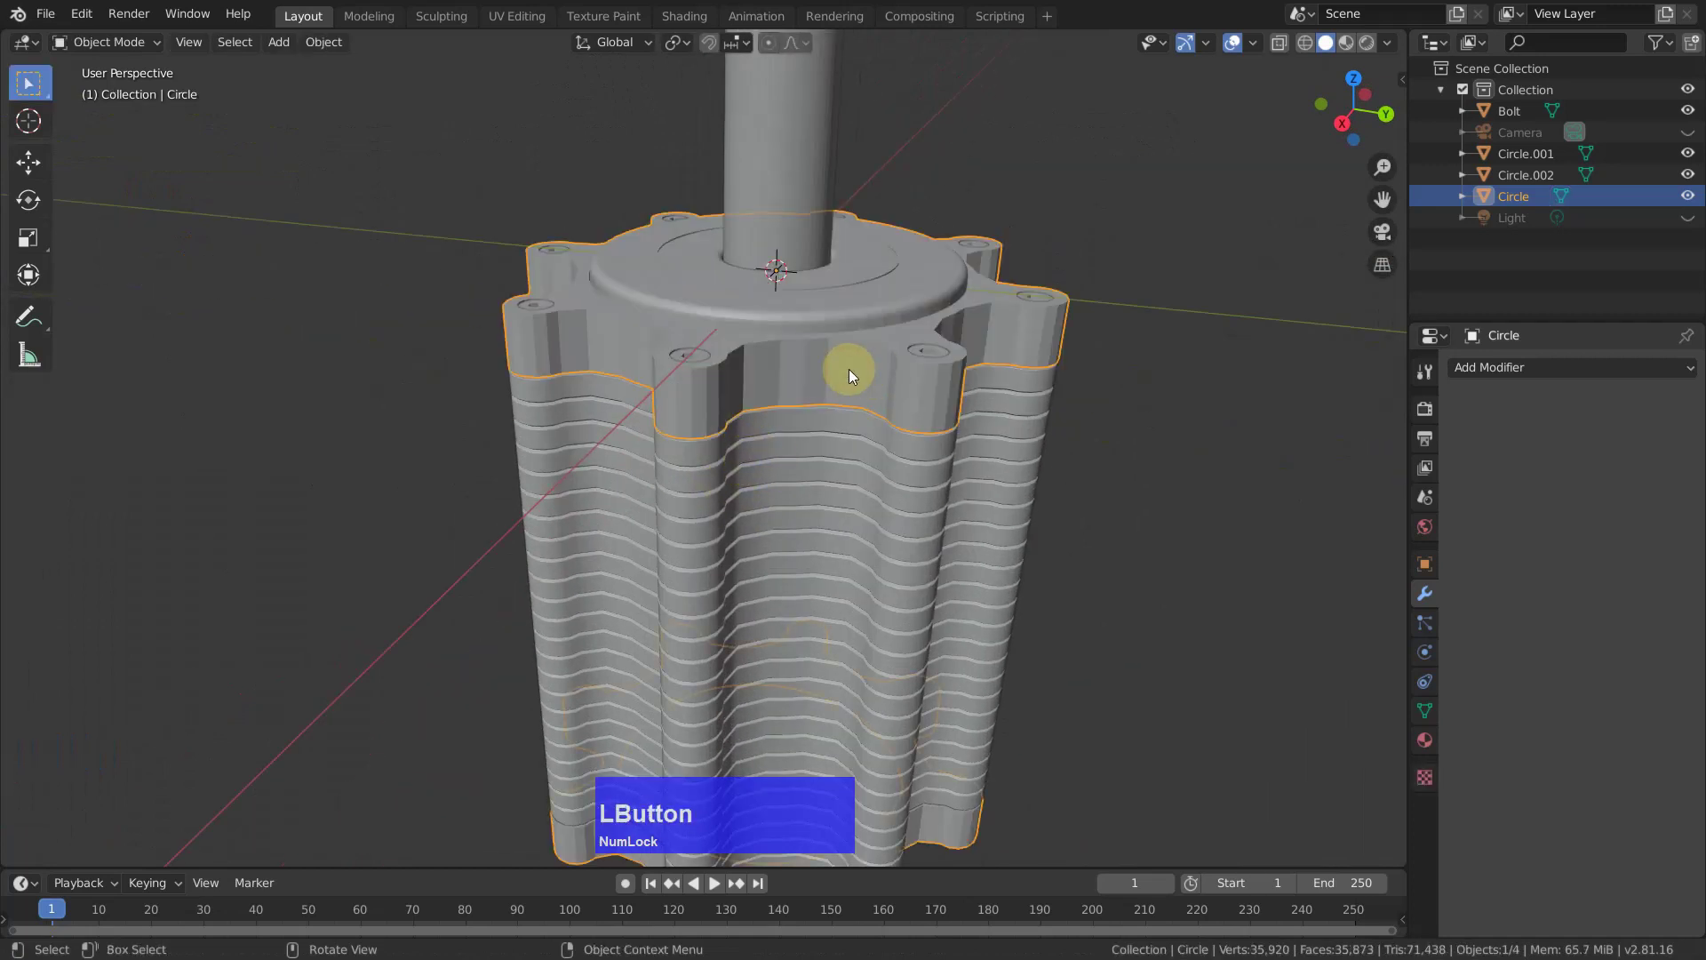
pyautogui.click(837, 480)
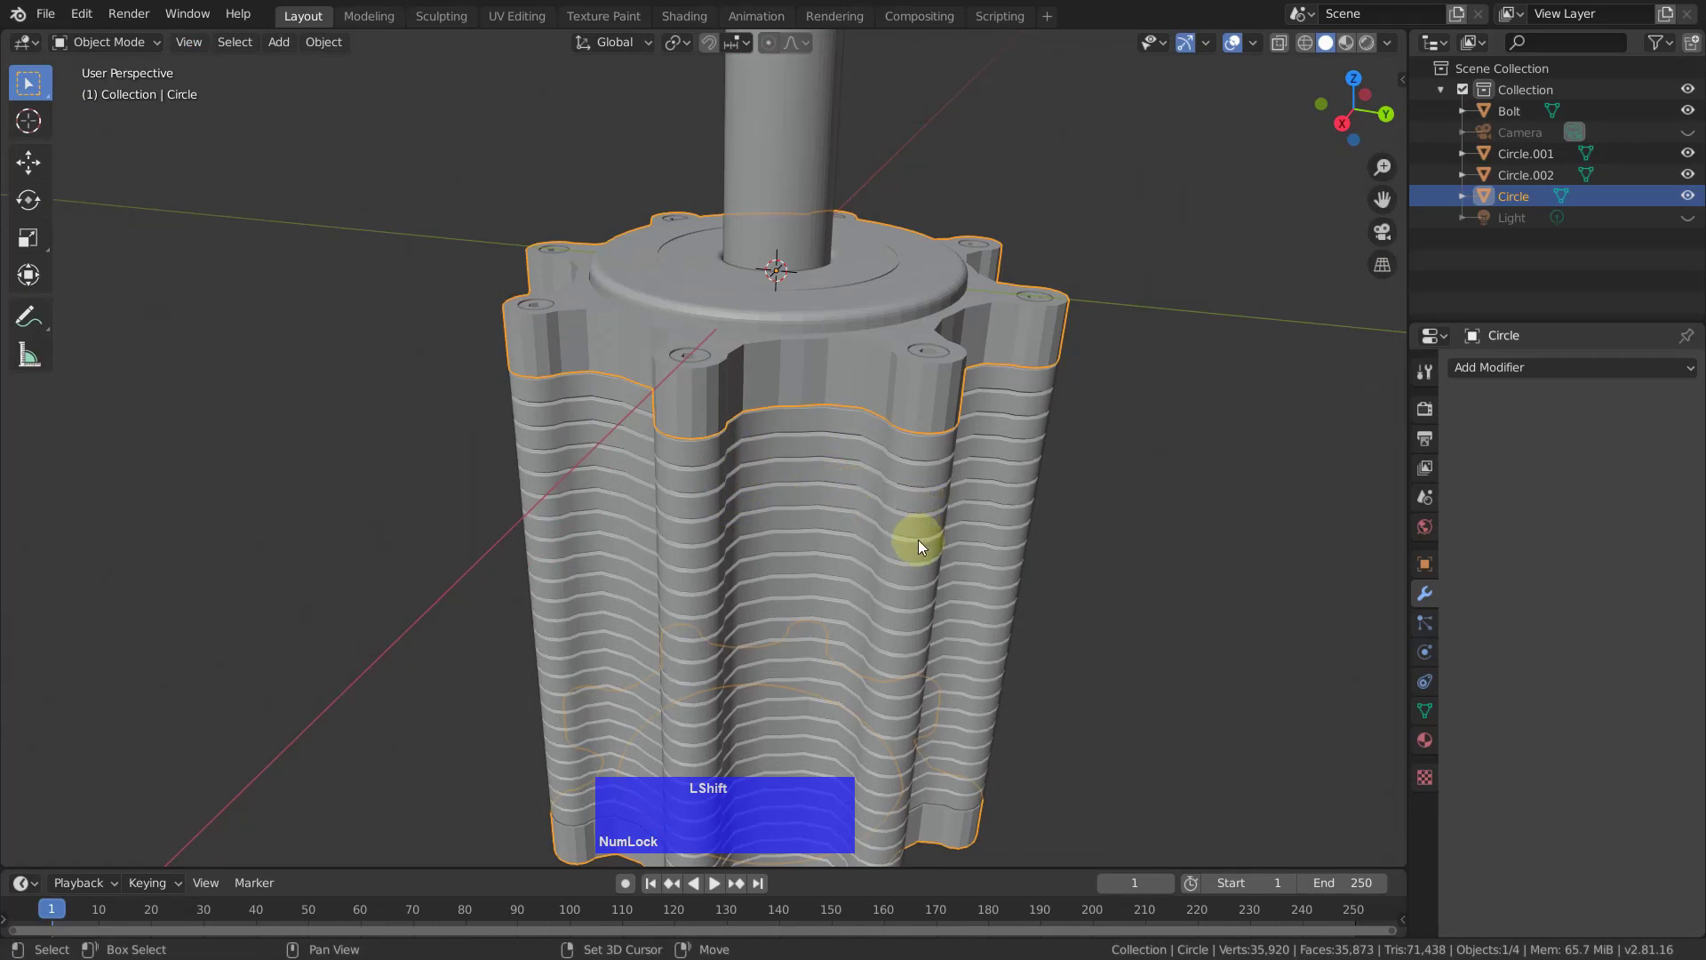
pyautogui.scroll(-3)
pyautogui.scroll(3)
pyautogui.middleClick(1214, 467)
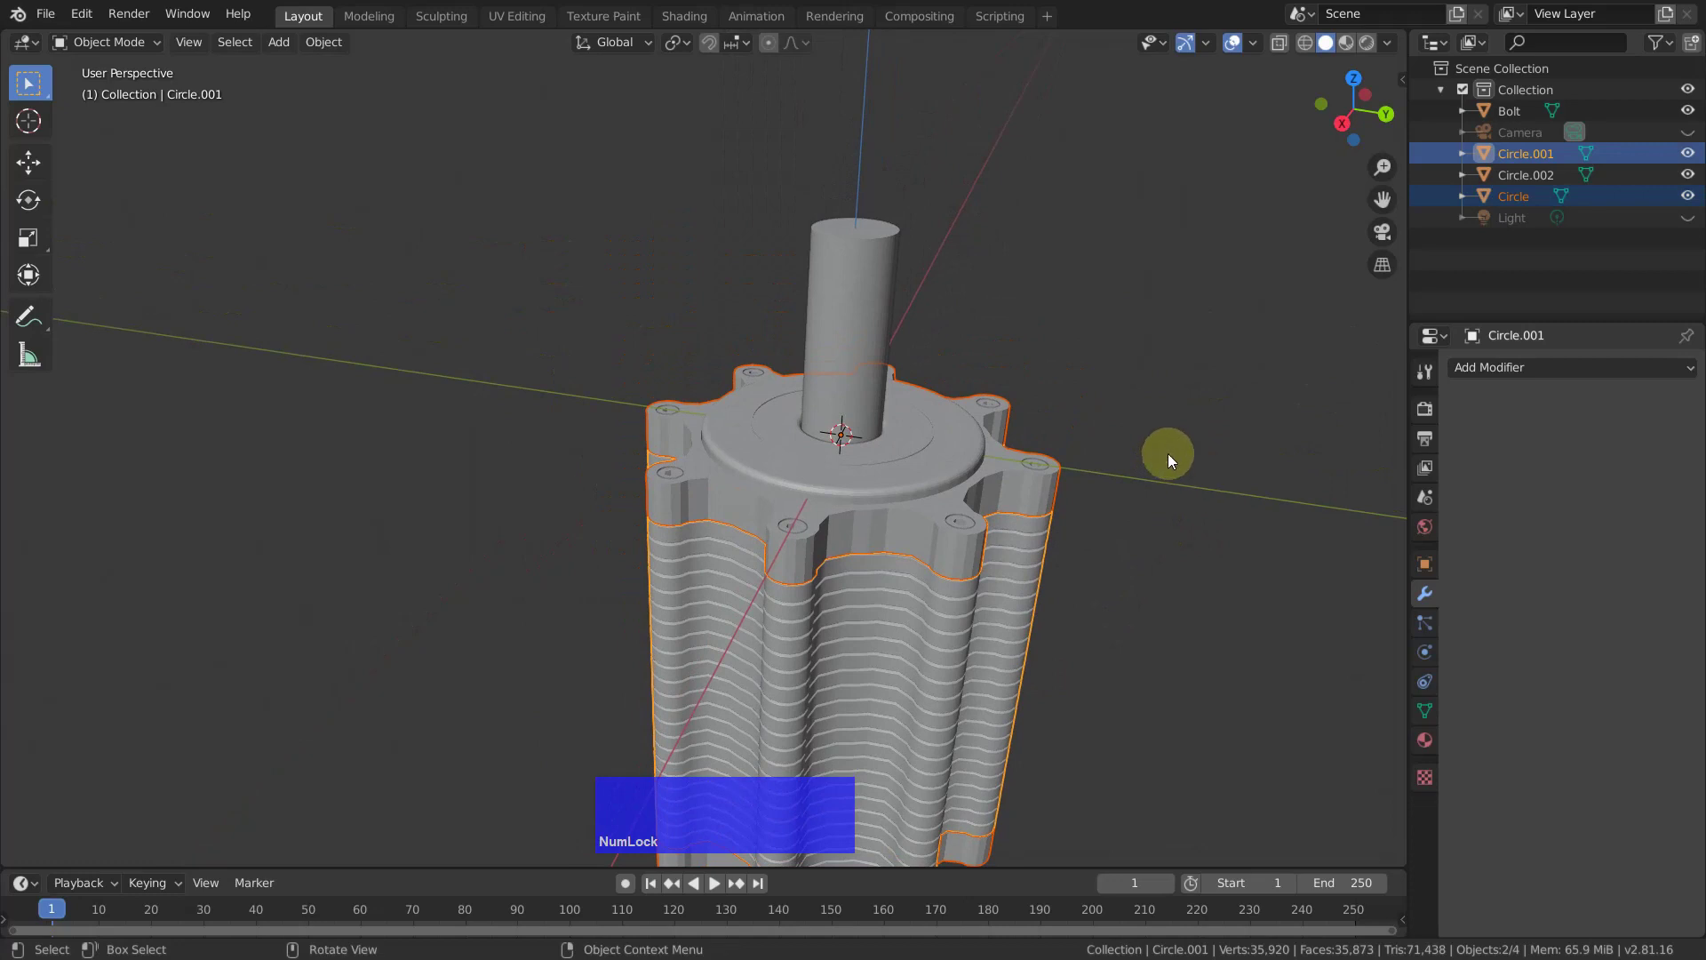
pyautogui.press('ctrl+1')
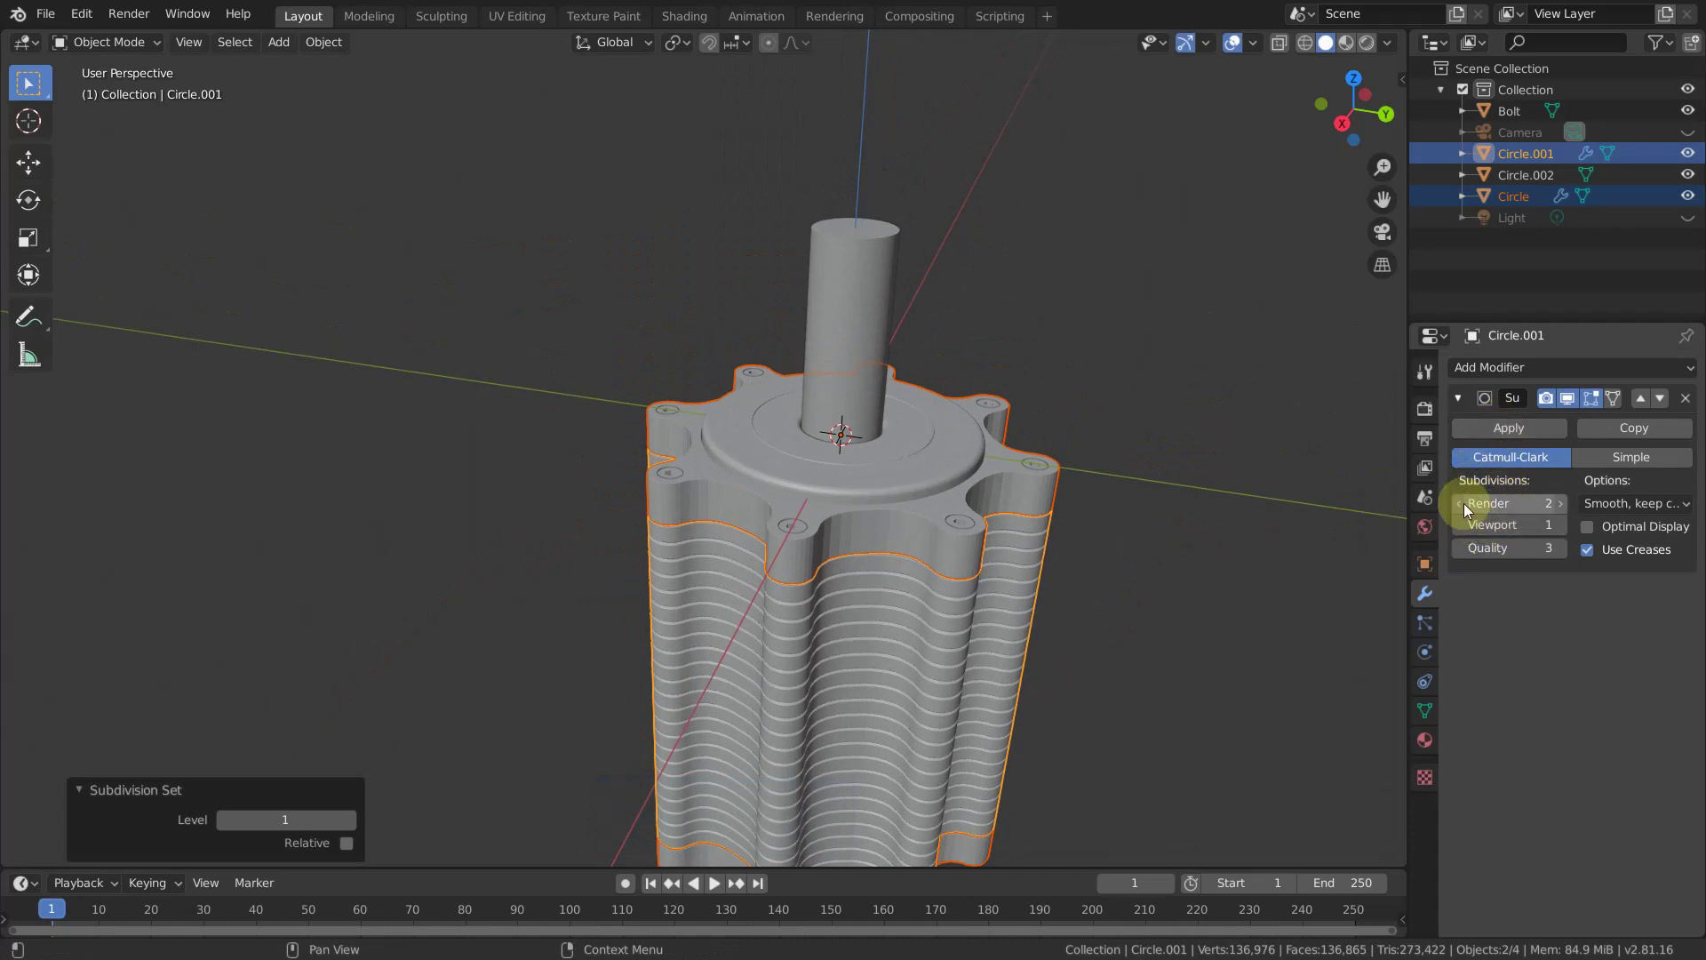
pyautogui.click(1465, 508)
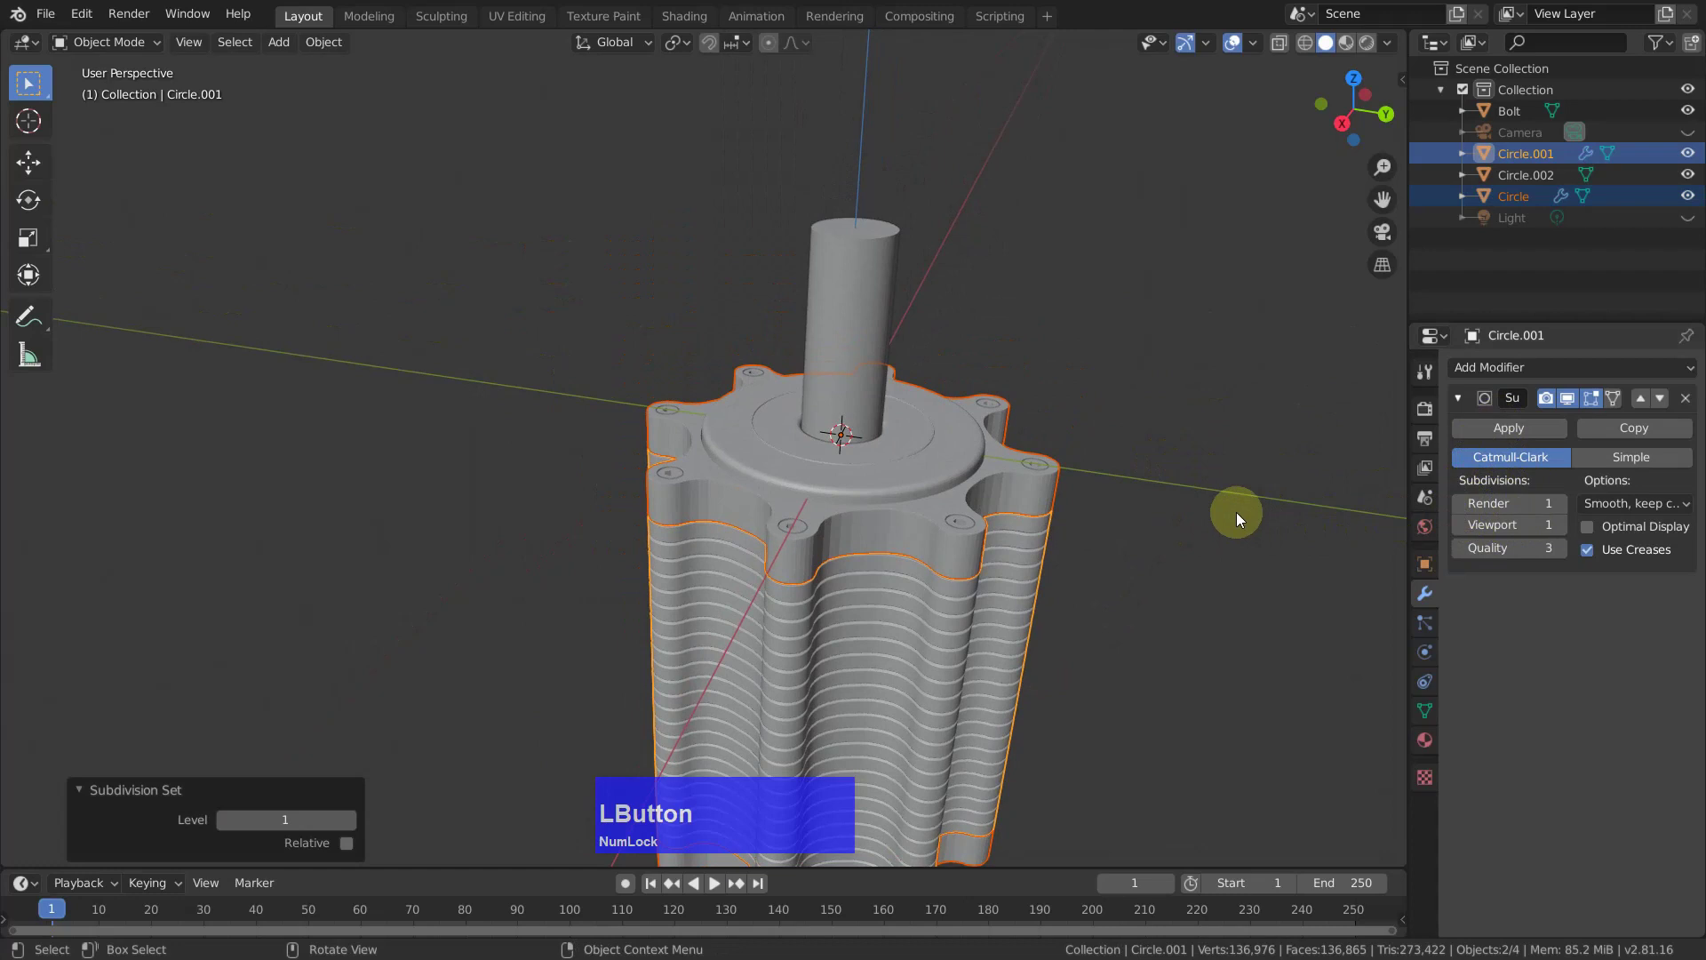
# Shade both selected parts smooth and orbit to inspect the result.
pyautogui.rightClick(1235, 249)
pyautogui.click(1227, 251)
pyautogui.middleClick(1147, 501)
pyautogui.middleClick(1148, 570)
pyautogui.middleClick(1123, 430)
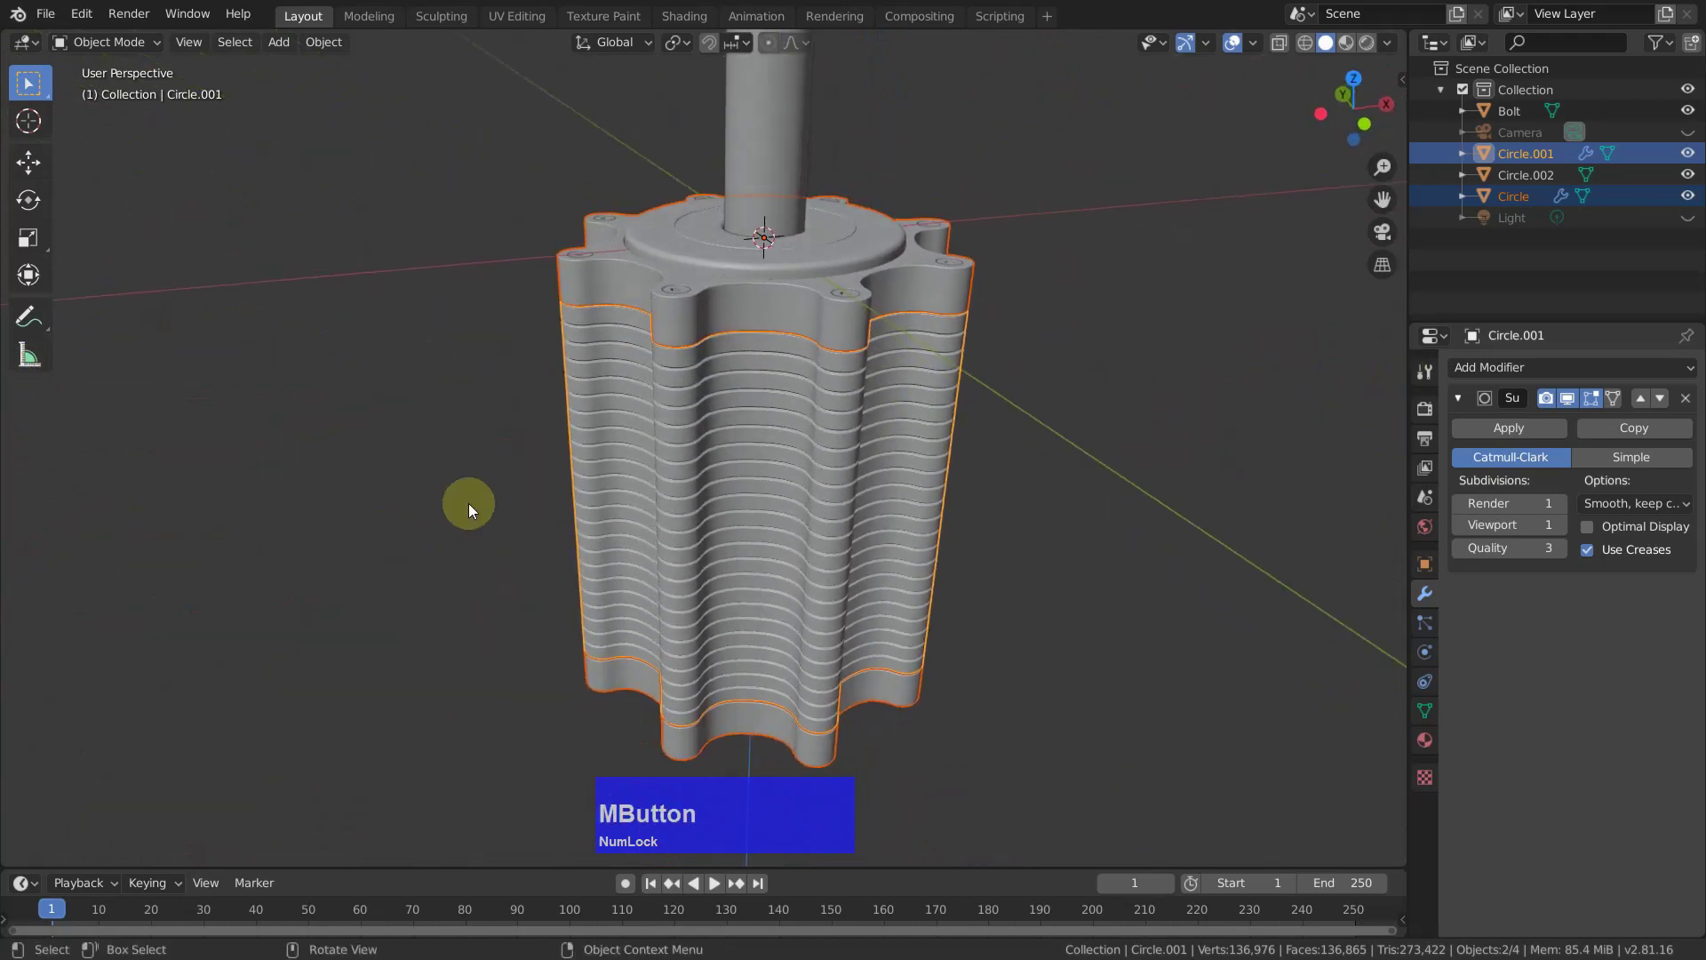
pyautogui.middleClick(1158, 451)
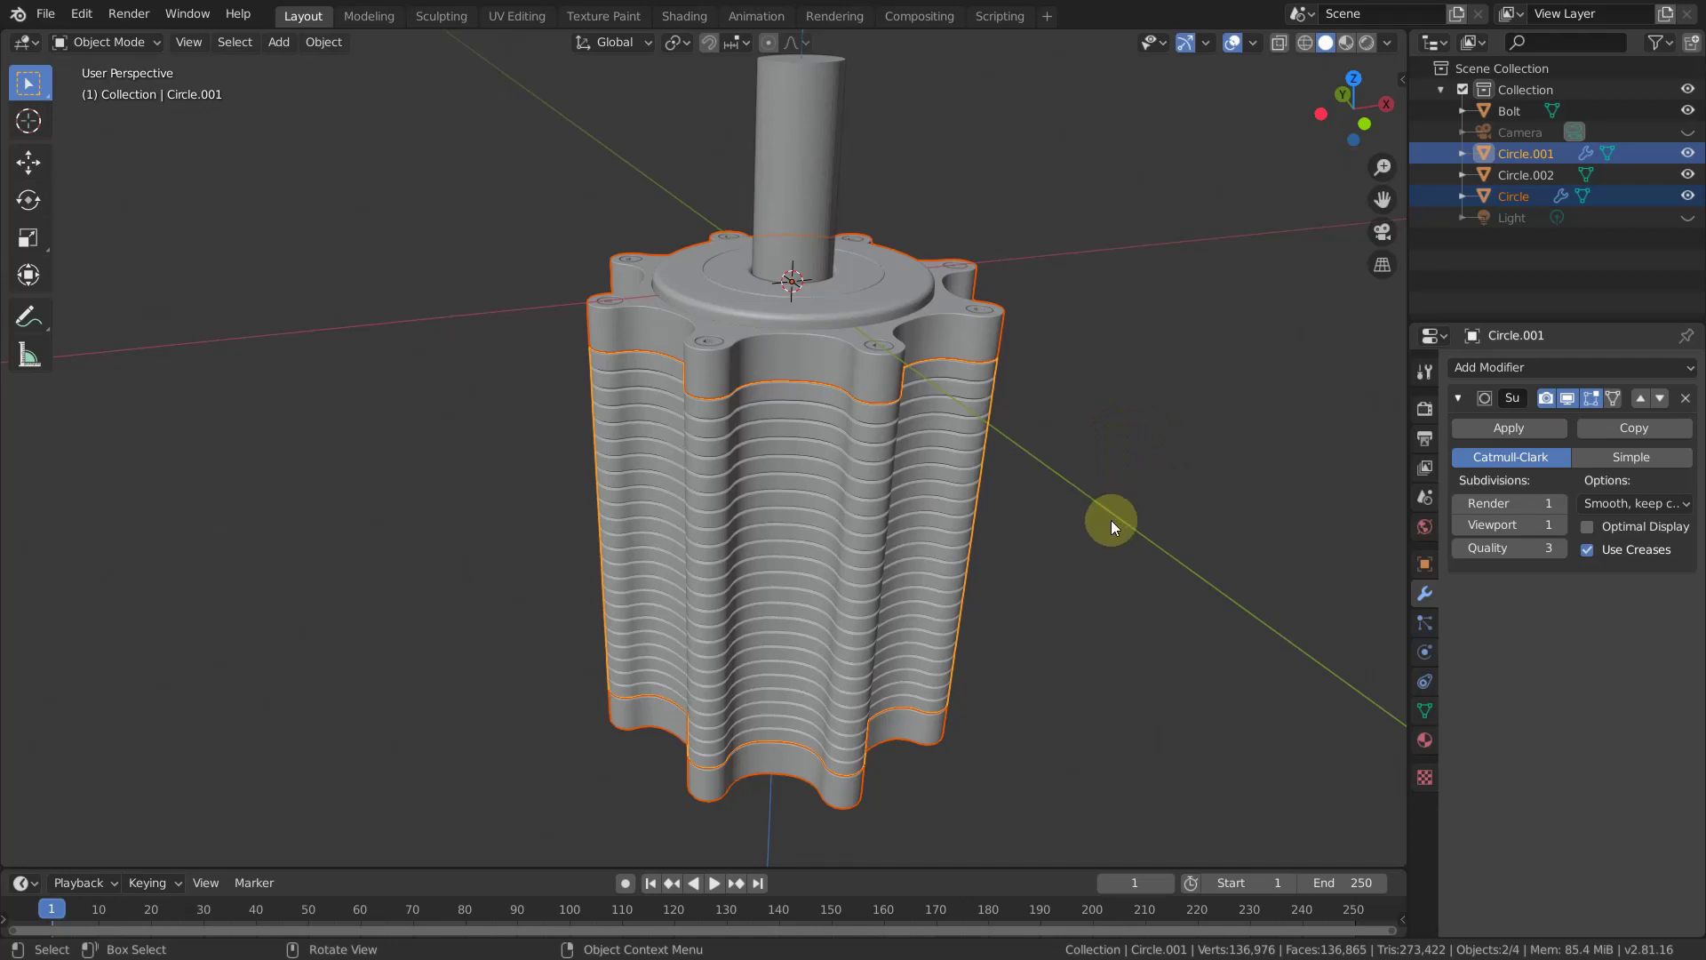
pyautogui.press('shift+Num_Lock')
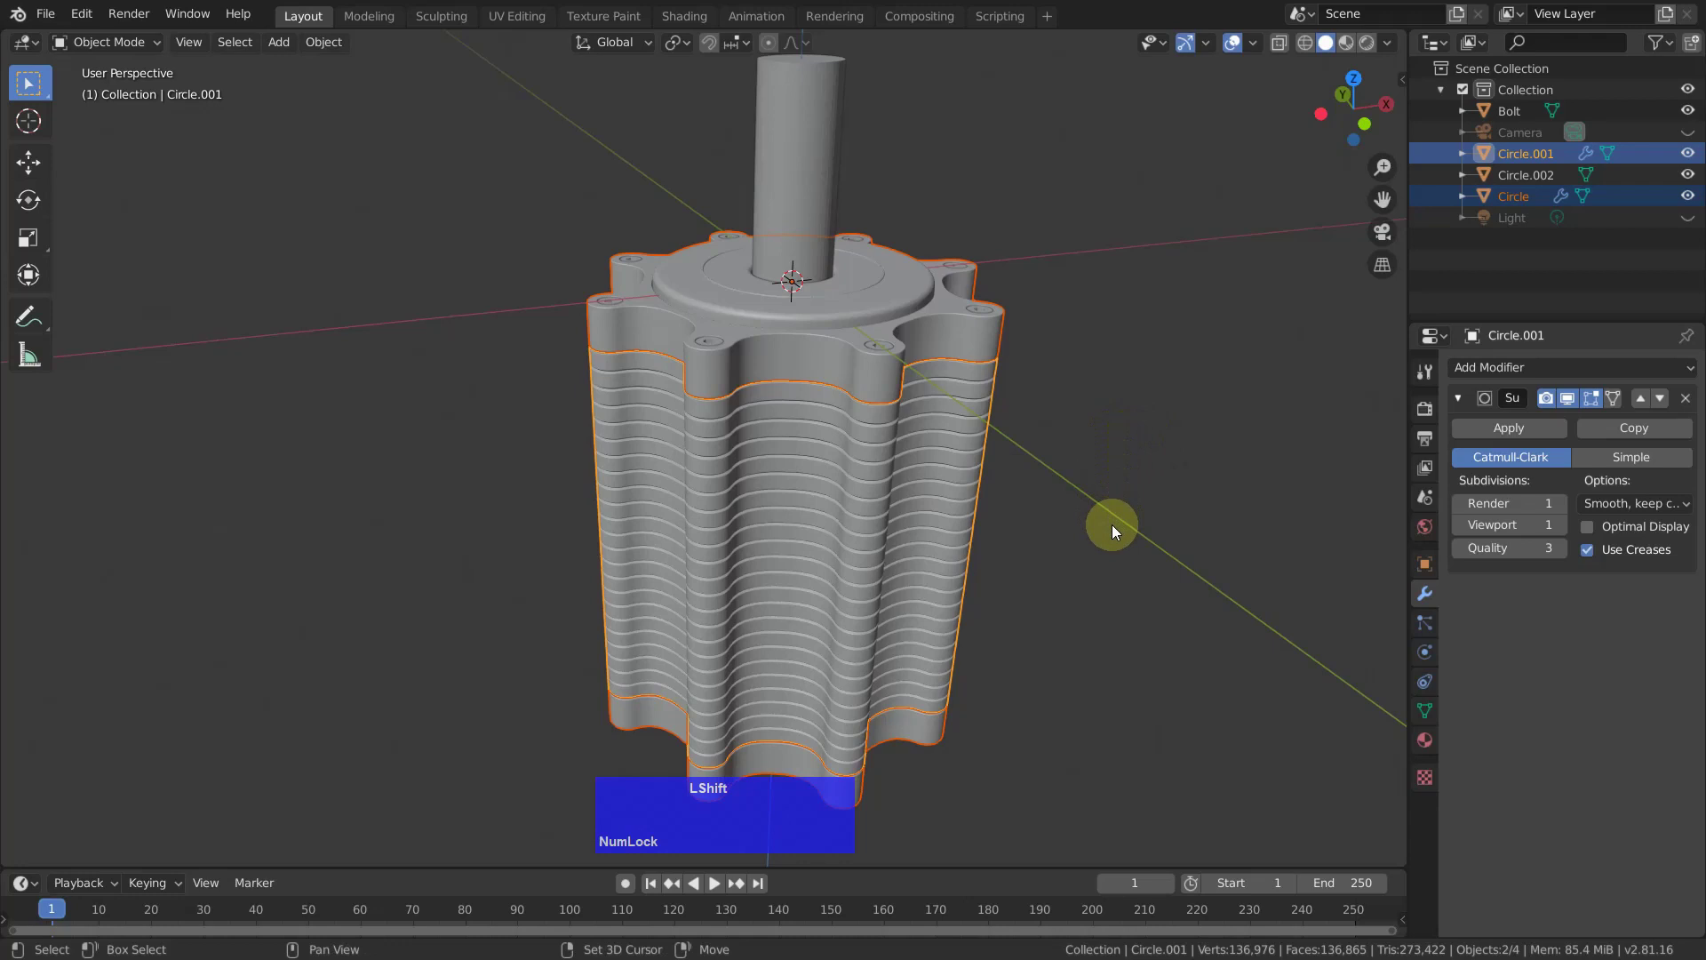